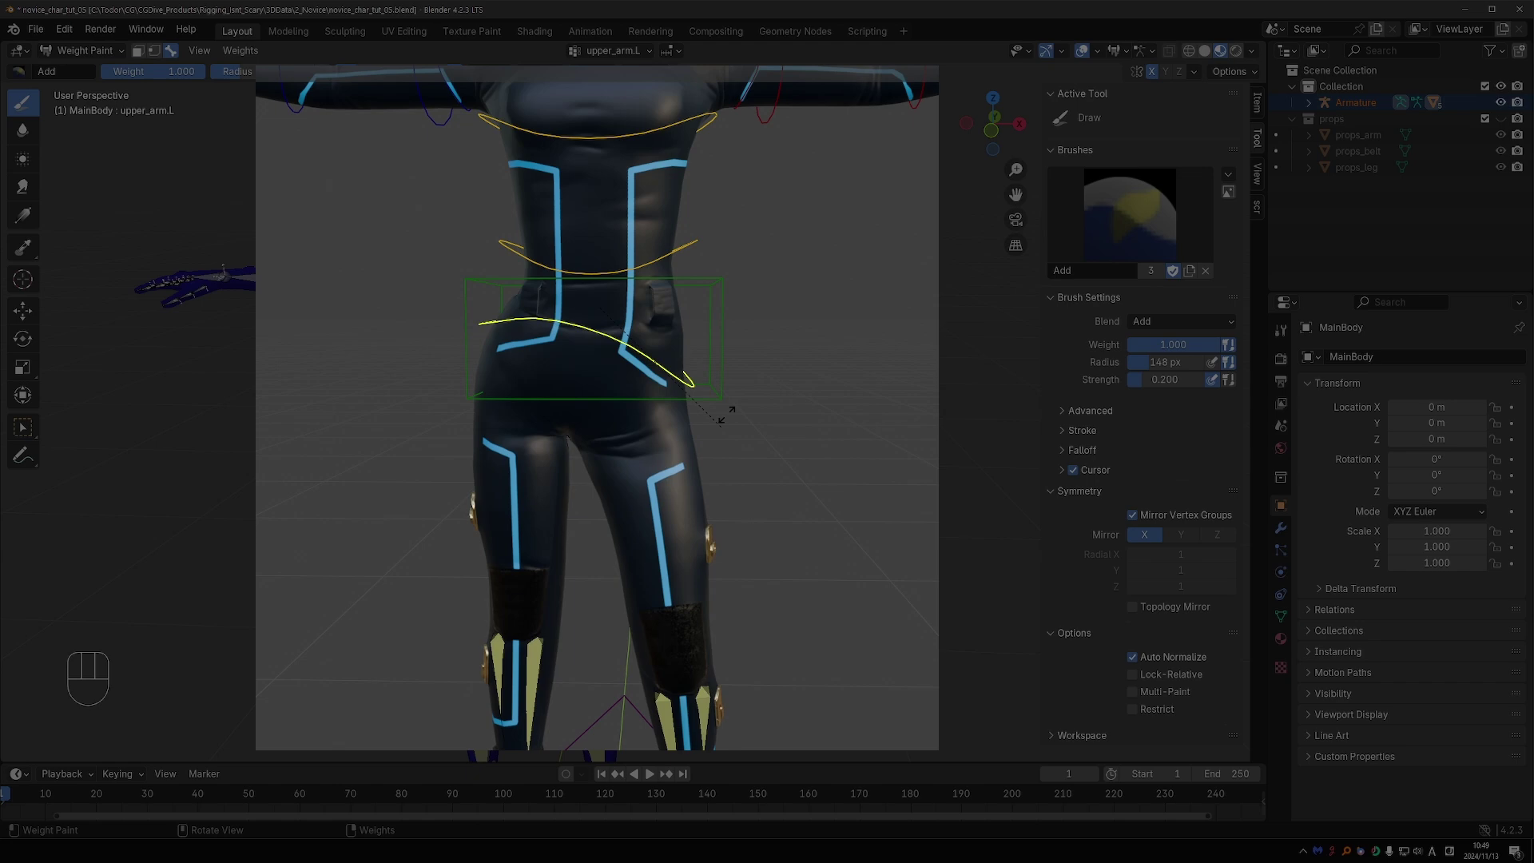
Step: Leave Weight Paint, select the character's armature and enter Pose Mode
key("Tab")
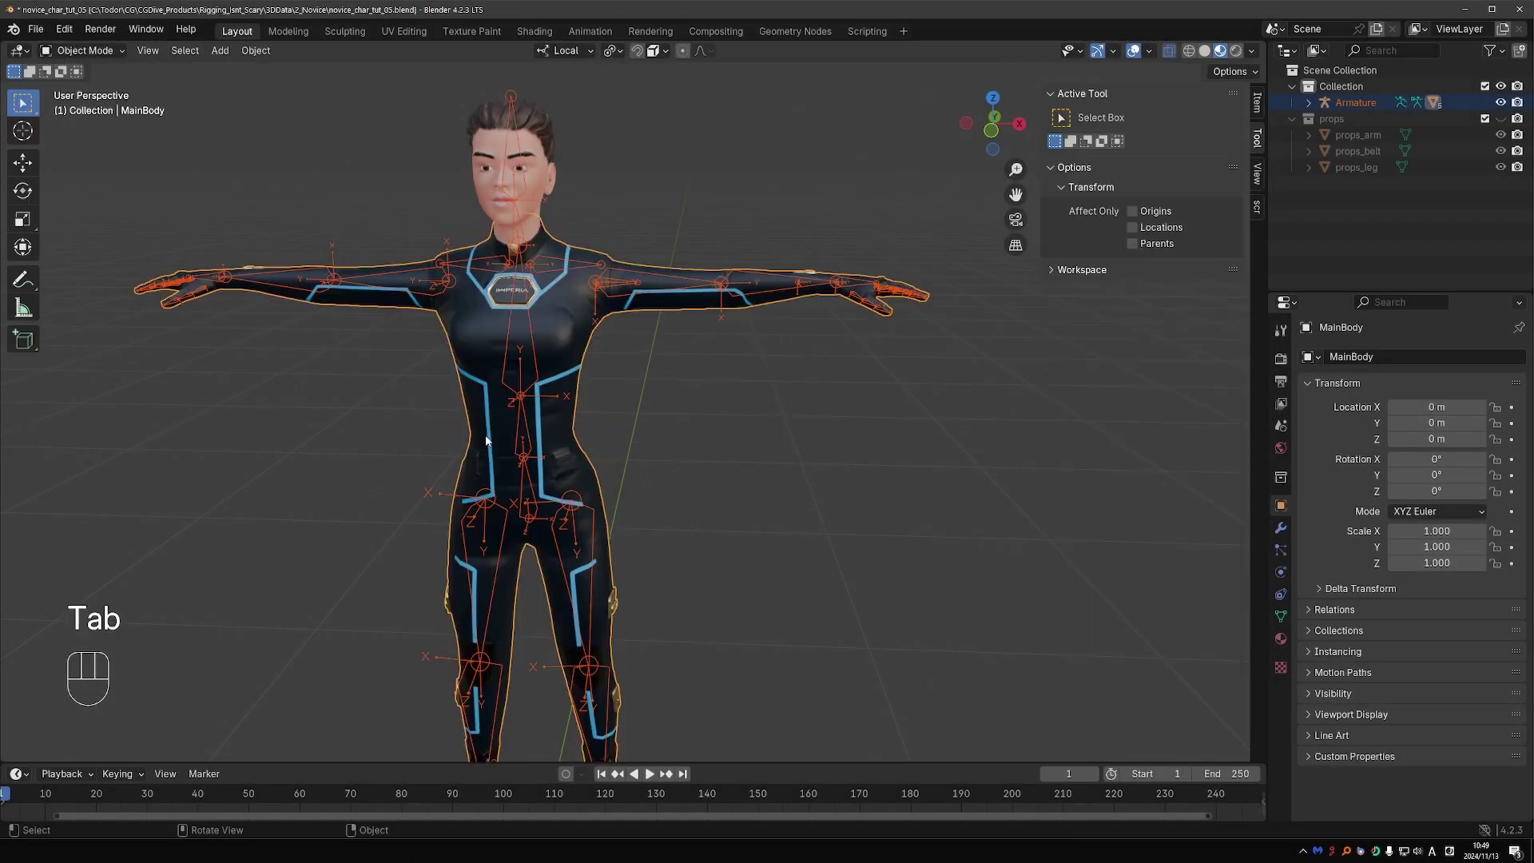
left_click(535, 438)
key("Tab")
Step: Test-rotate the left upper arm bone to check the deformation
left_click_drag(549, 496, 549, 537)
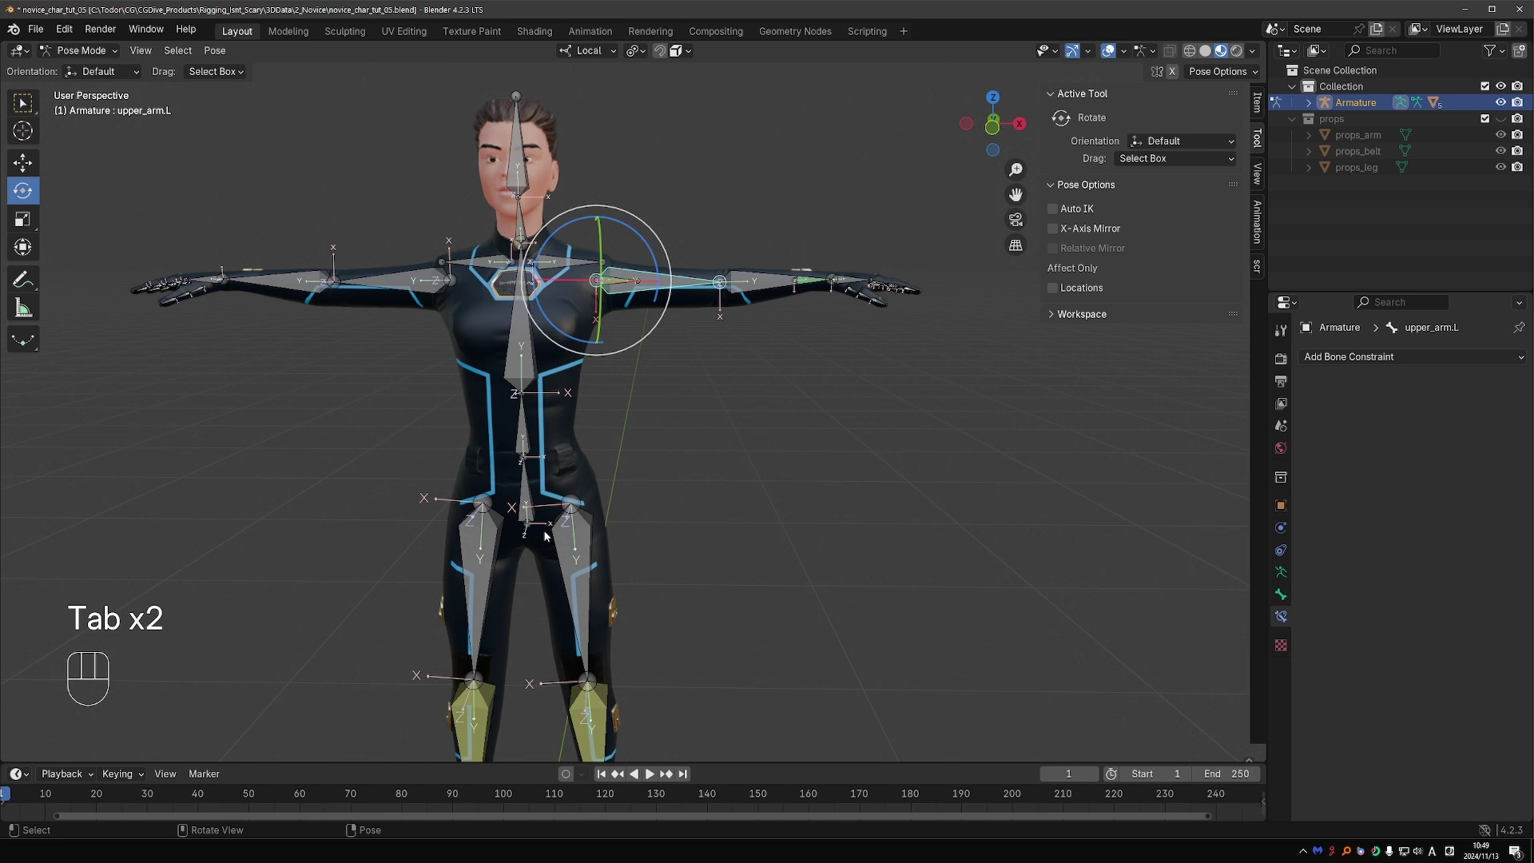
key("d")
key("d")
key("d")
left_click(552, 523)
key("d")
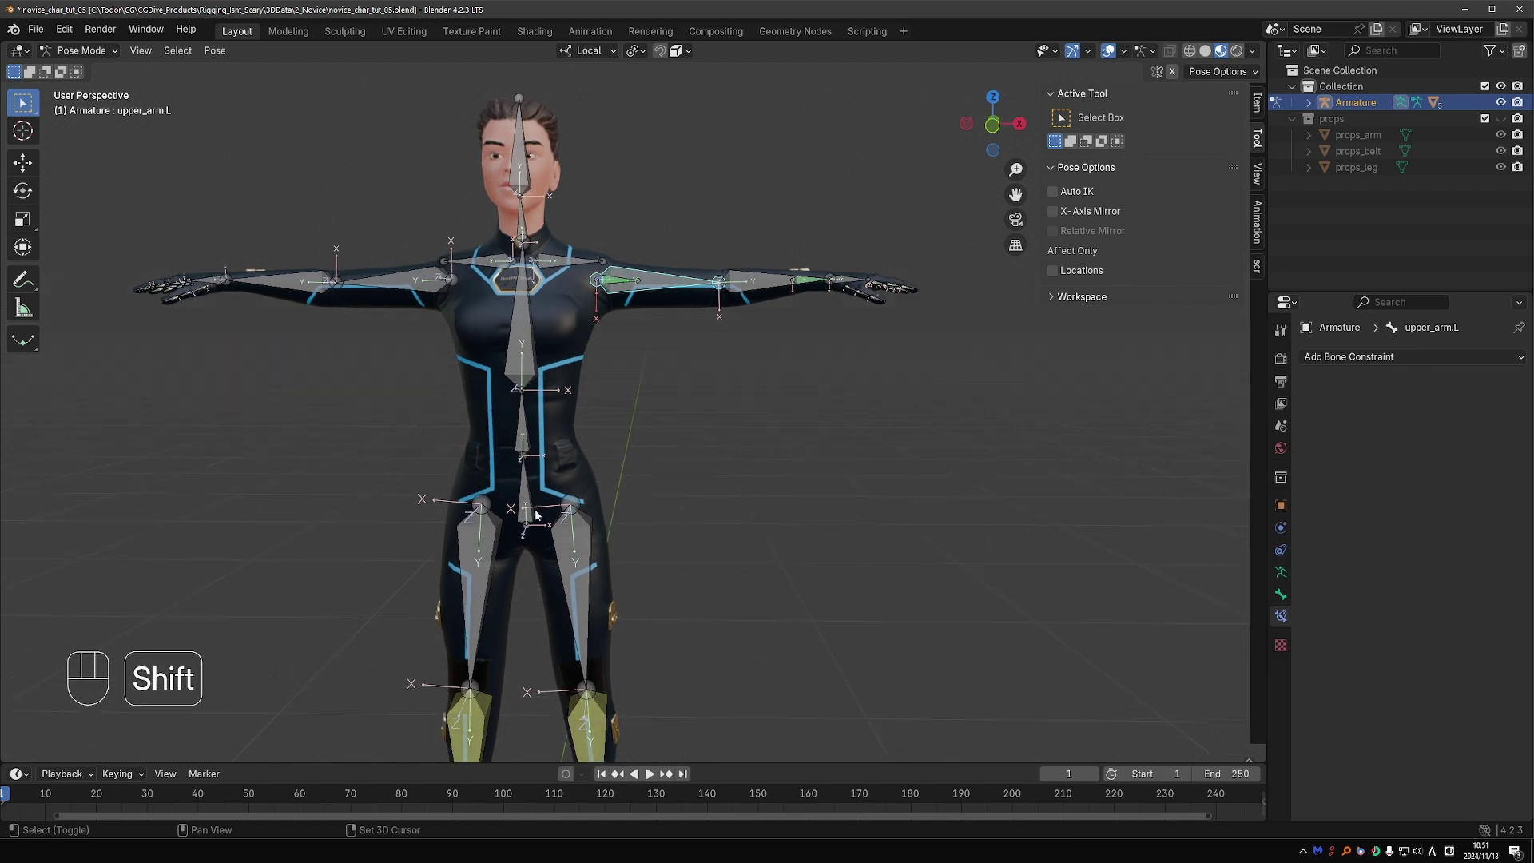
Step: Select the hips bone and test-rotate it in Pose Mode
left_click(582, 399)
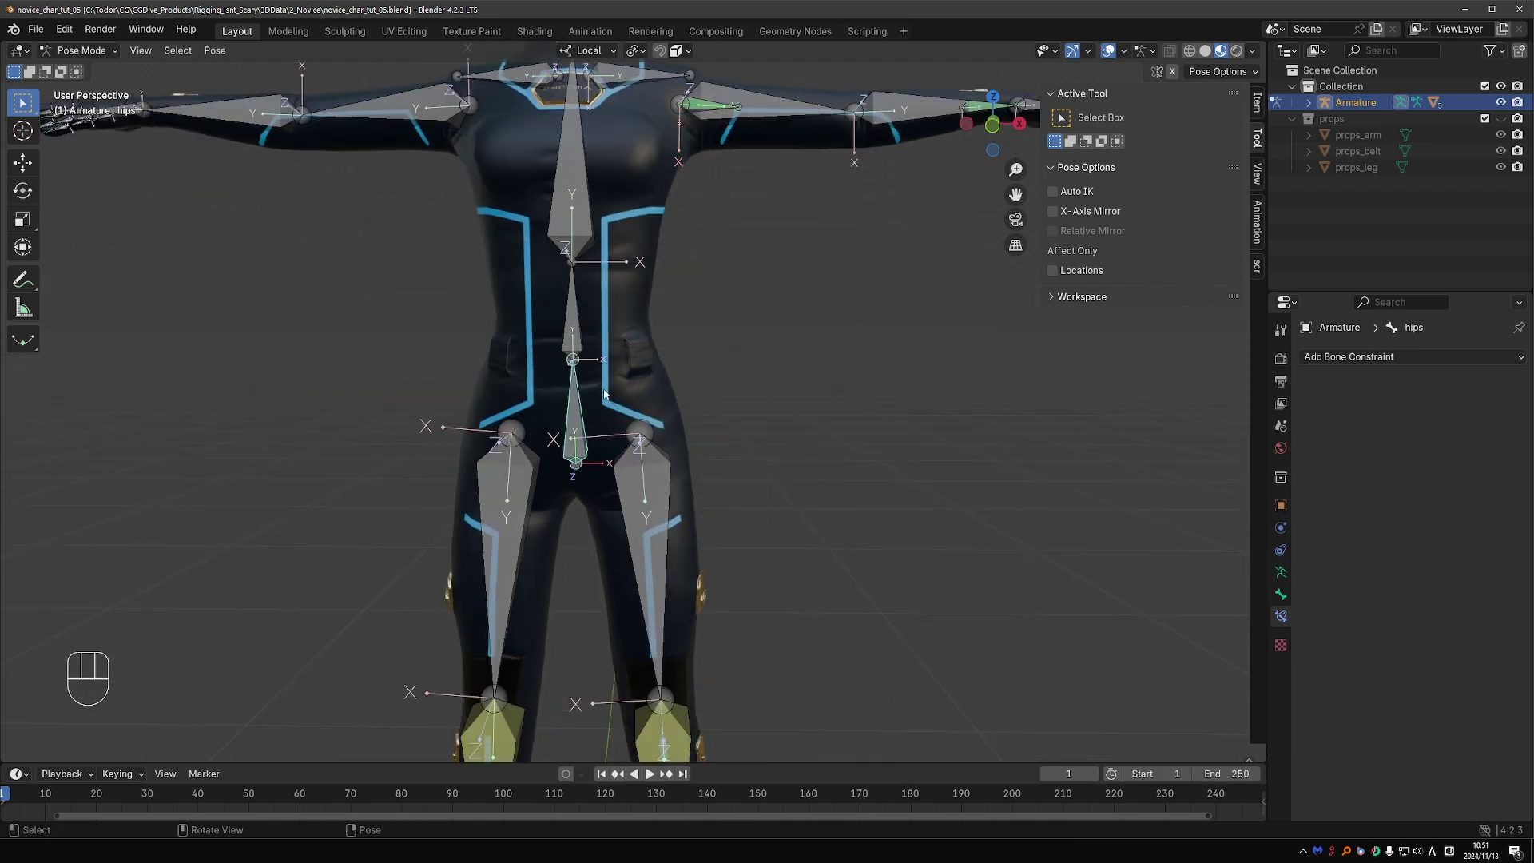
key("r")
key("d")
key("d")
key("d")
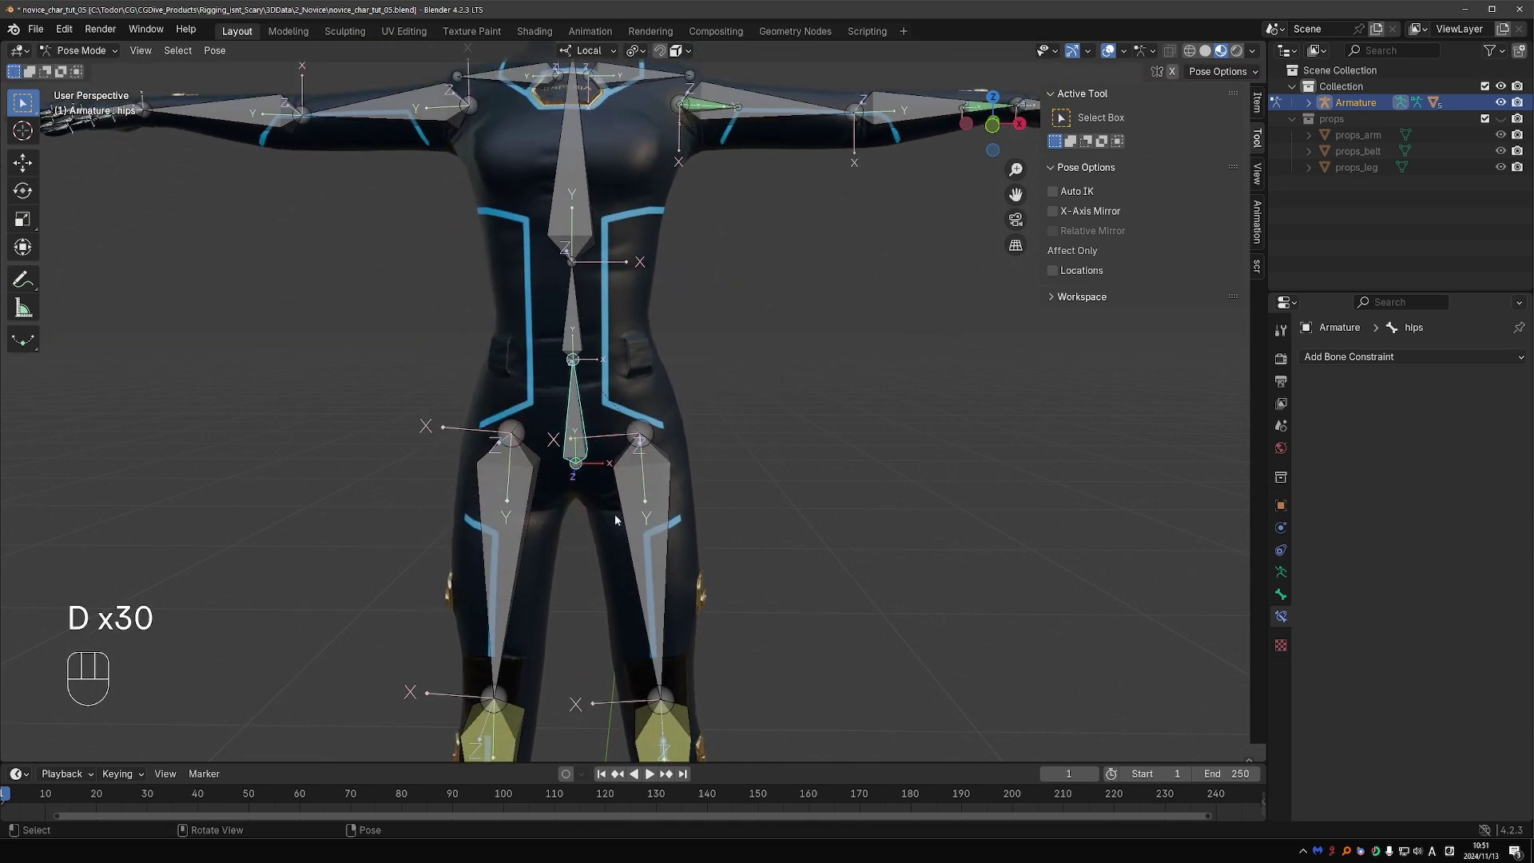
key("d")
key("d")
key("d")
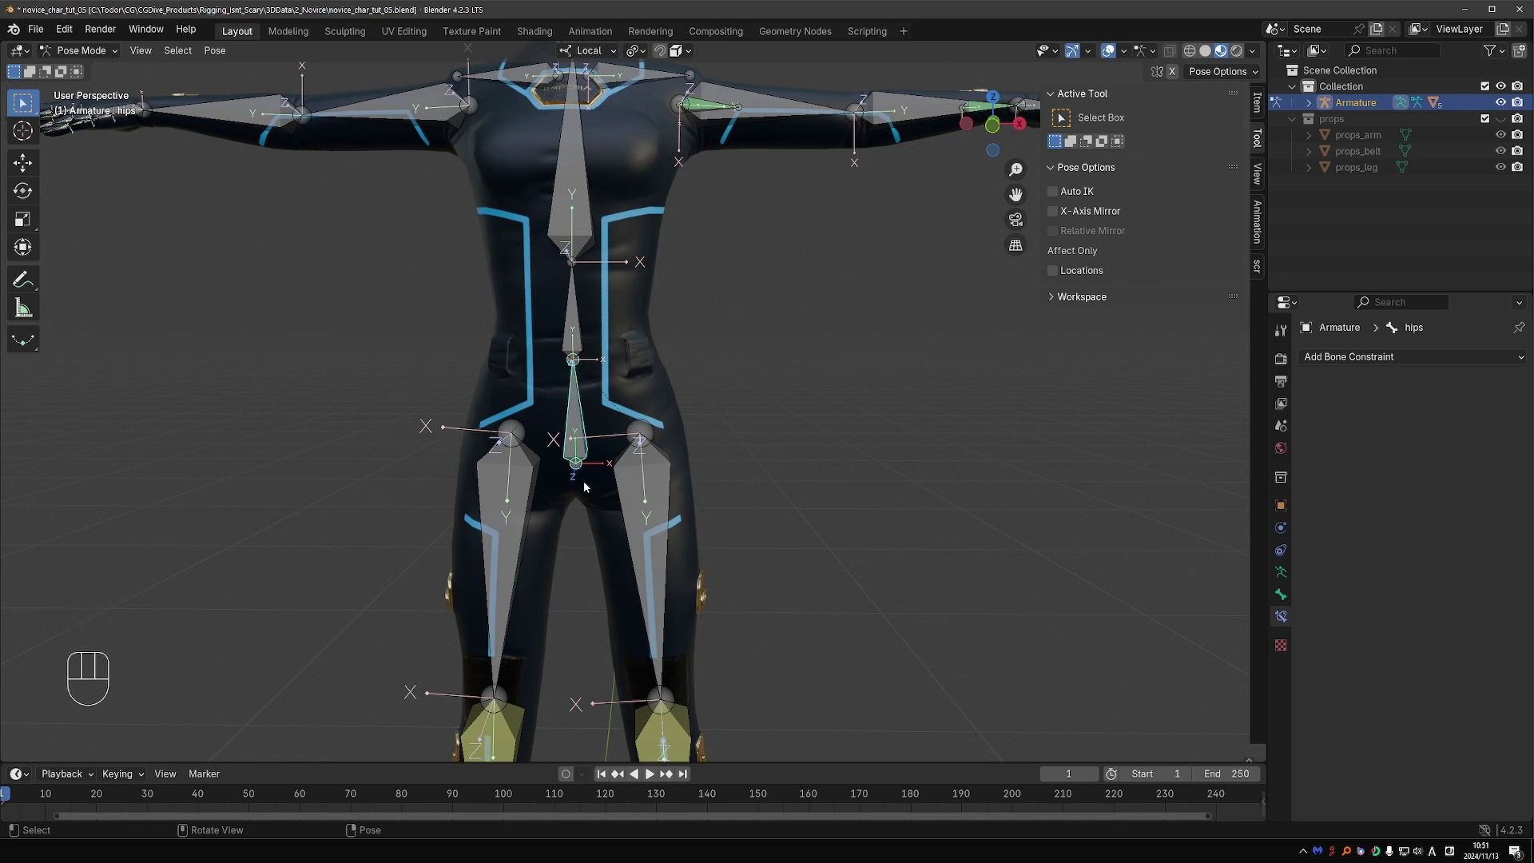
Step: In Edit Mode switch the hips bone's direction so it points down, then return to posing
key("Tab")
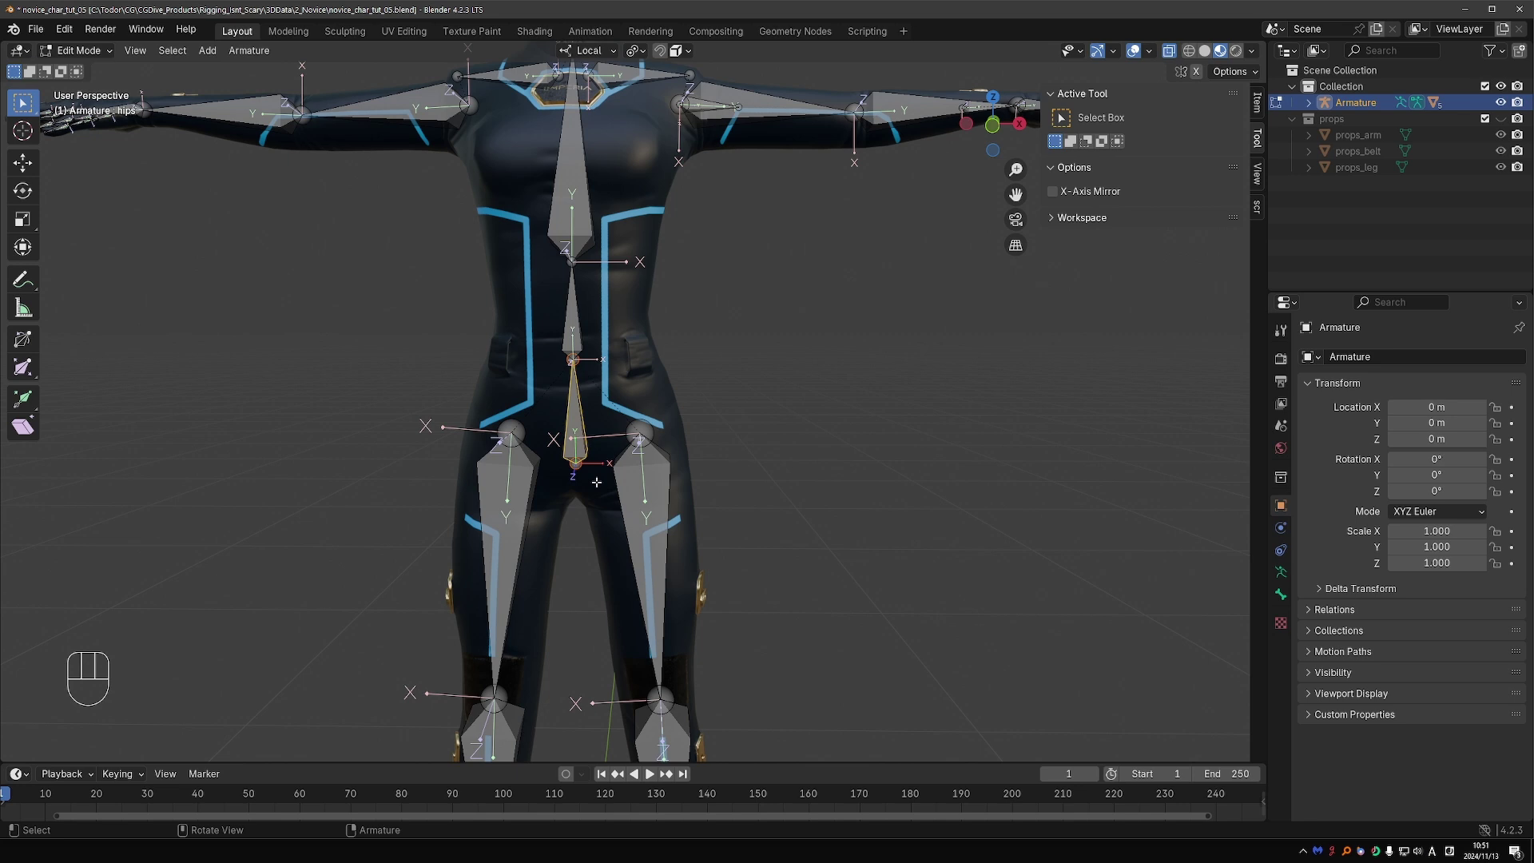
key("alt+f")
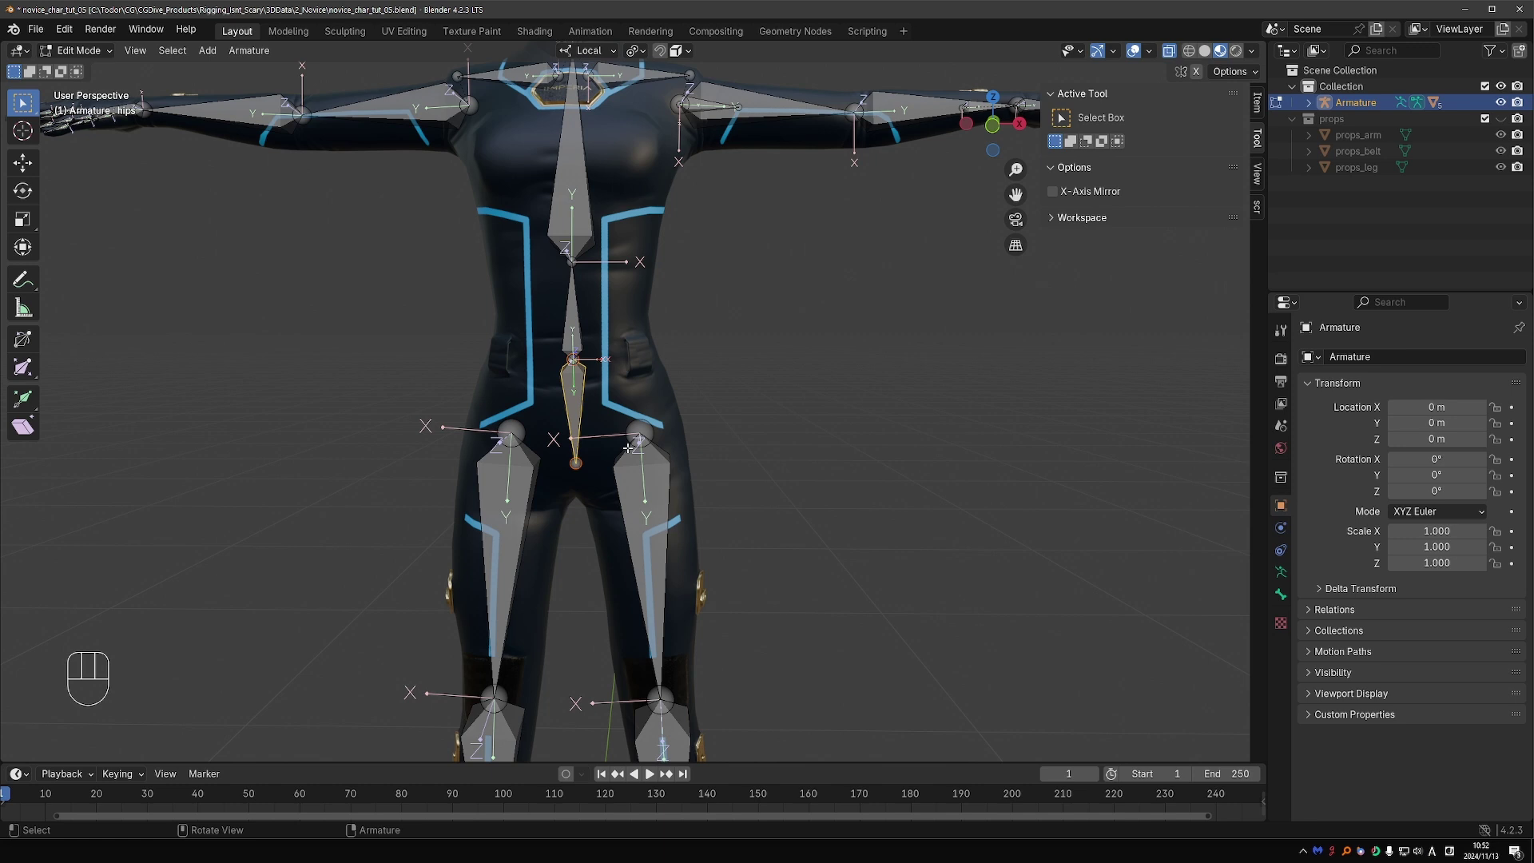
left_click_drag(263, 60, 296, 226)
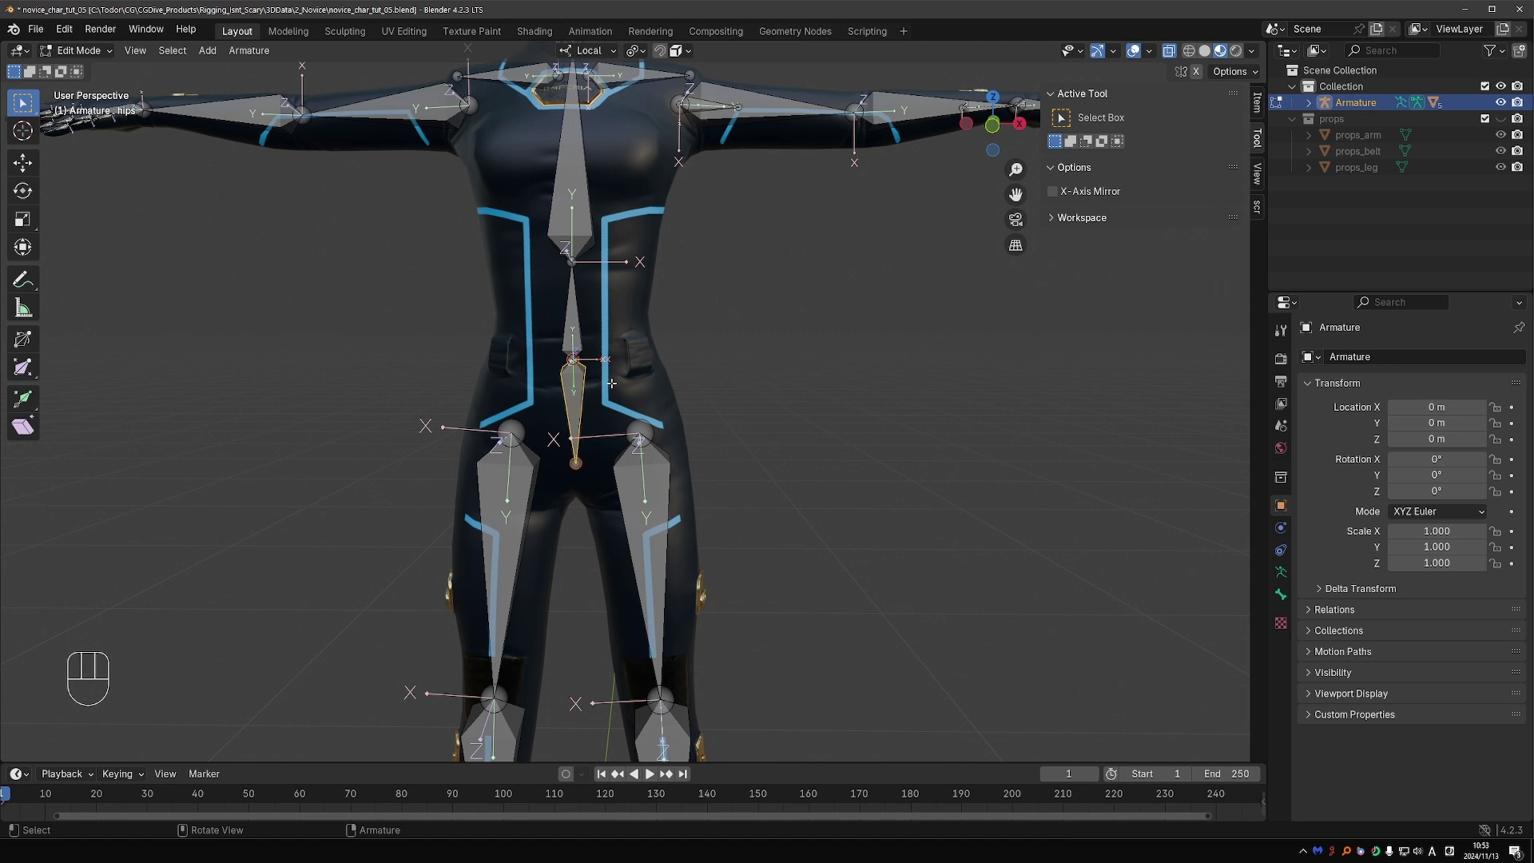
key("Tab")
Step: Test moving and rotating the reversed hips bone in Pose Mode
key("g")
key("g")
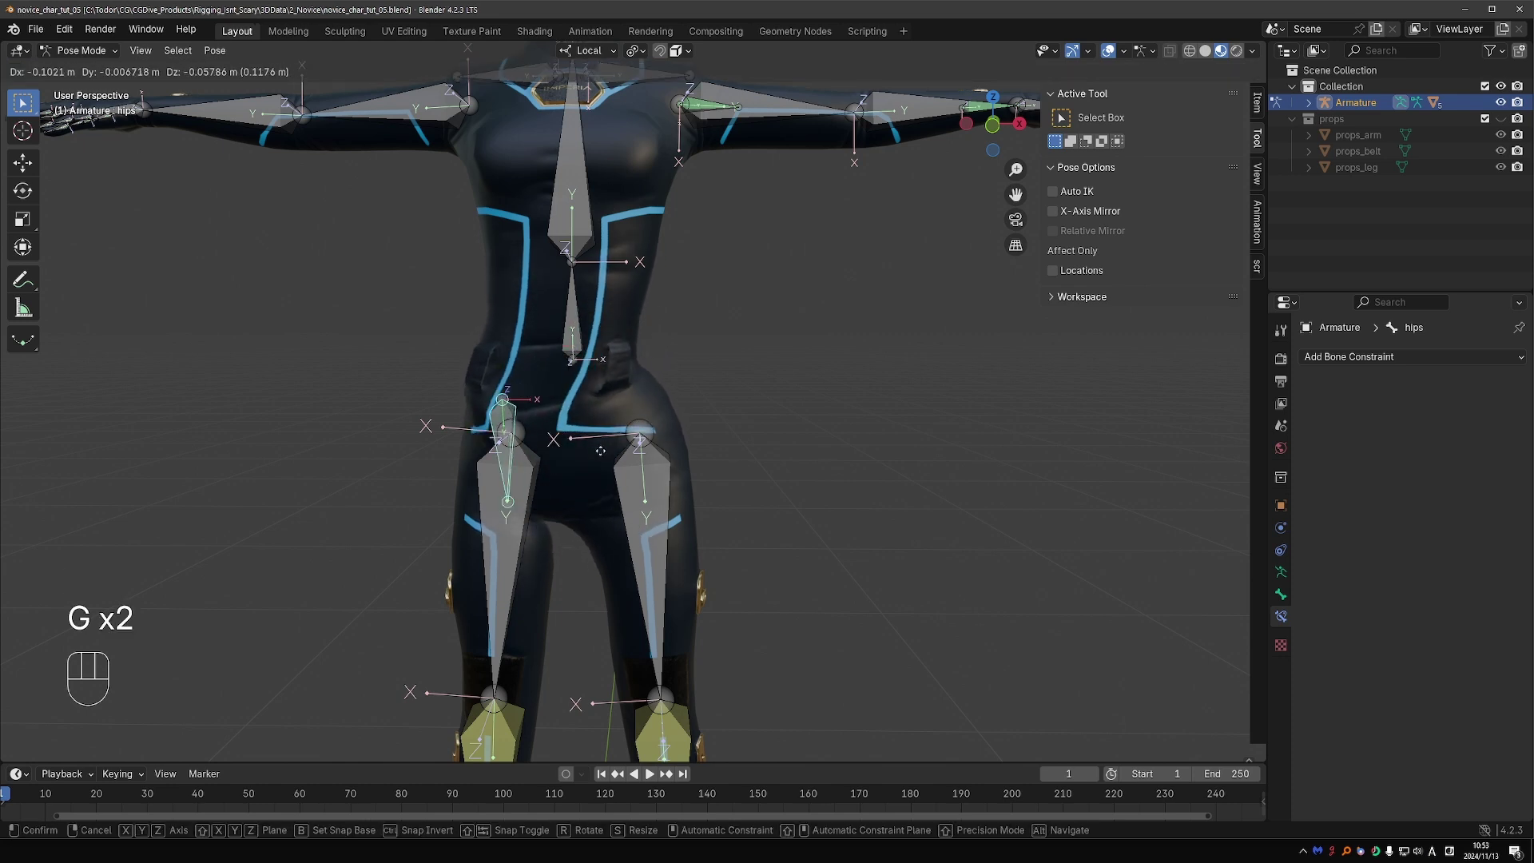
key("r")
key("r")
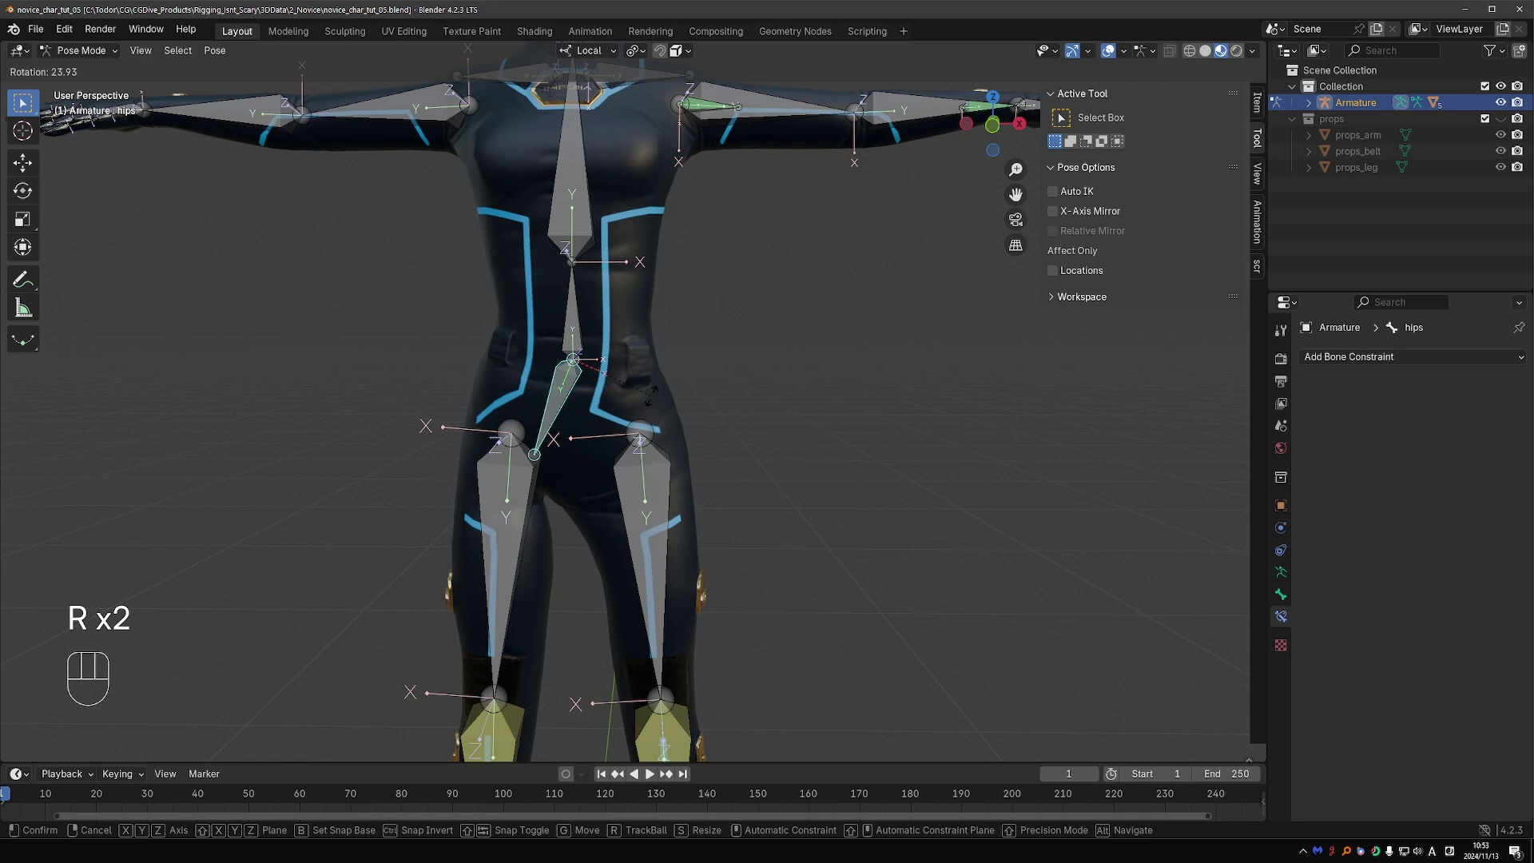
Step: Parent both thigh bones to the hips with Keep Offset and check the result in Pose Mode
key("Tab")
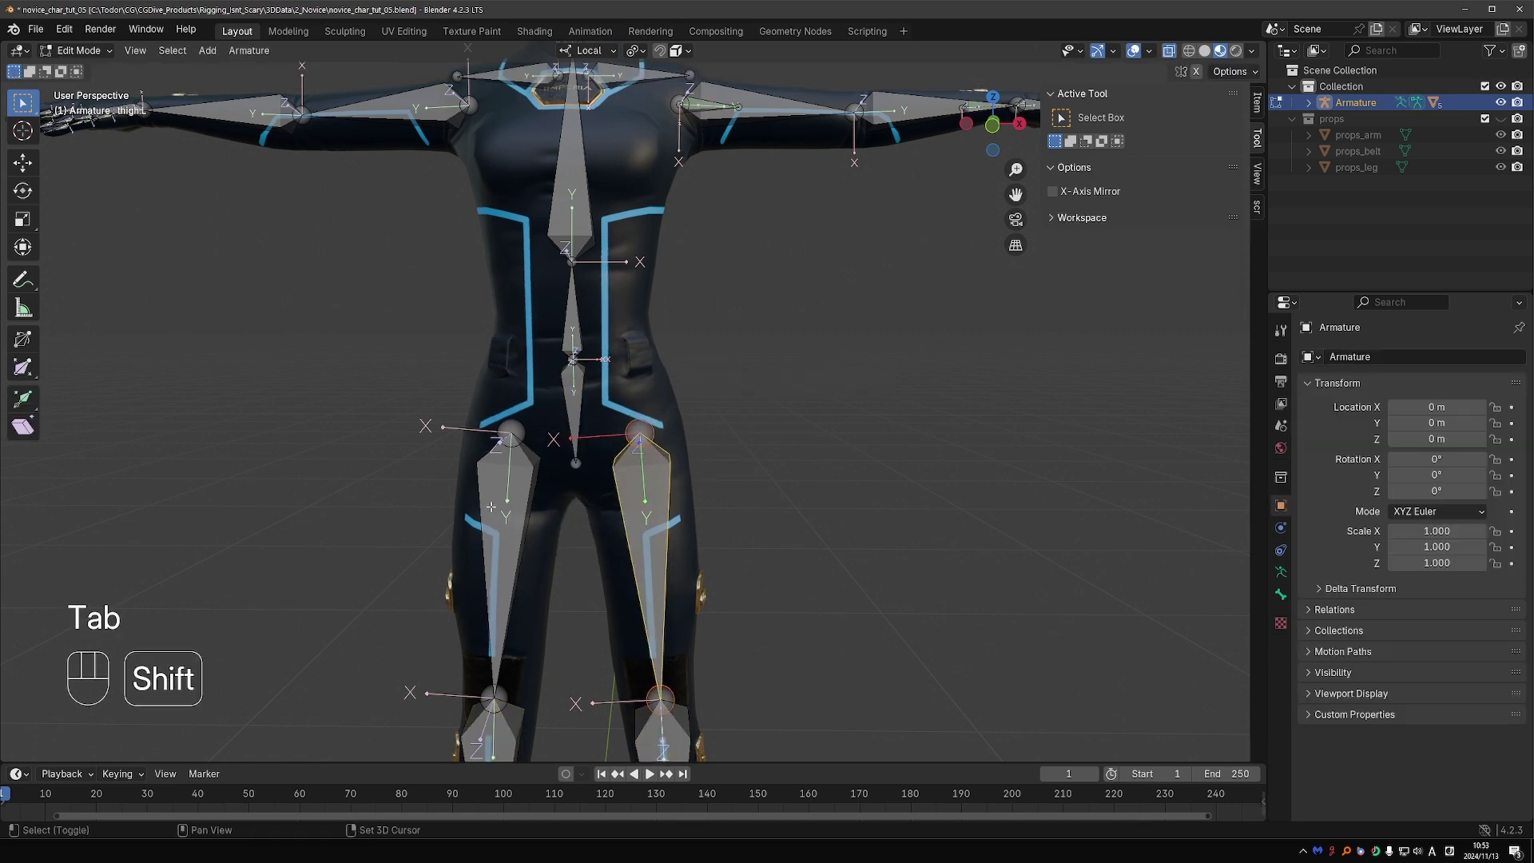
left_click(581, 398)
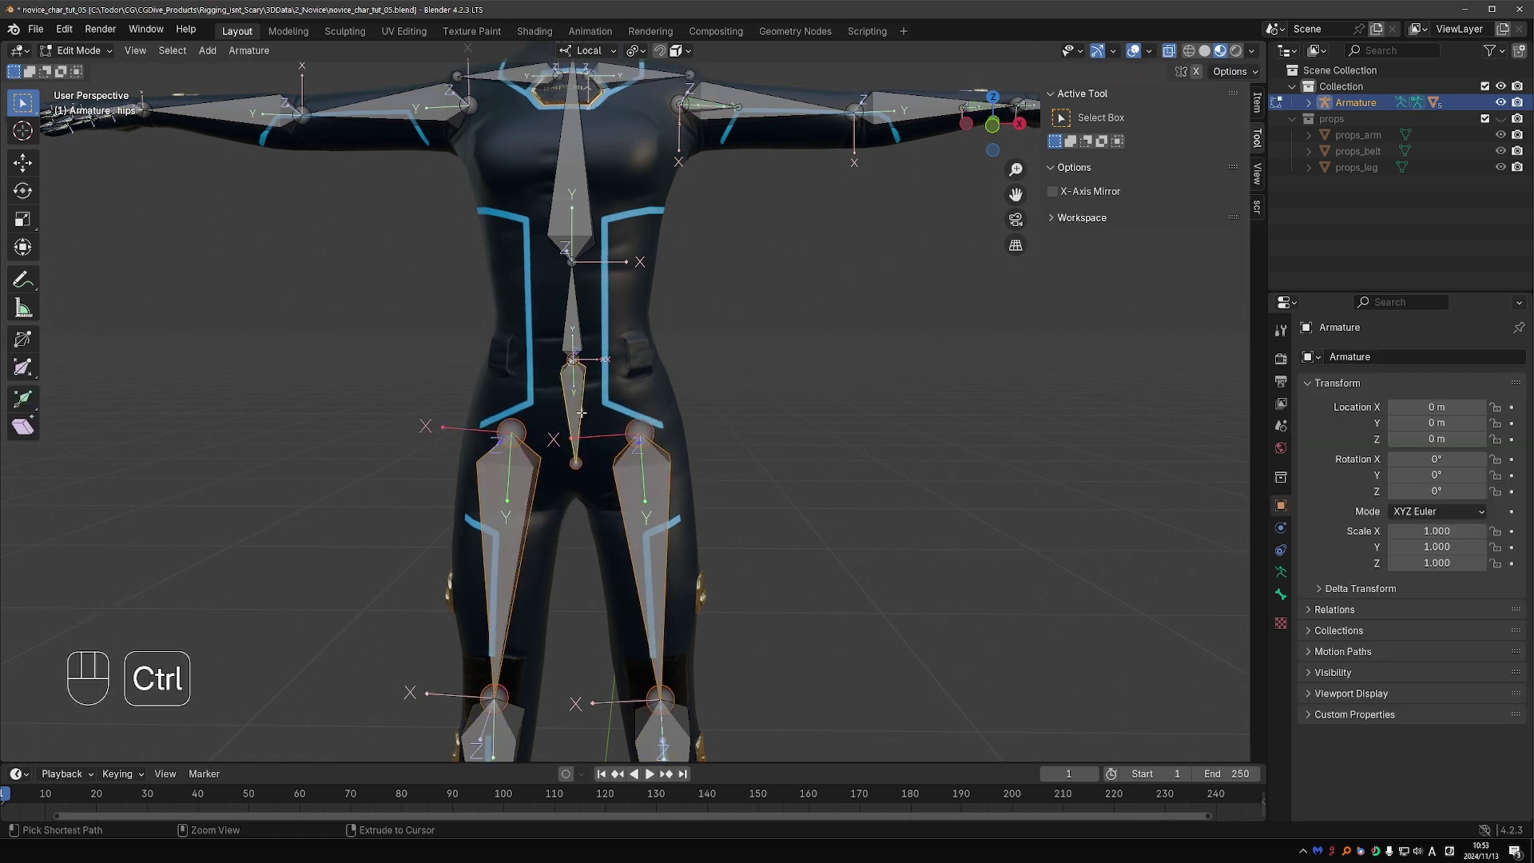
key("ctrl+p")
key("ctrl+z")
key("Tab")
key("r")
middle_click(685, 462)
Step: Test-rotate the hips, spine and chest bones, cancel, and return the armature to Edit Mode
key("r")
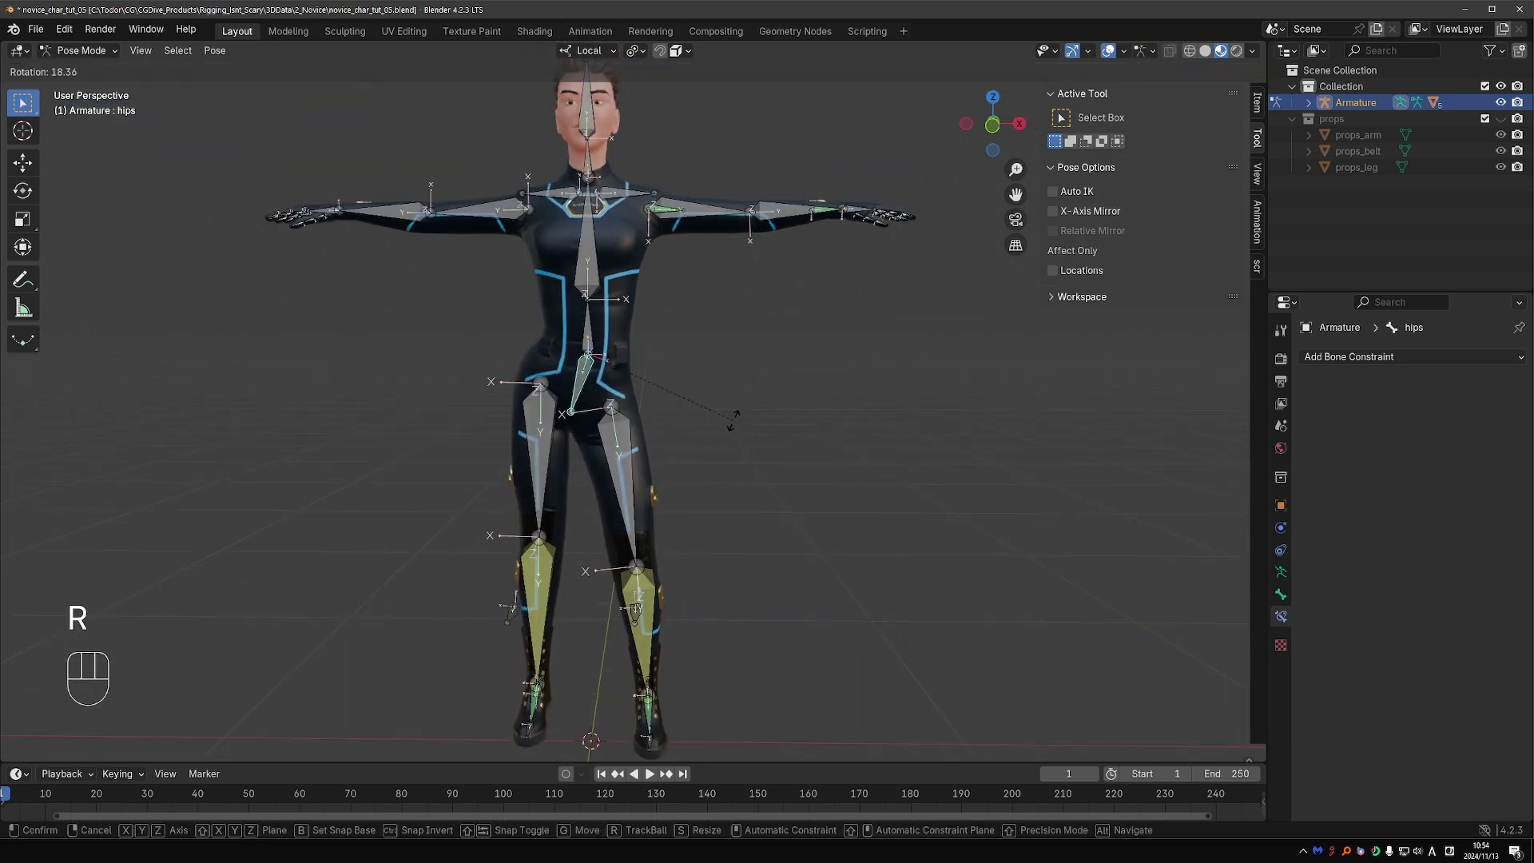
key("r")
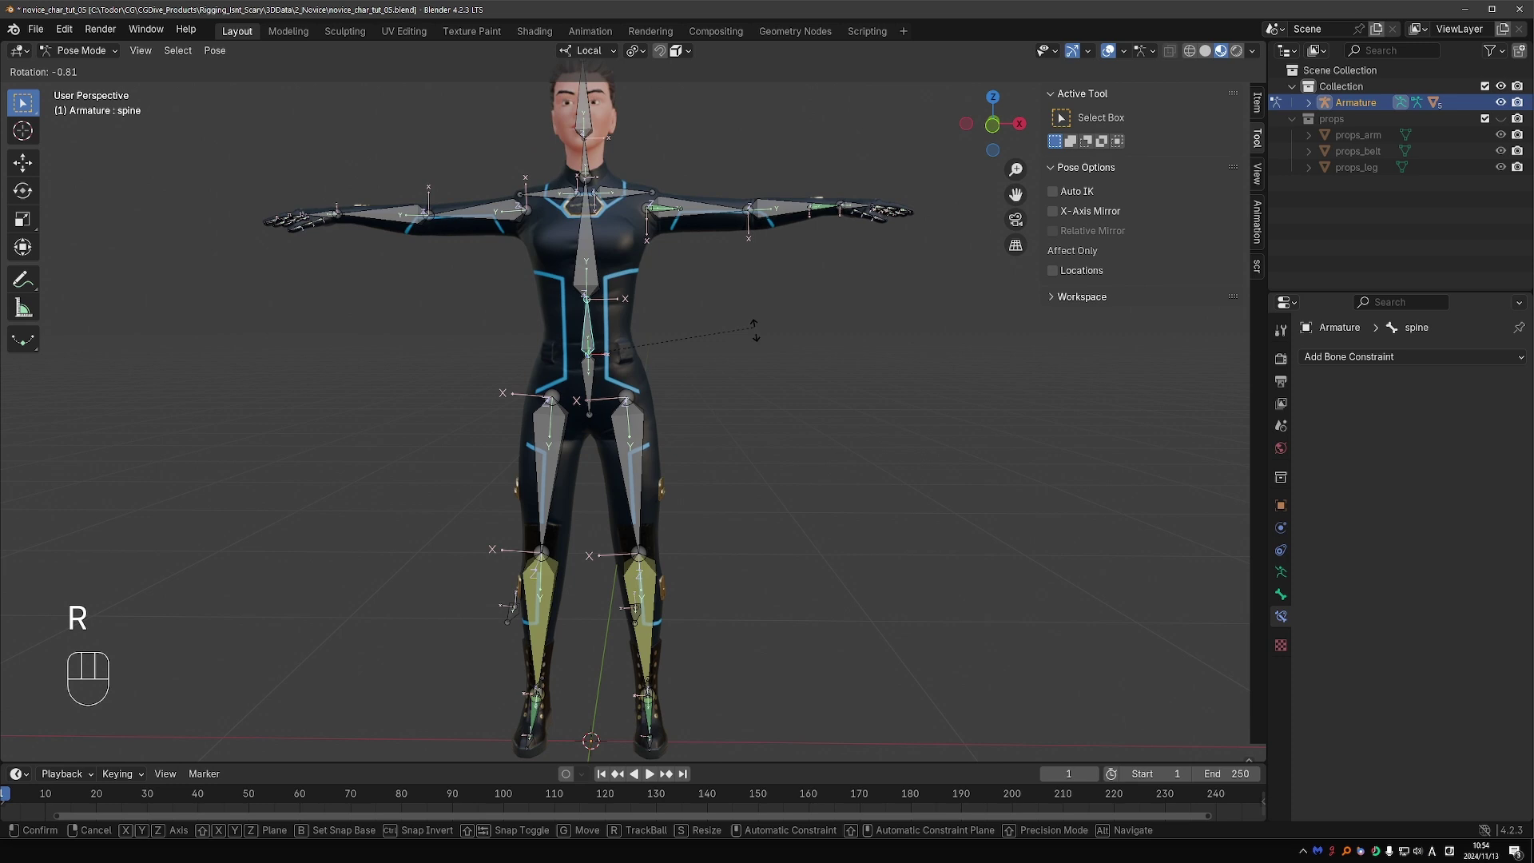
key("r")
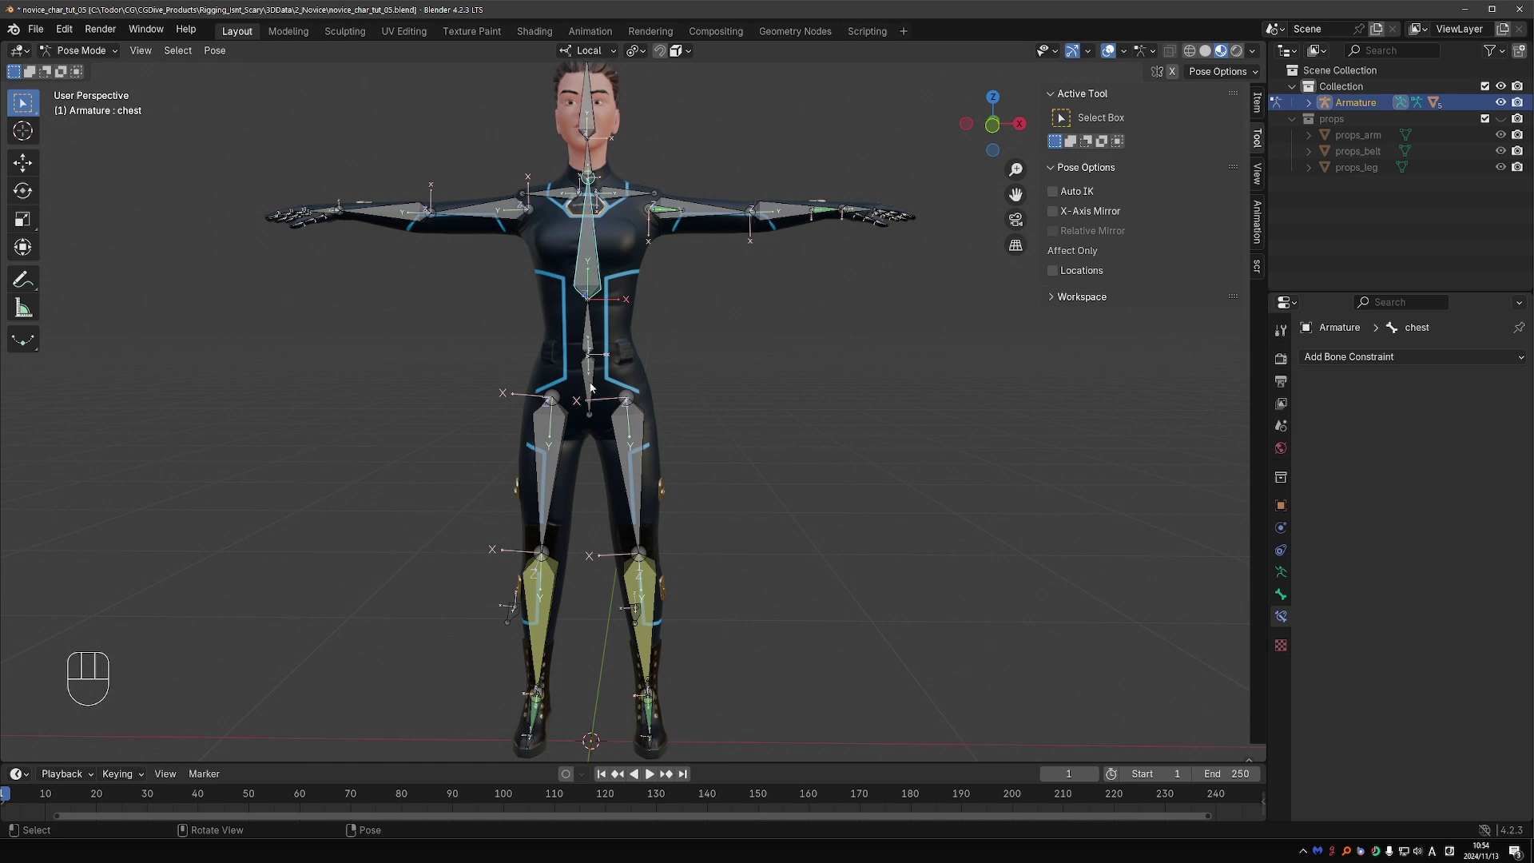
left_click(596, 384)
key("r")
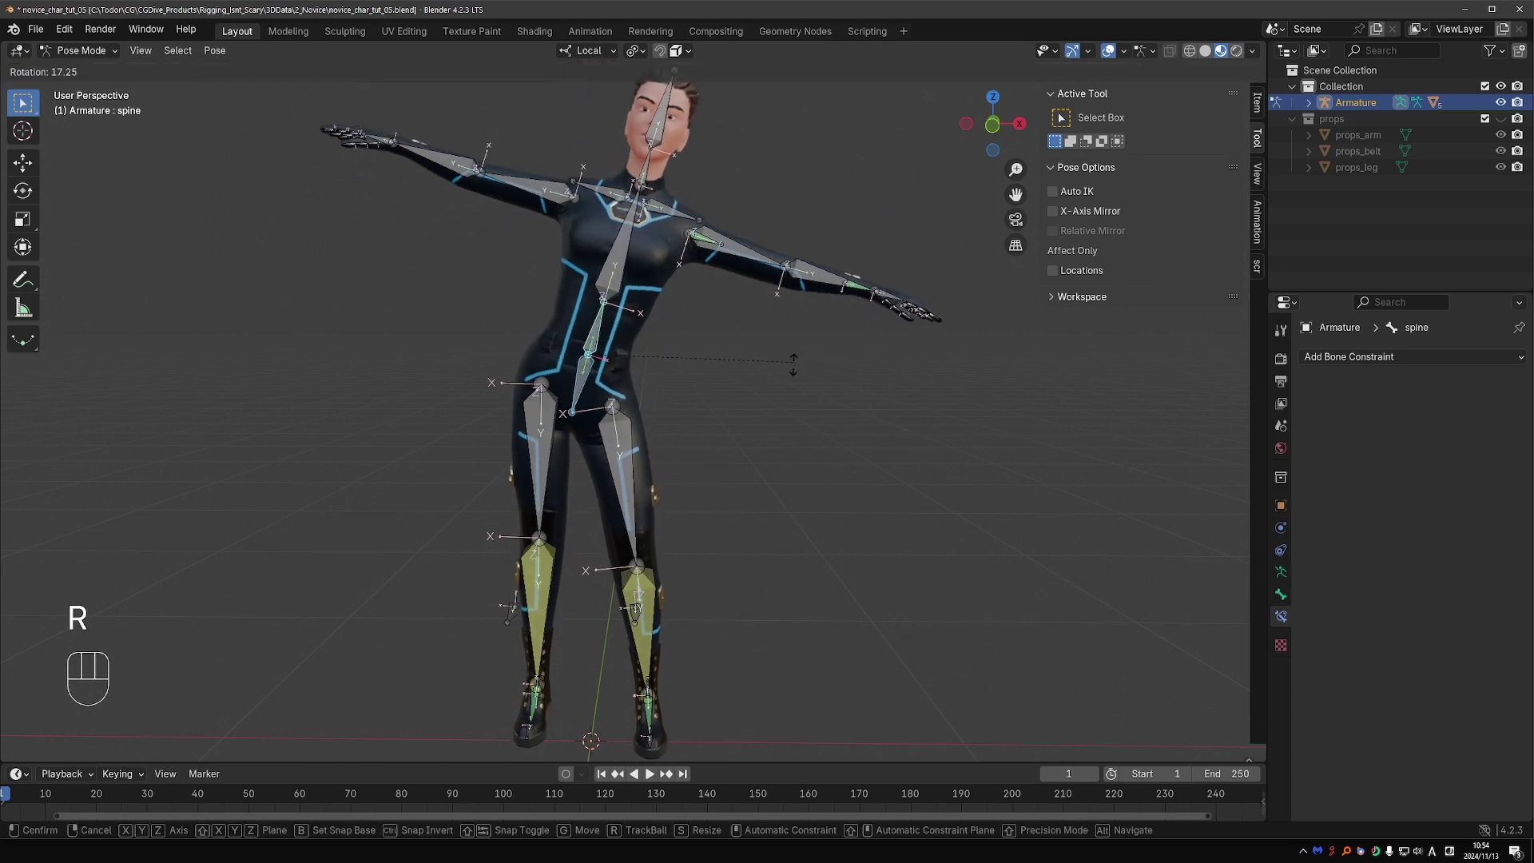
right_click(767, 320)
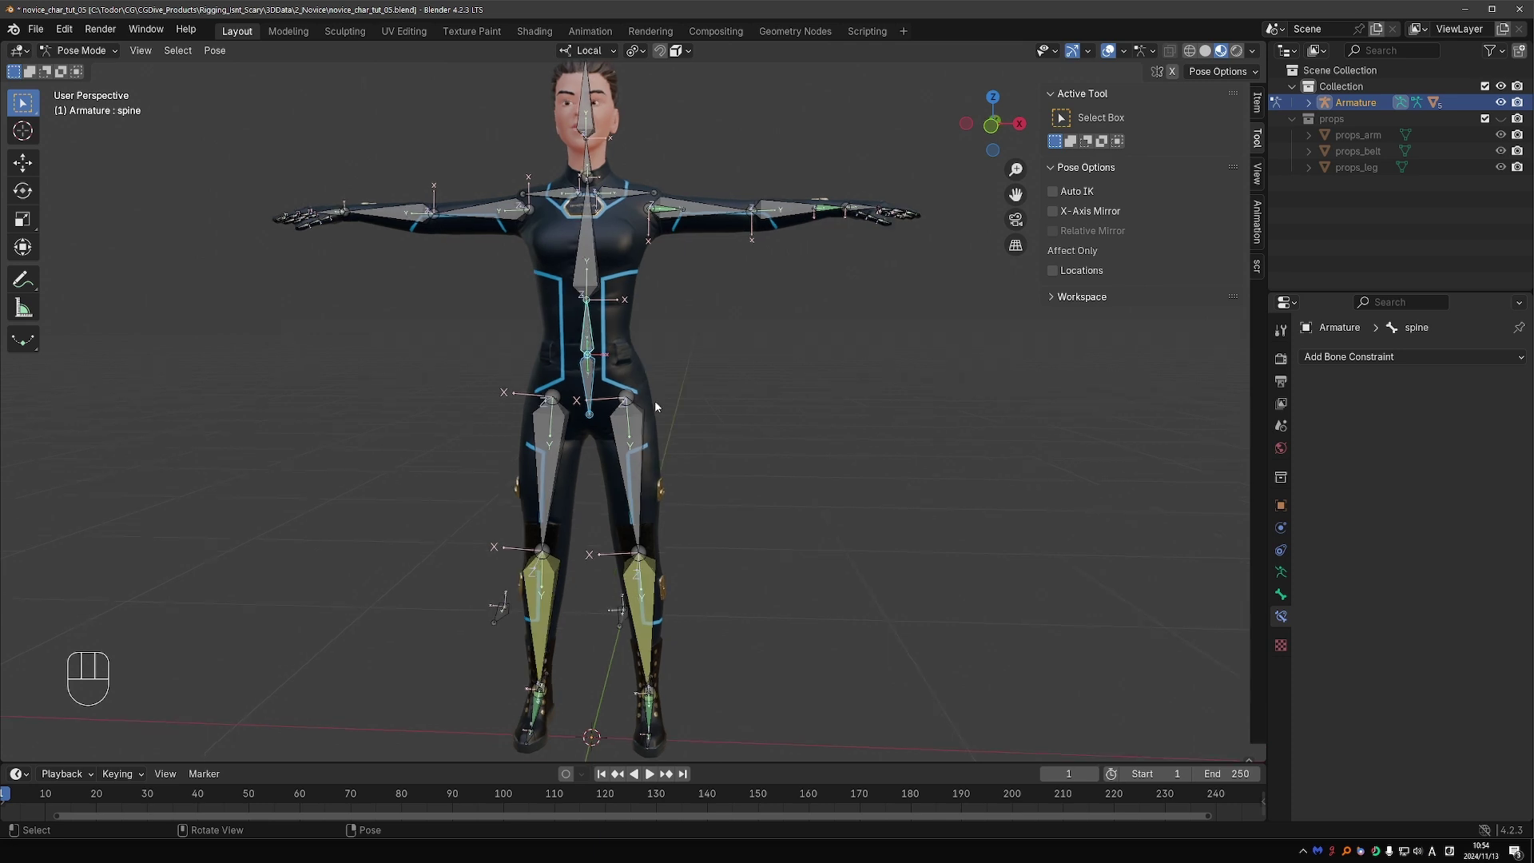
key("Tab")
Step: From side view add a forward-pointing bone at the hips joint, rename it torso, and enter Pose Mode
middle_click(804, 379)
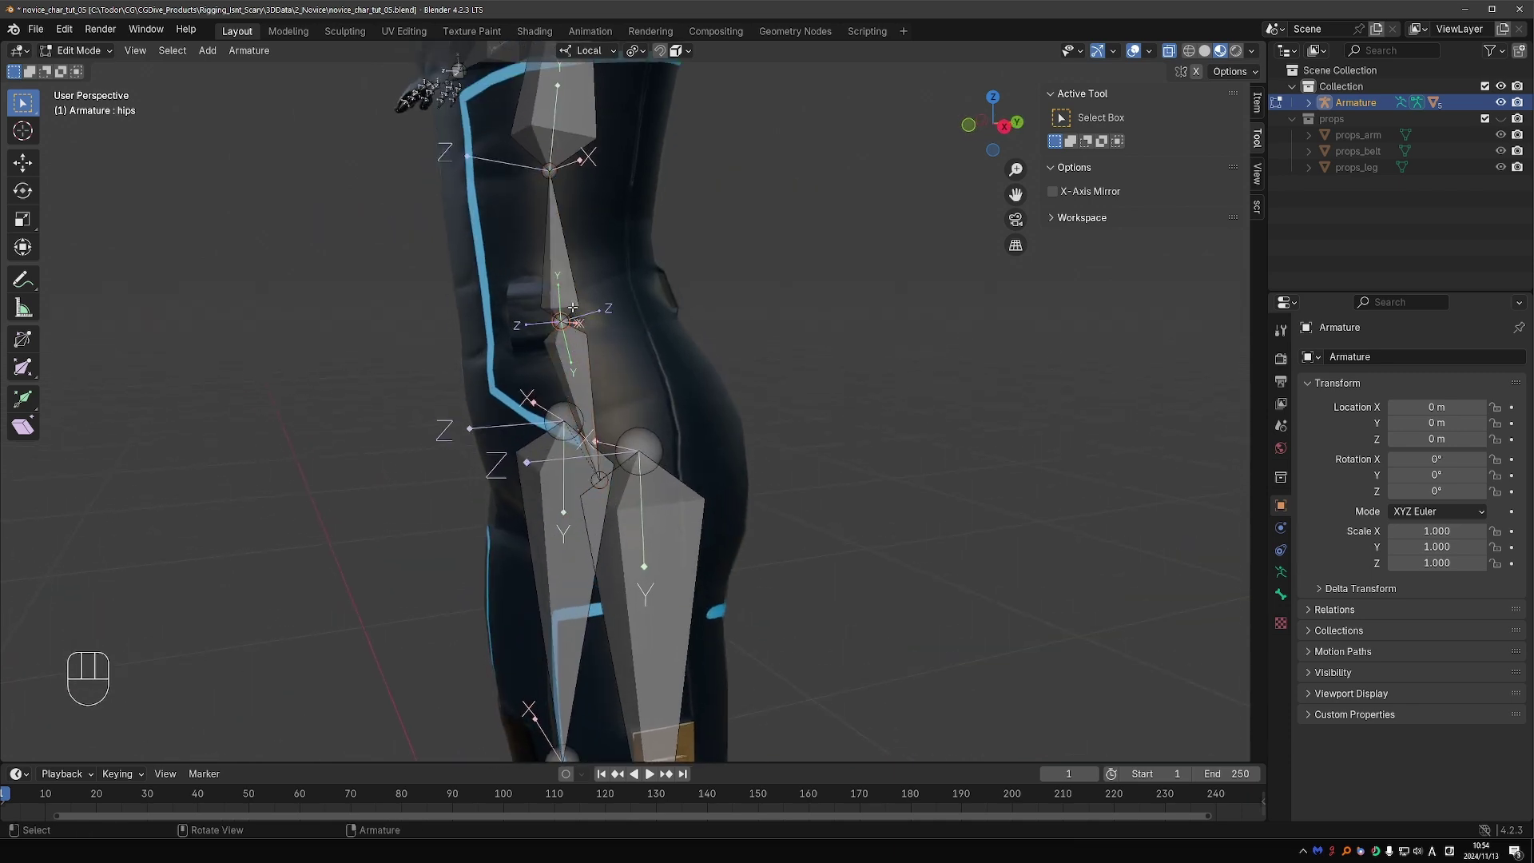
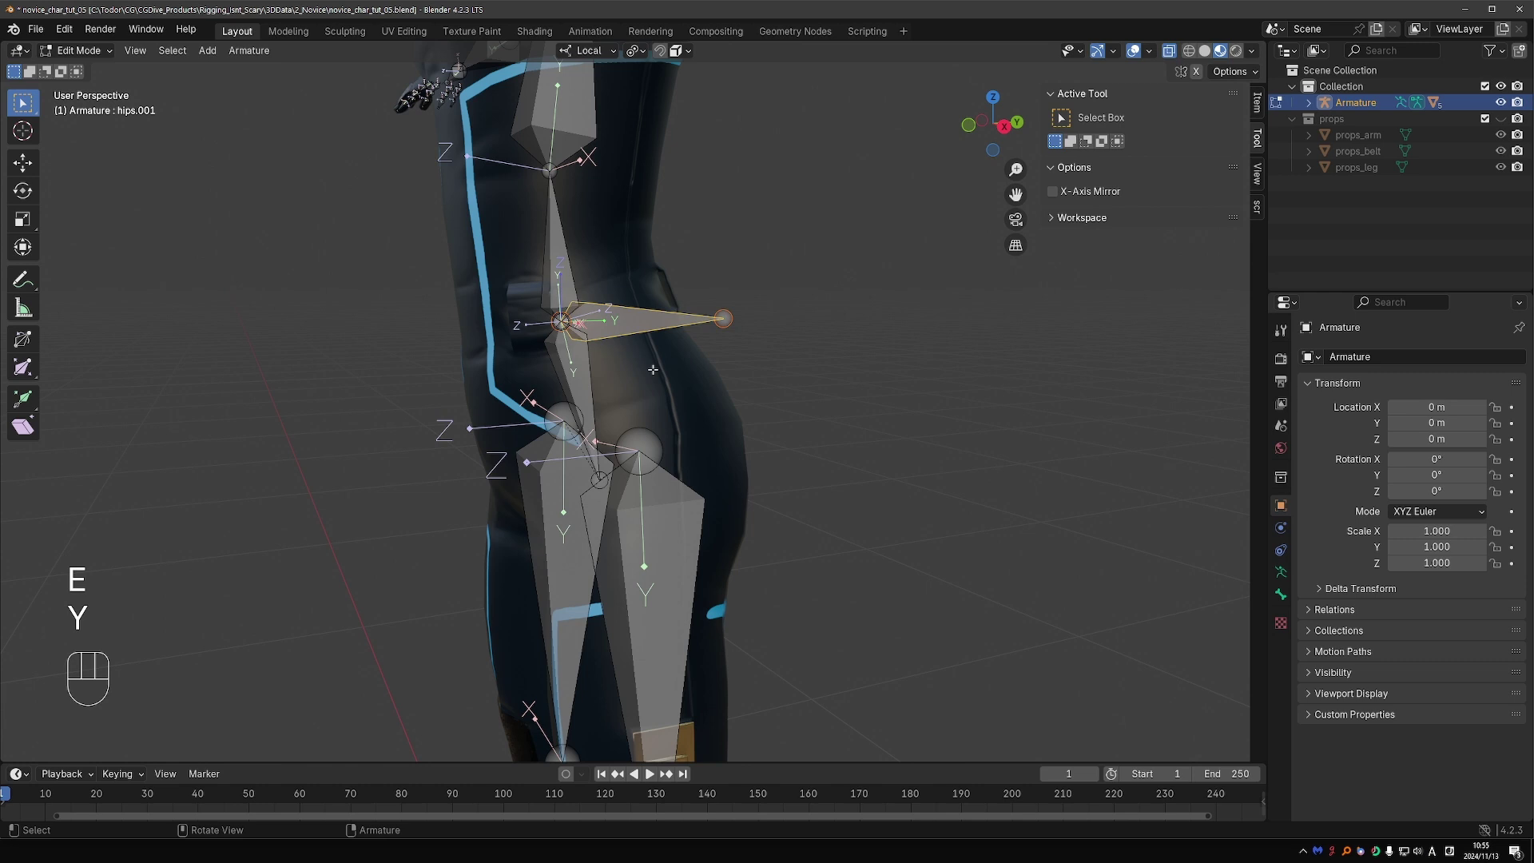
key("F2")
key("F2")
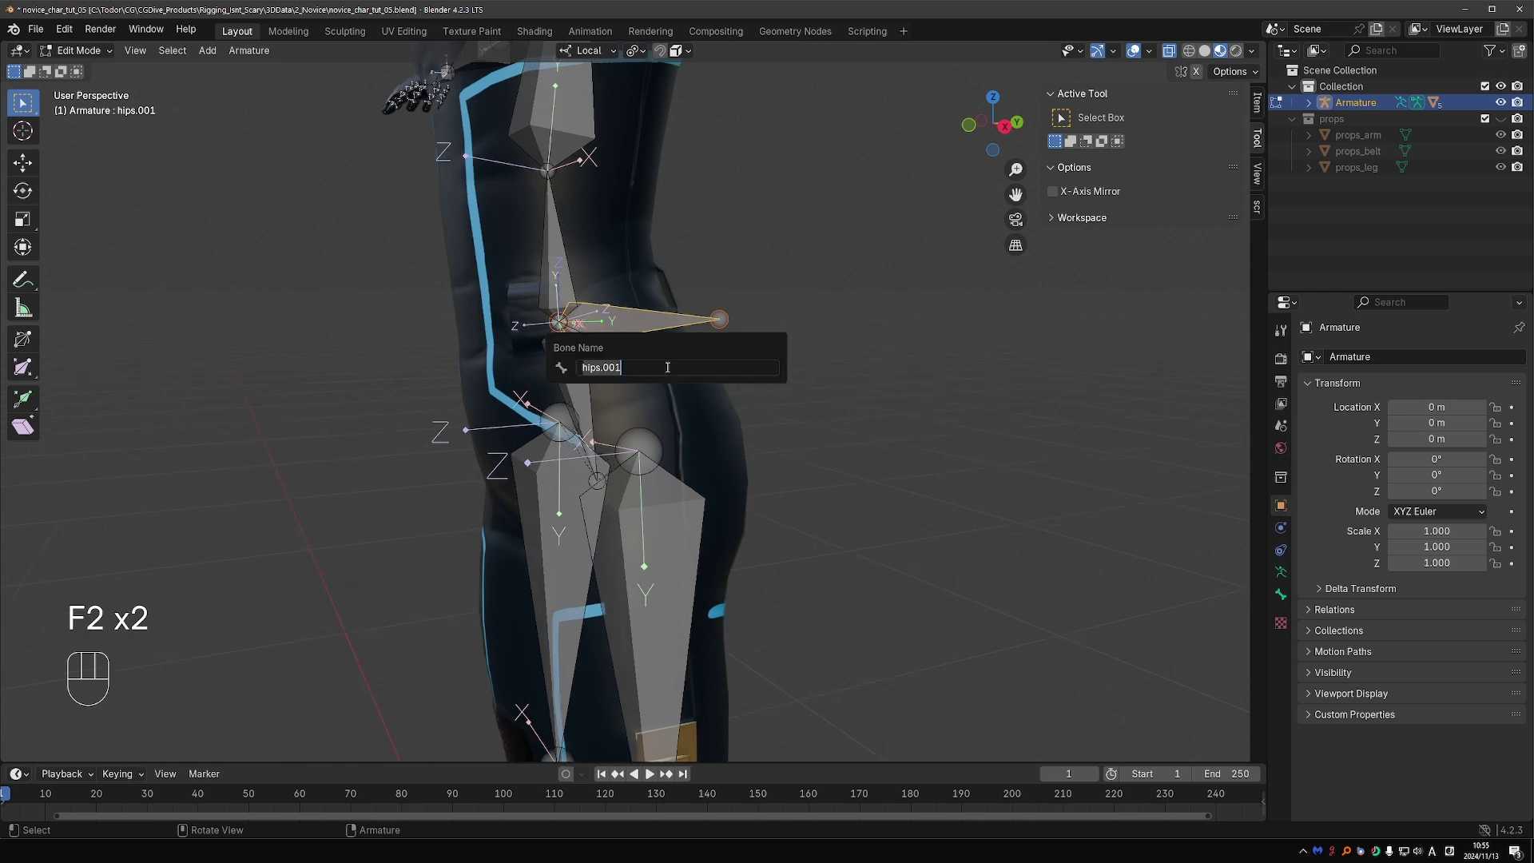
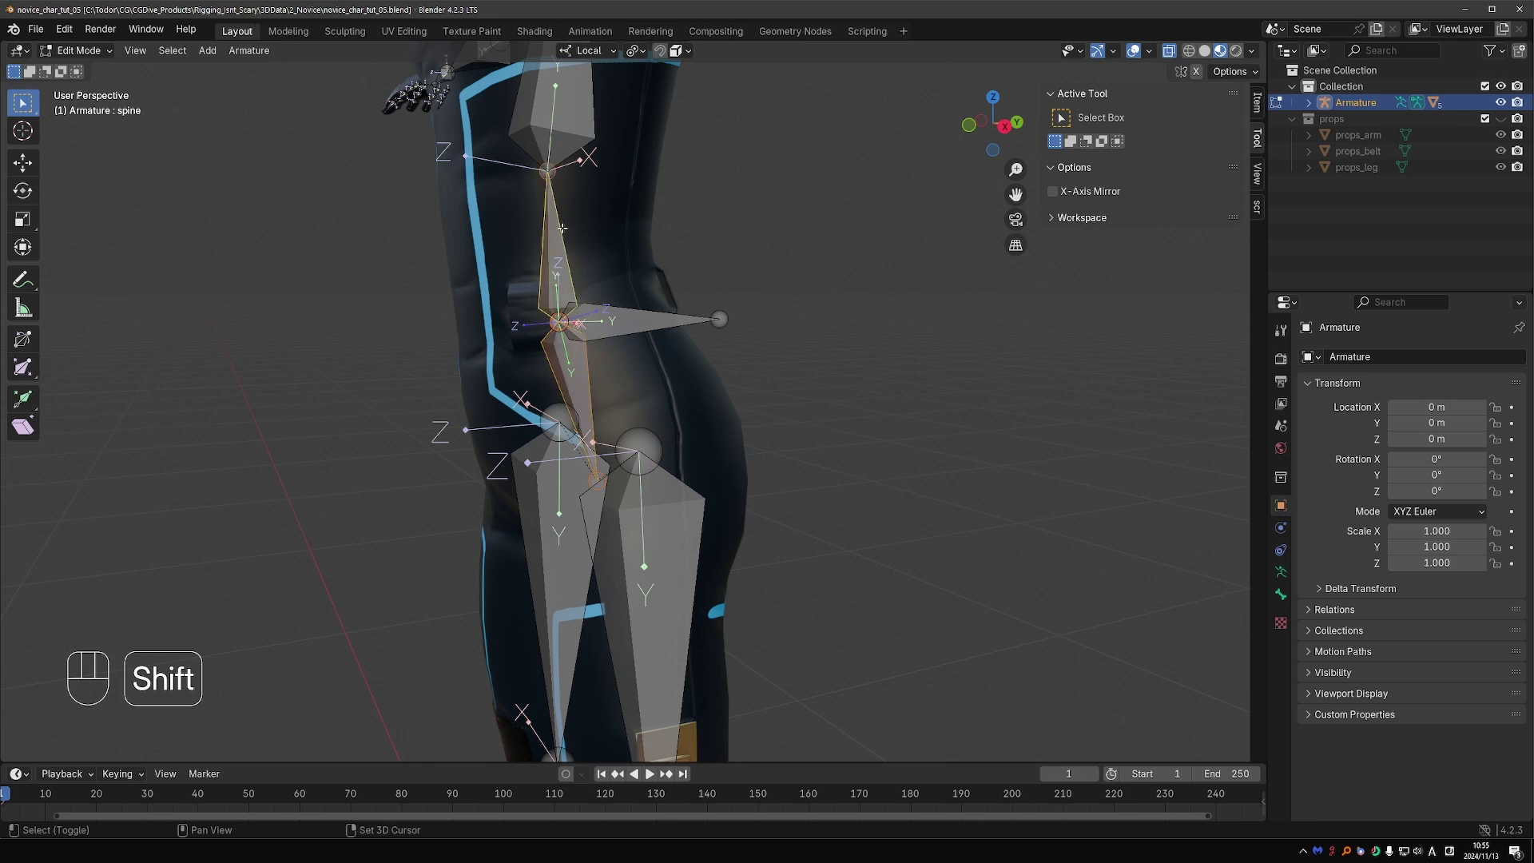
key("ctrl+p")
key("Tab")
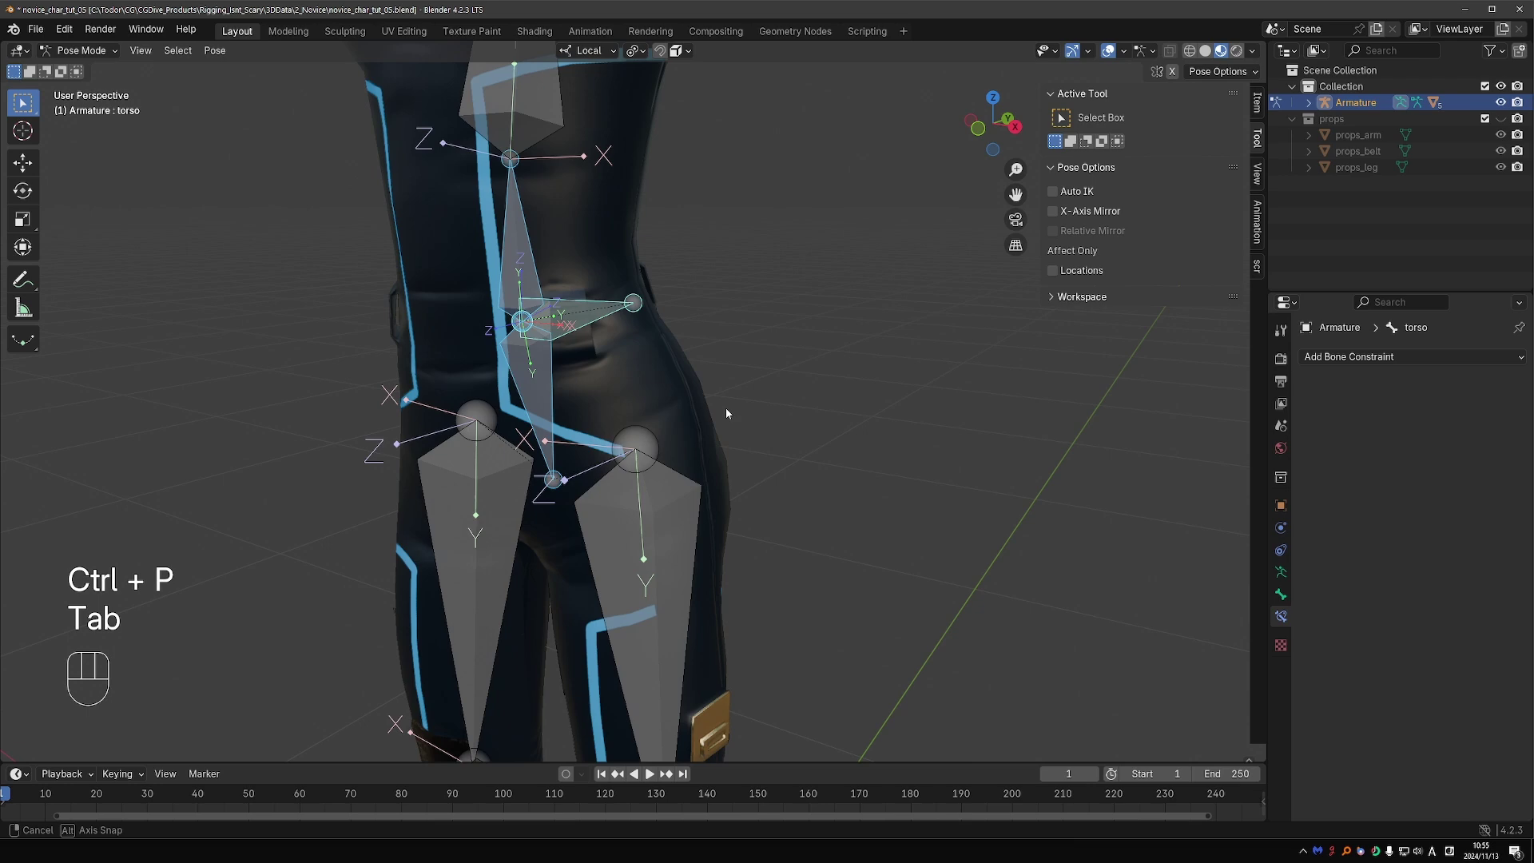
Step: Select the torso bone and test its rotation and movement in Pose Mode
left_click(539, 302)
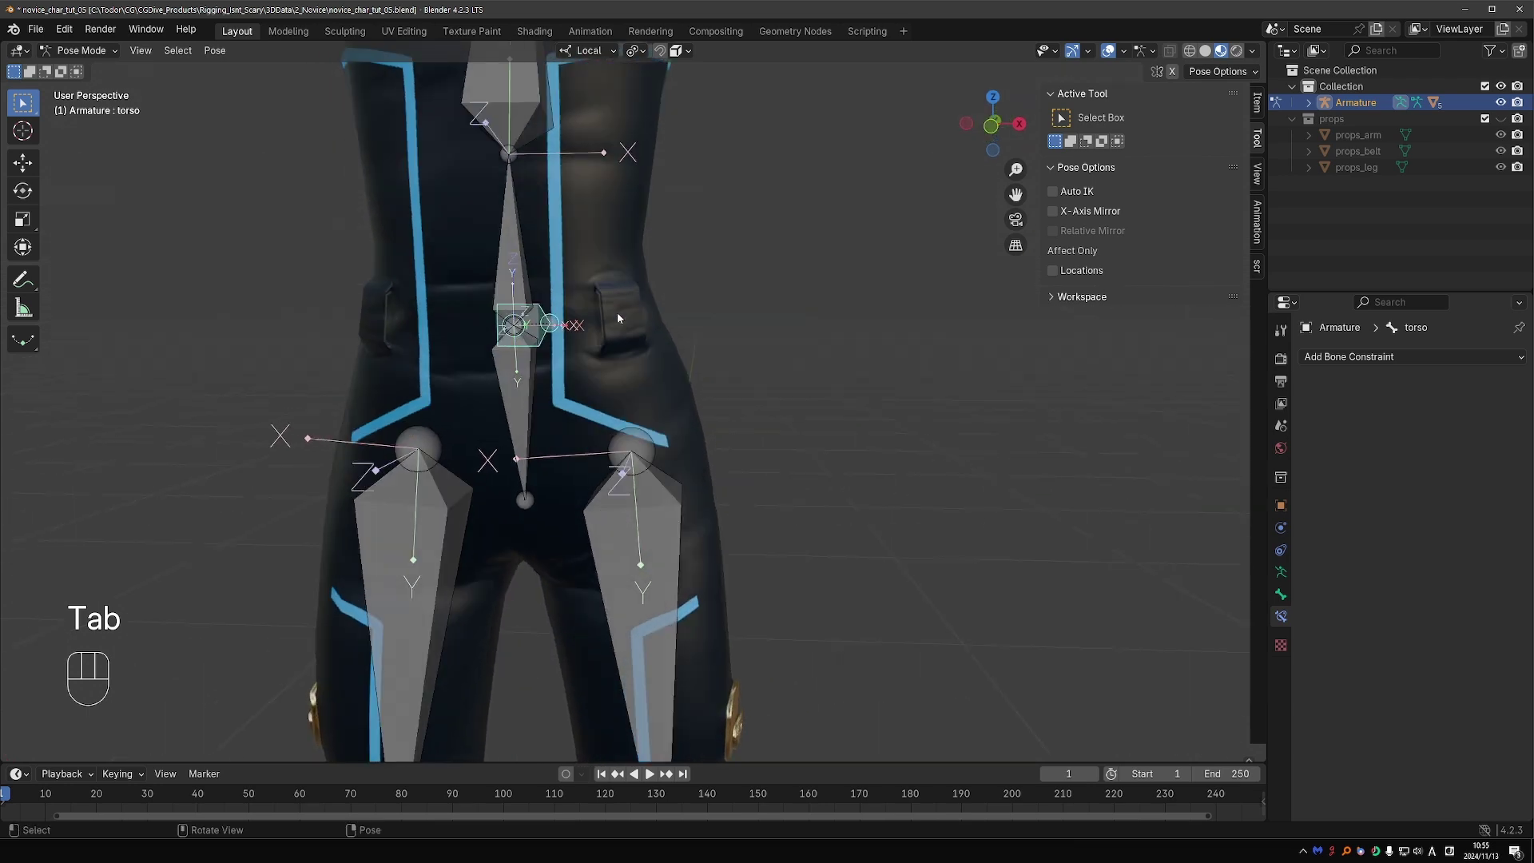
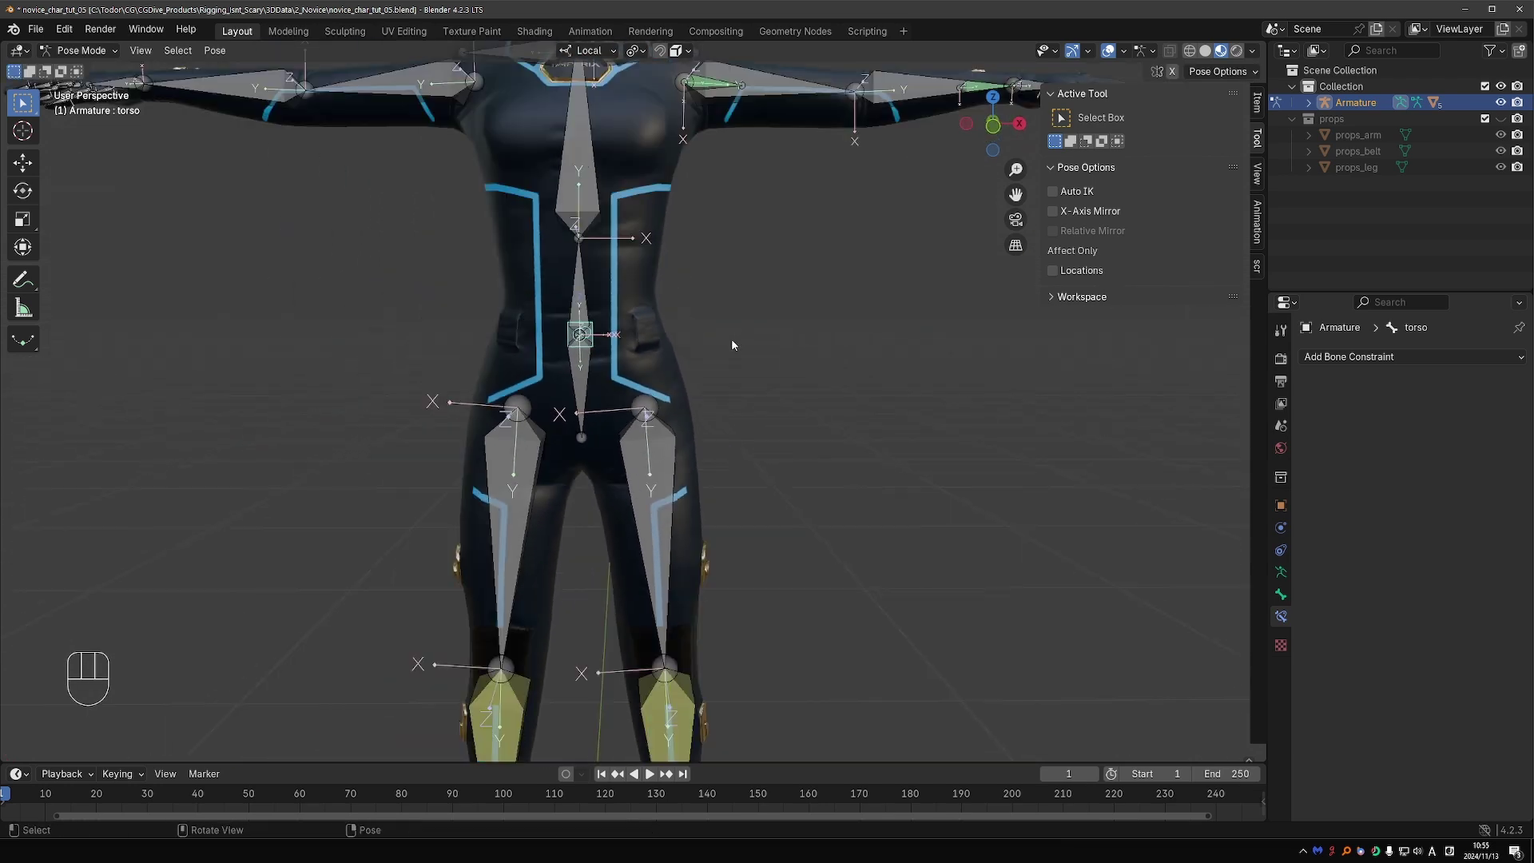
key("r")
key("g")
key("r")
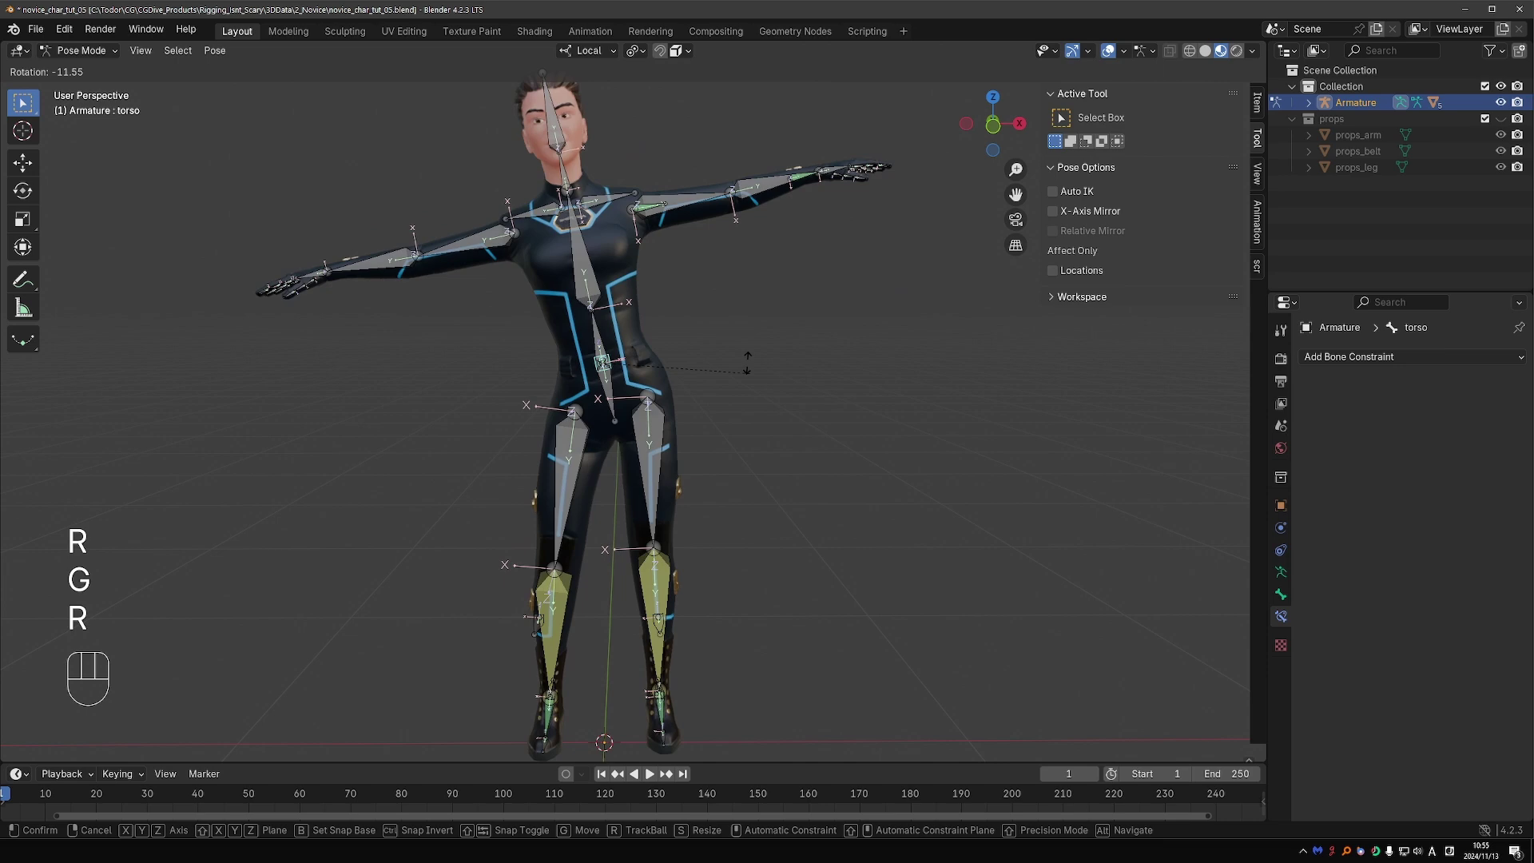
key("r")
key("r")
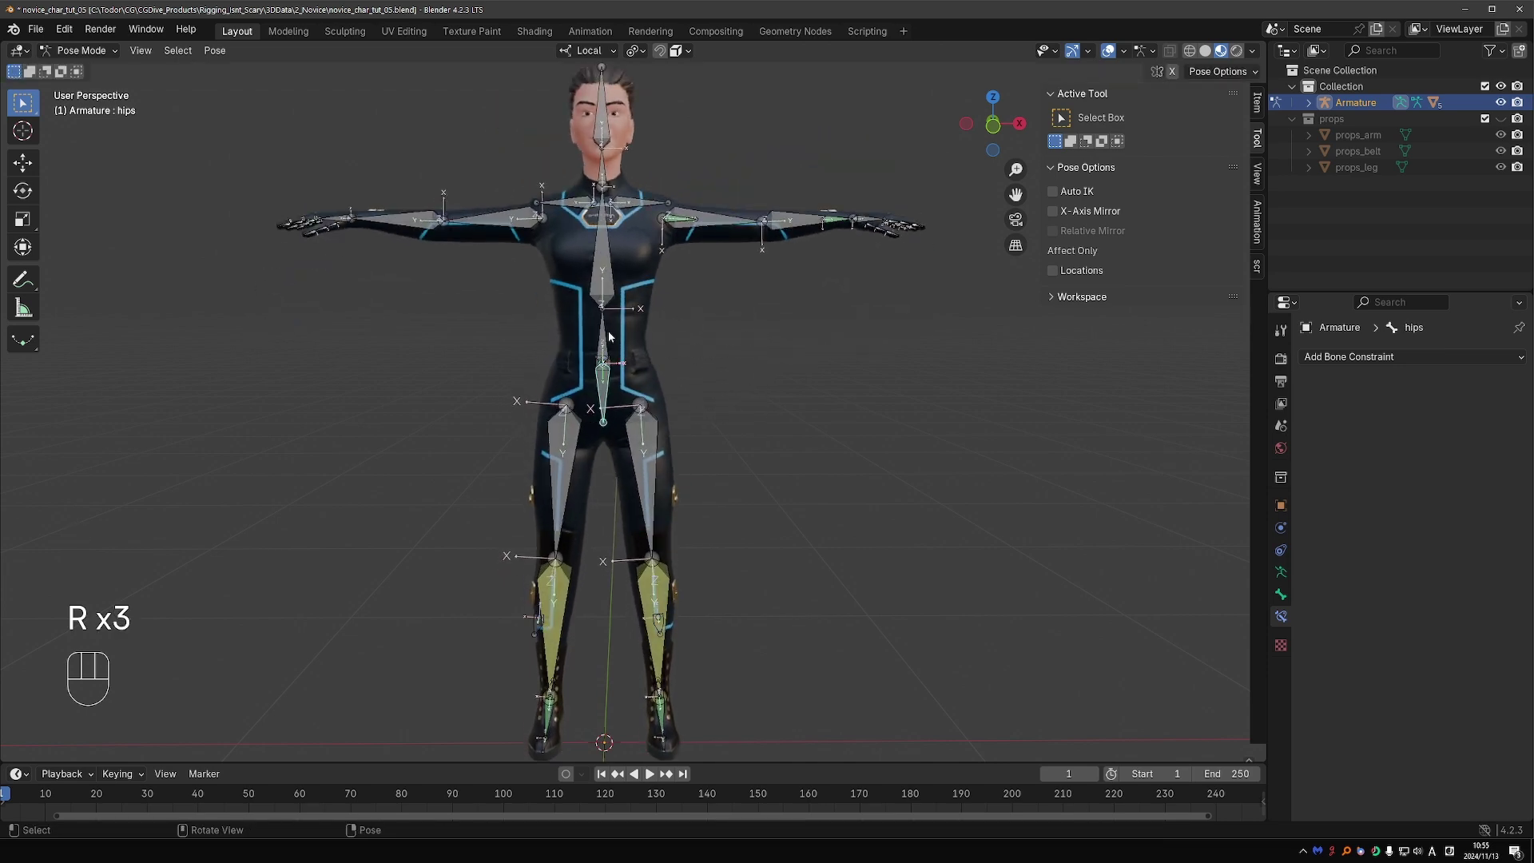
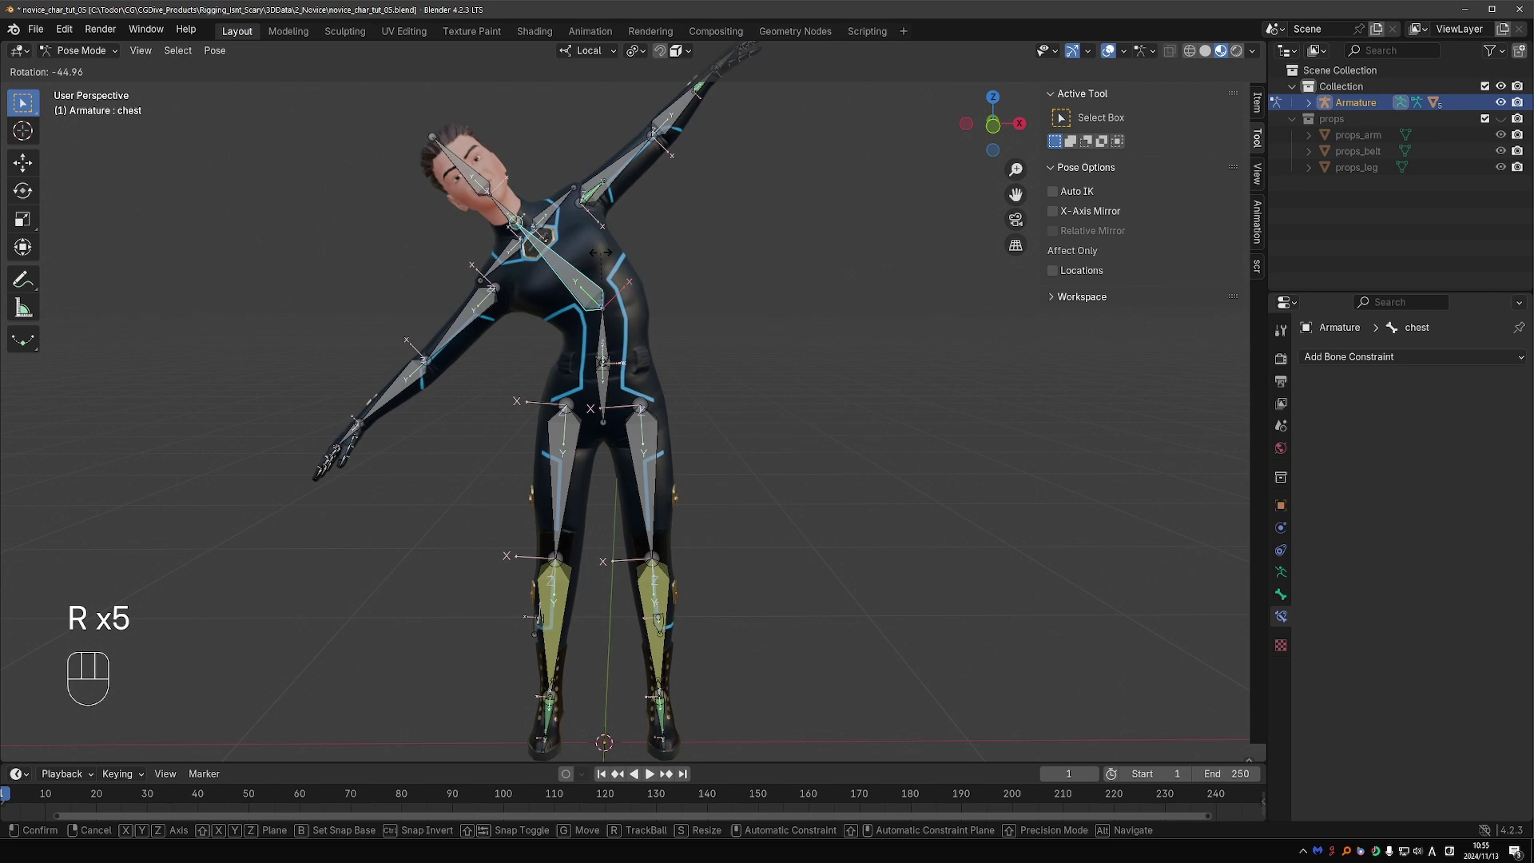
key("r")
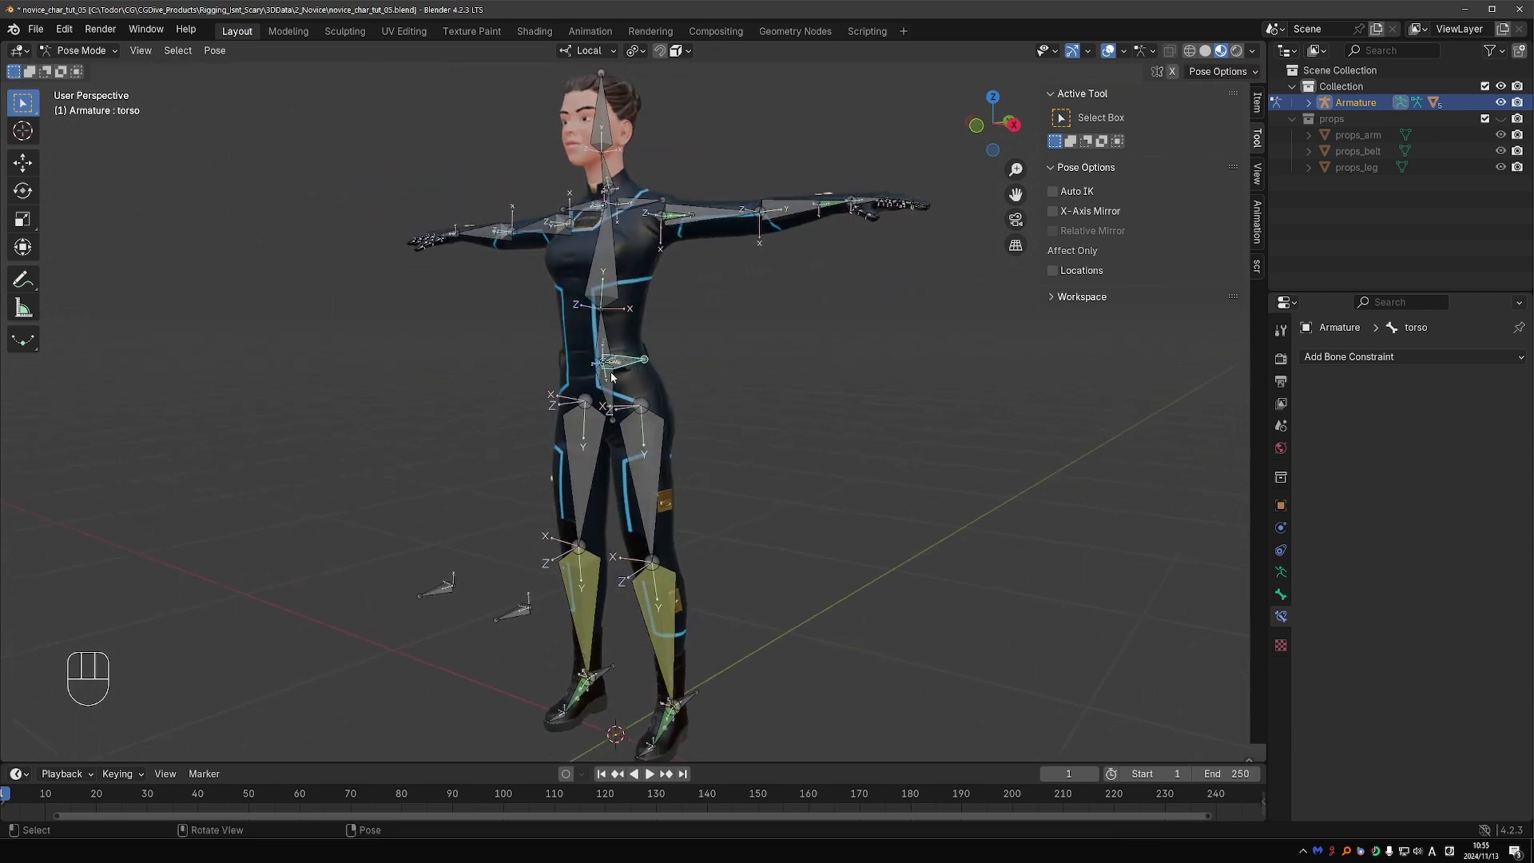
Step: In Edit Mode adjust the bone along local Z, confirm, and return to Pose Mode
key("Tab")
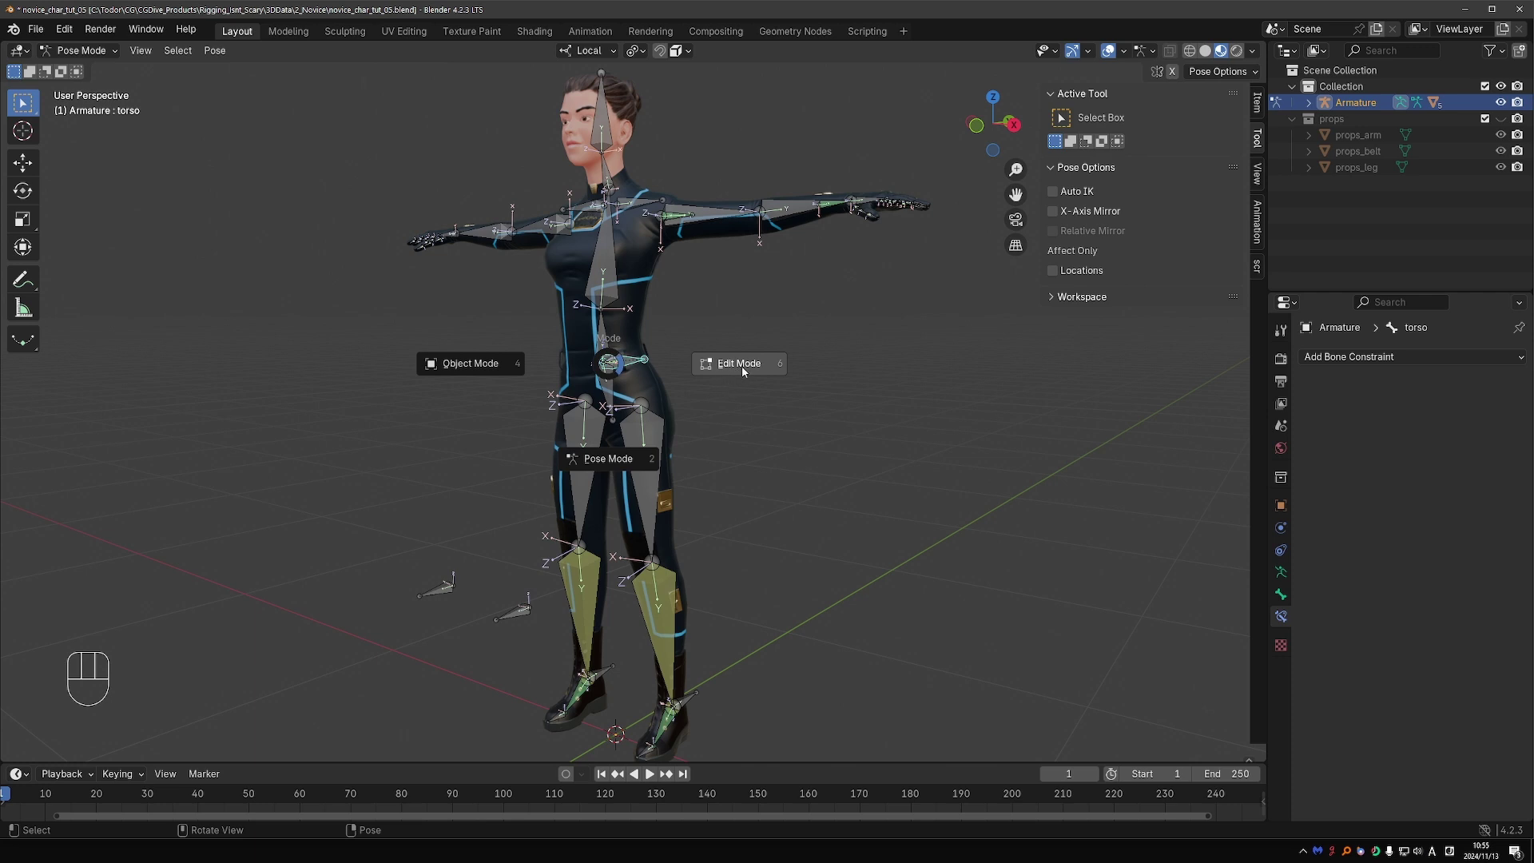
key("g")
key("z")
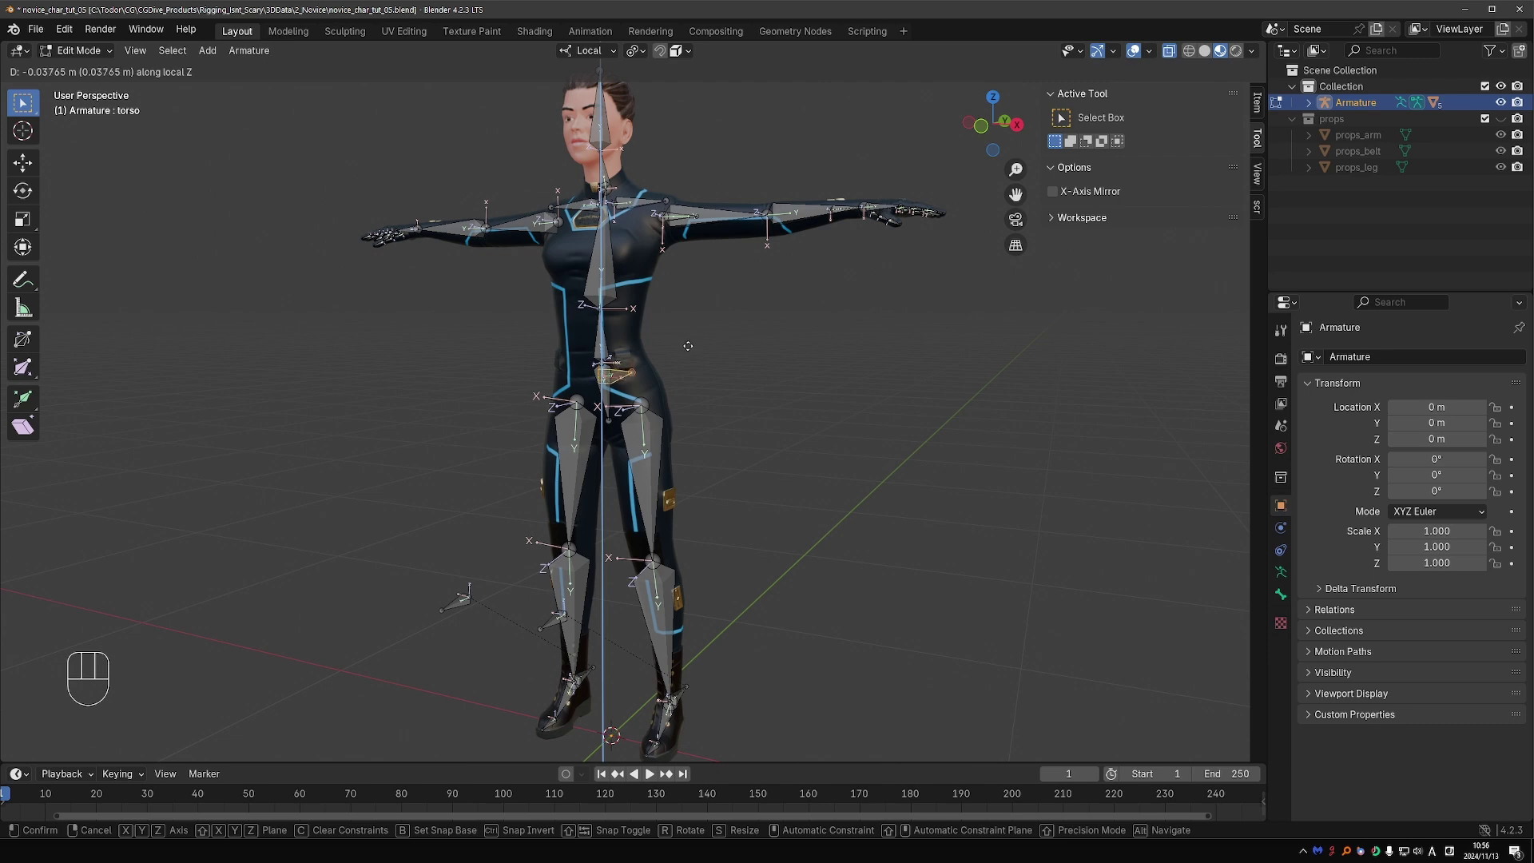
key("Tab")
key("r")
key("g")
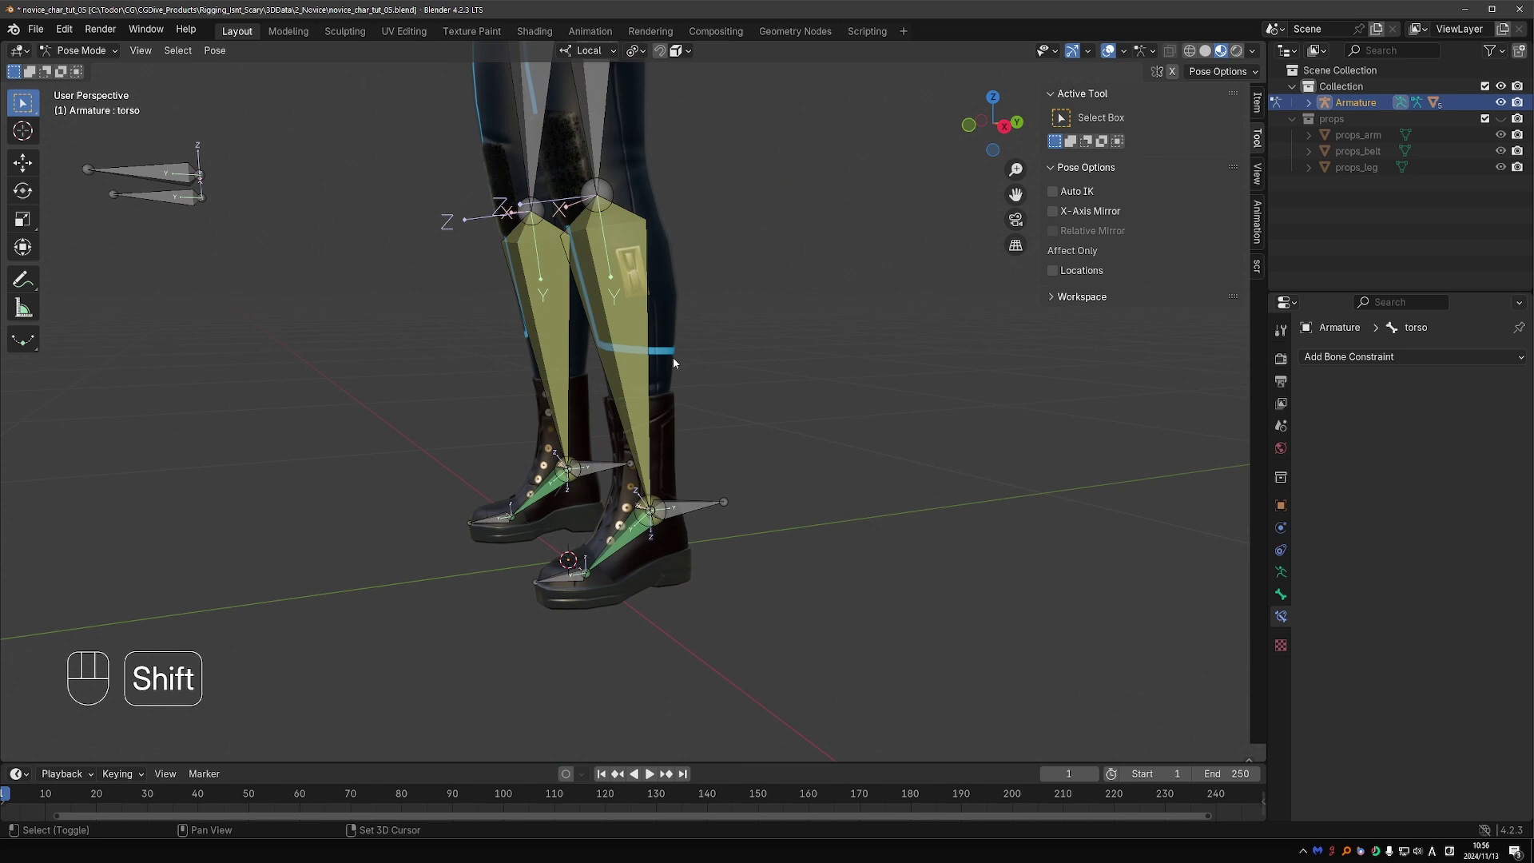
key("g")
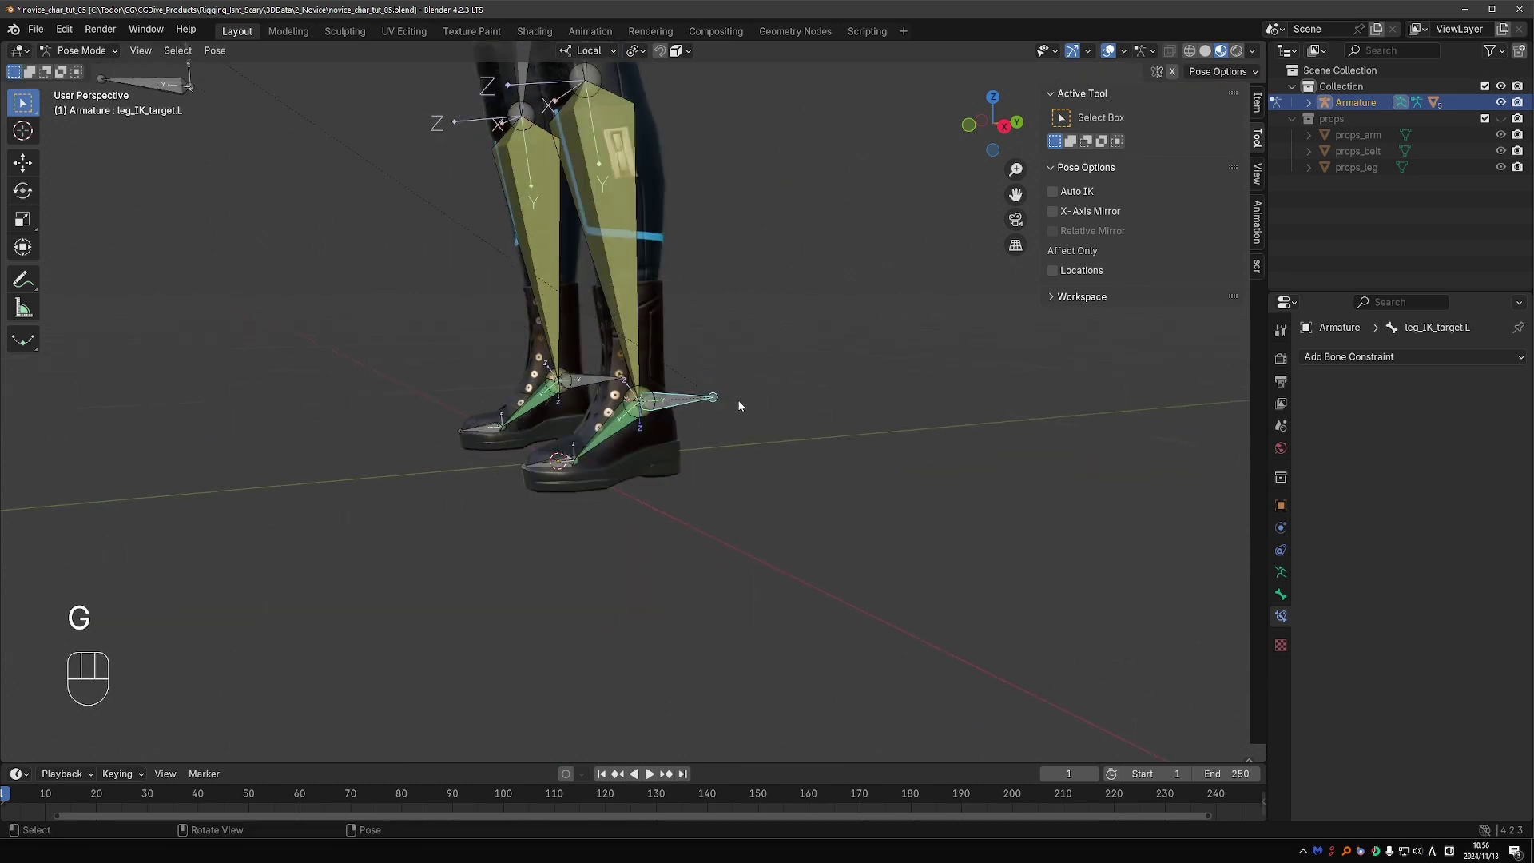
key("r")
key("r")
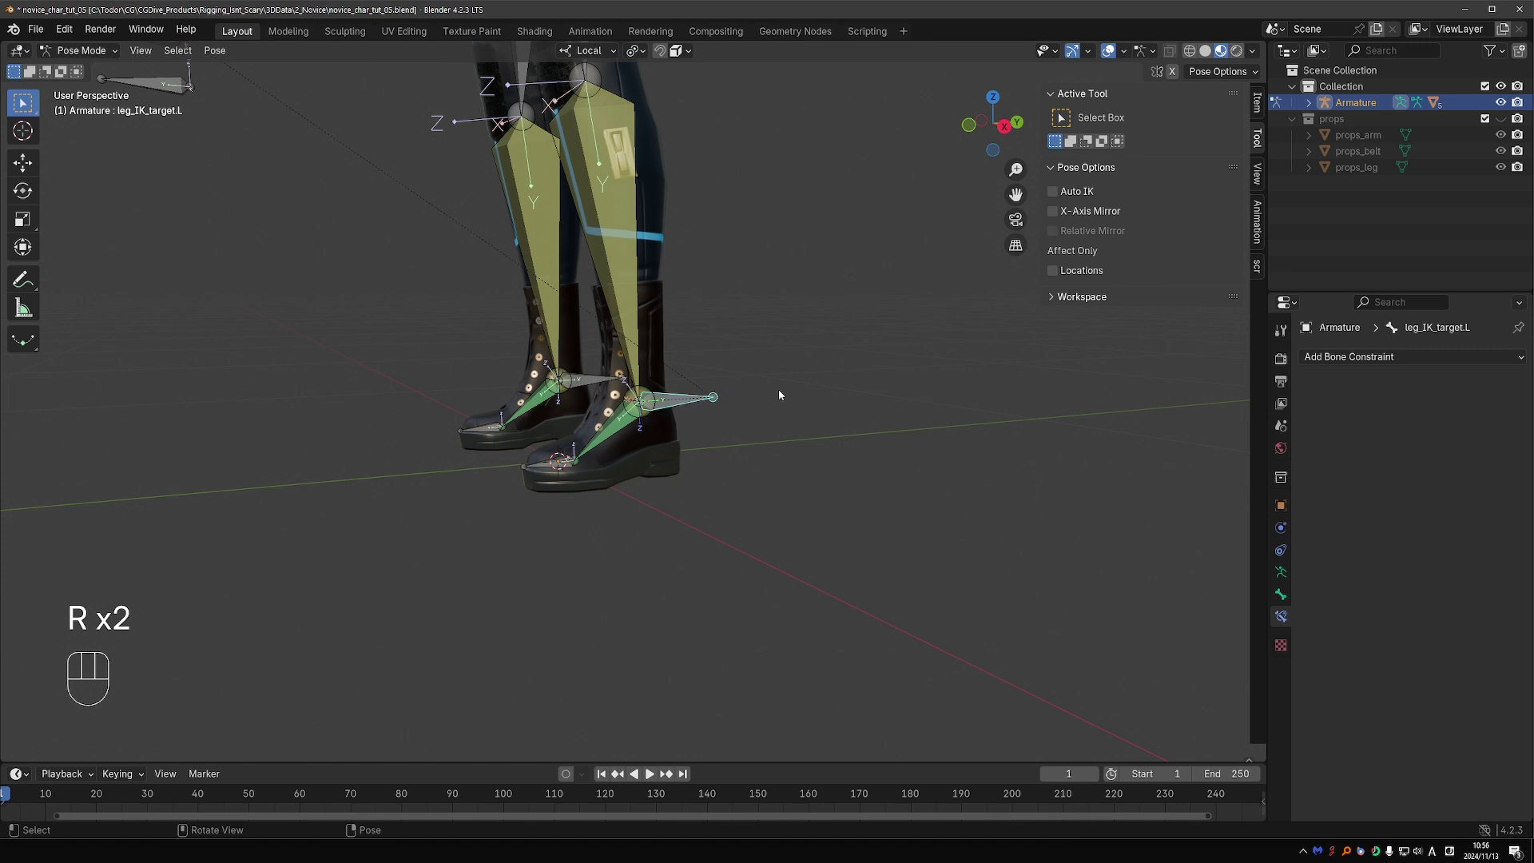
left_click_drag(742, 487, 757, 501)
key("g")
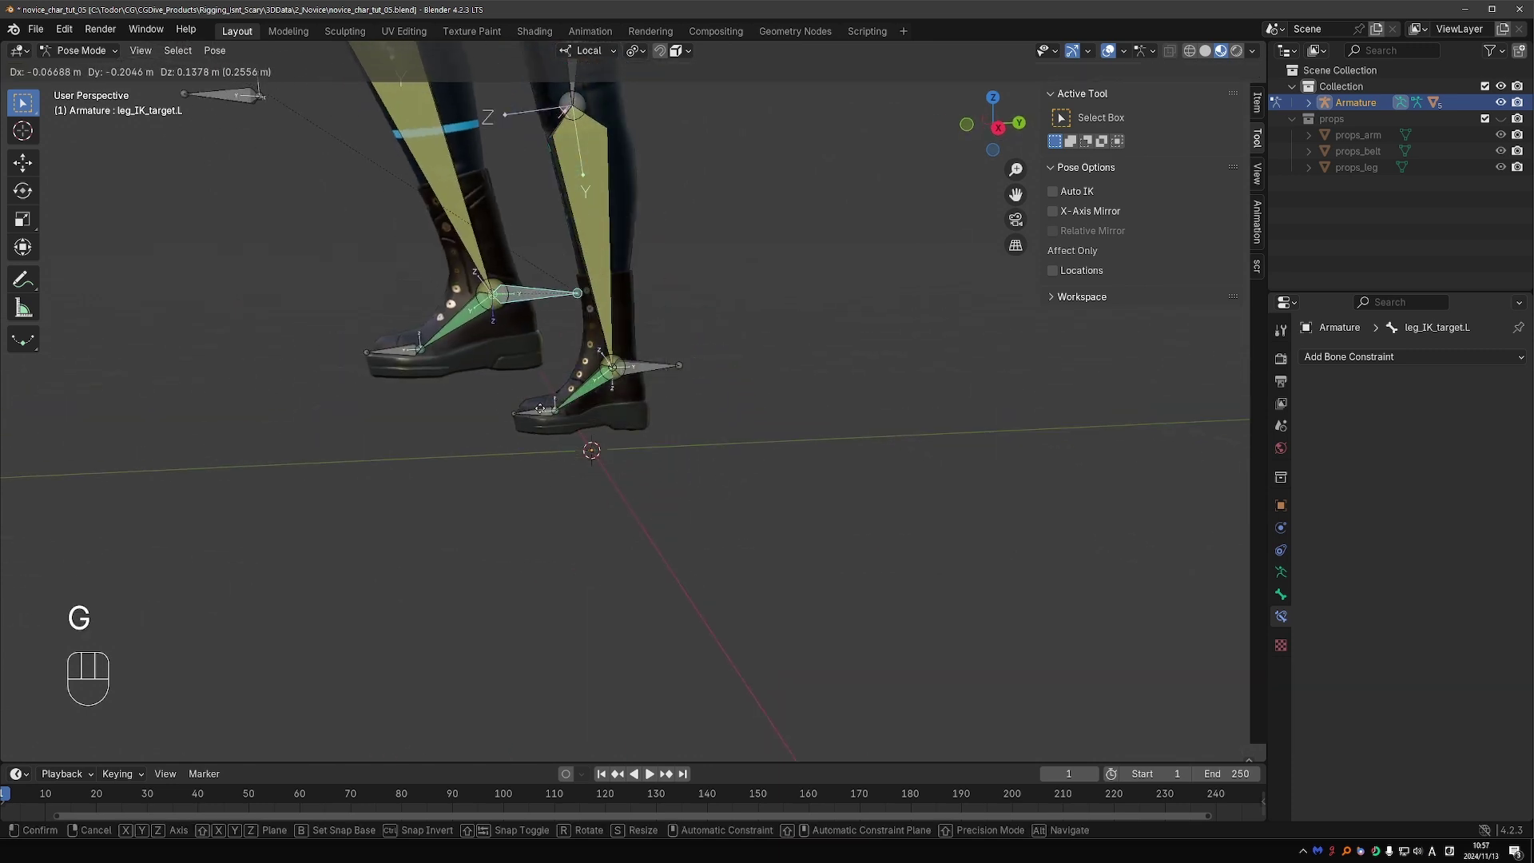
key("r")
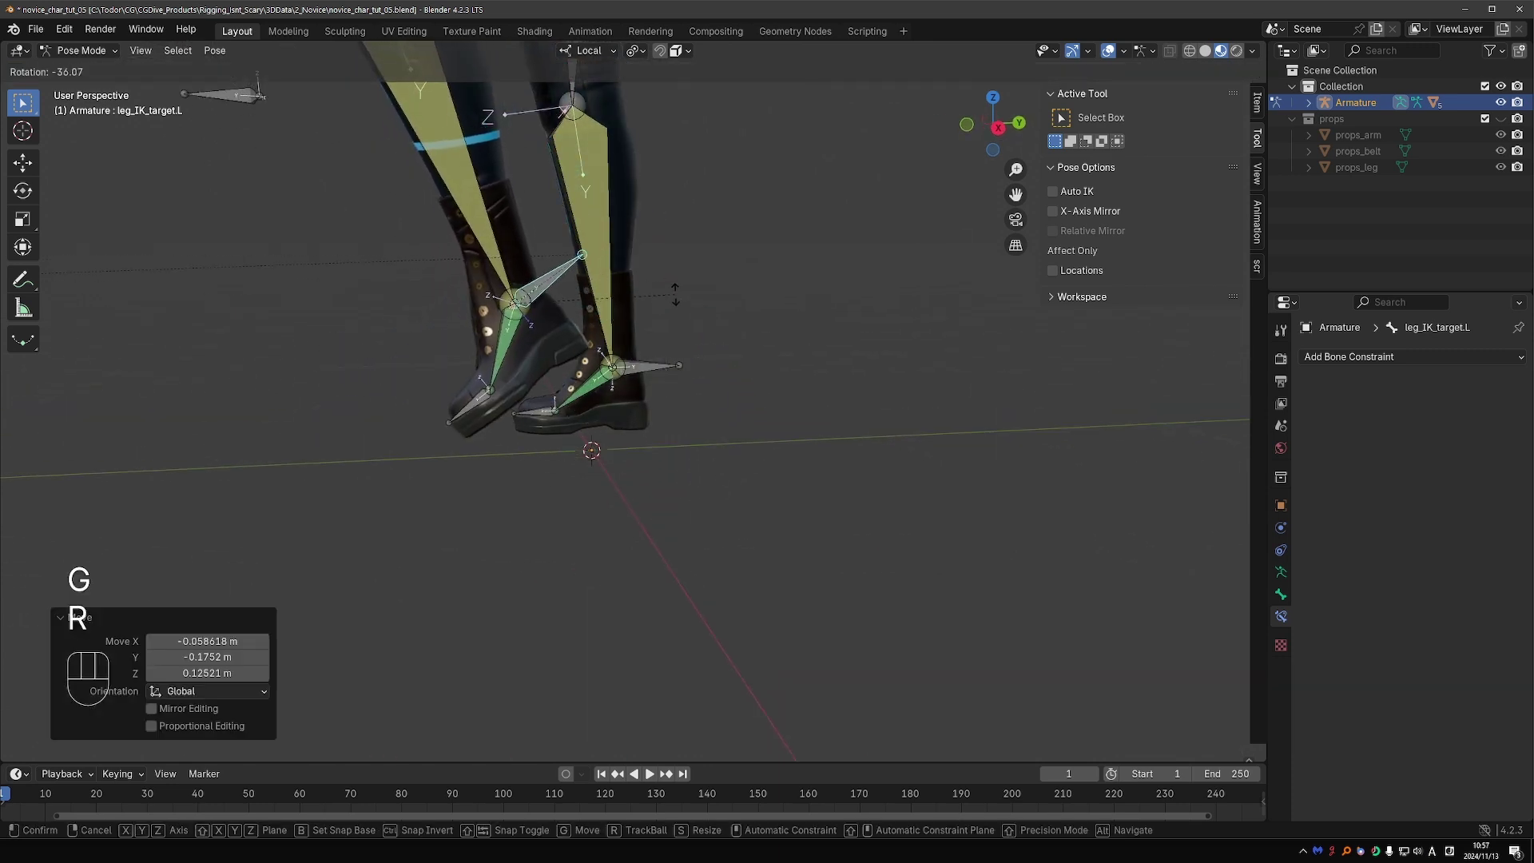
key("r")
key("r")
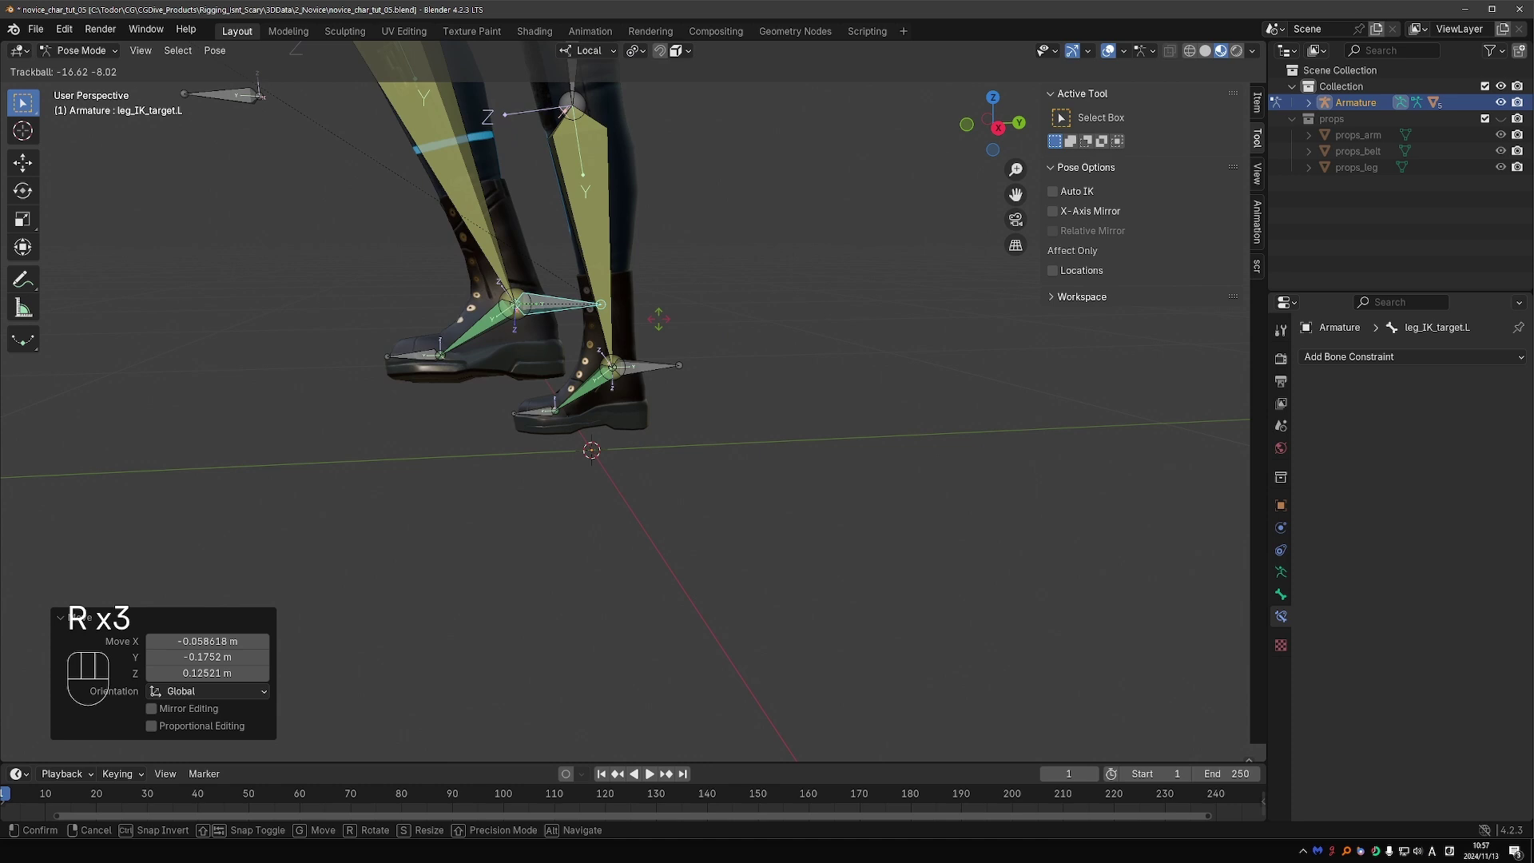
key("alt+g")
key("d")
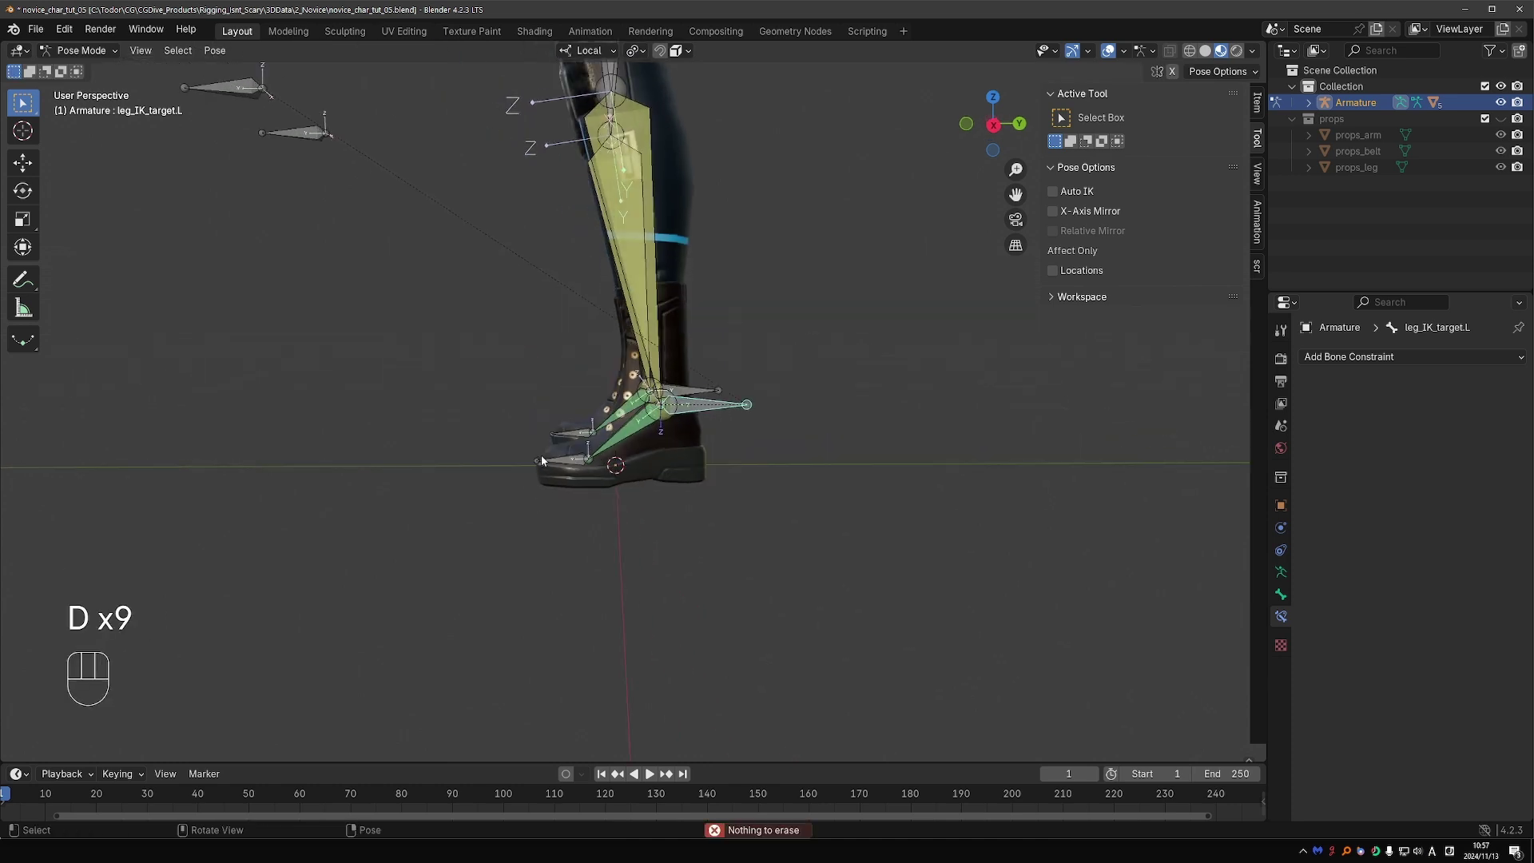
key("d")
key("d")
key("d")
key("d")
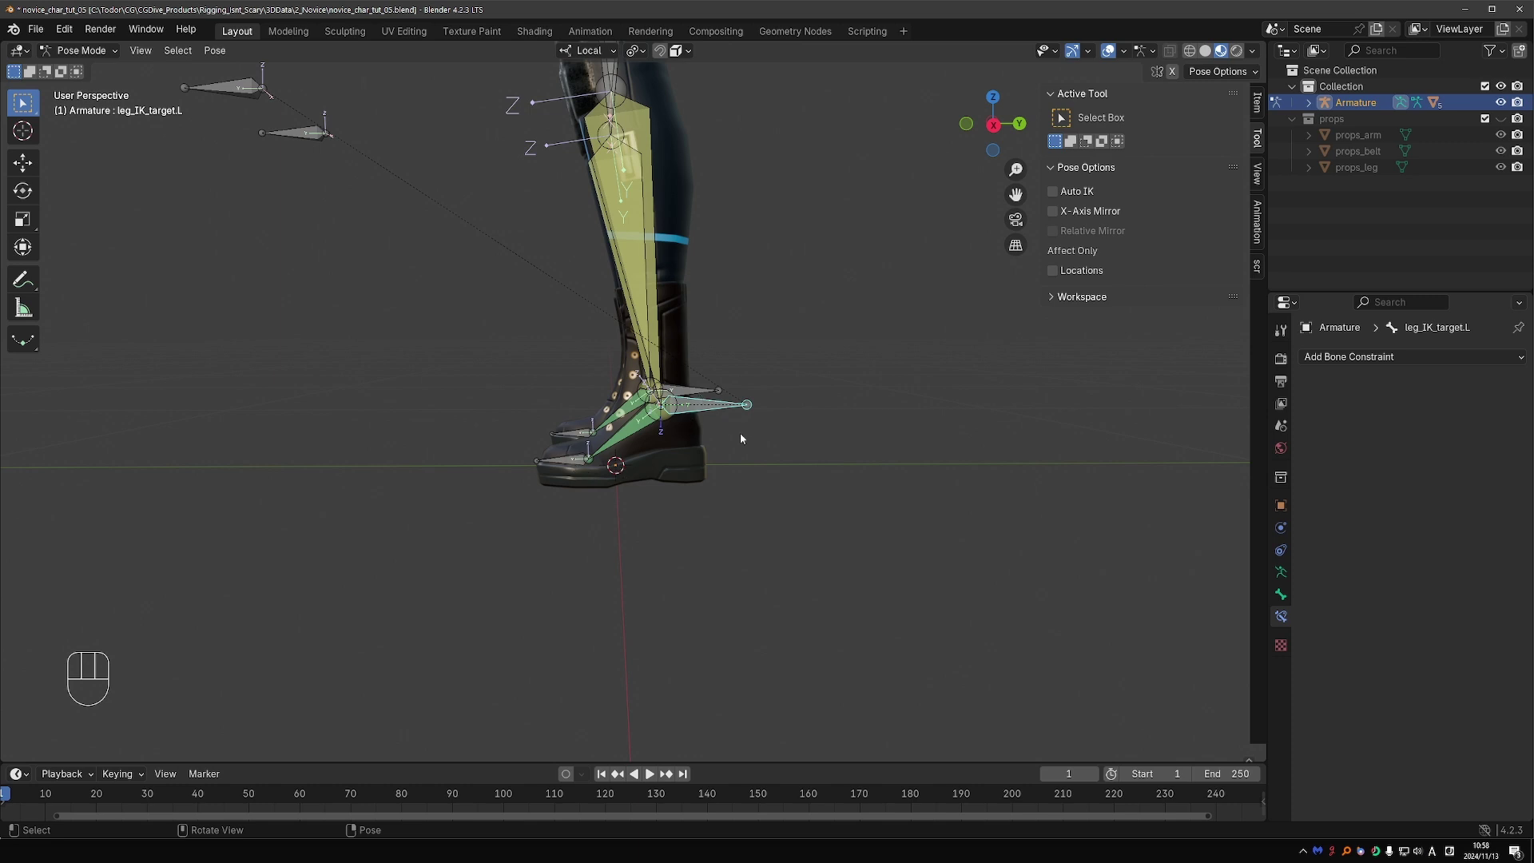
key("g")
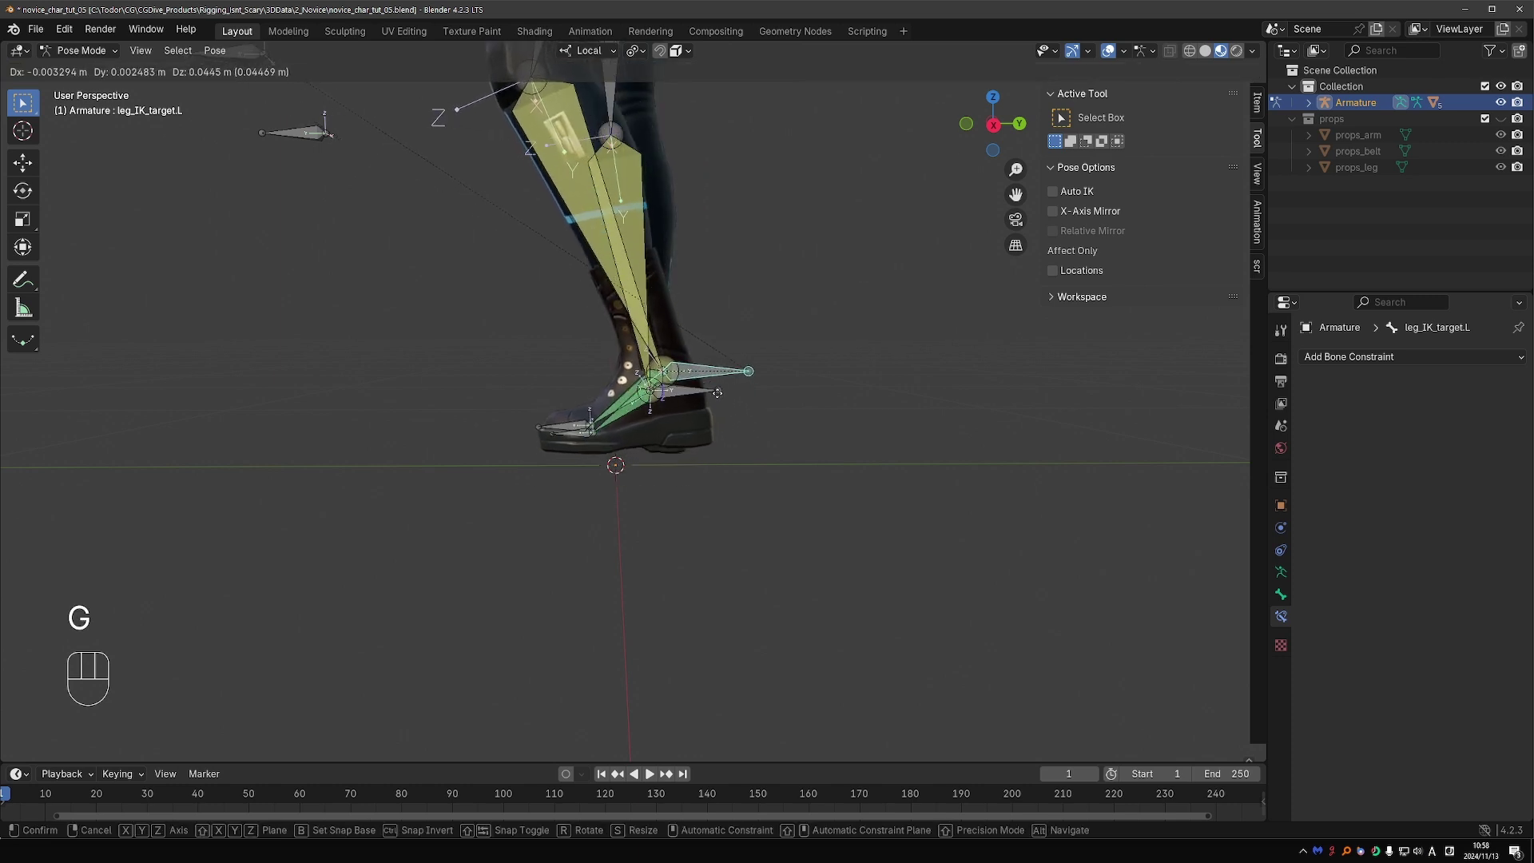
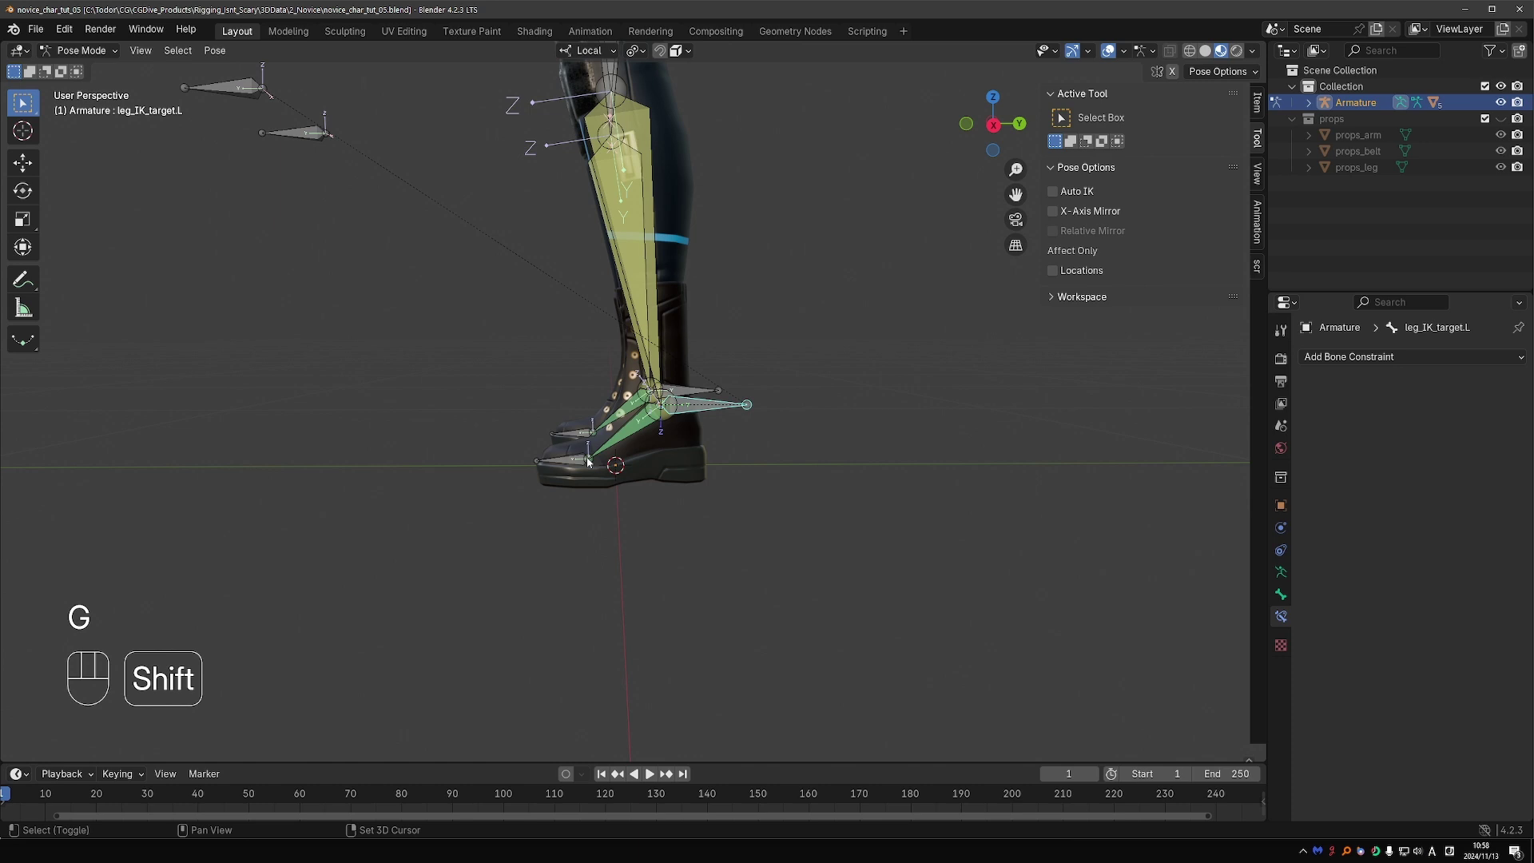
key("g")
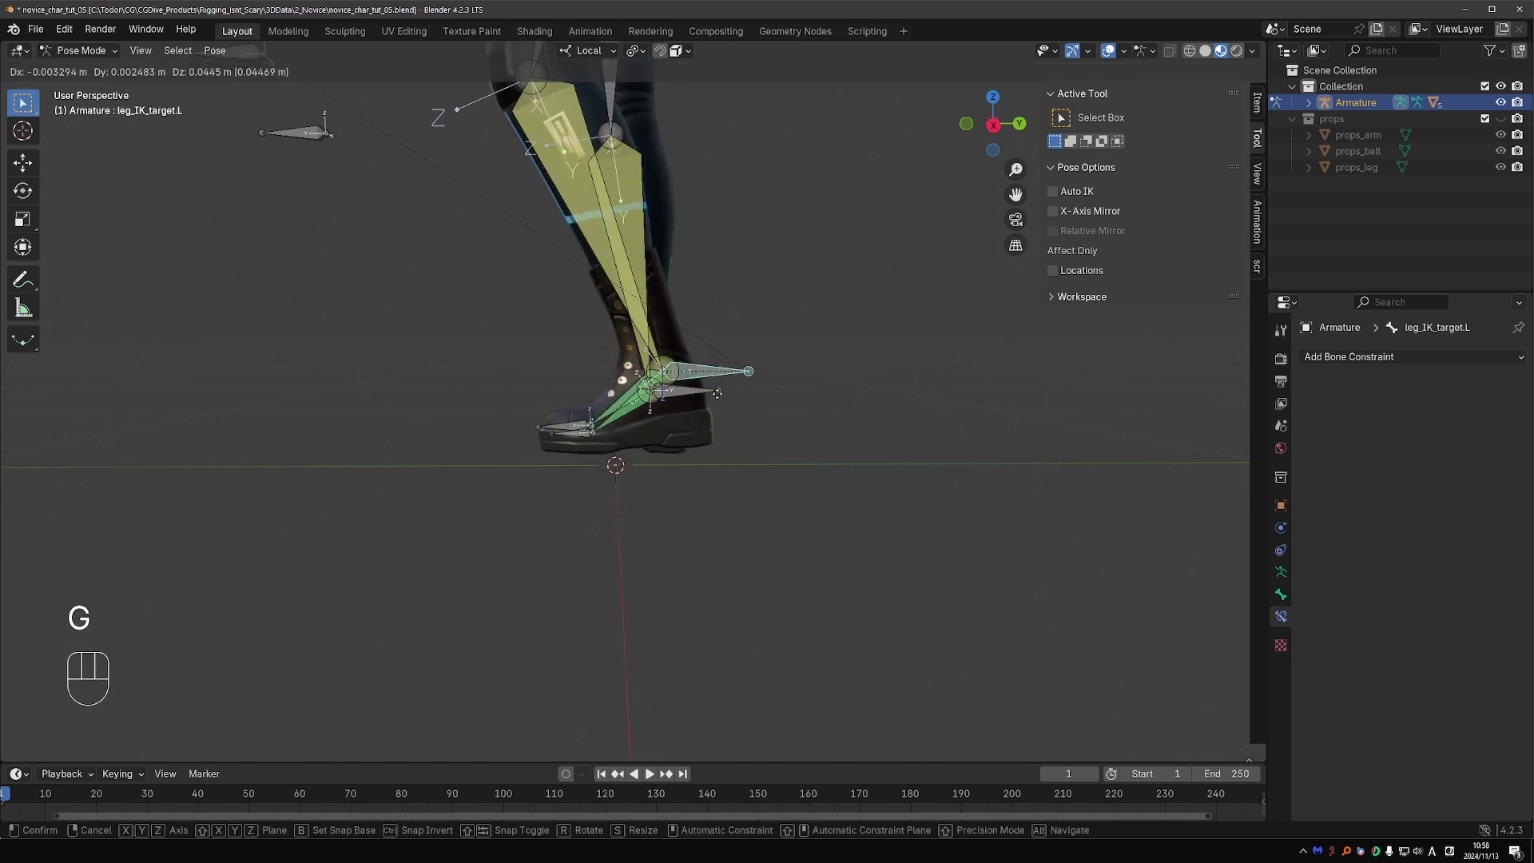
left_click_drag(727, 421, 627, 481)
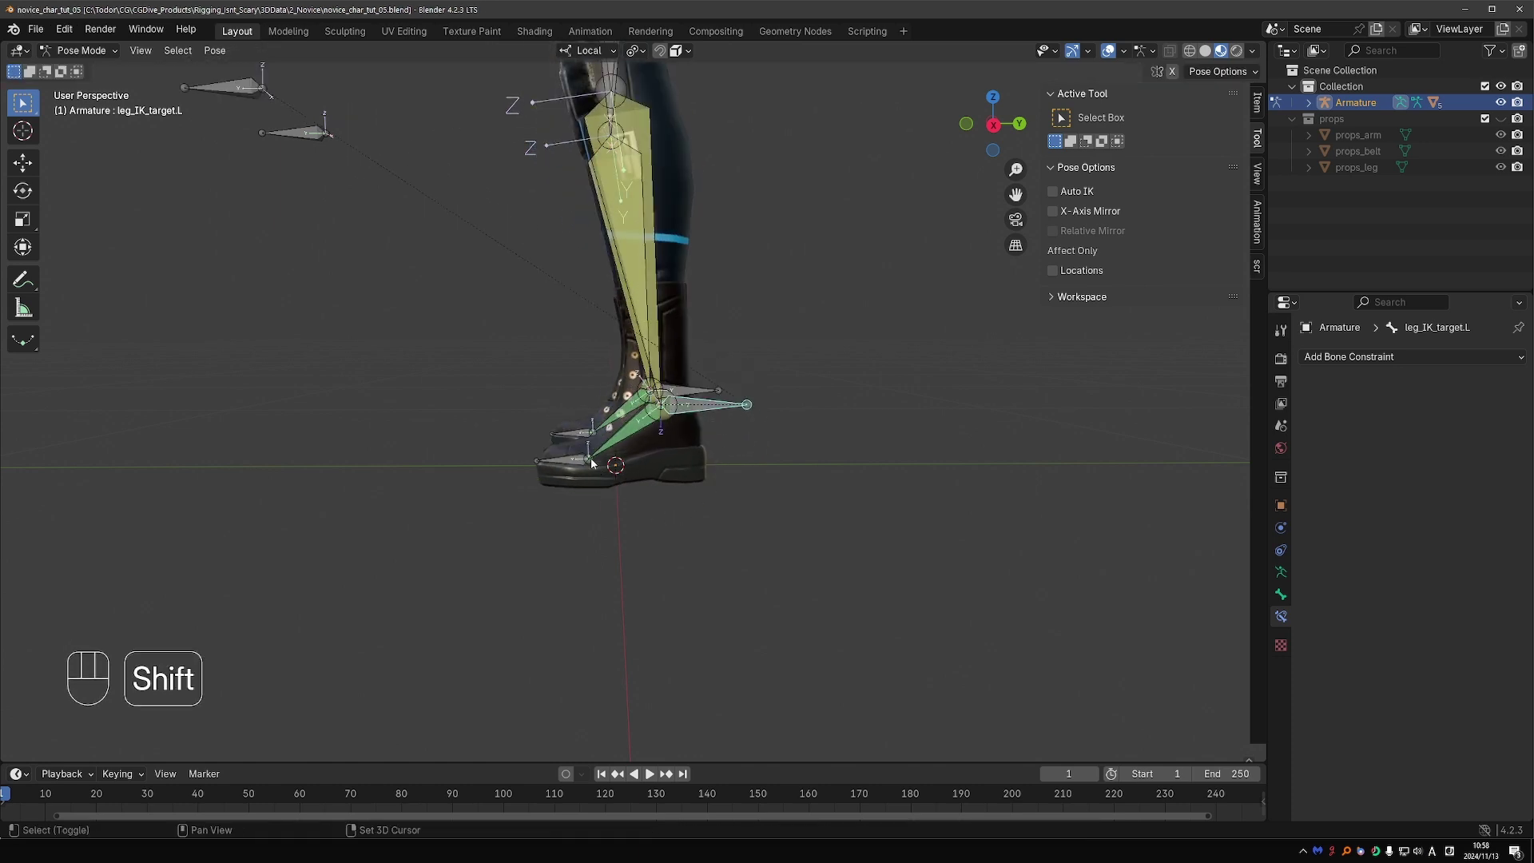
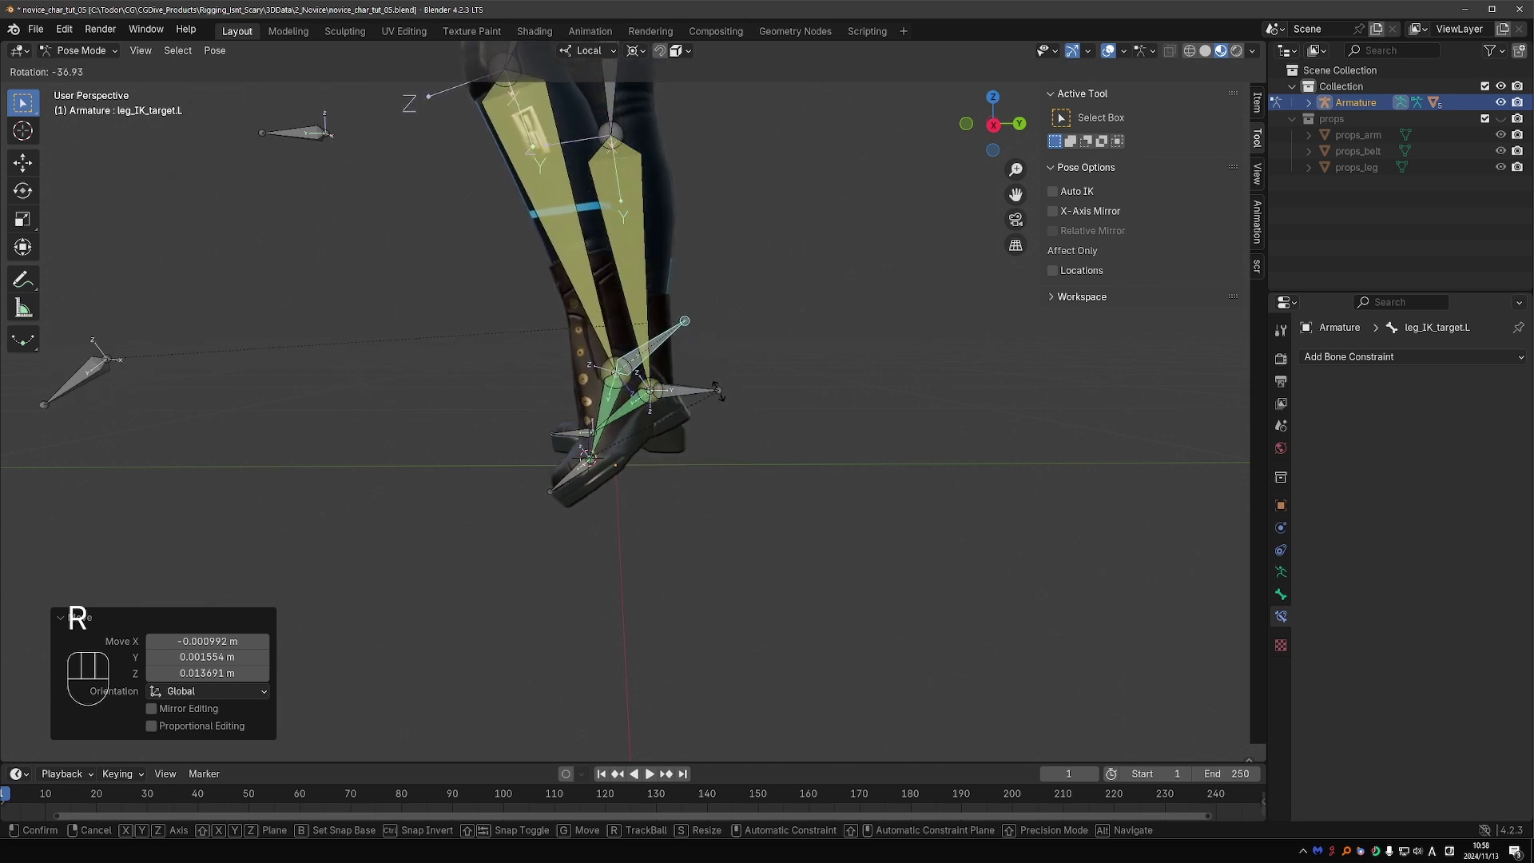
right_click(730, 381)
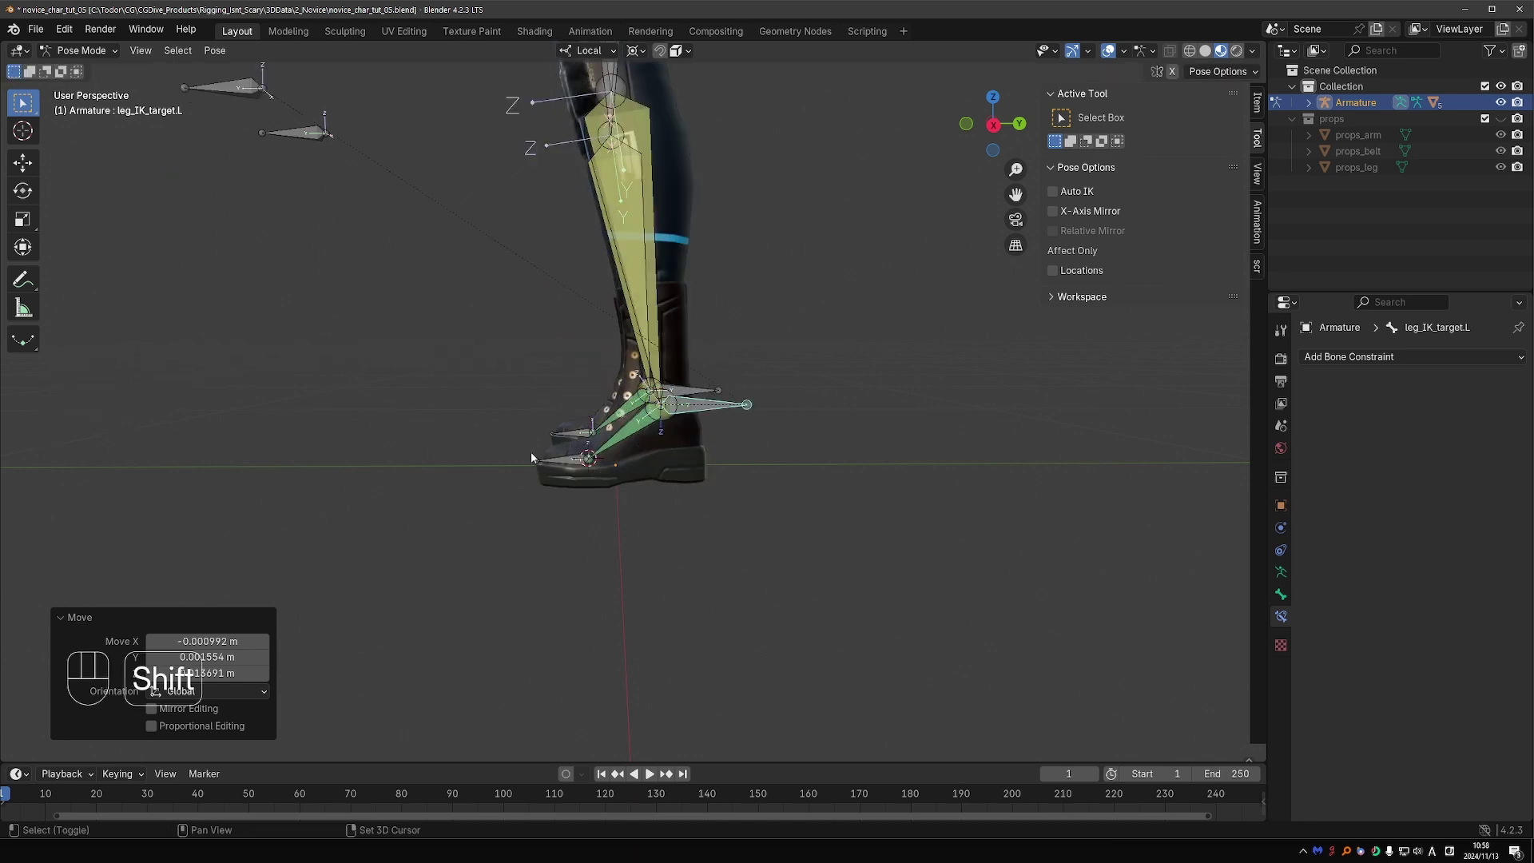
right_click(541, 468)
key("r")
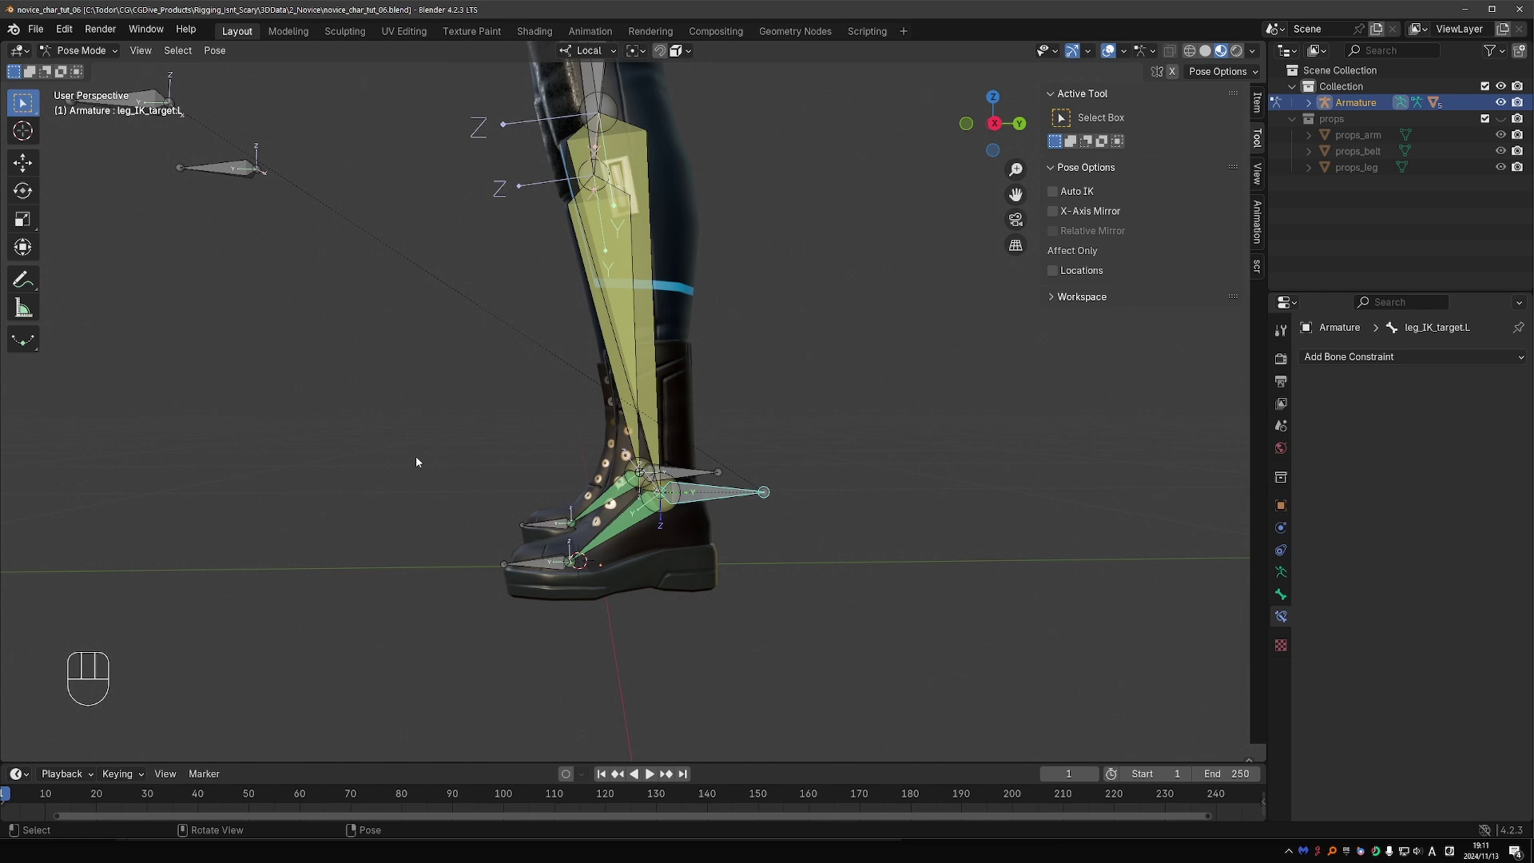
Step: Add a new upright bone at the left foot in Edit Mode, parent it, and test-rotate it in Pose Mode
key("Tab")
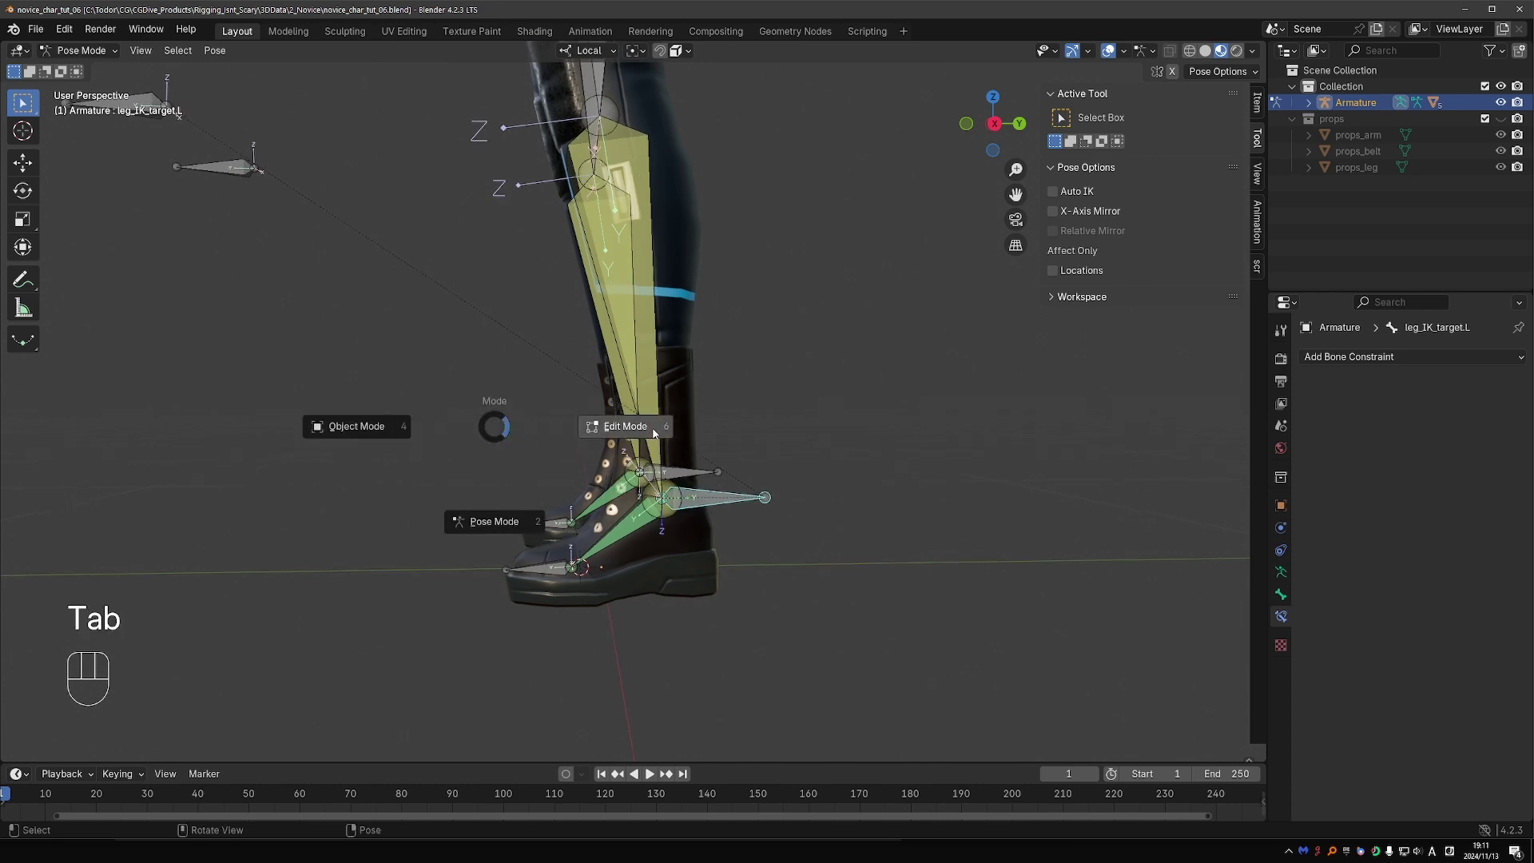
key("shift+a")
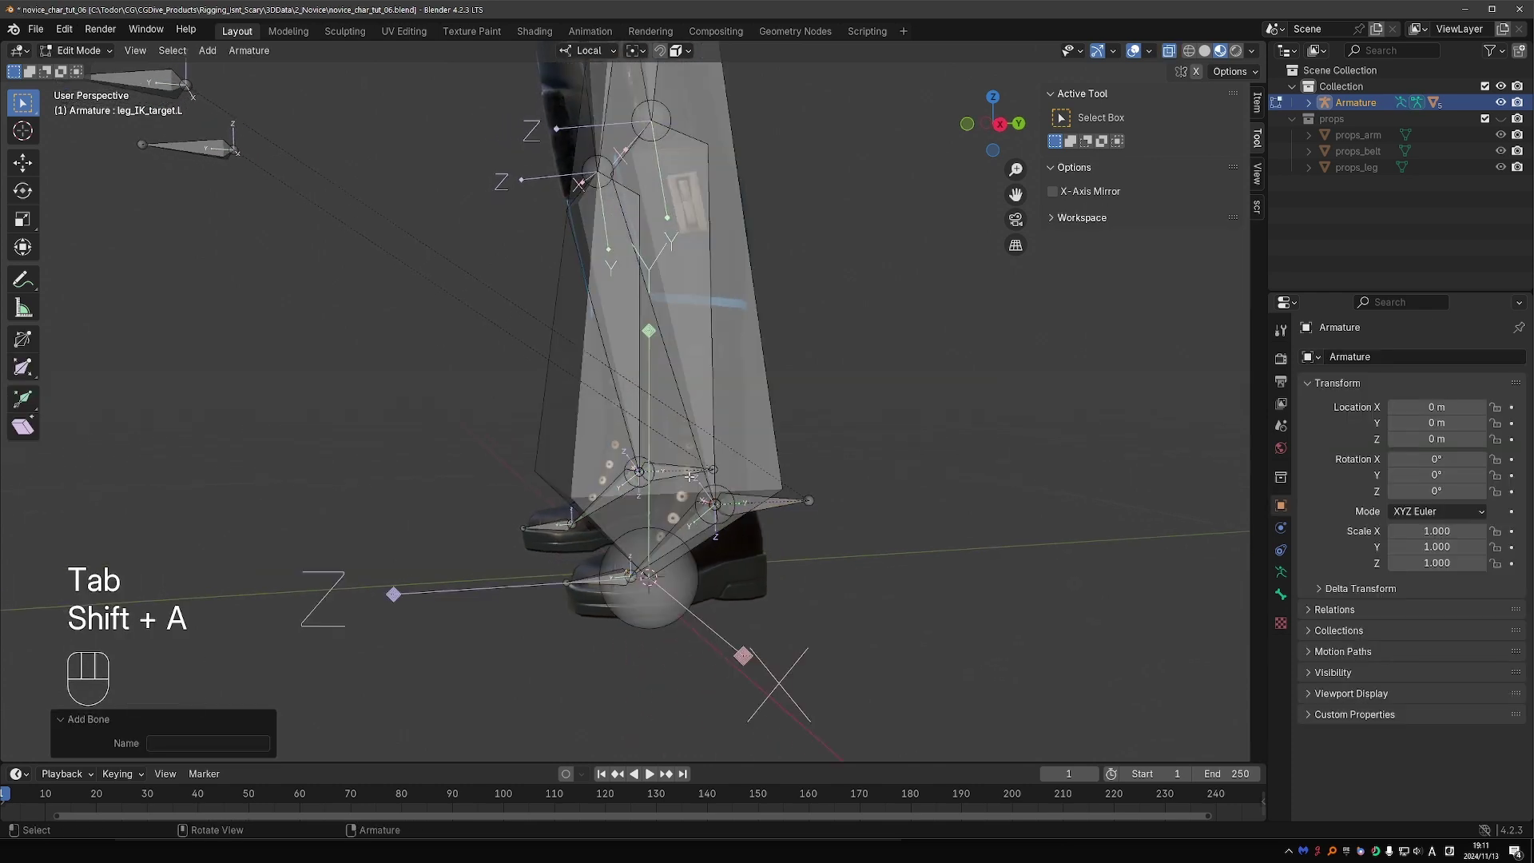
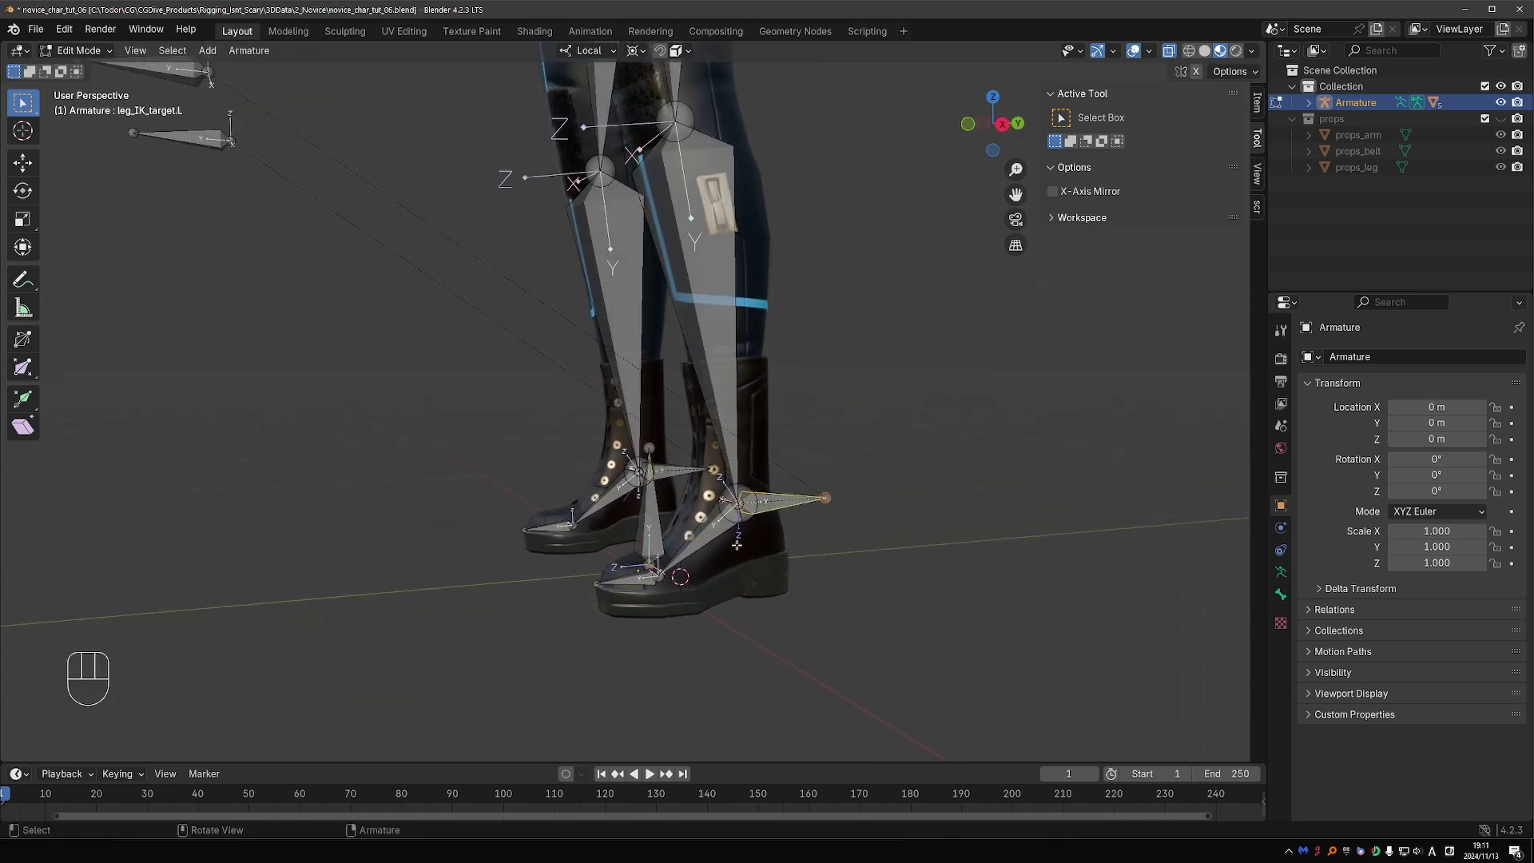
key("ctrl+p")
key("Tab")
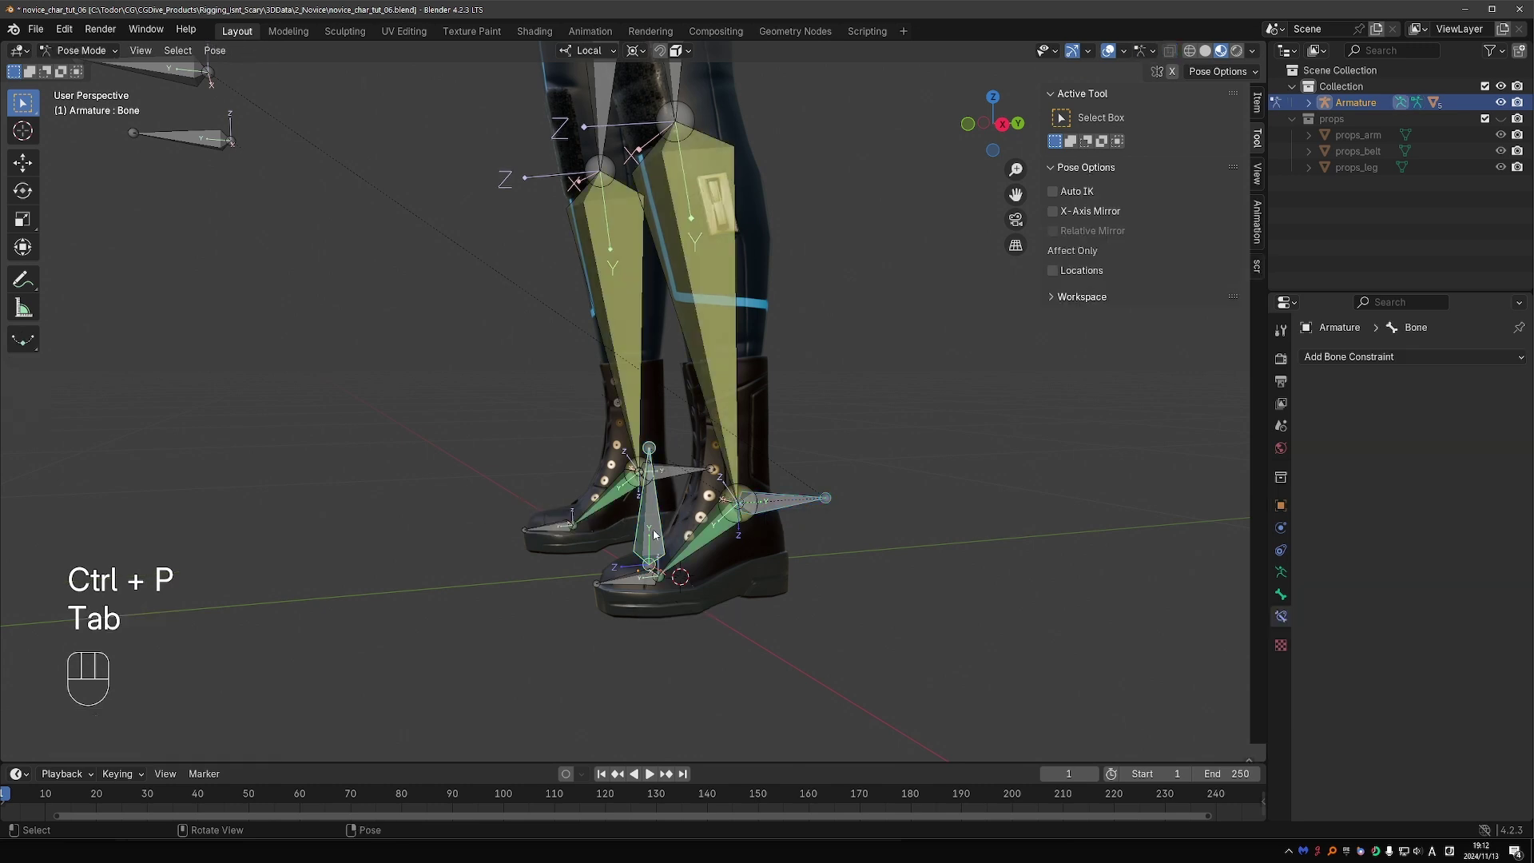
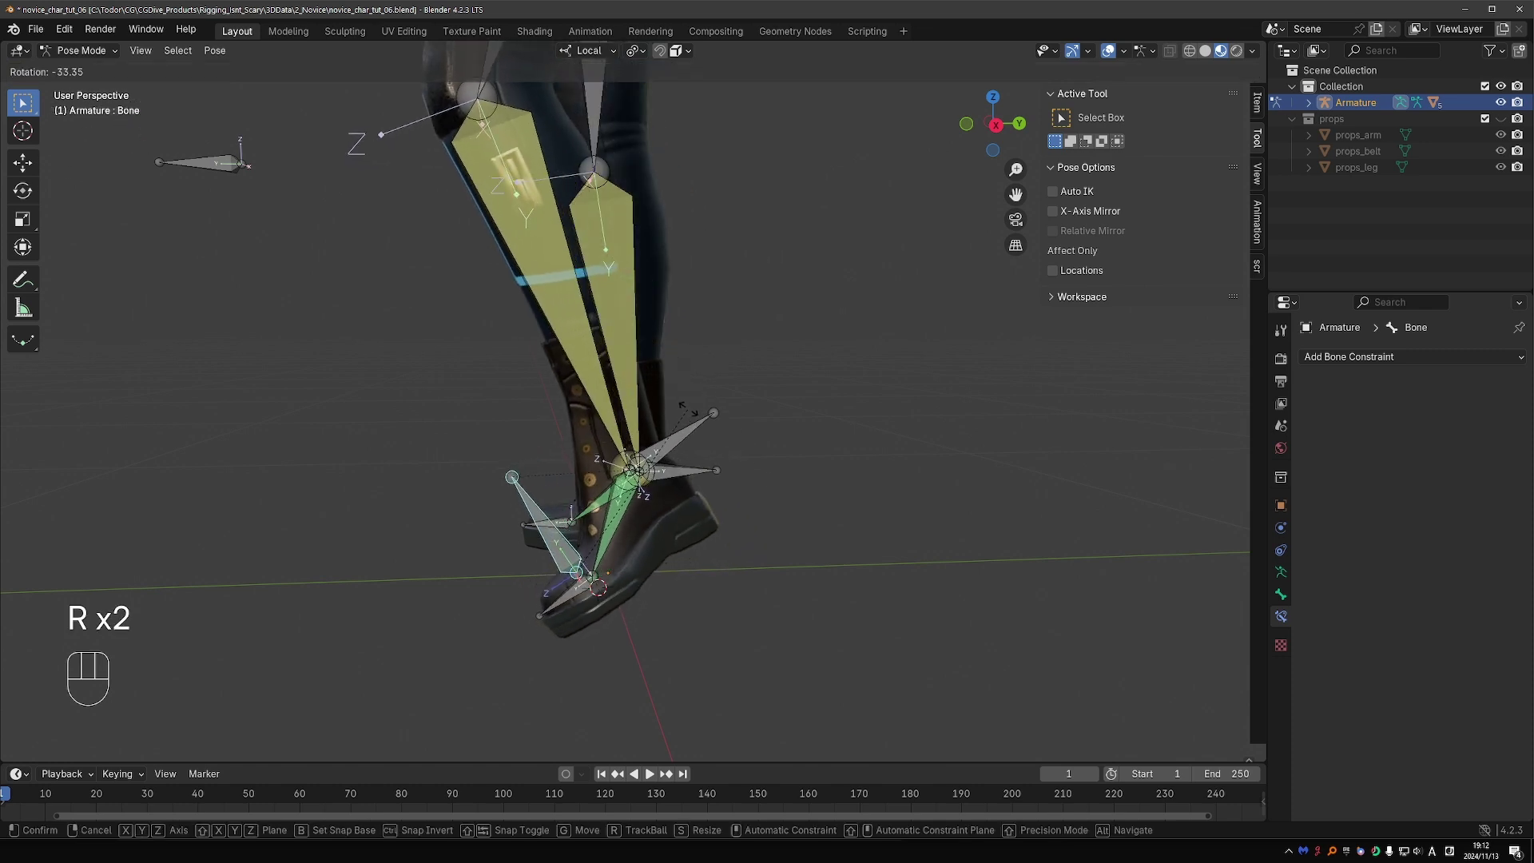
key("d")
key("d")
key("d")
key("r")
key("r")
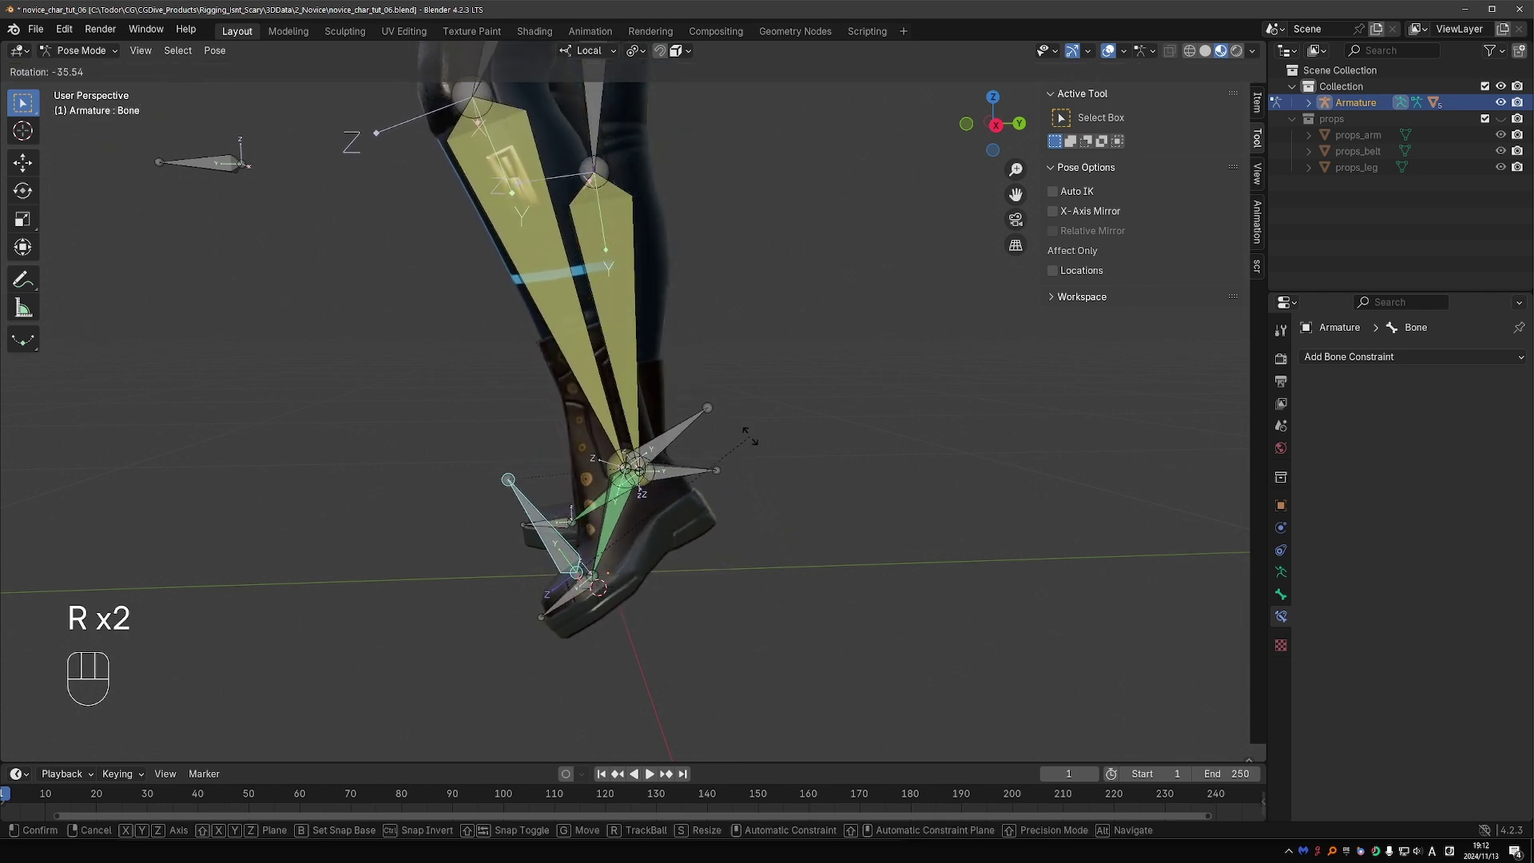
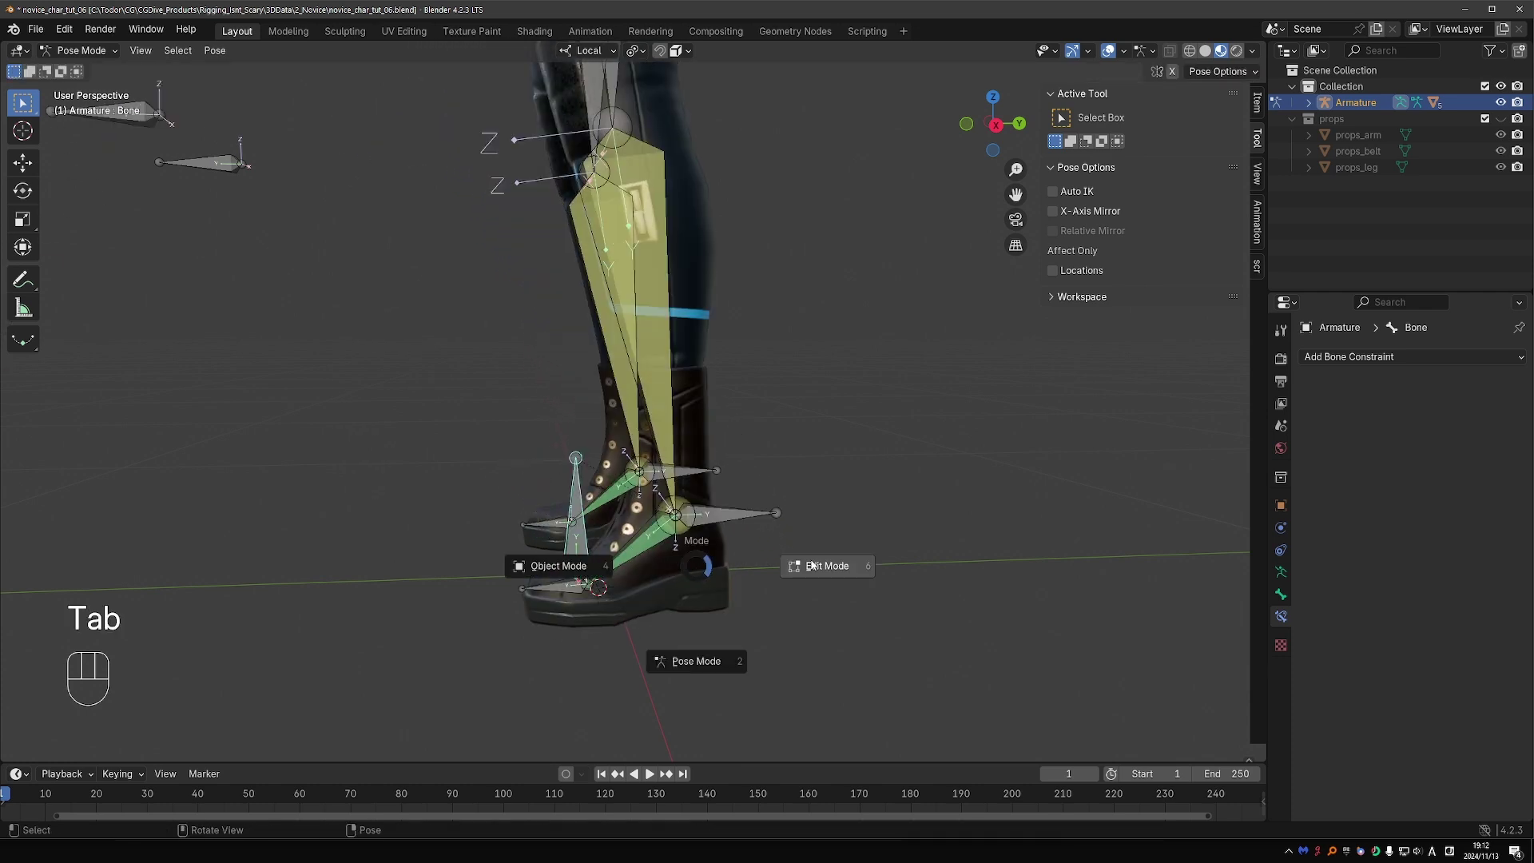
Step: Move the new foot bone to the back of the heel and retest its roll in Pose Mode
key("g")
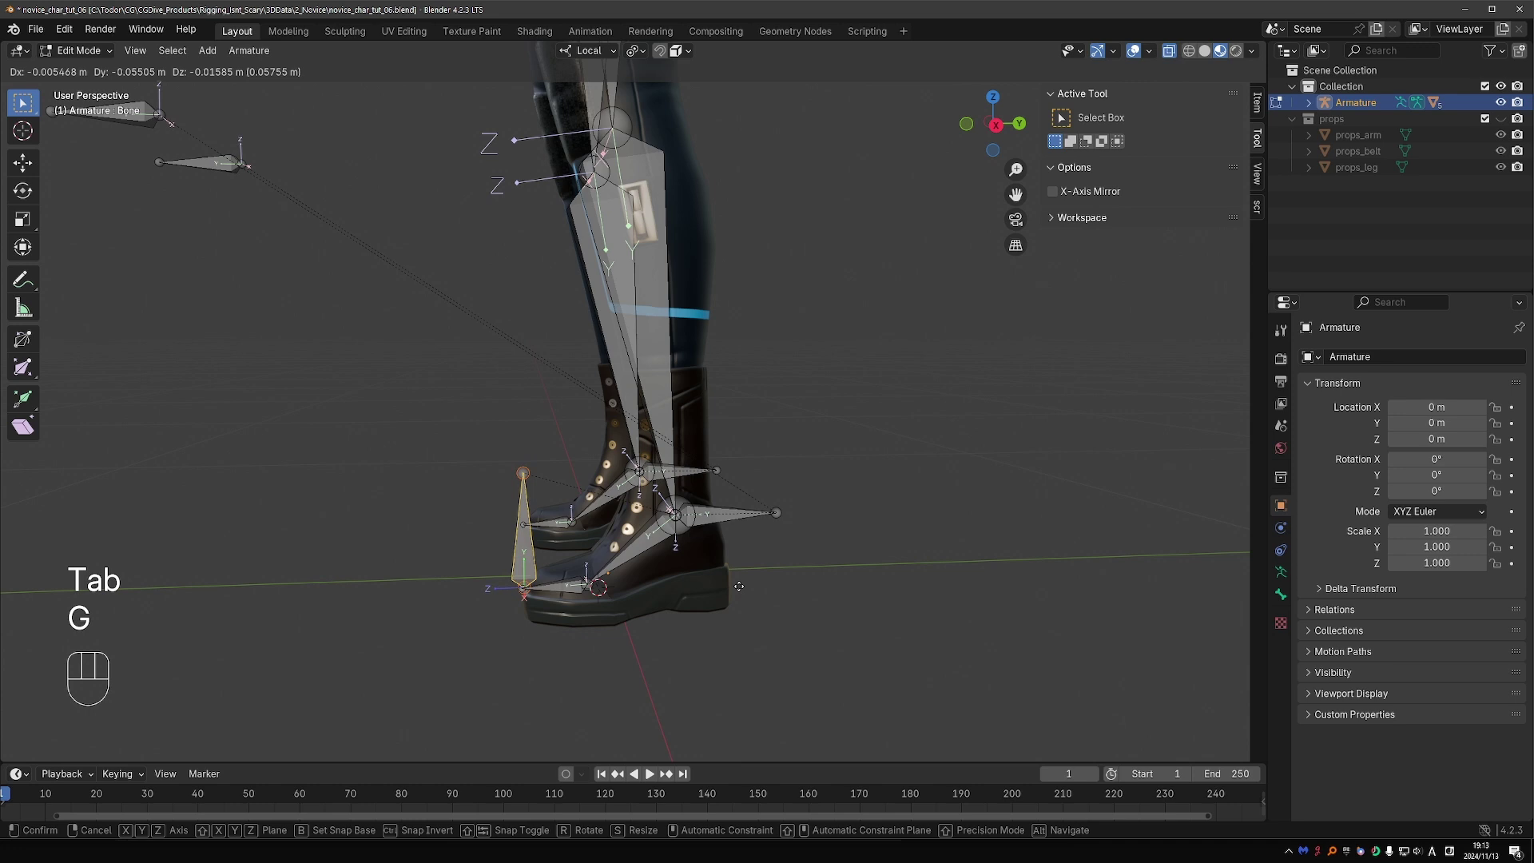
key("Tab")
key("r")
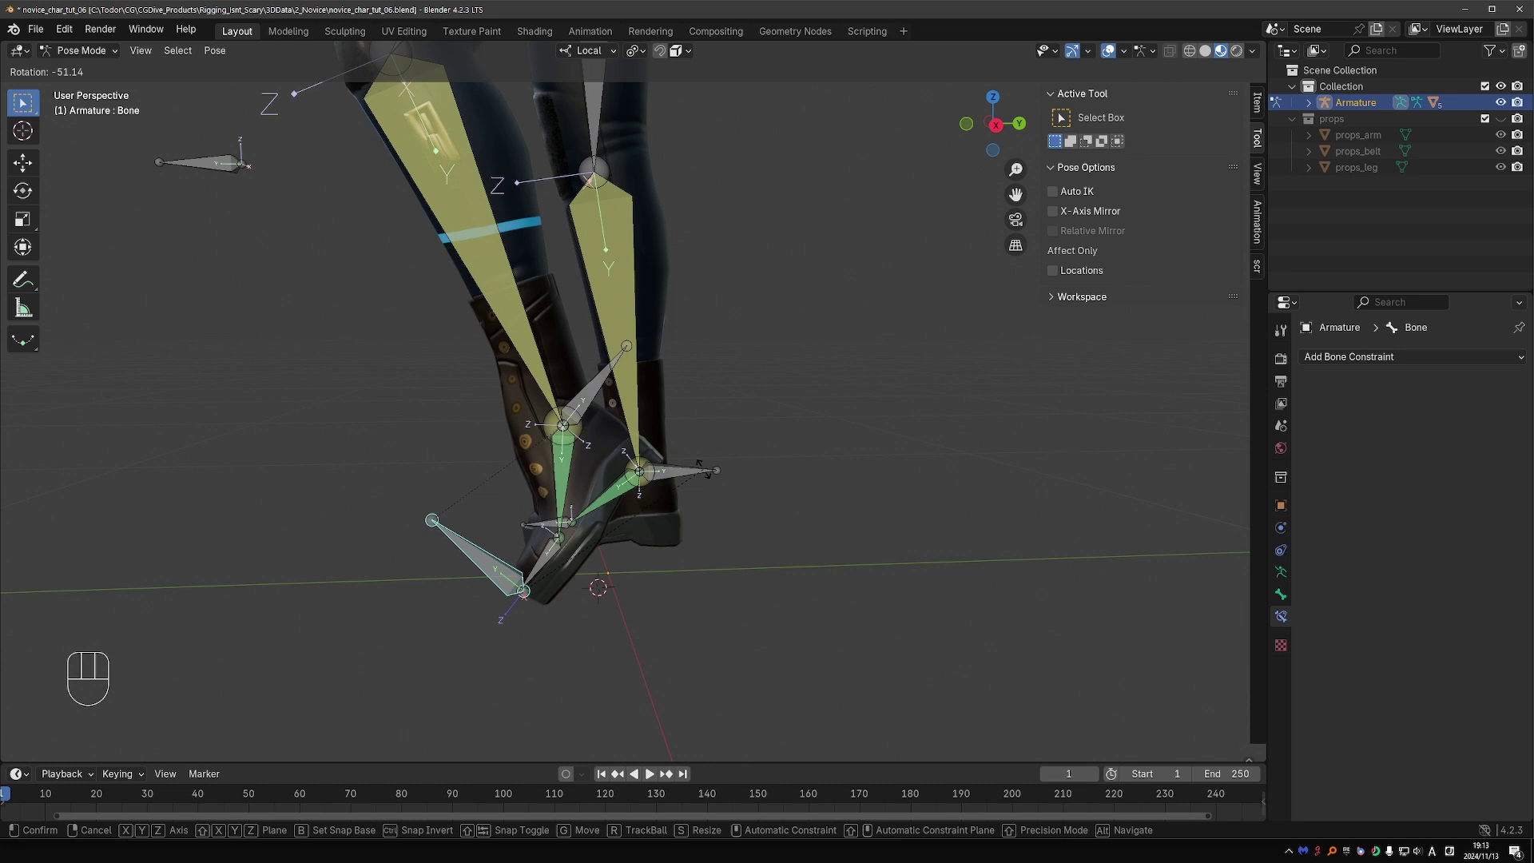
key("Tab")
key("g")
key("Tab")
key("r")
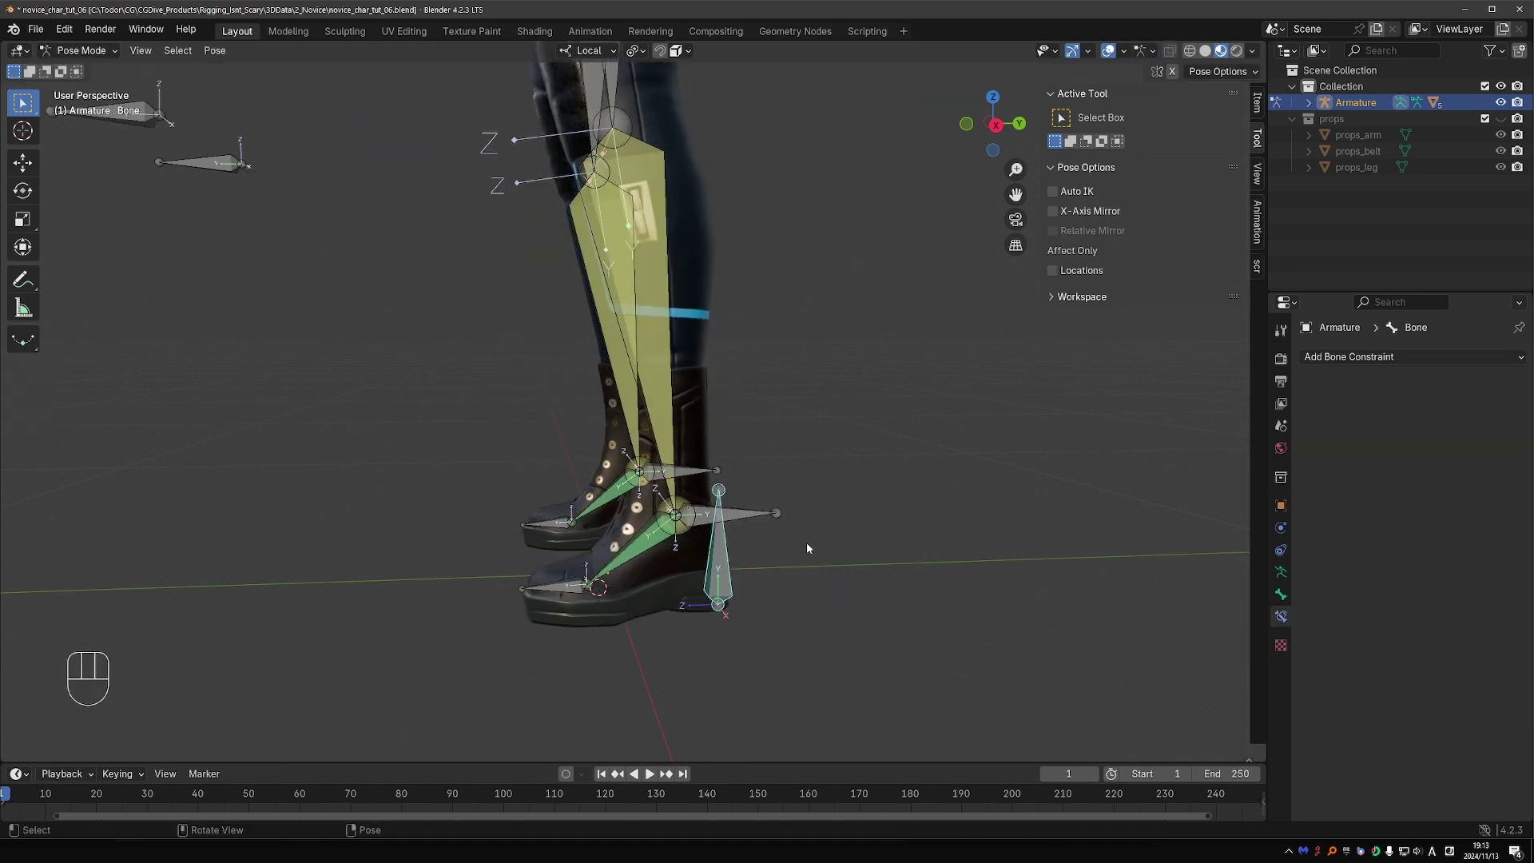
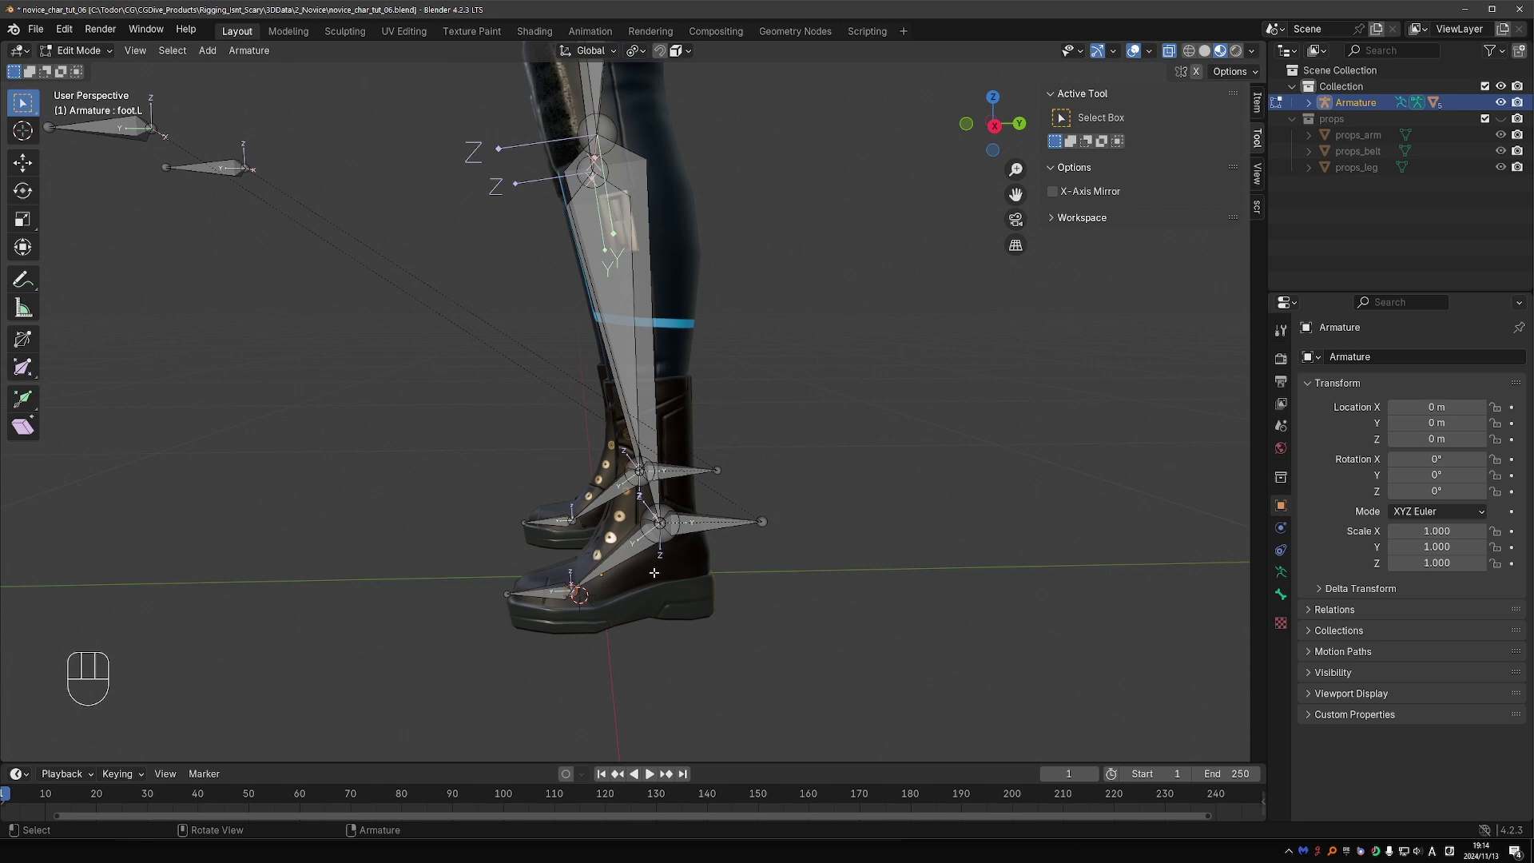
Step: Duplicate the left foot bone, place the copy behind the heel in side view, and rename it heel_pivot.L
key("e")
key("z")
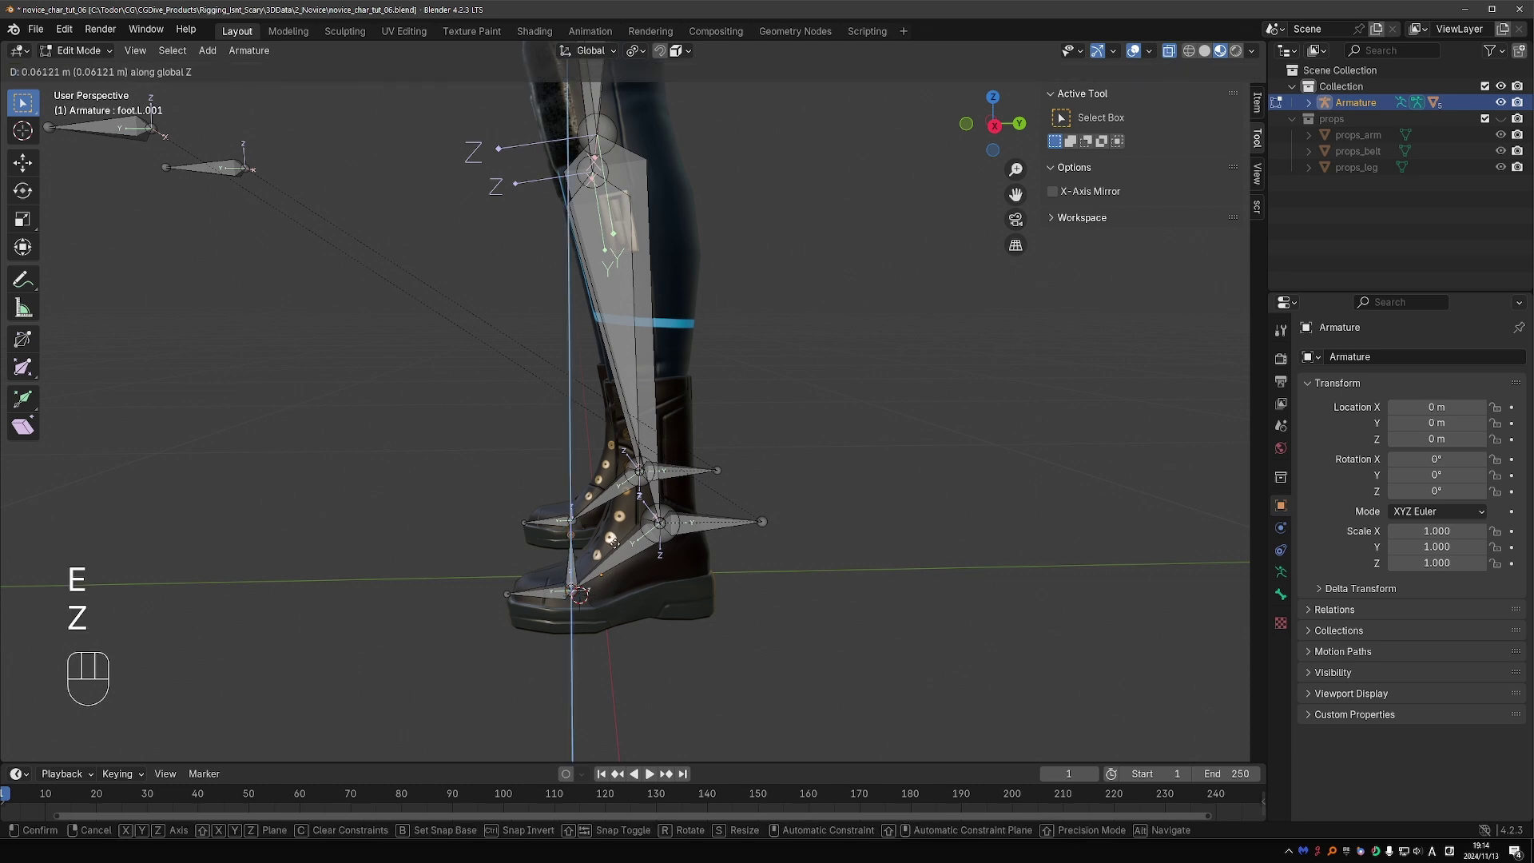
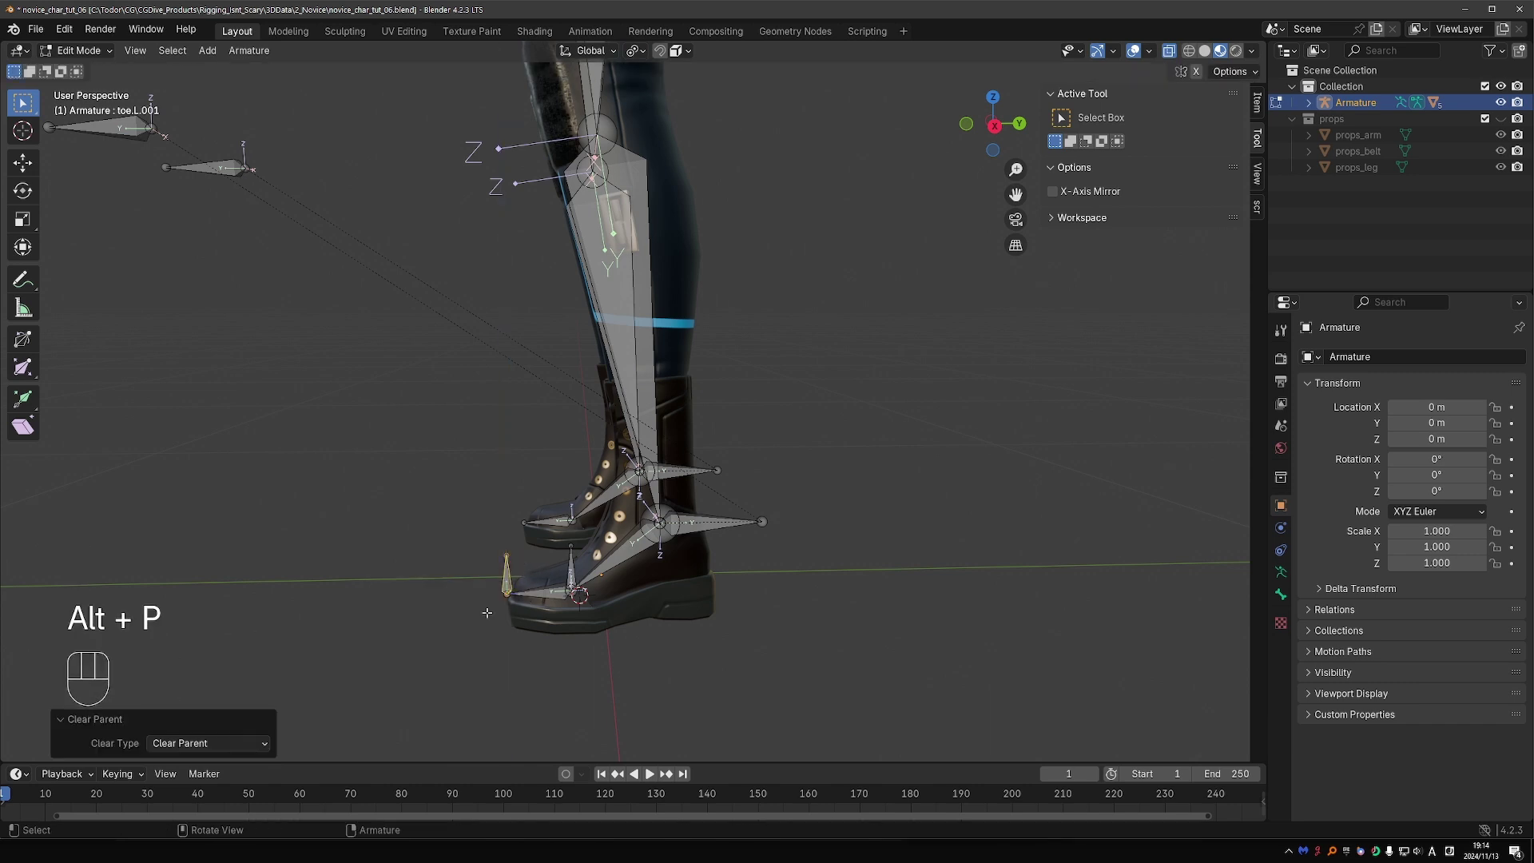
key("KP_3")
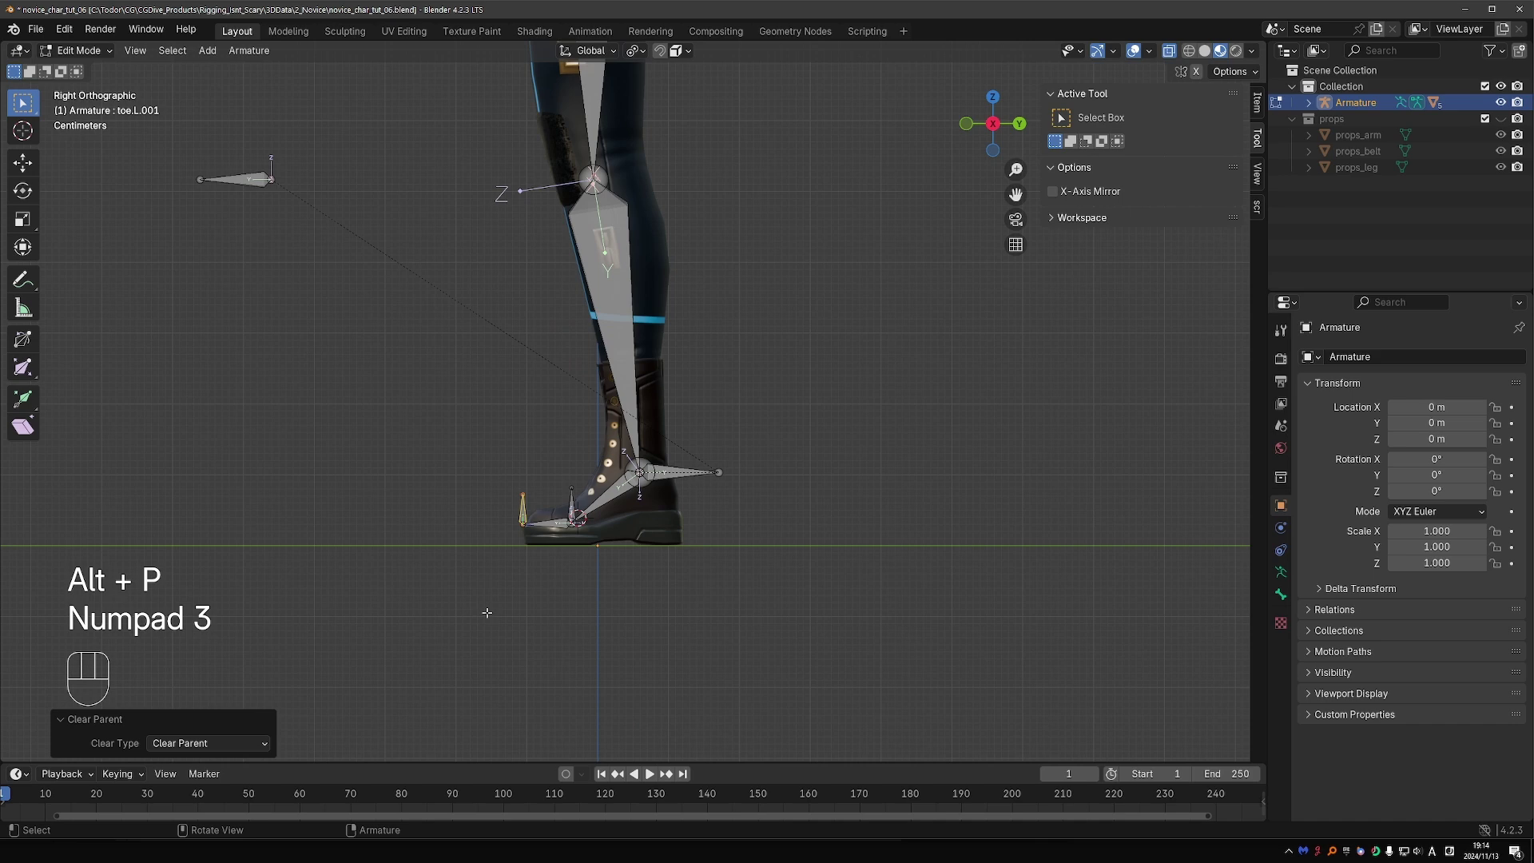
key("shift+d")
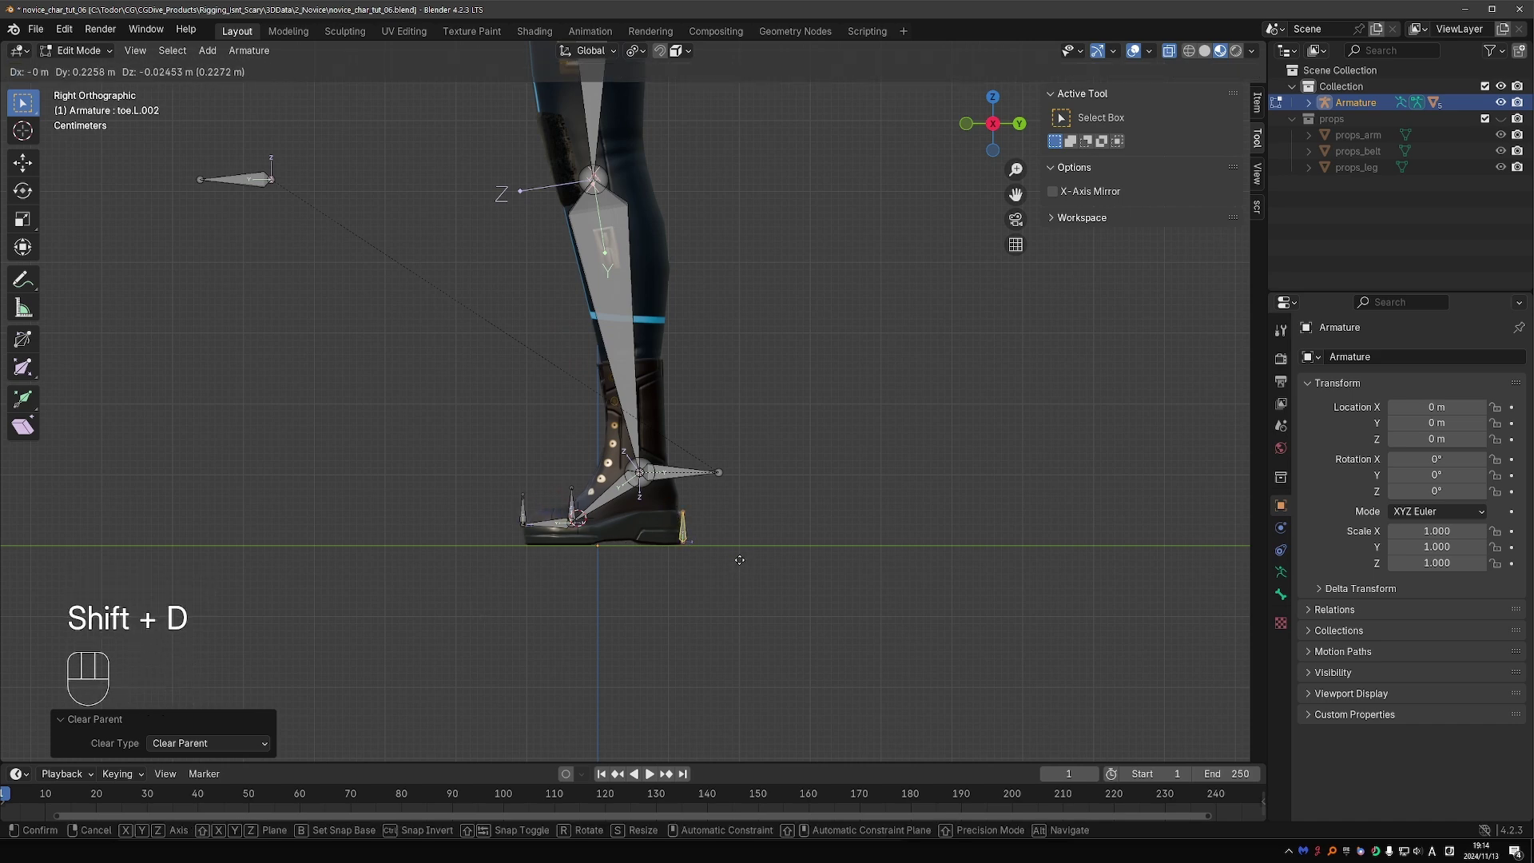
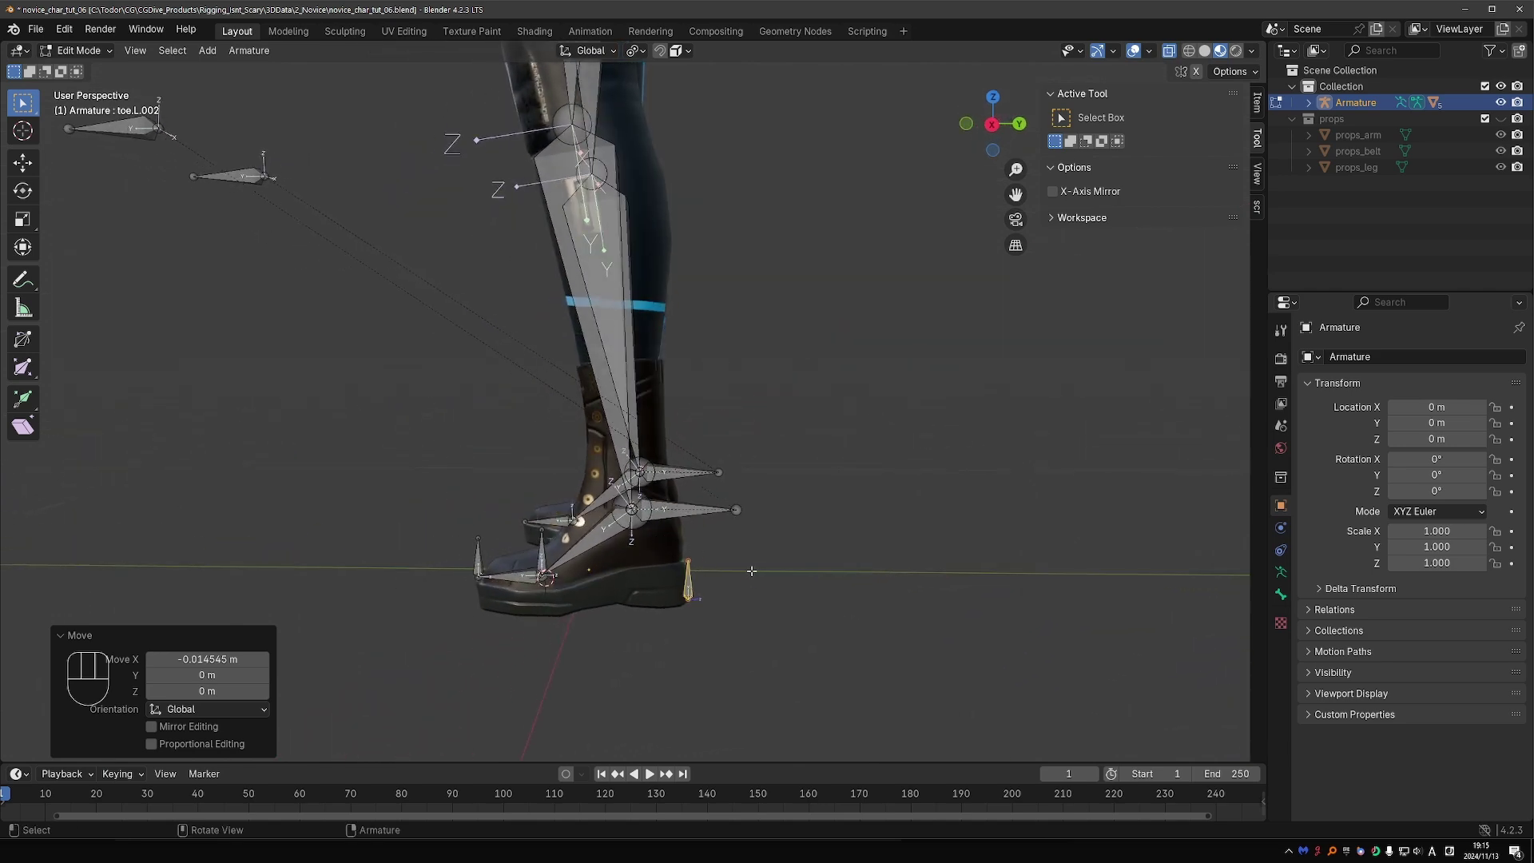
key("F2")
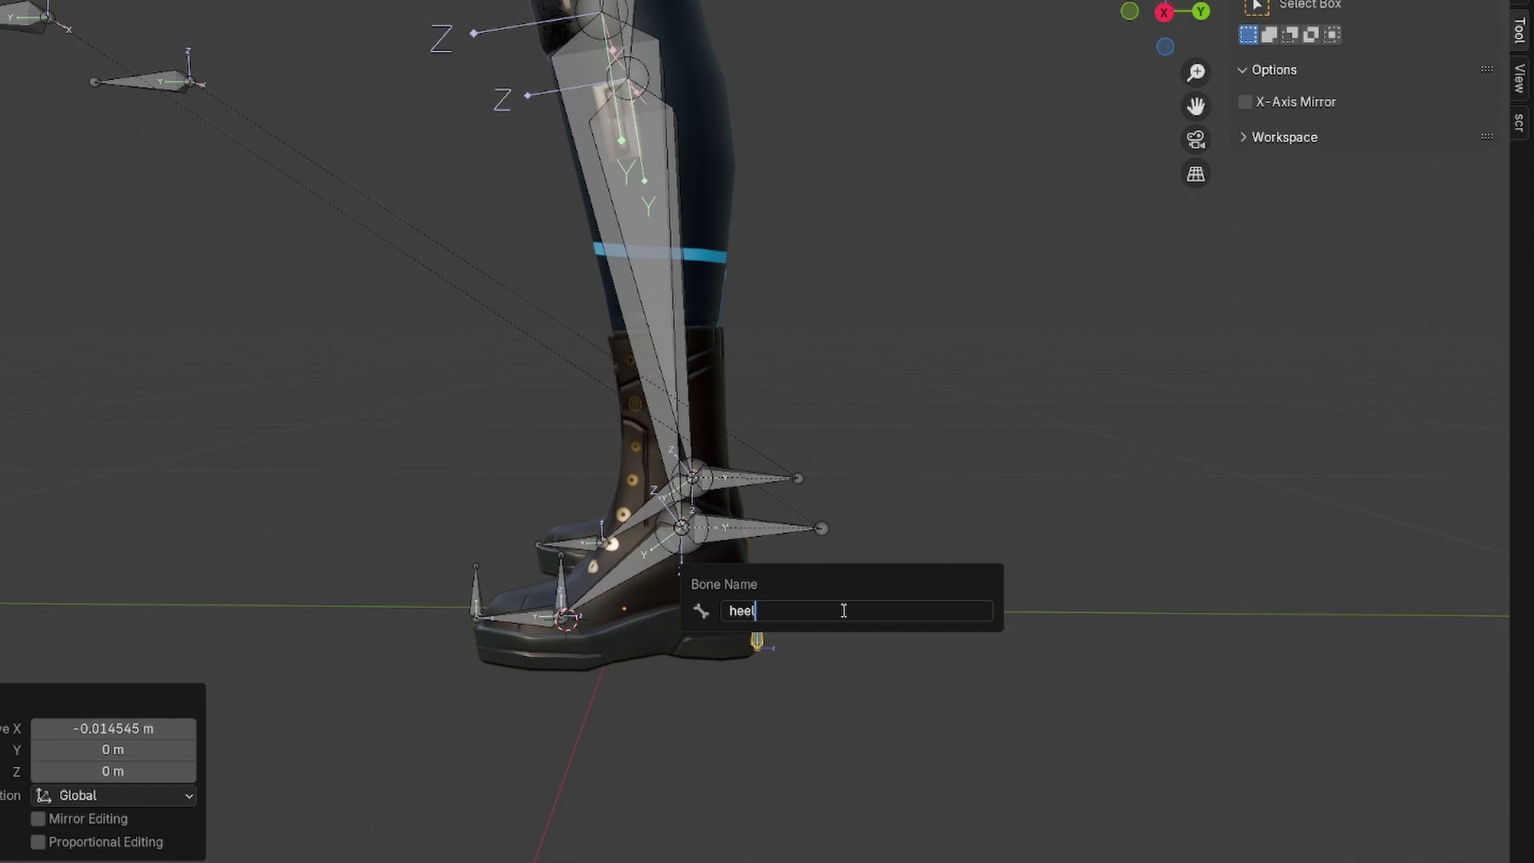
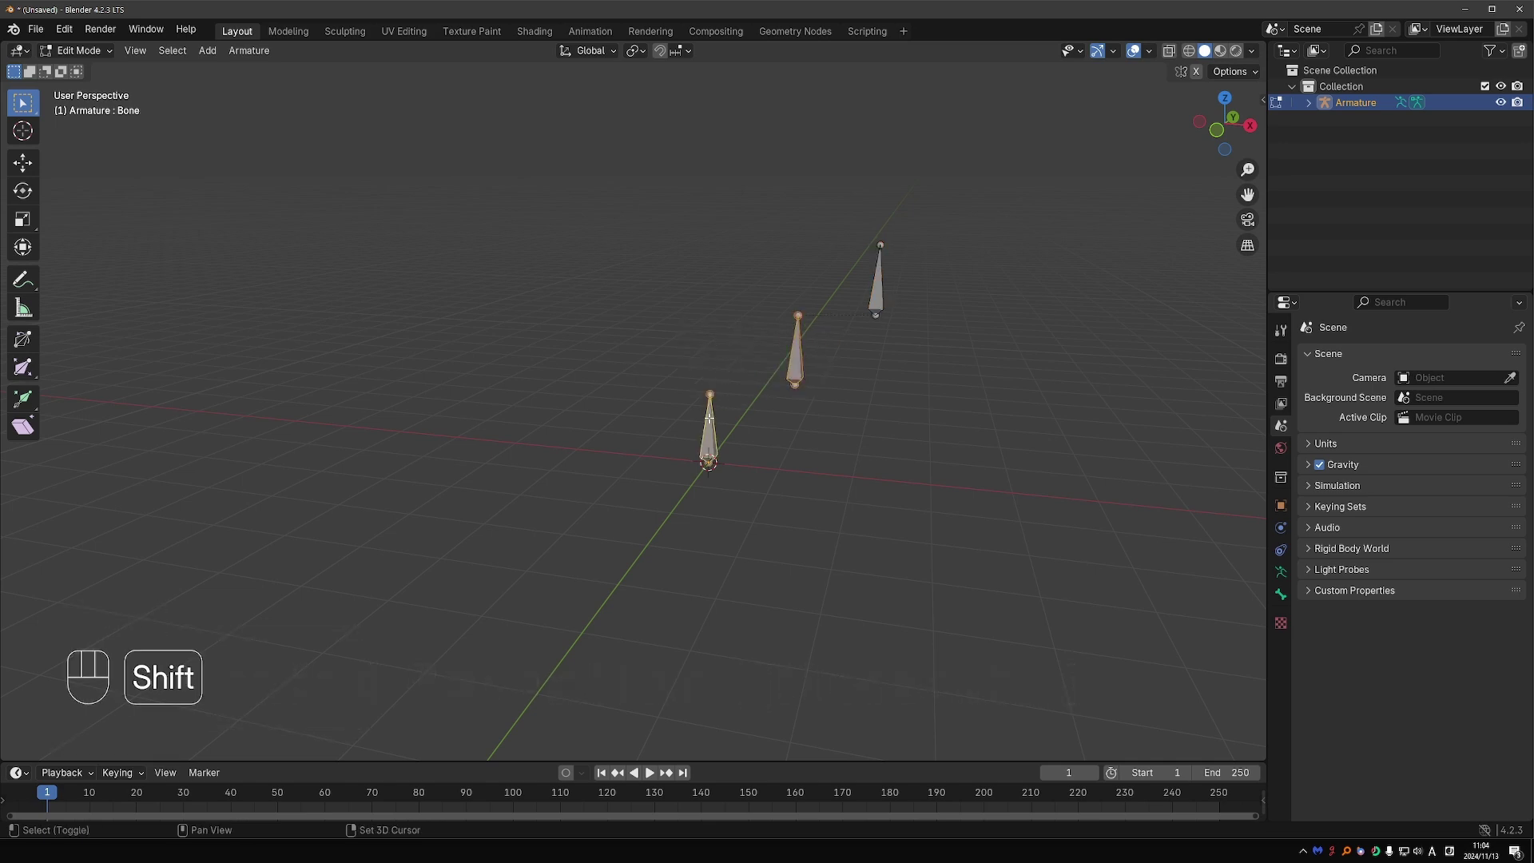
Step: Pose the three-bone demo armature and expand its Bone, Bone.001, Bone.002 hierarchy in the Outliner
key("ctrl+p")
key("Tab")
key("d")
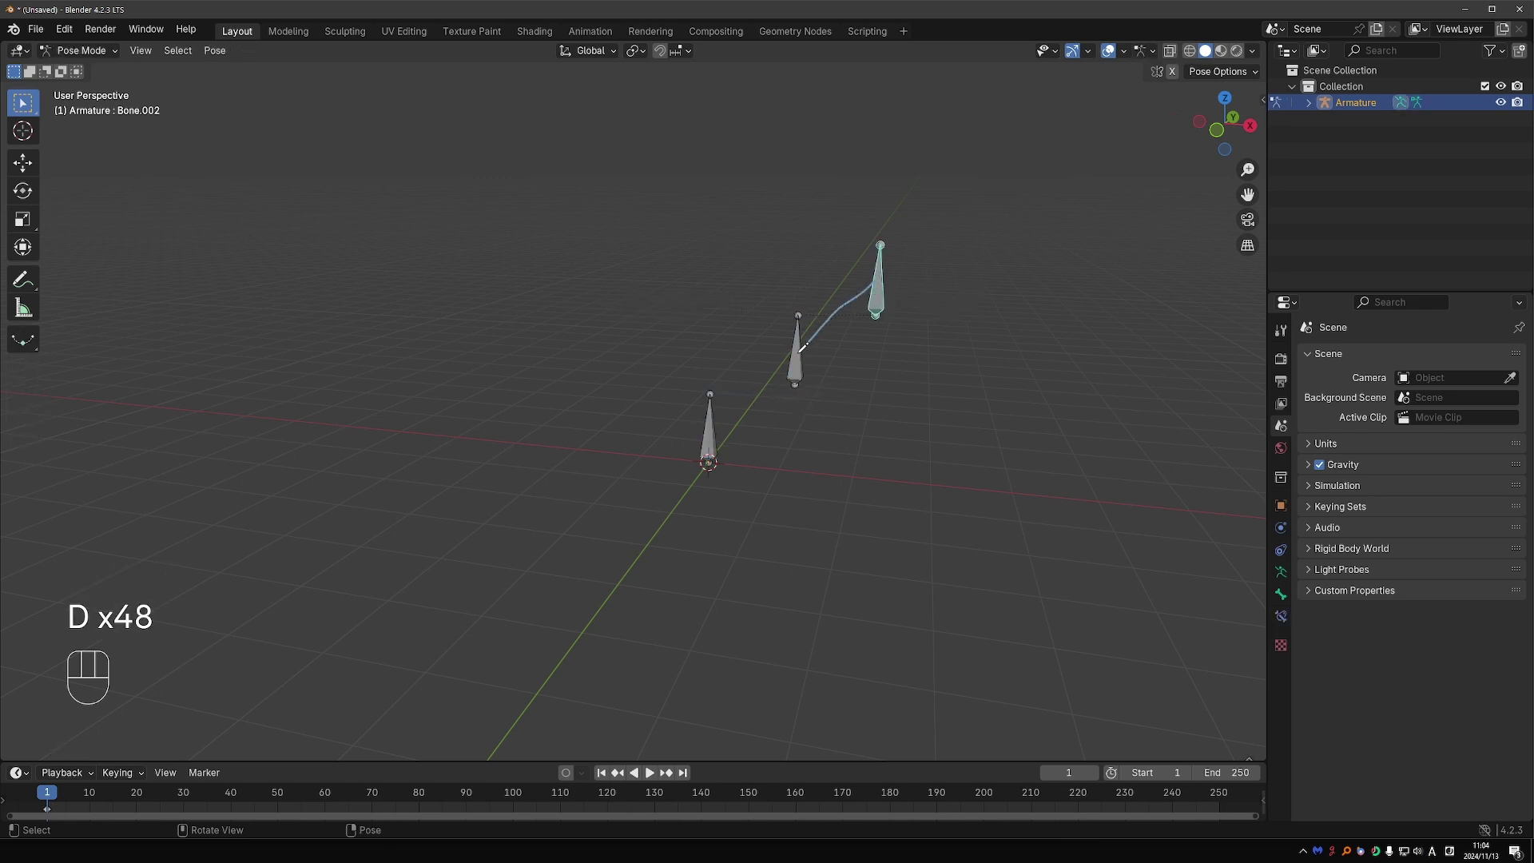
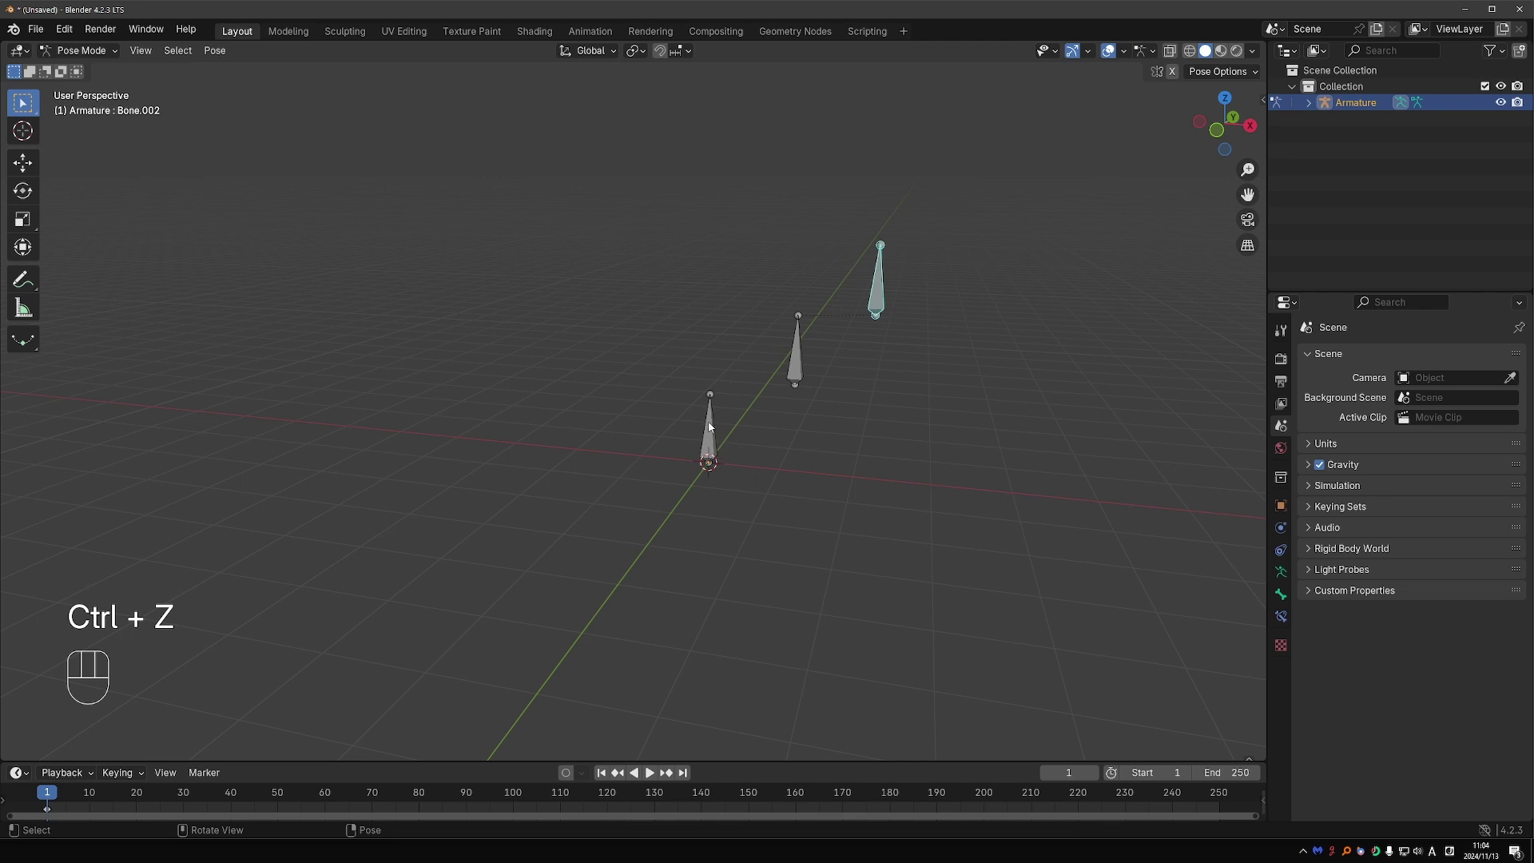
key("g")
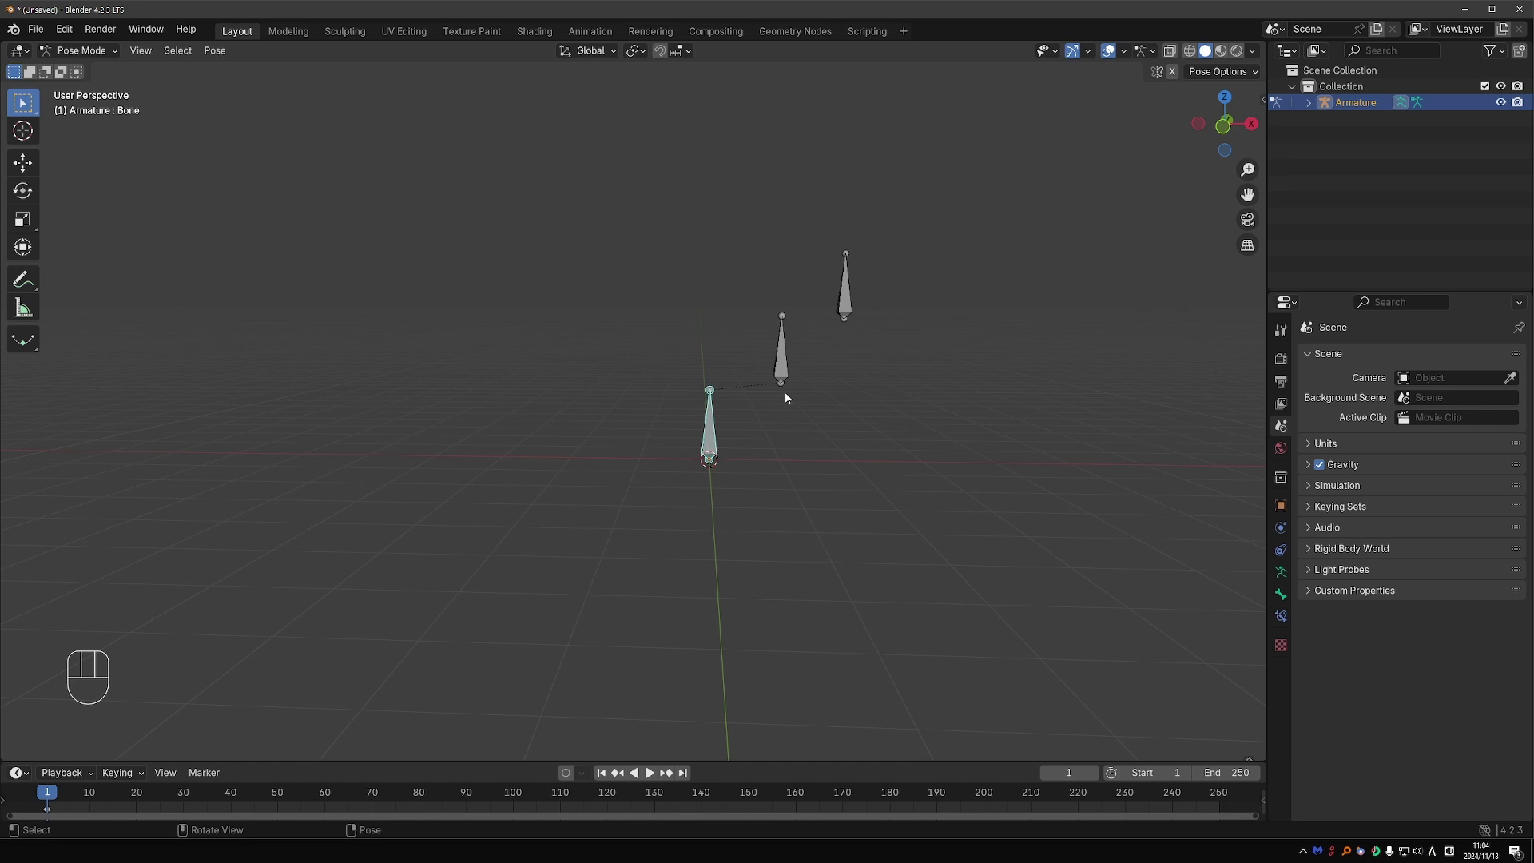
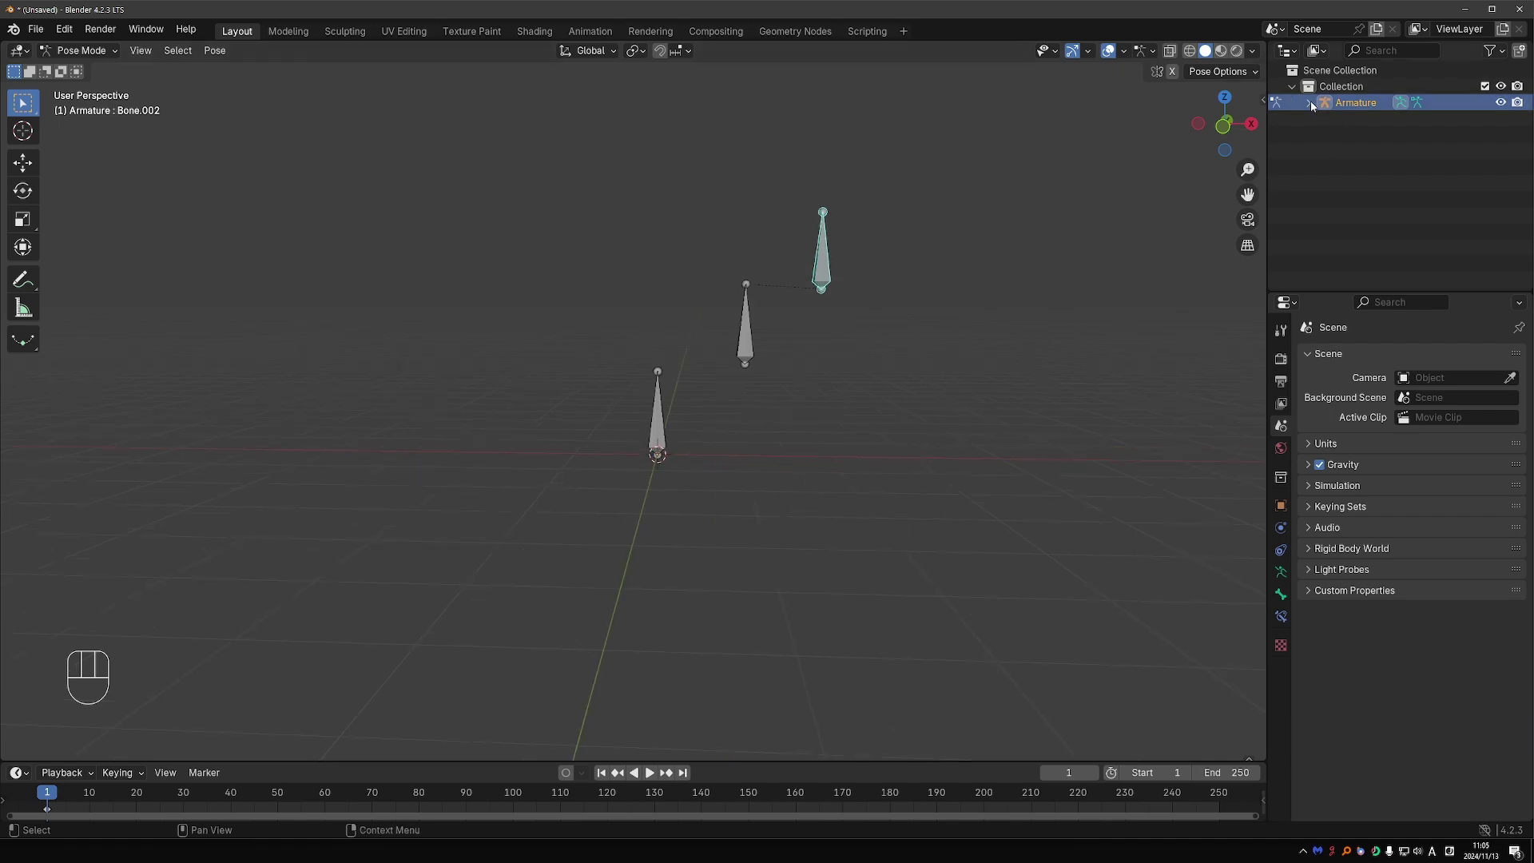
left_click(1315, 106)
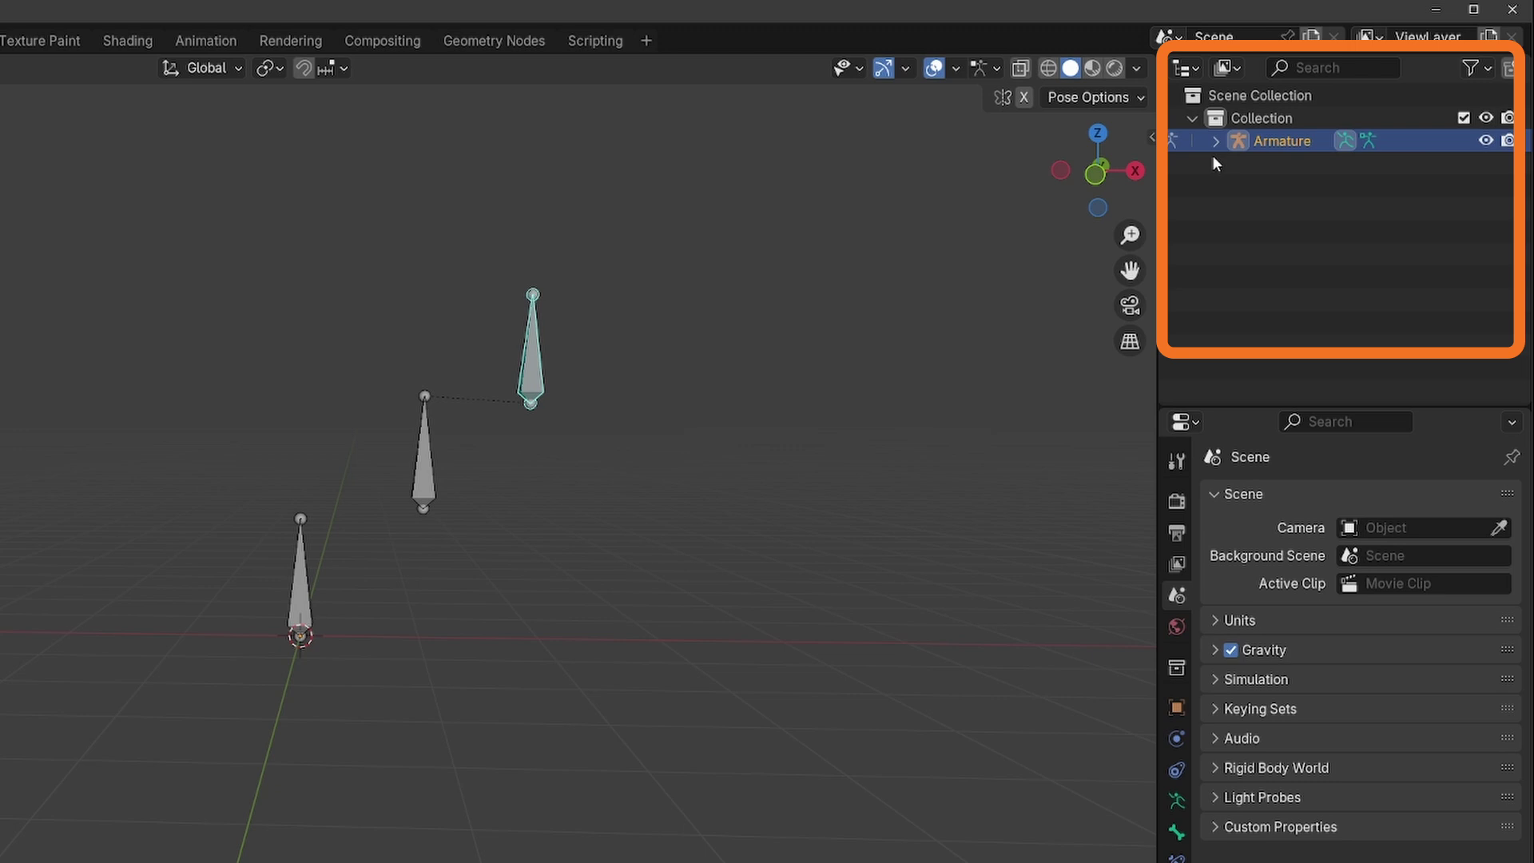
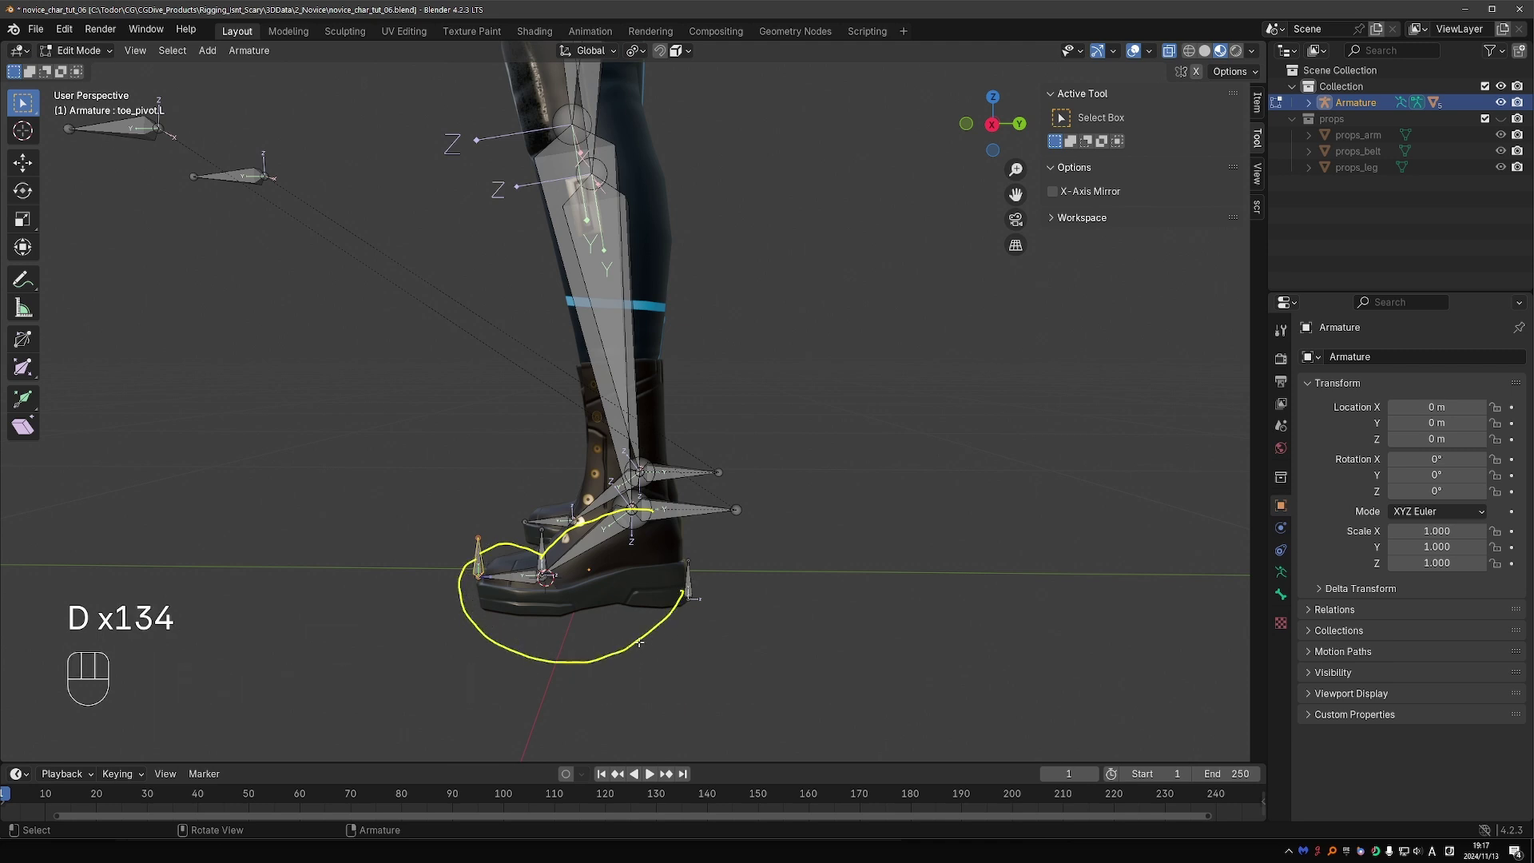
Step: Return to the character's left foot rig in Edit Mode with its toe, ball and heel pivot bones
key("d")
key("d")
key("d")
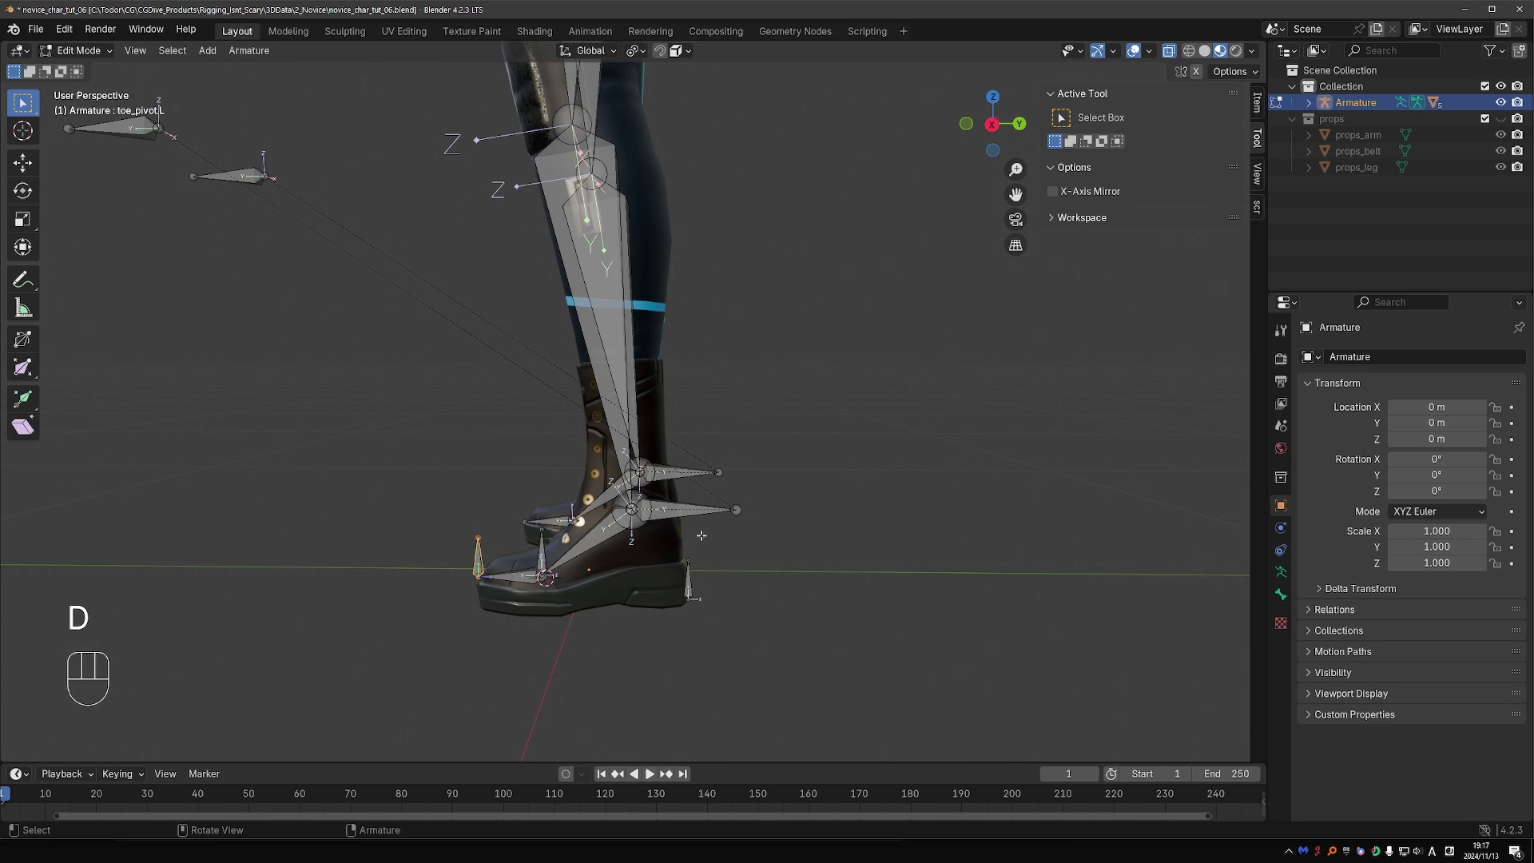
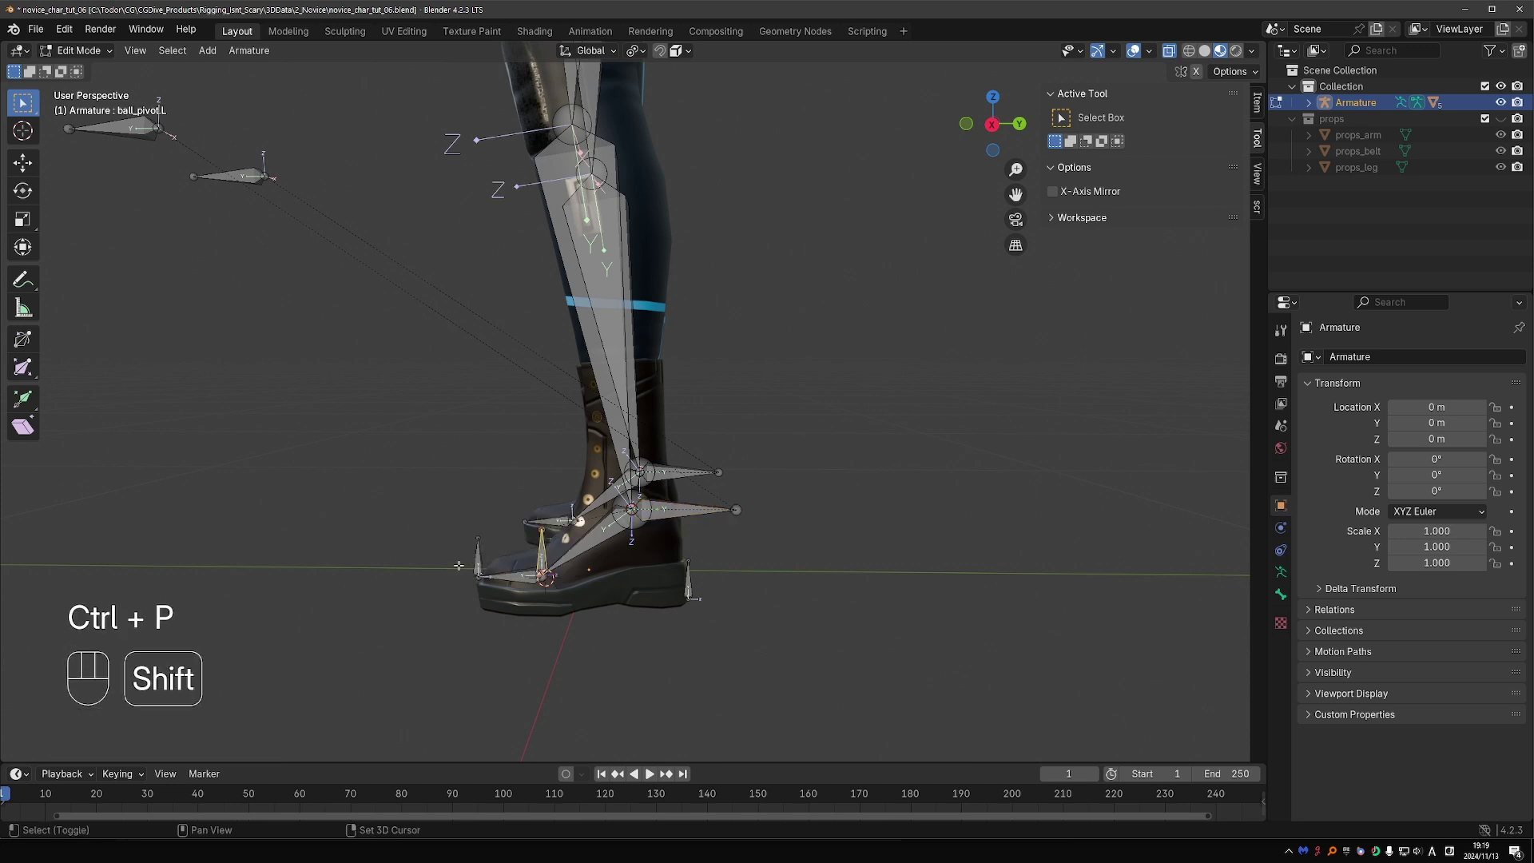
key("ctrl+p")
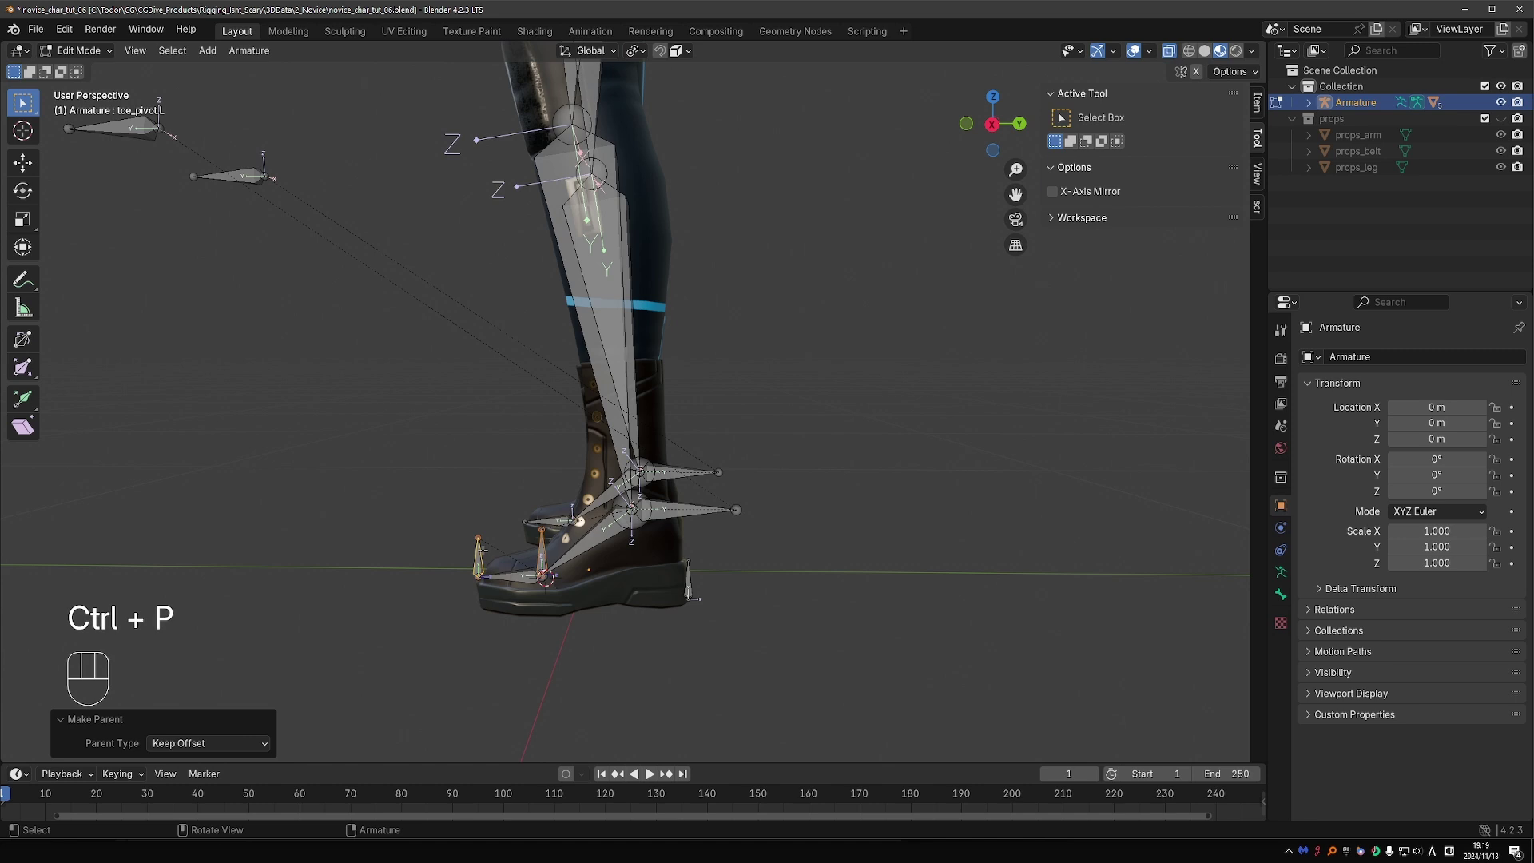
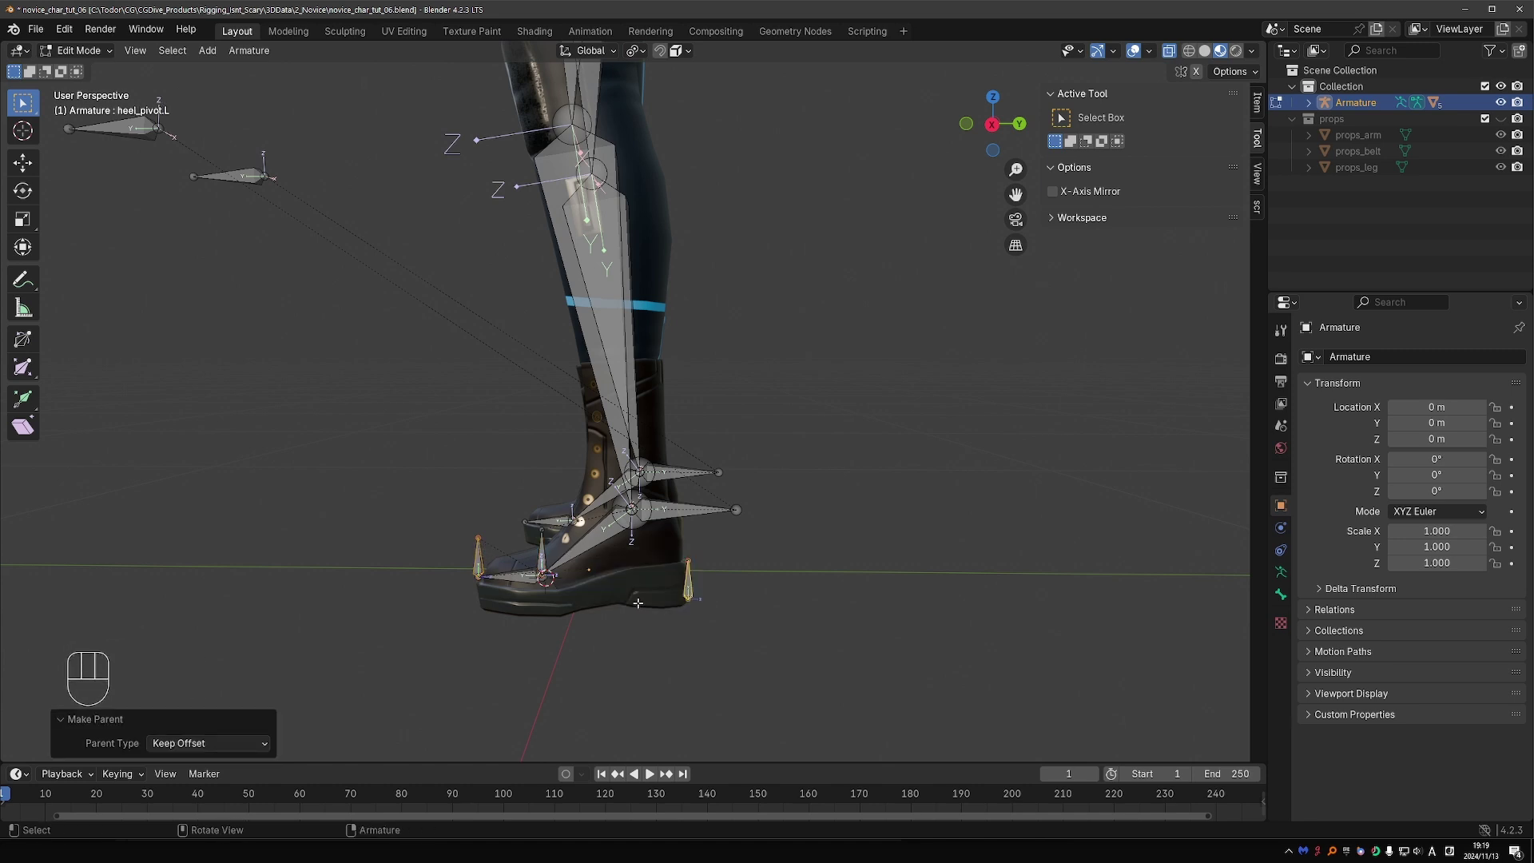
Step: In Pose Mode, test-rotate heel_pivot.L, toe_pivot.L and ball_pivot.L, cancelling each rotation
key("Tab")
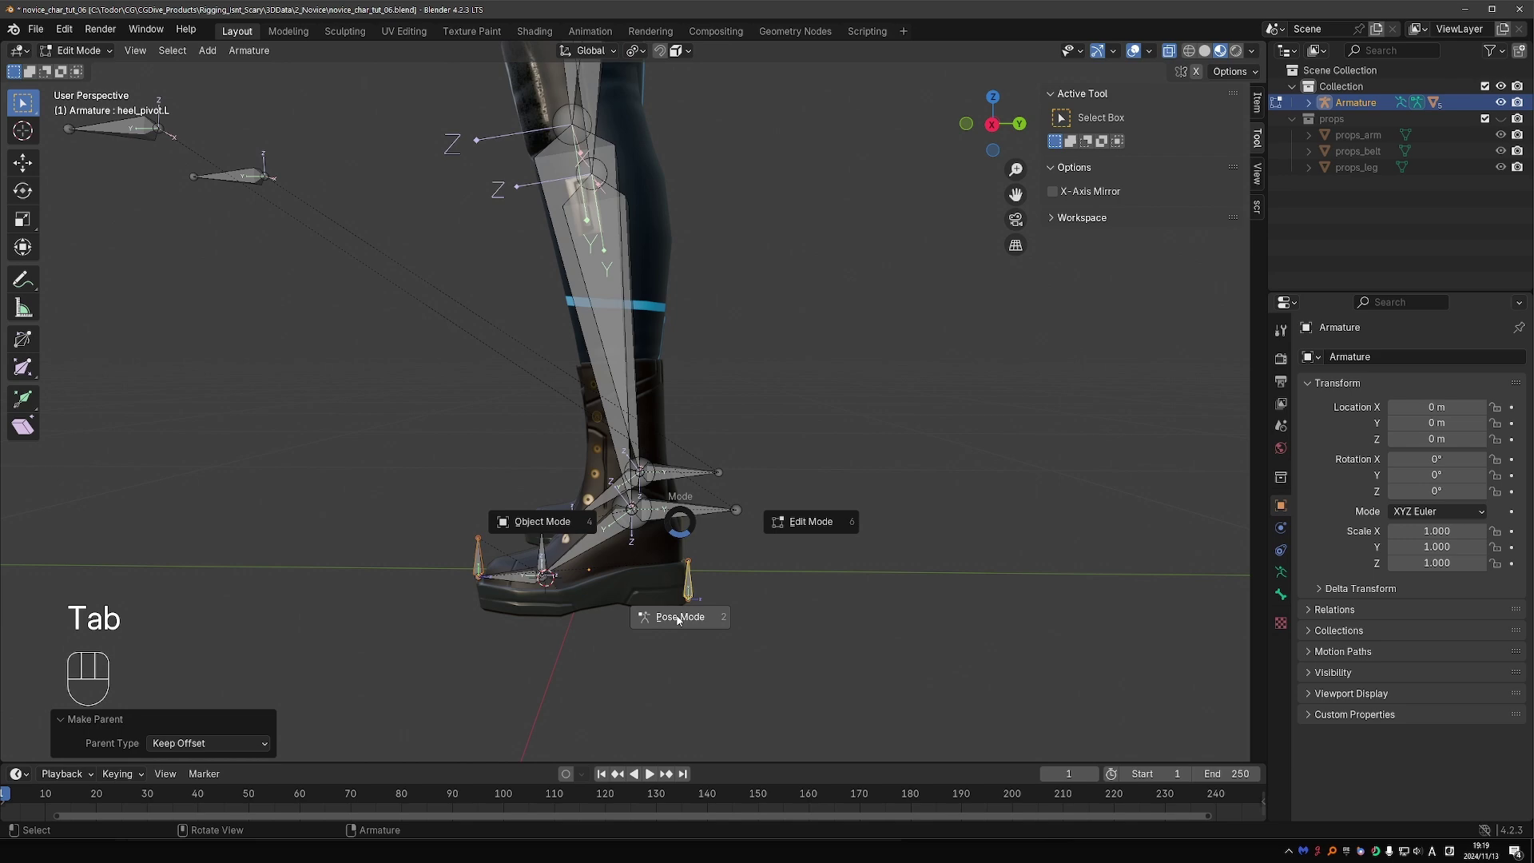
left_click(701, 582)
key("r")
right_click(758, 597)
key("r")
key("r")
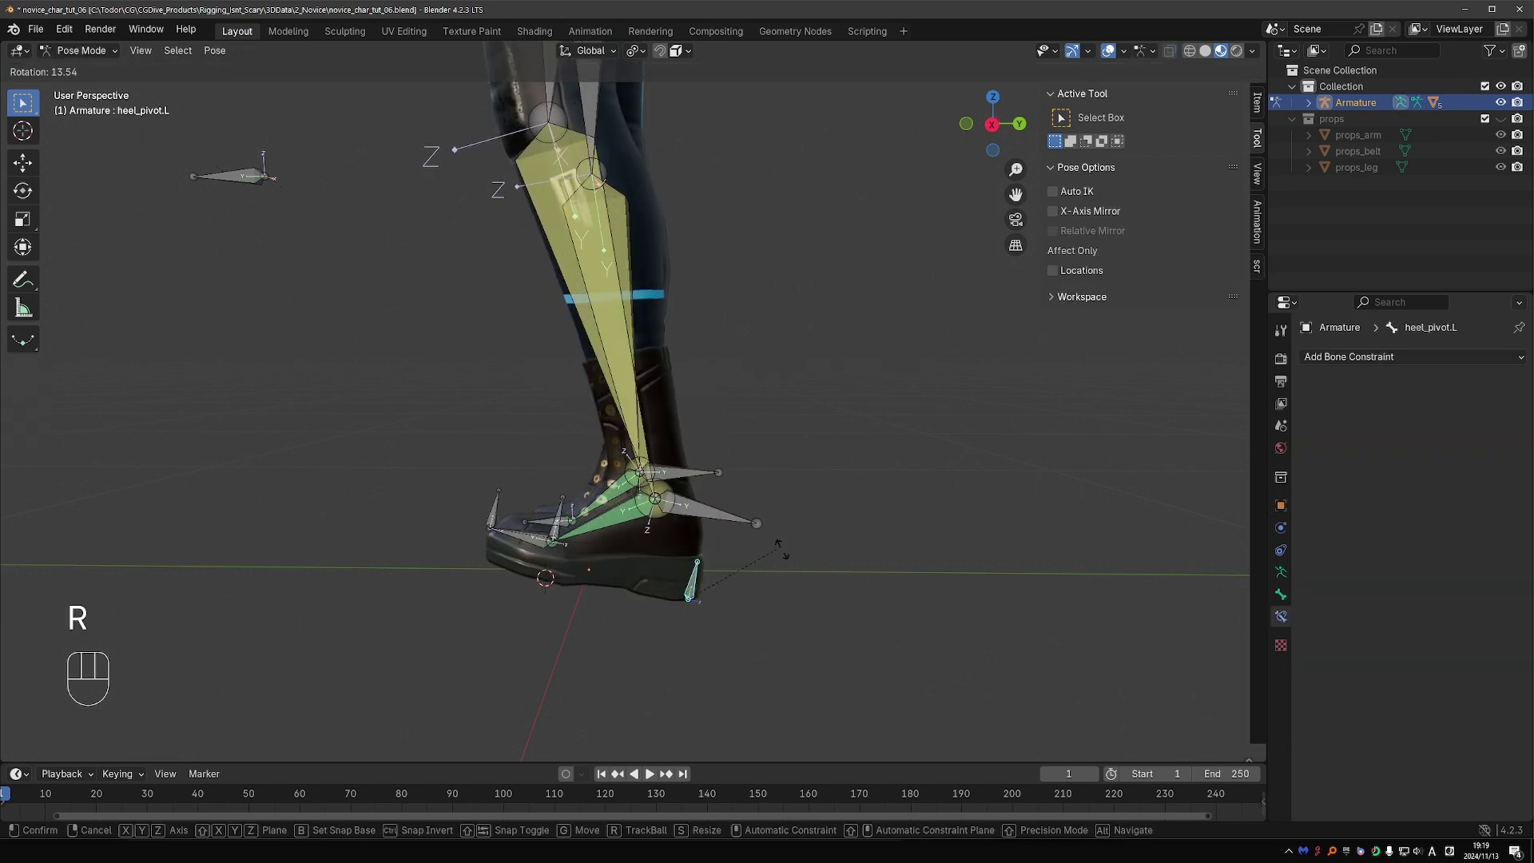
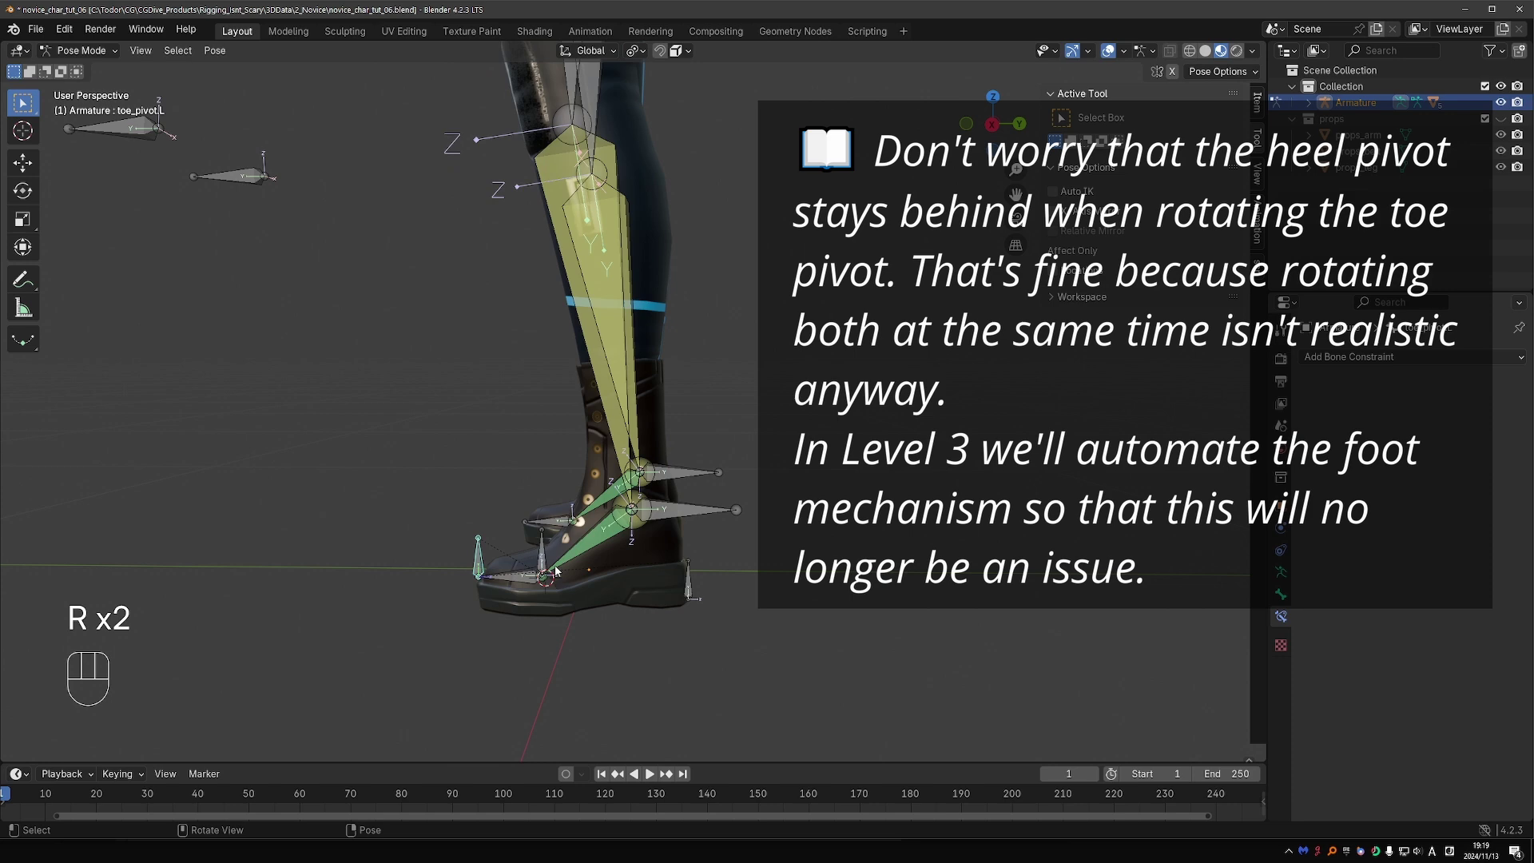
key("r")
right_click(727, 558)
Step: Tilt the foot around ball_pivot.L once more, reset it to rest, and select leg_IK_target.L
key("r")
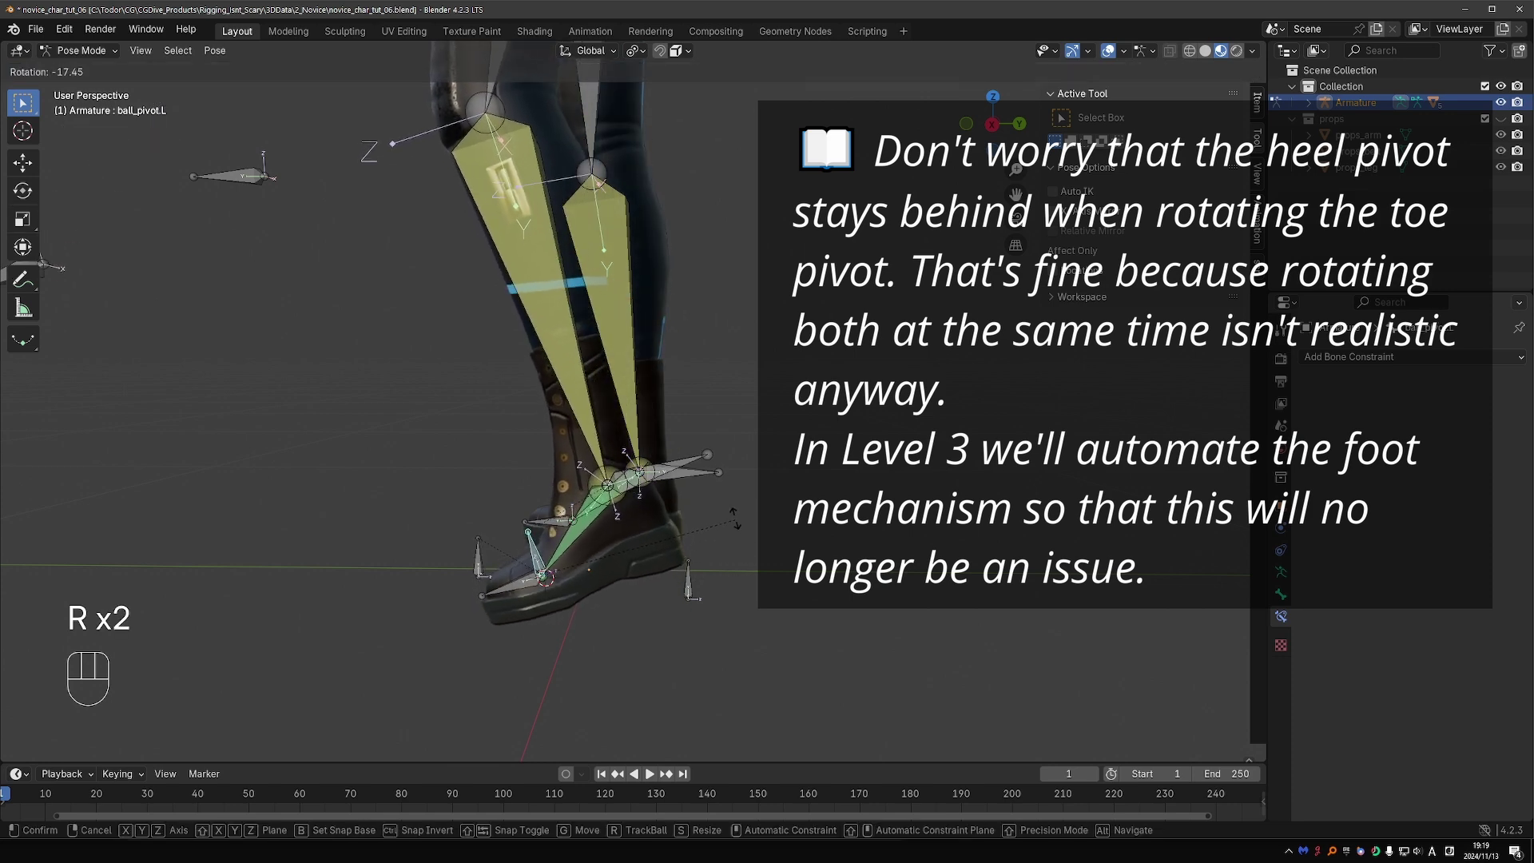
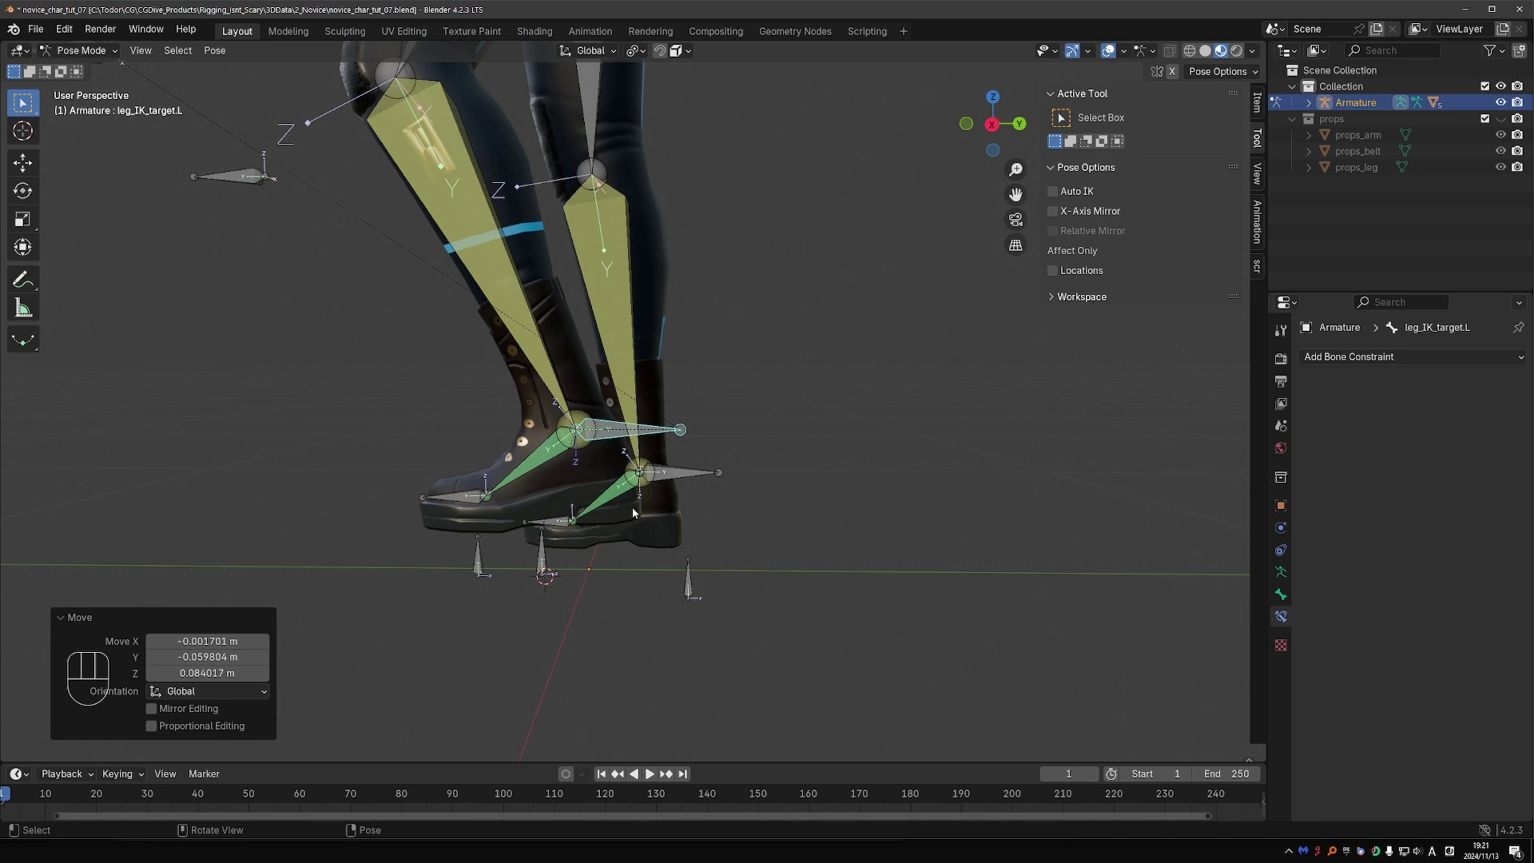
key("r")
key("r")
key("r")
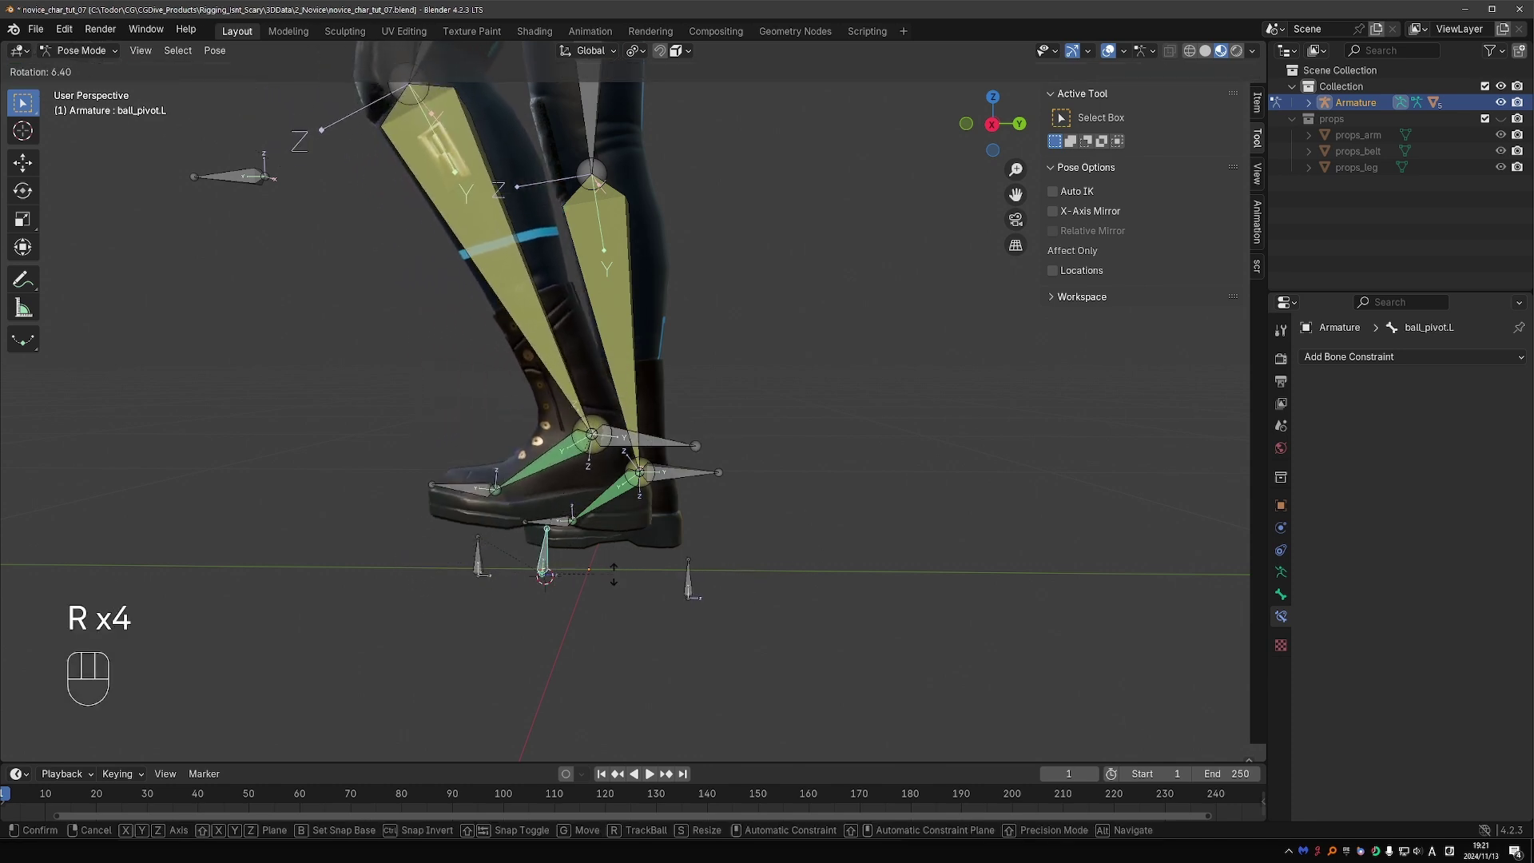
left_click_drag(591, 550, 608, 535)
key("a")
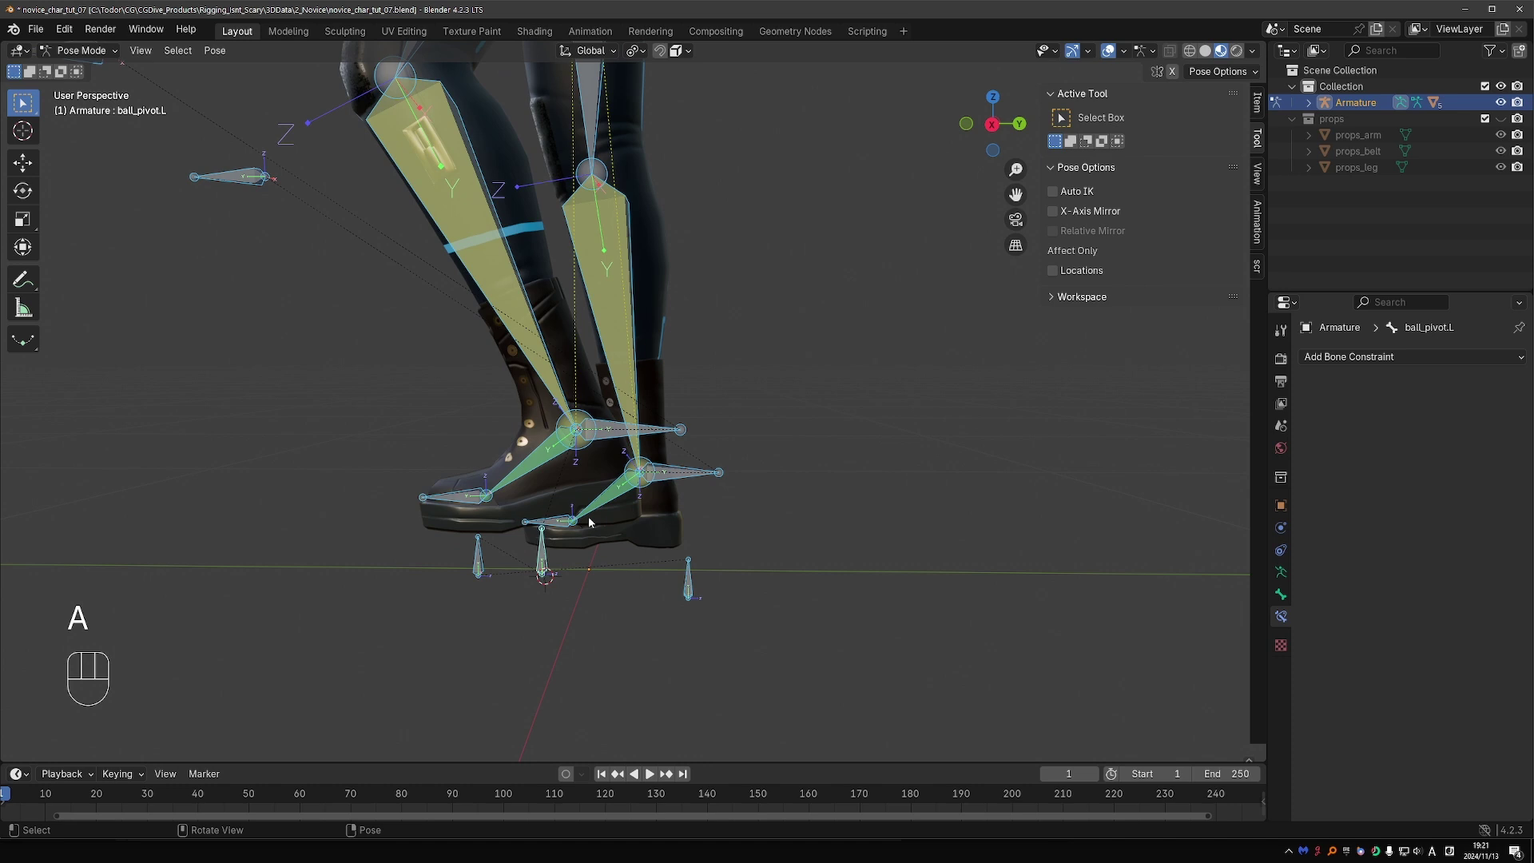
left_click(233, 79)
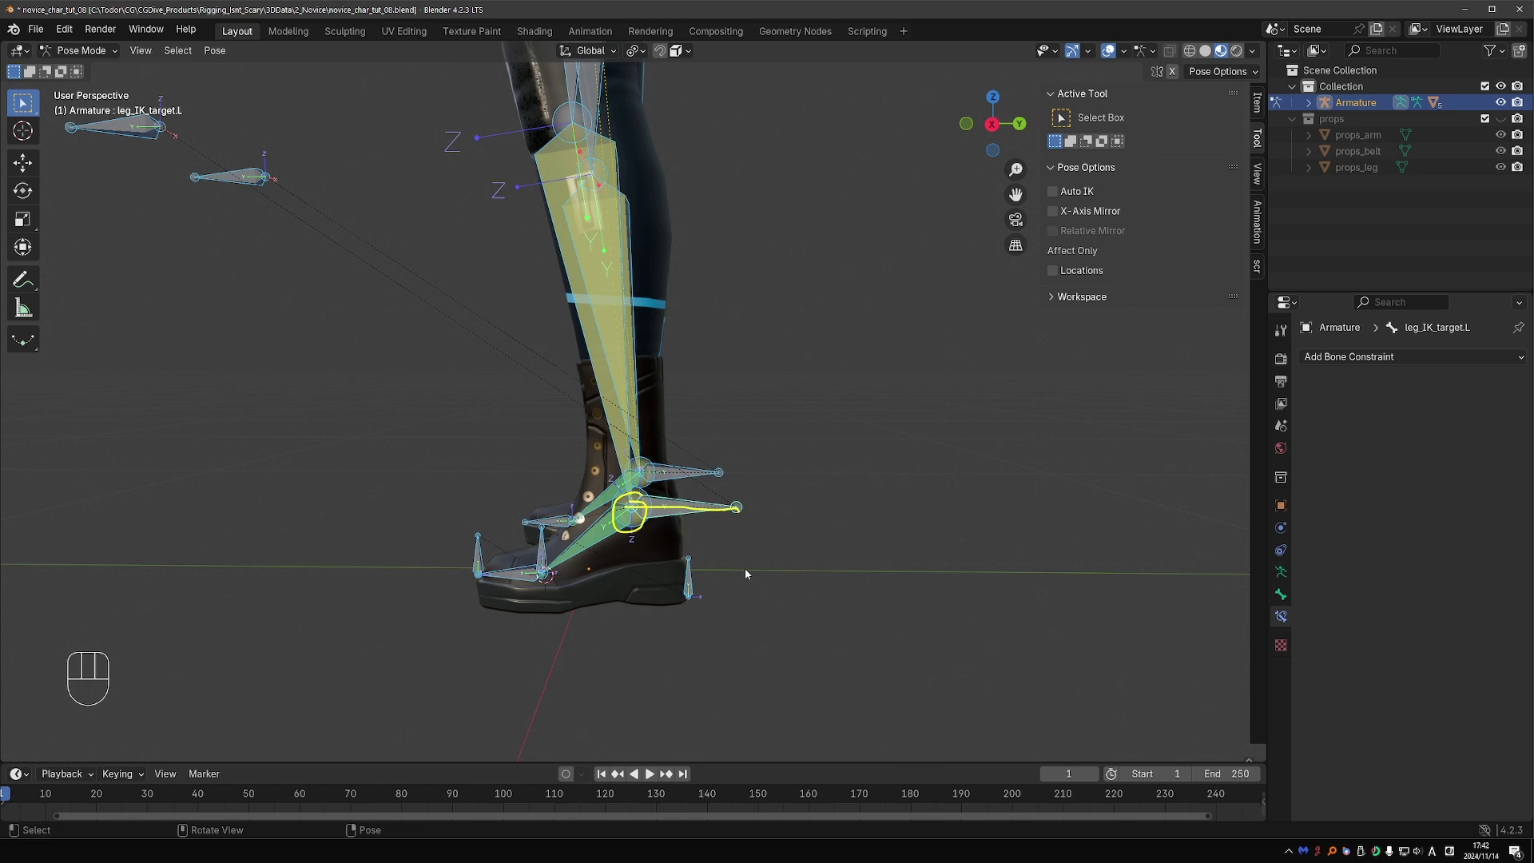
Step: In Edit Mode duplicate leg_IK_target.L in place, creating leg_IK_target.L.001 at the ankle
key("d")
key("d")
key("Tab")
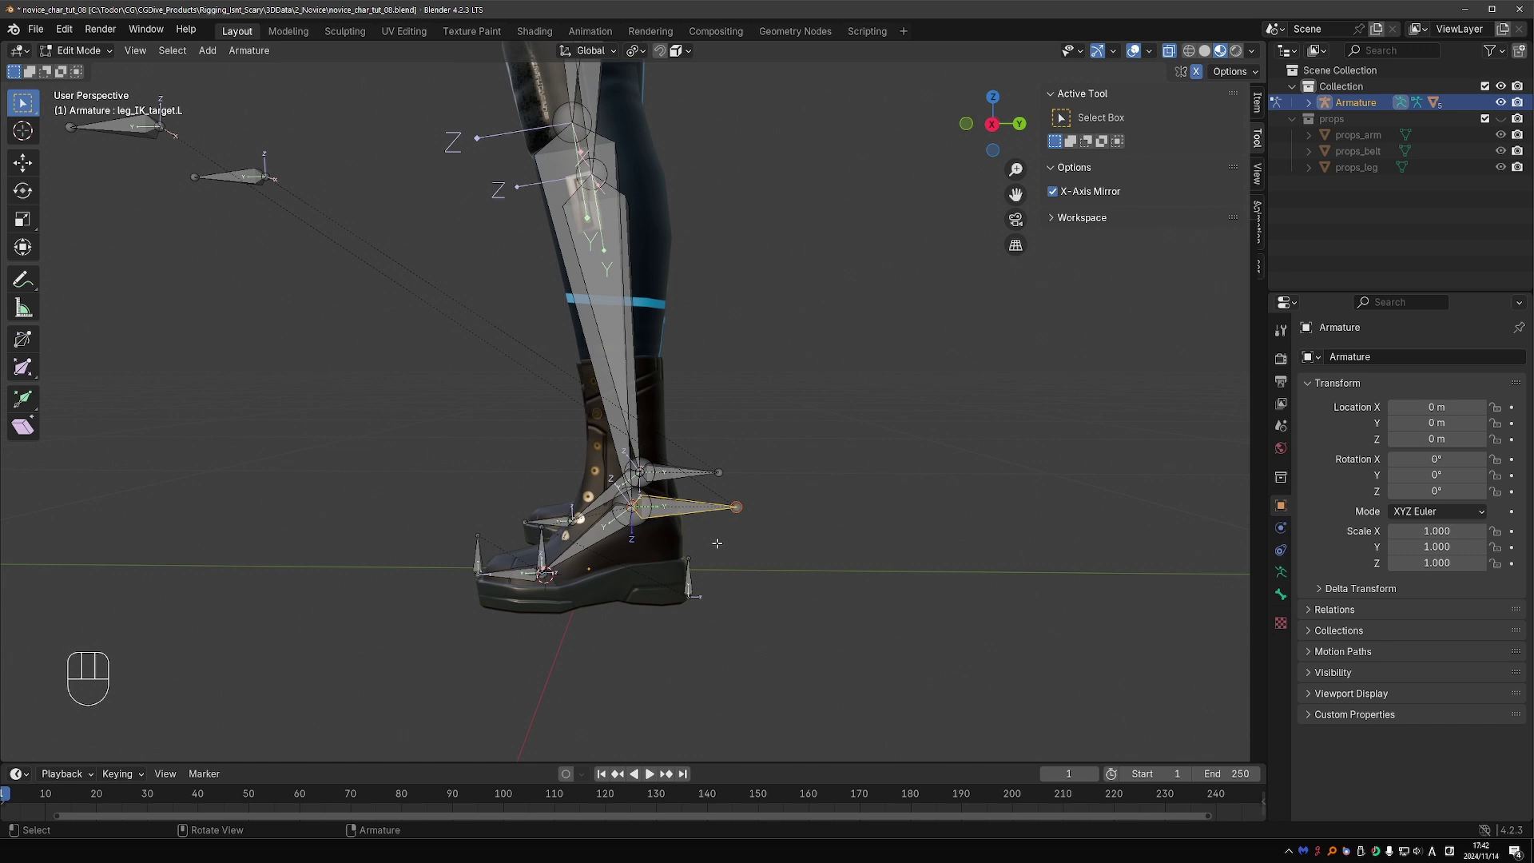
key("Tab")
key("shift+d")
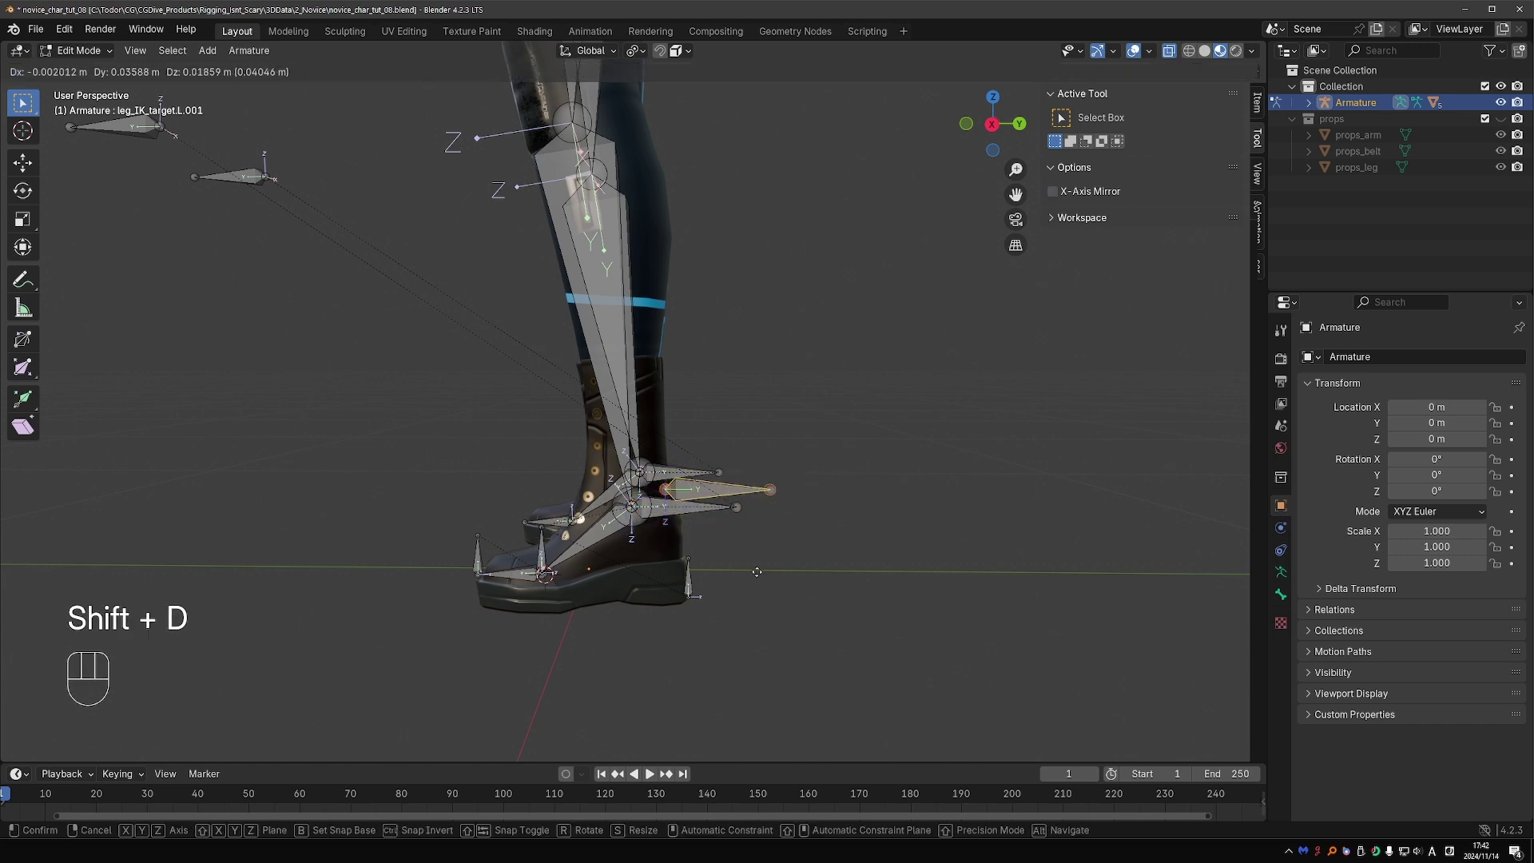
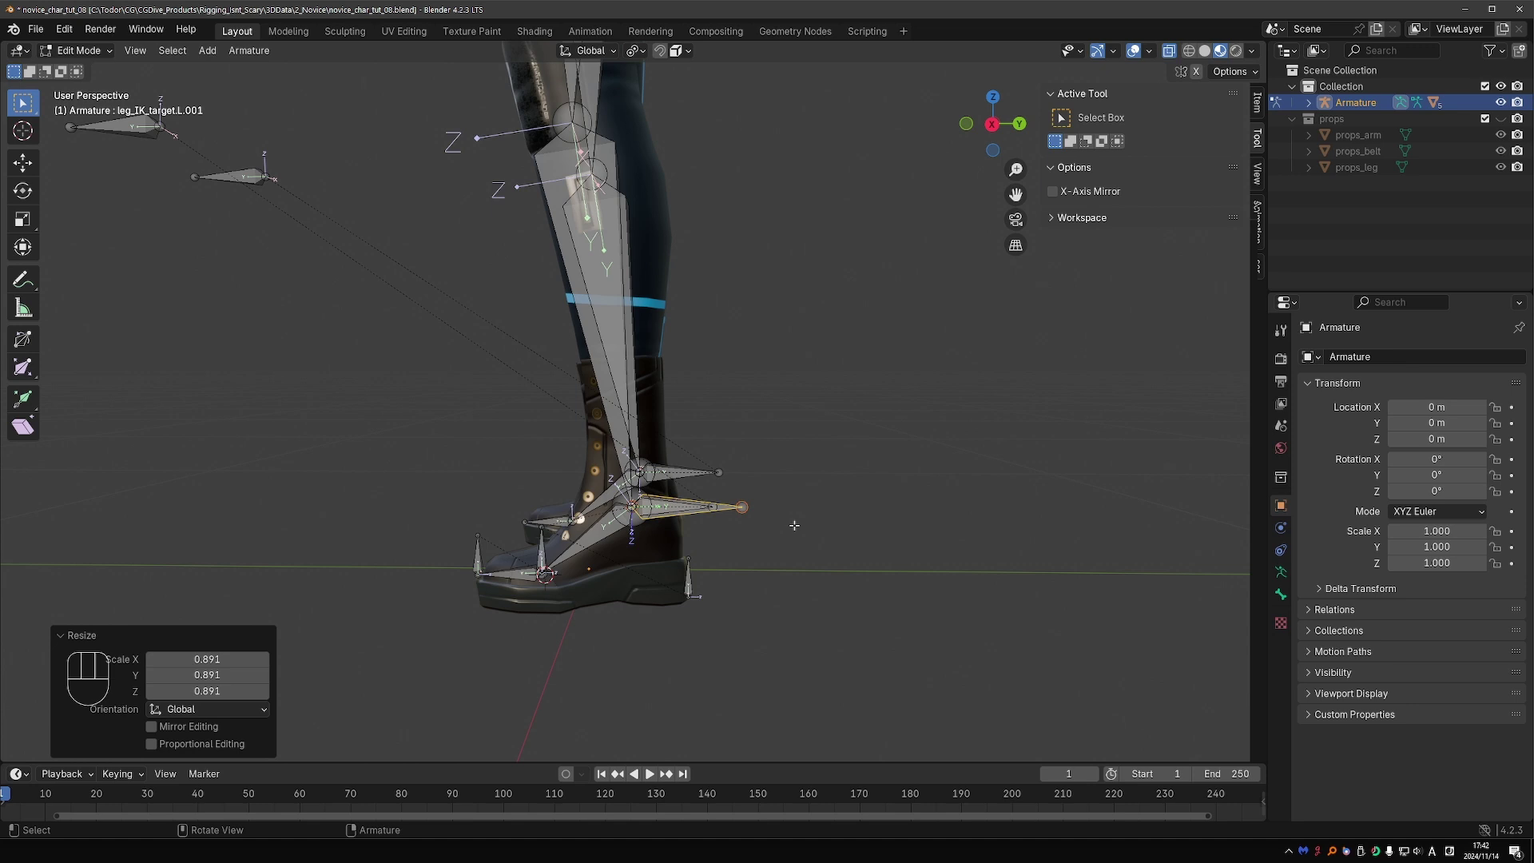
key("d")
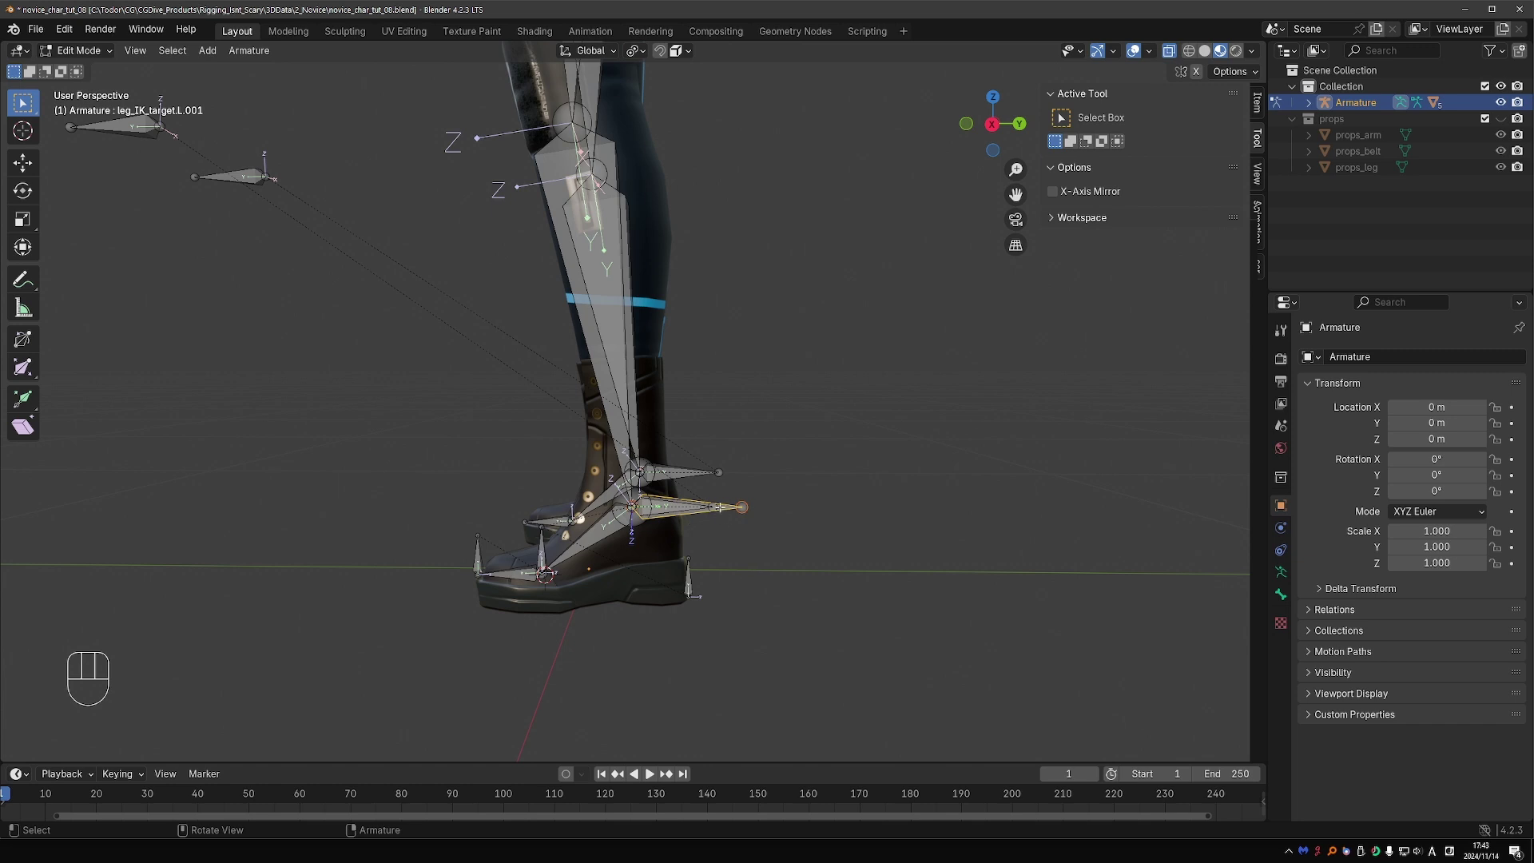
key("s")
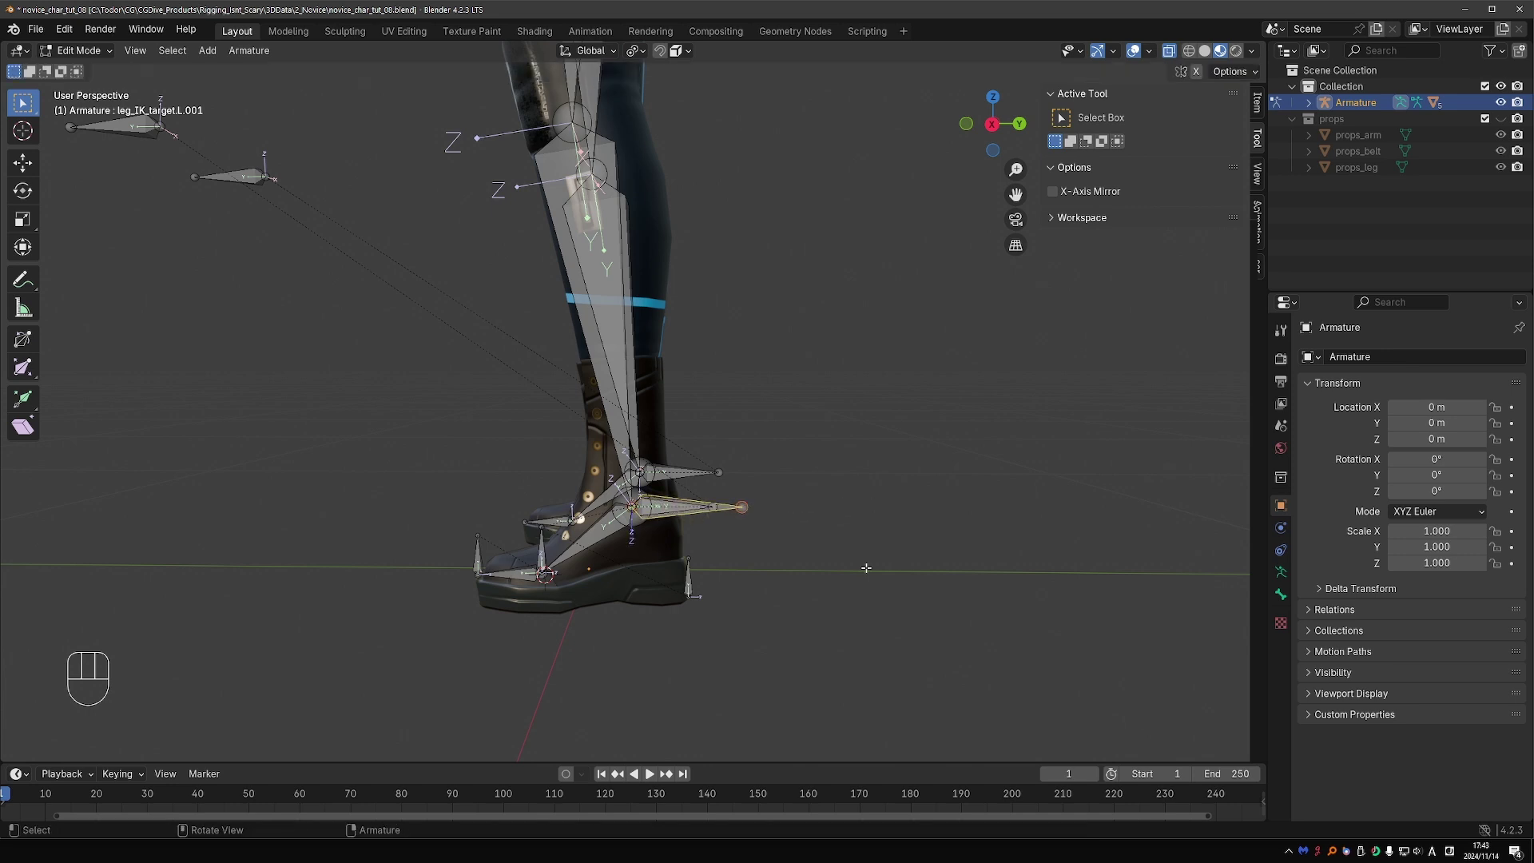
key("Tab")
key("g")
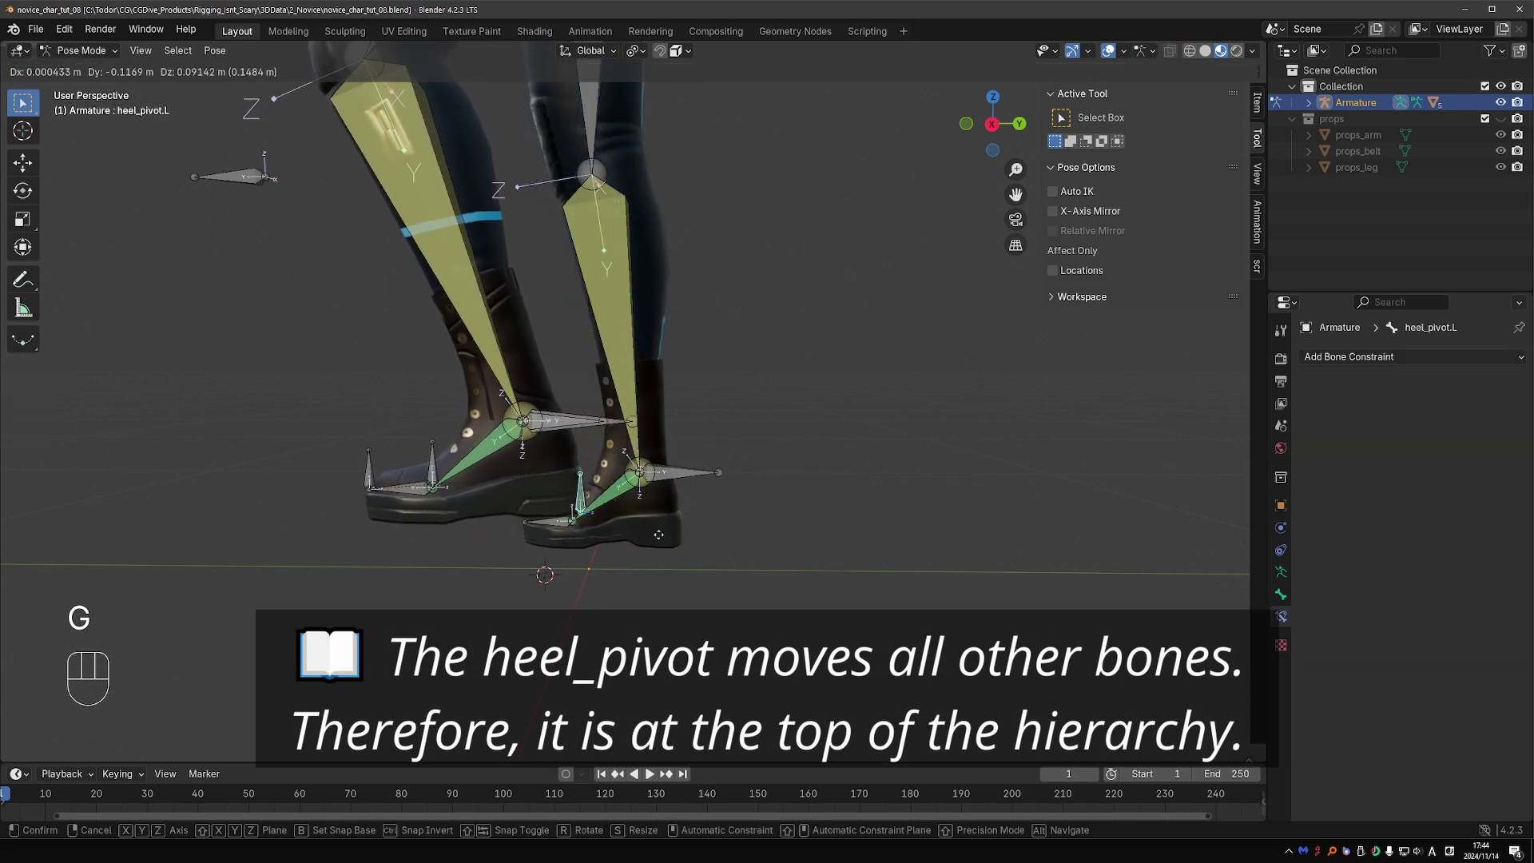
key("Tab")
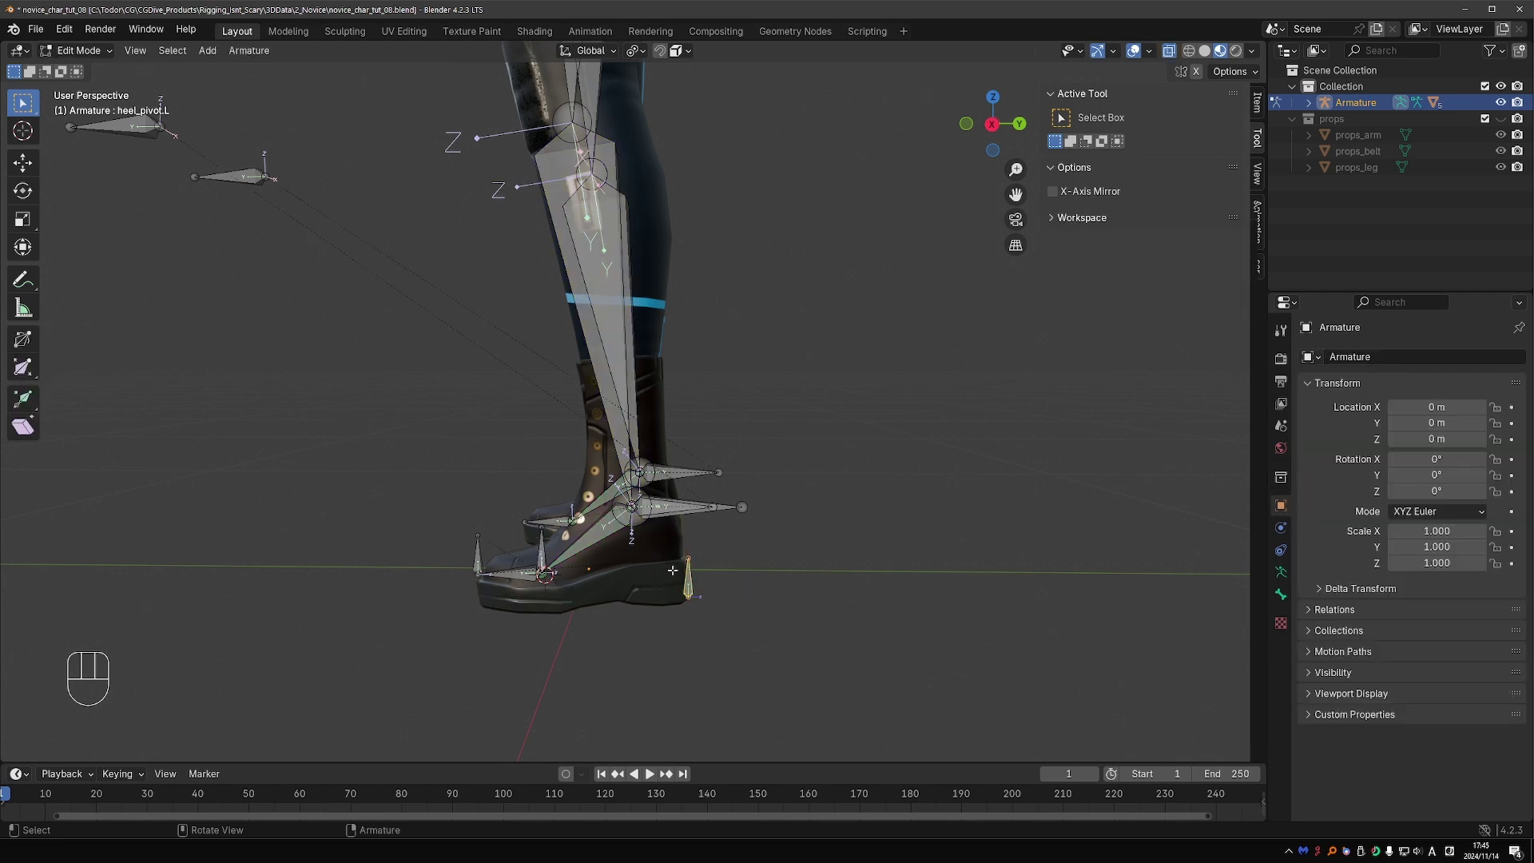
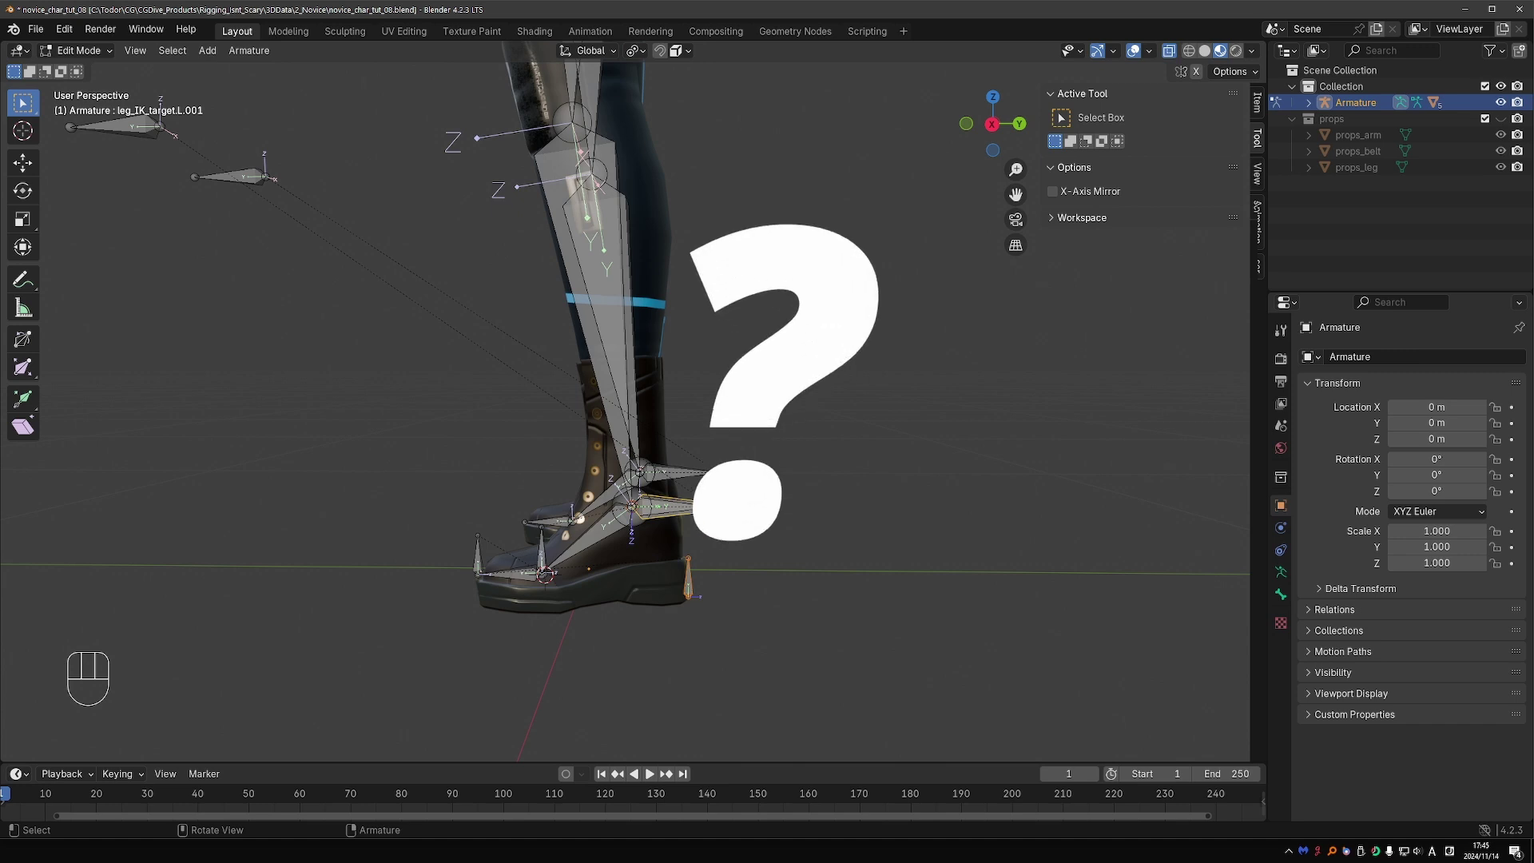
key("ctrl+p")
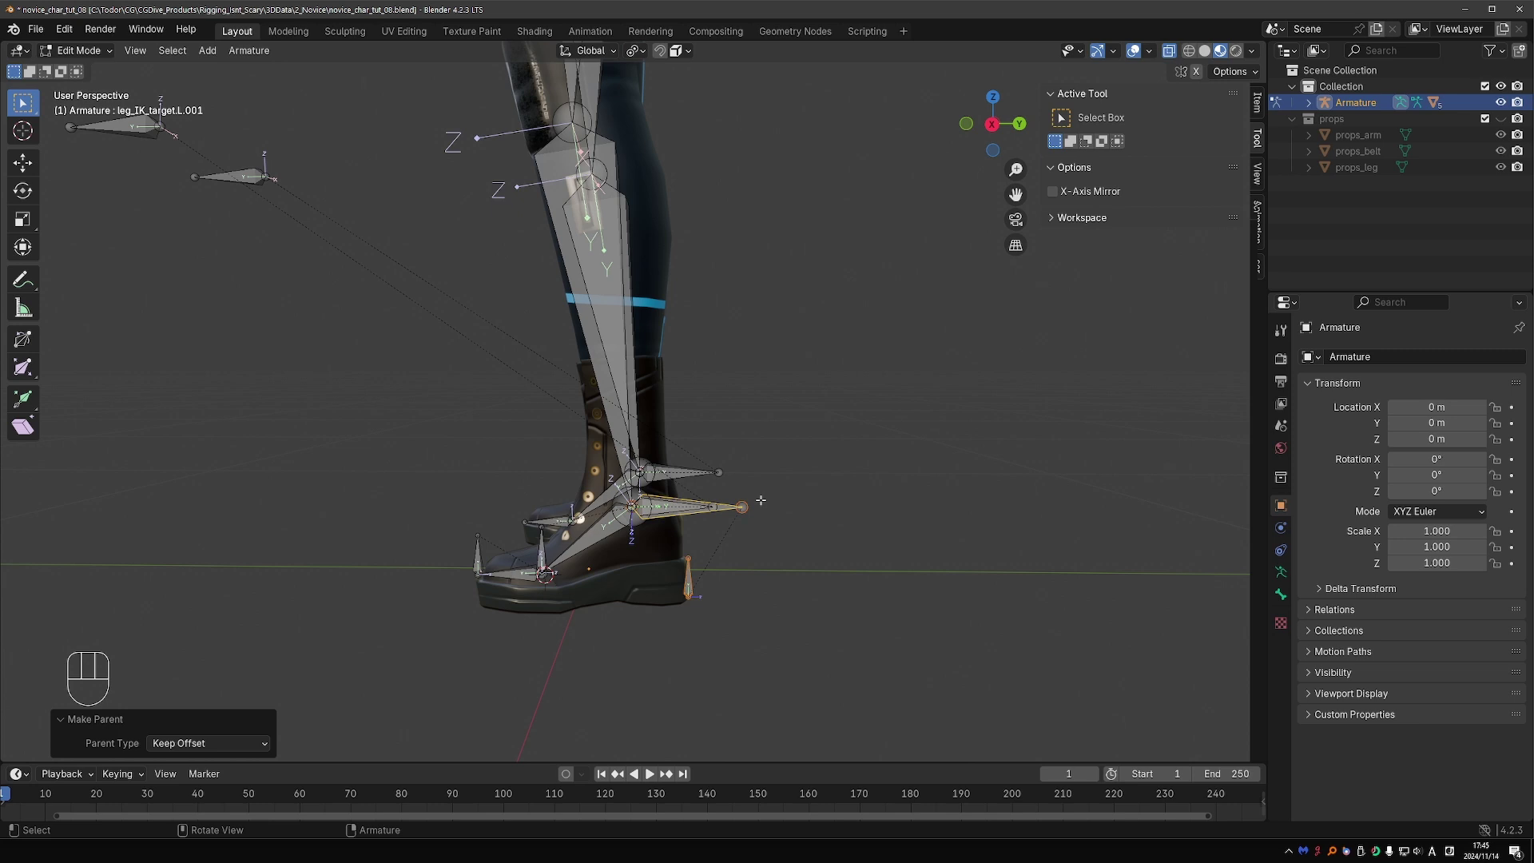
key("Tab")
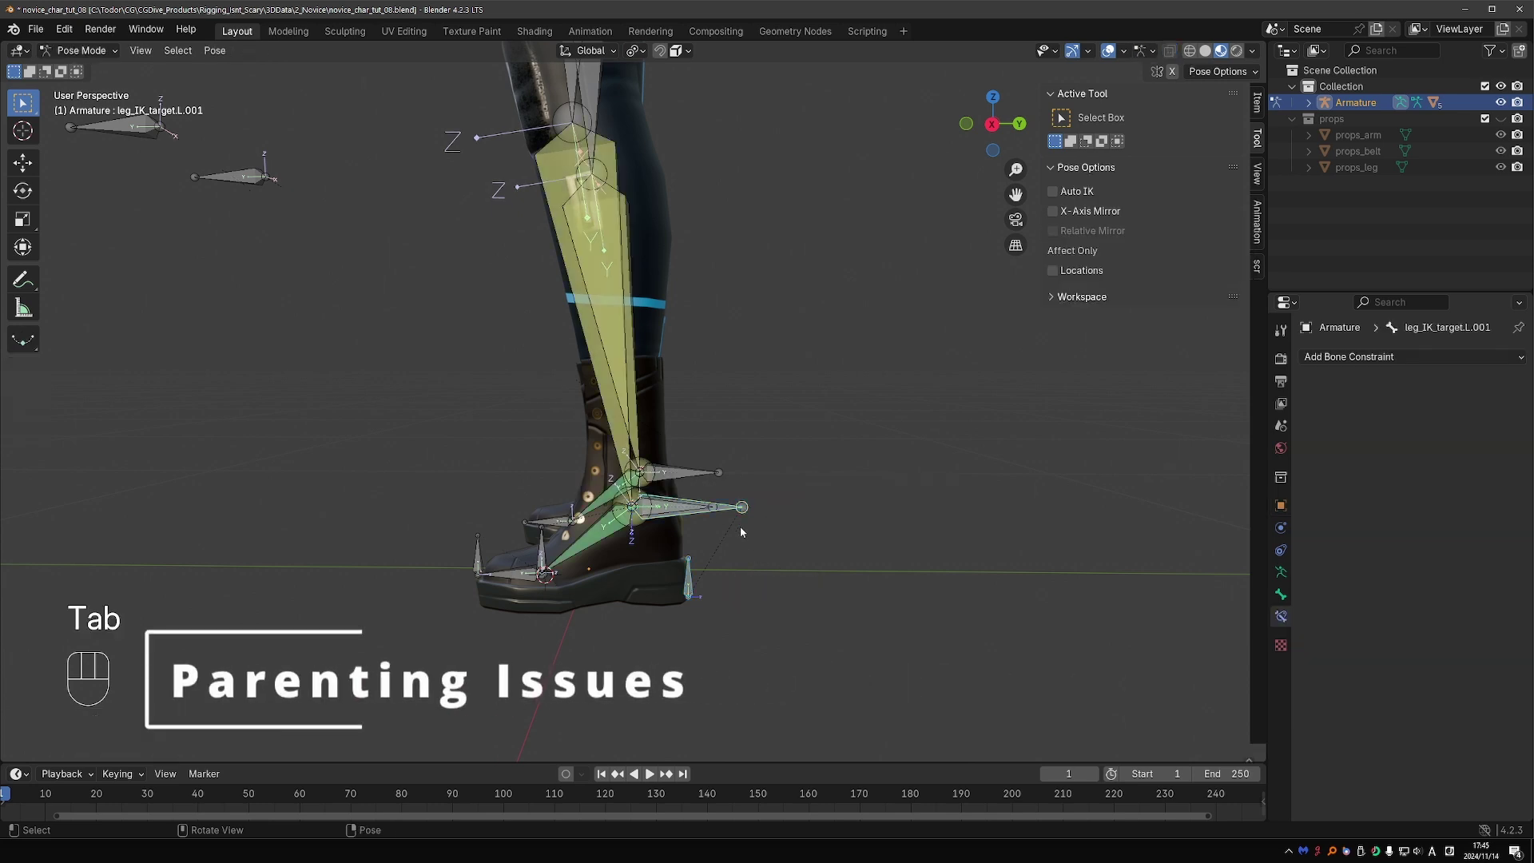
key("g")
key("g")
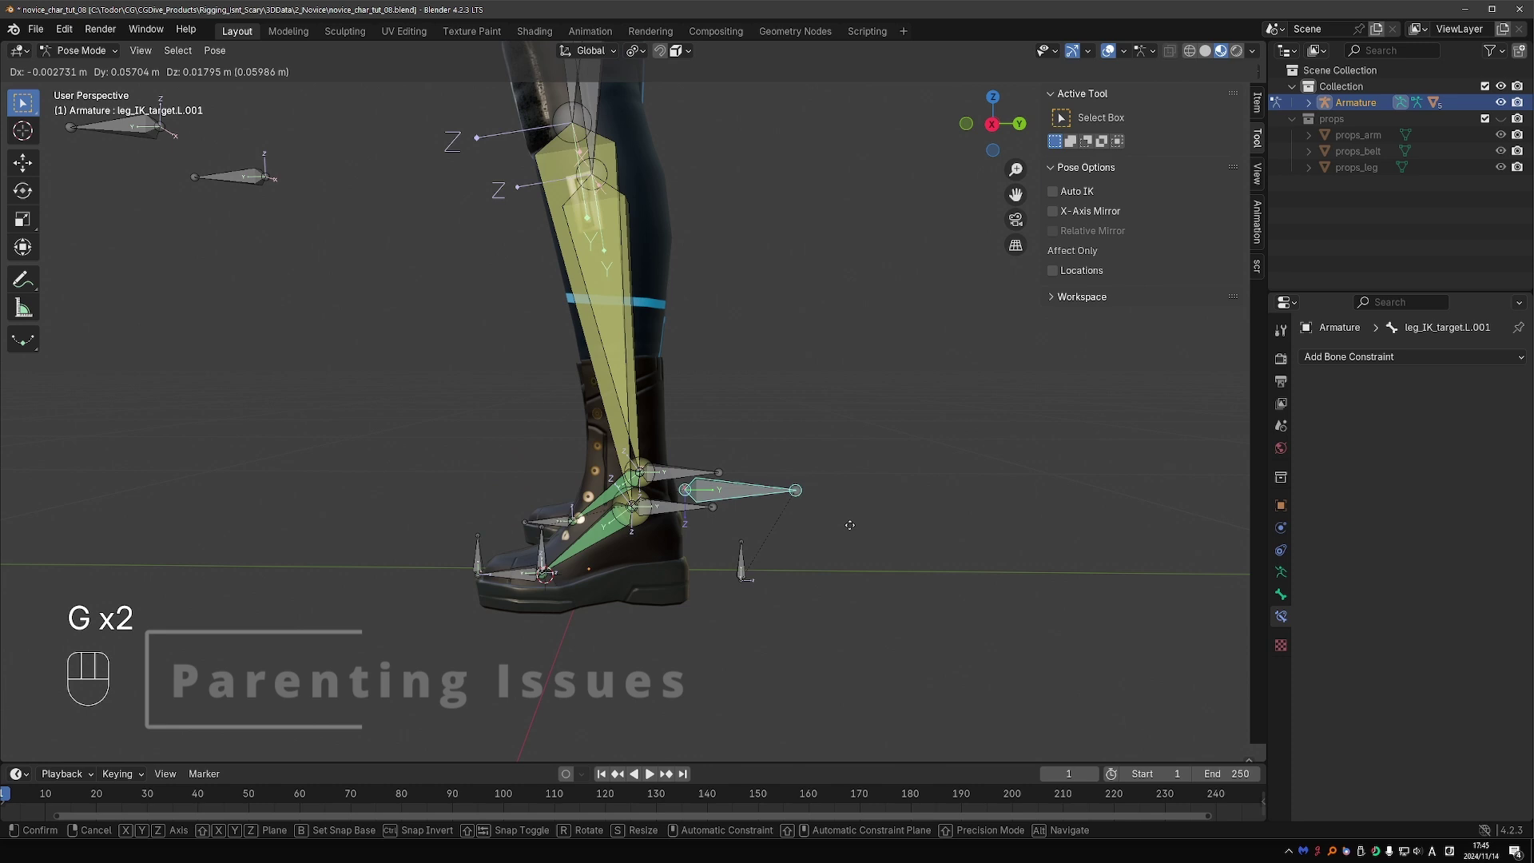
key("g")
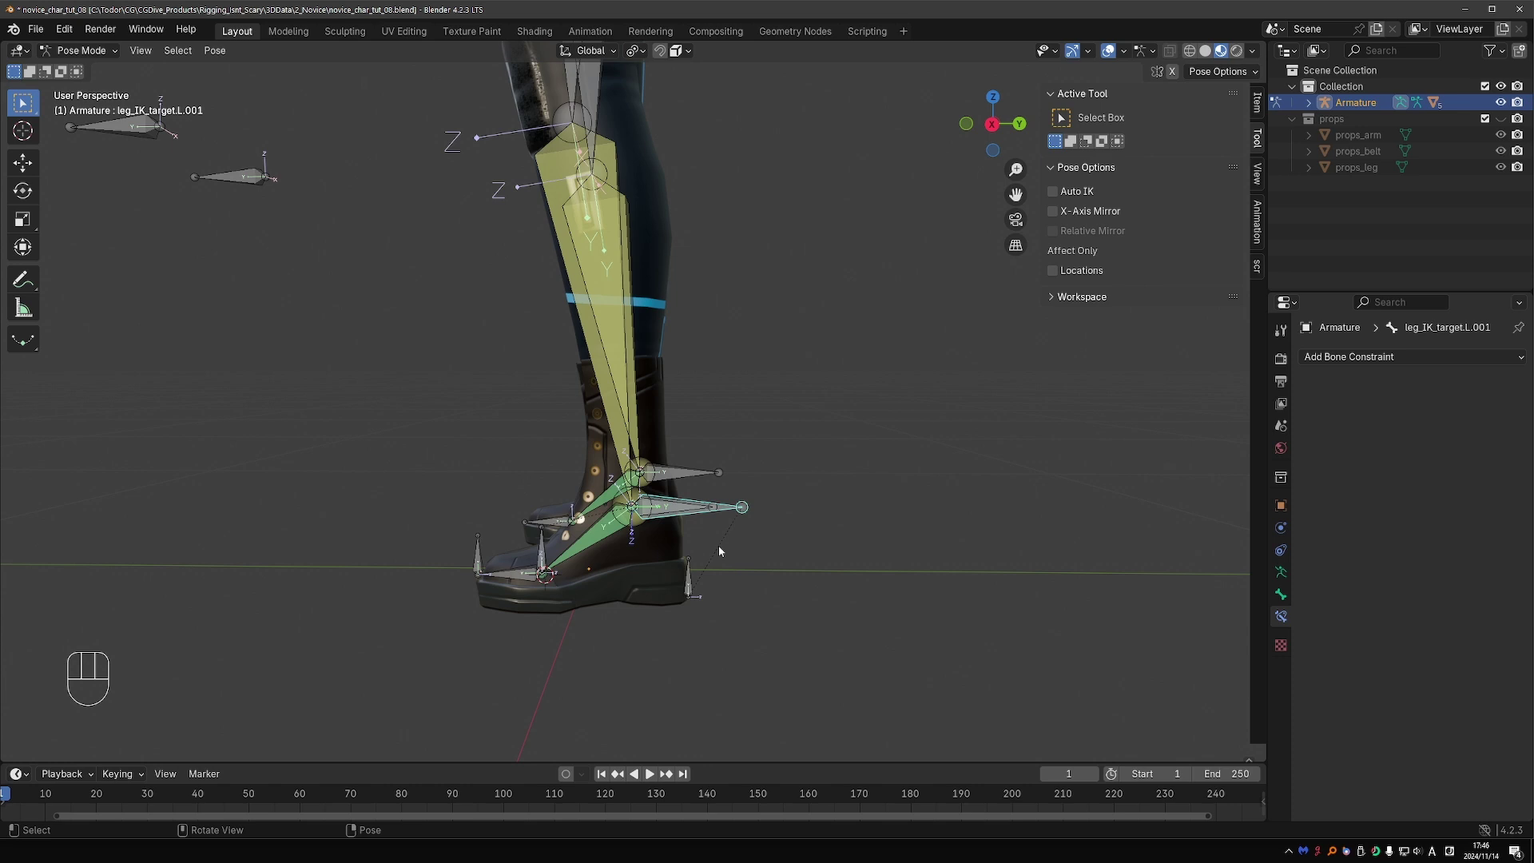
Step: Enter Edit Mode on the armature and start repositioning leg_IK_target.L.001 near the ankle
key("Tab")
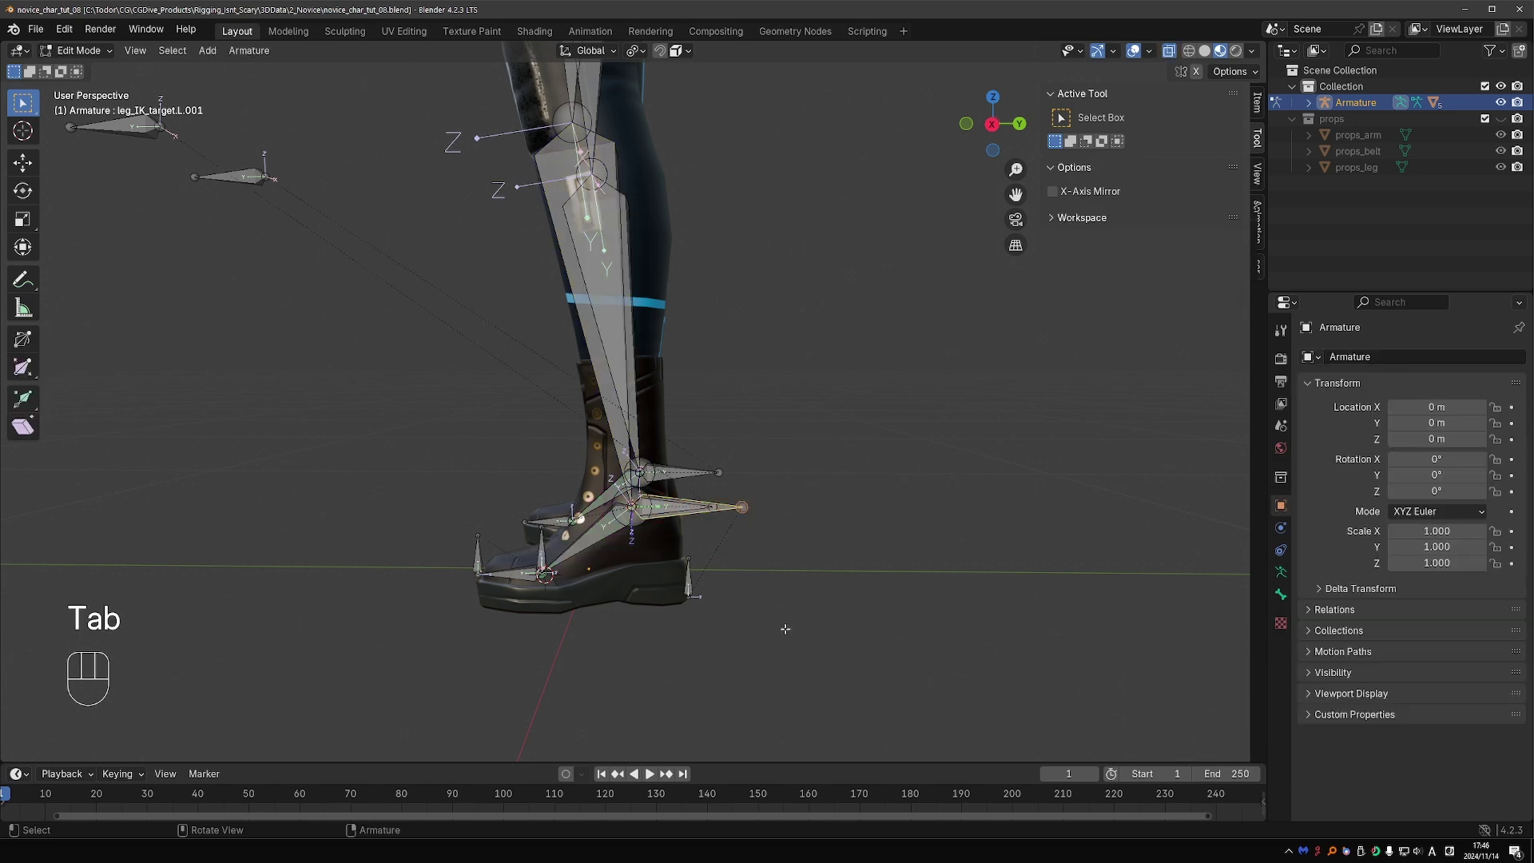
key("g")
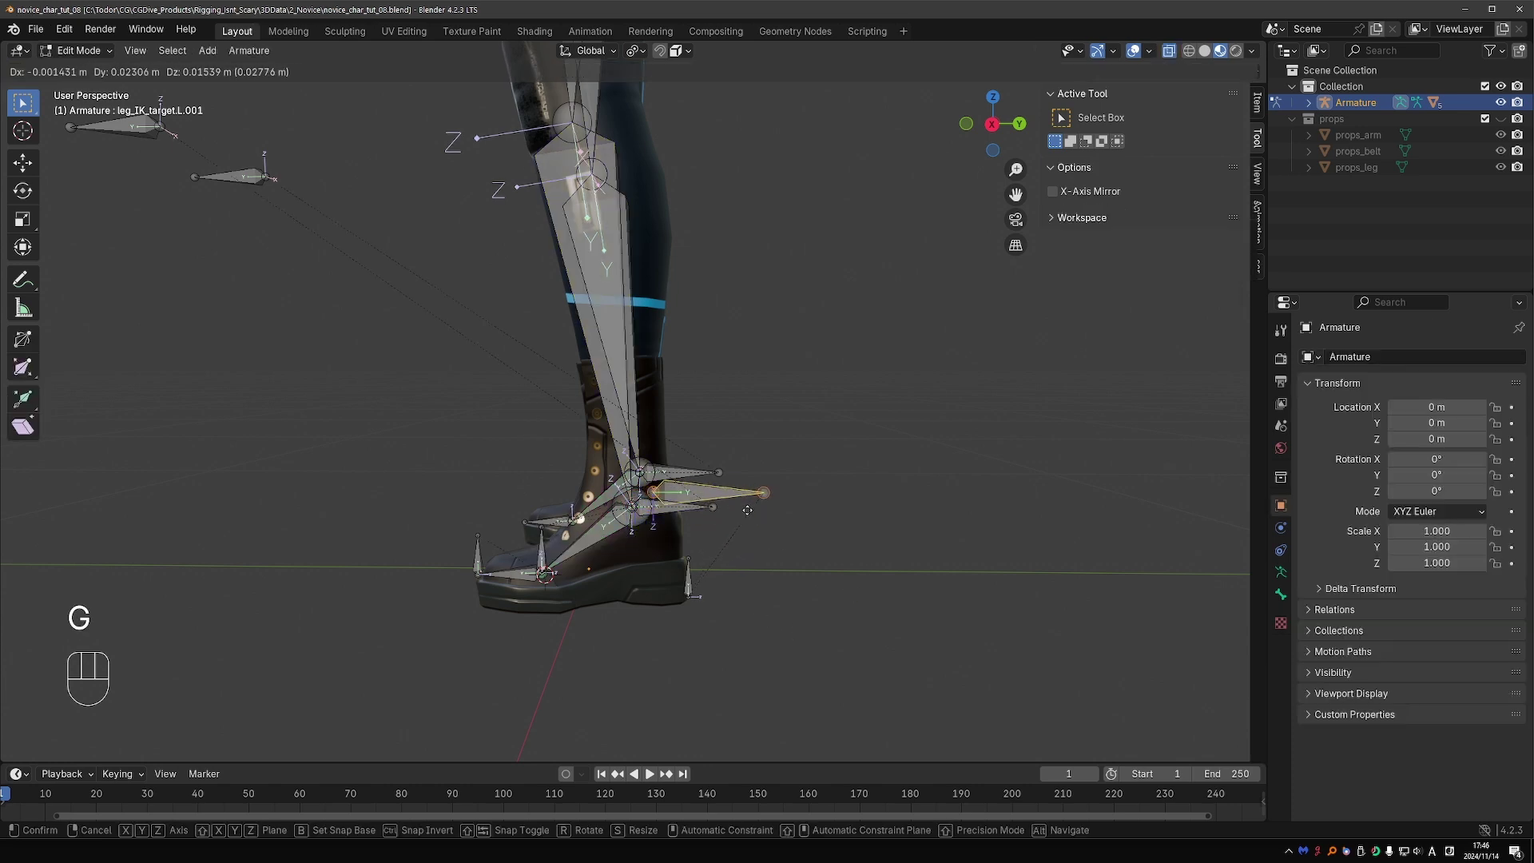
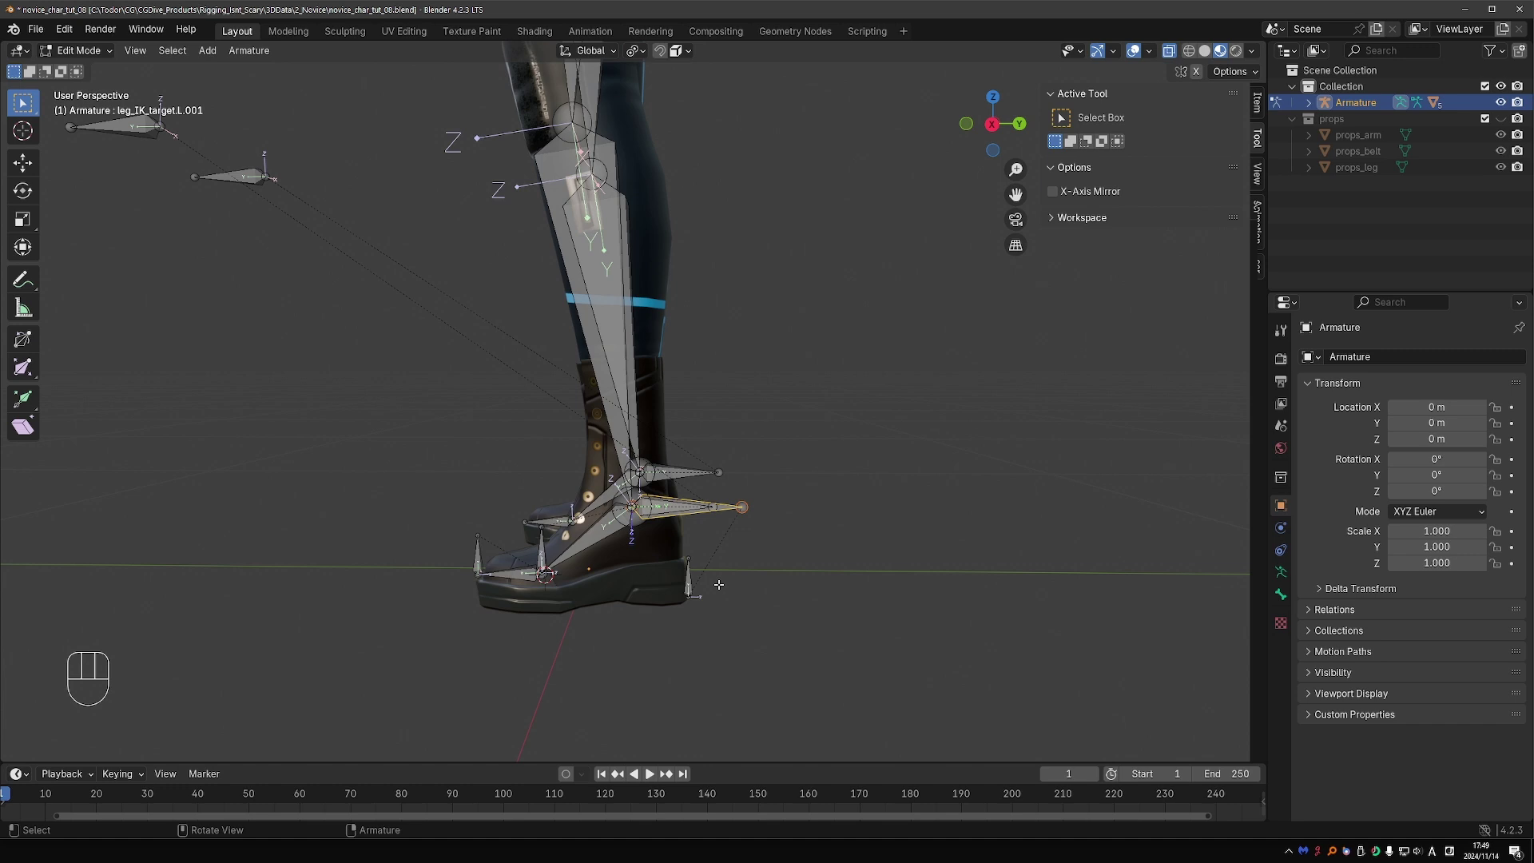
Step: Parent toe_pivot.L under heel_pivot.L with Keep Offset
key("ctrl+z")
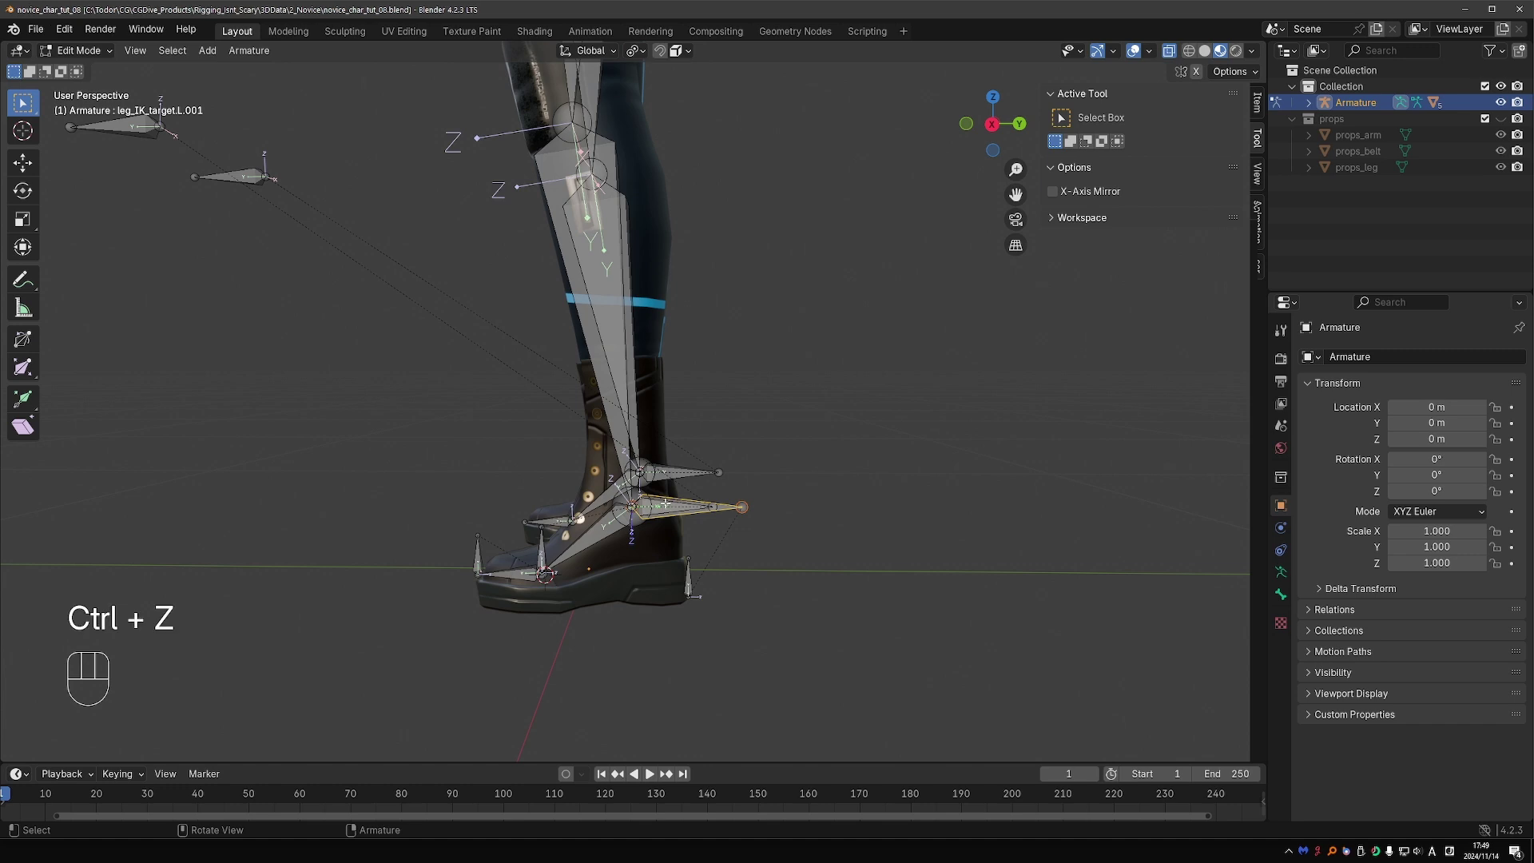
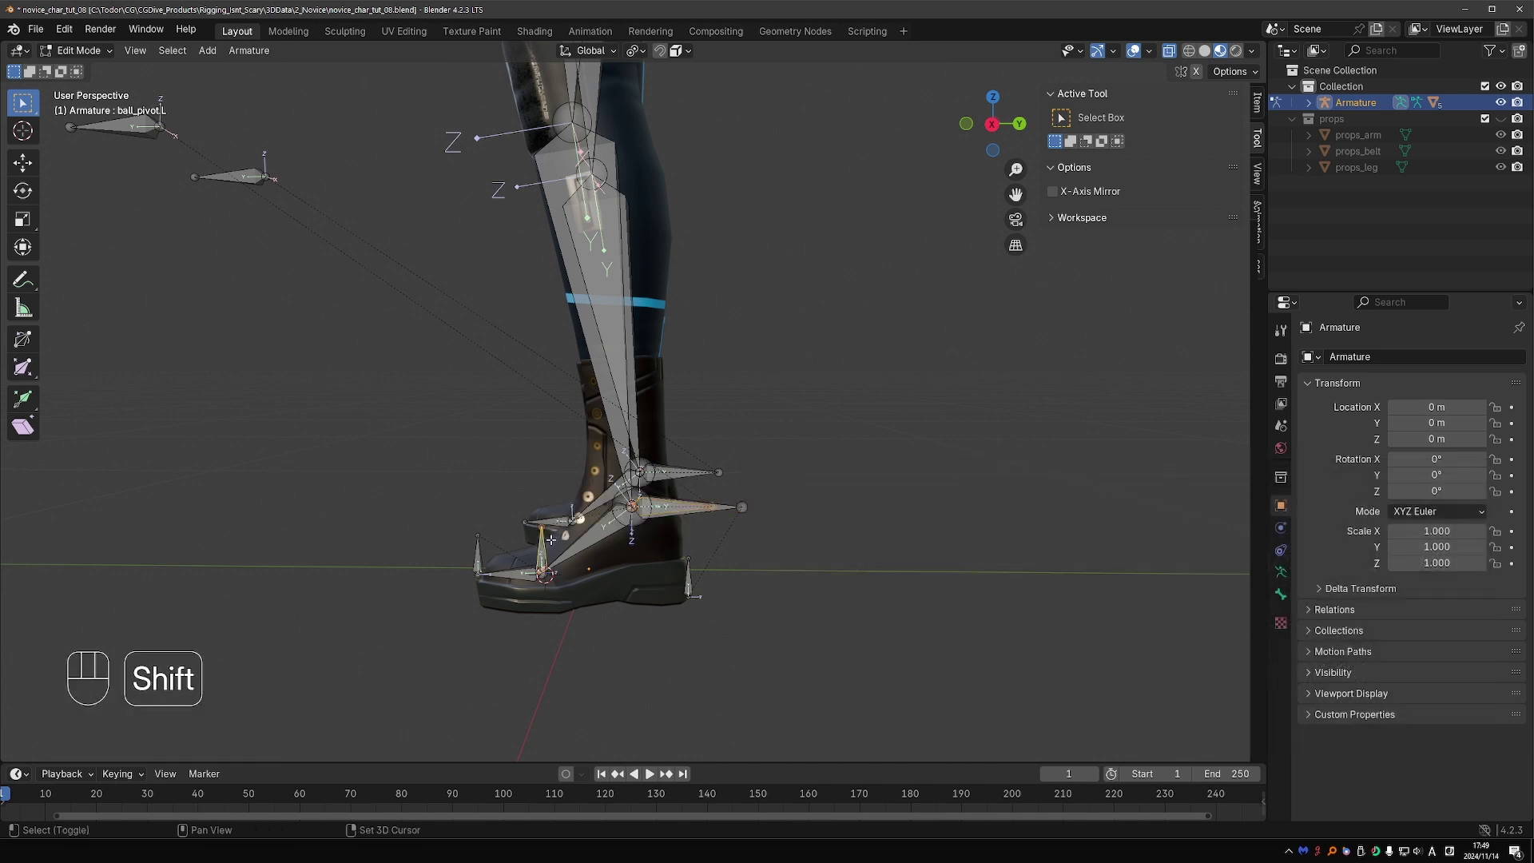
key("ctrl+p")
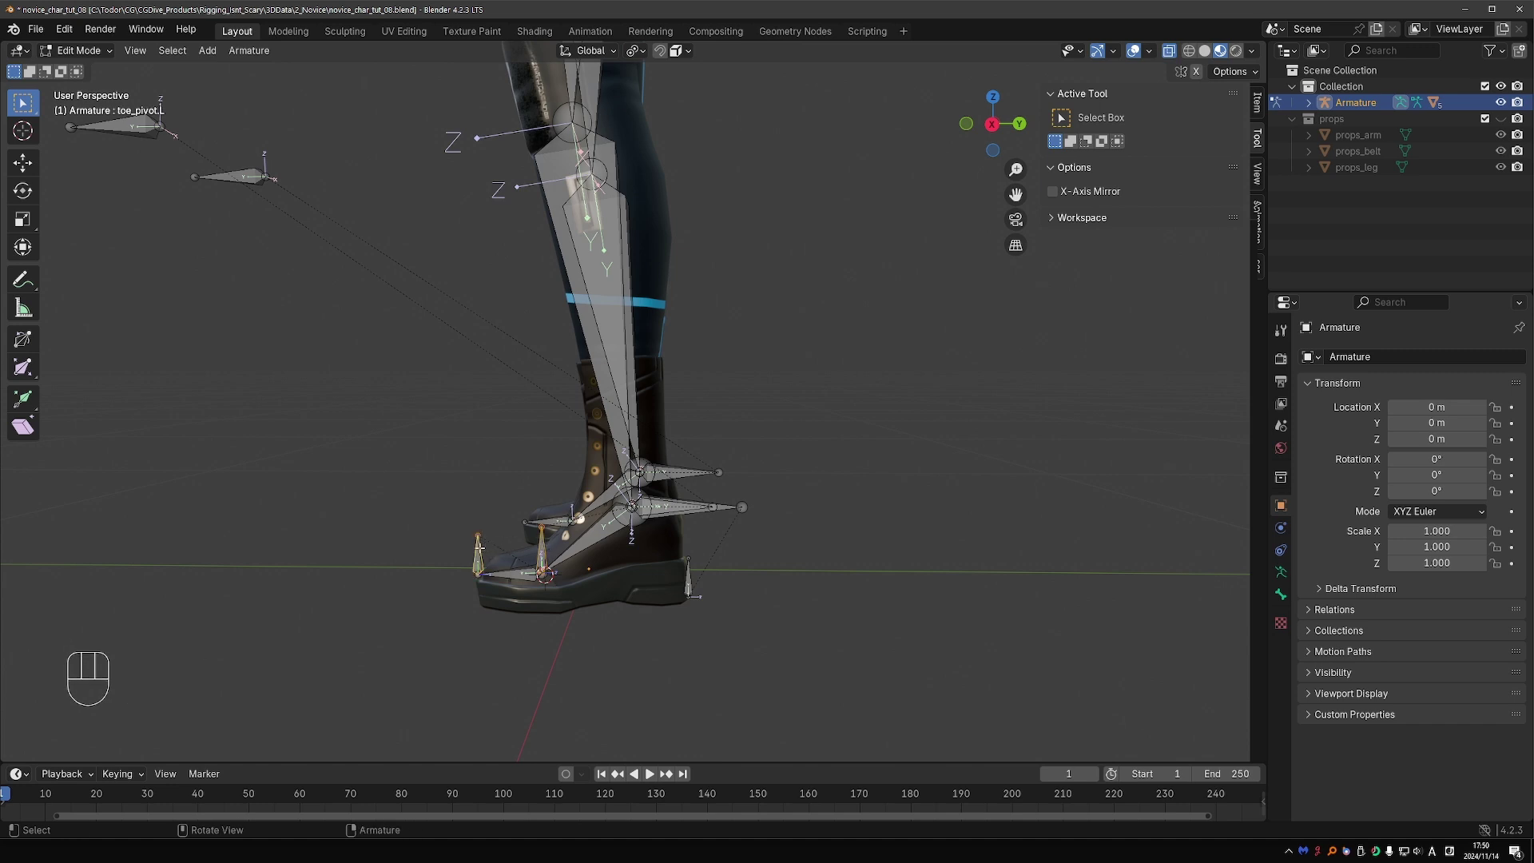
key("ctrl+p")
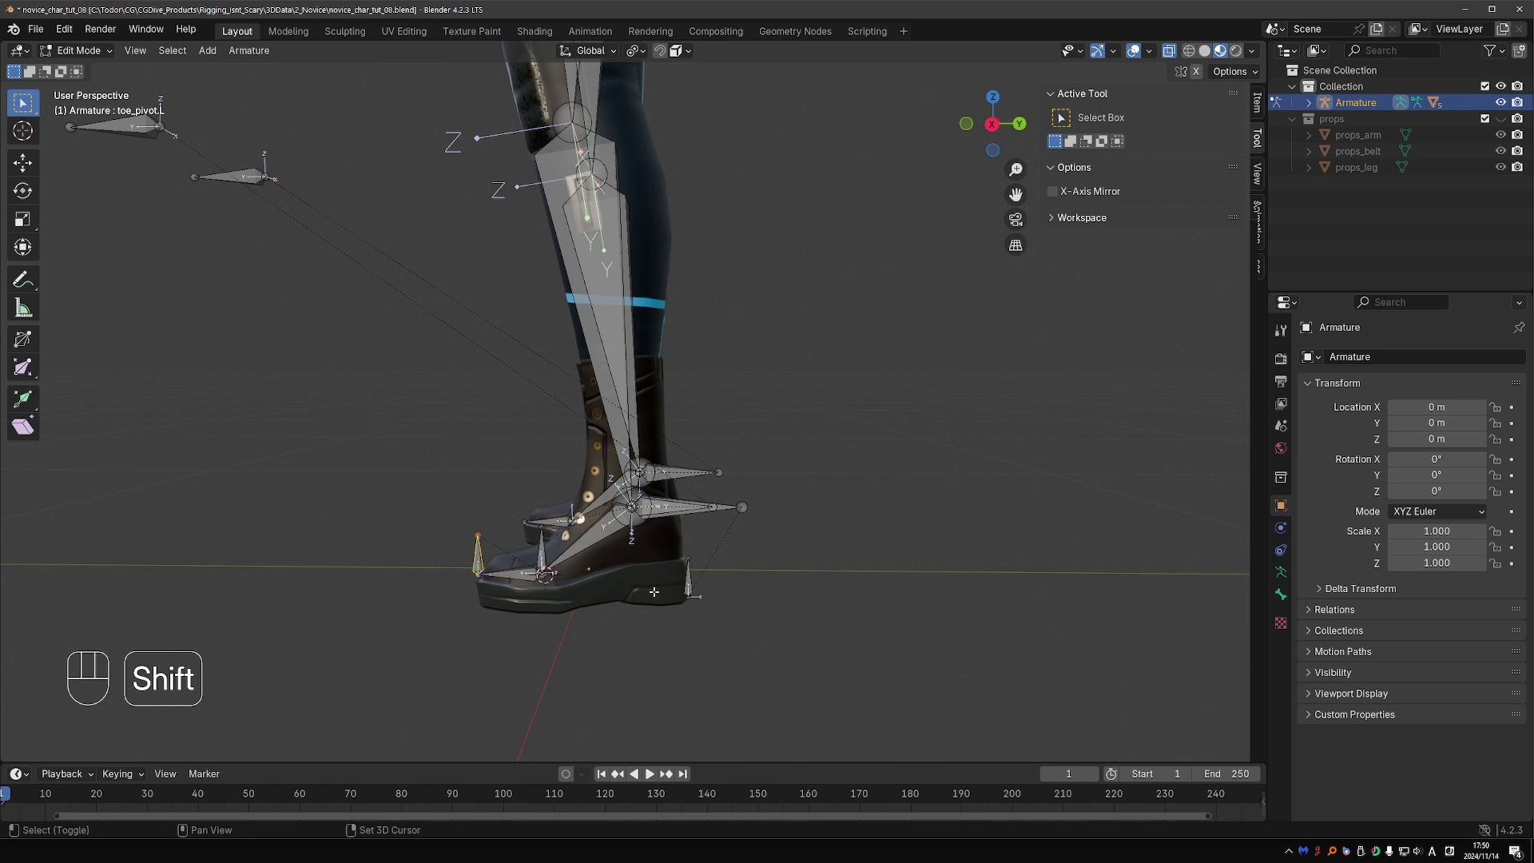
key("ctrl+p")
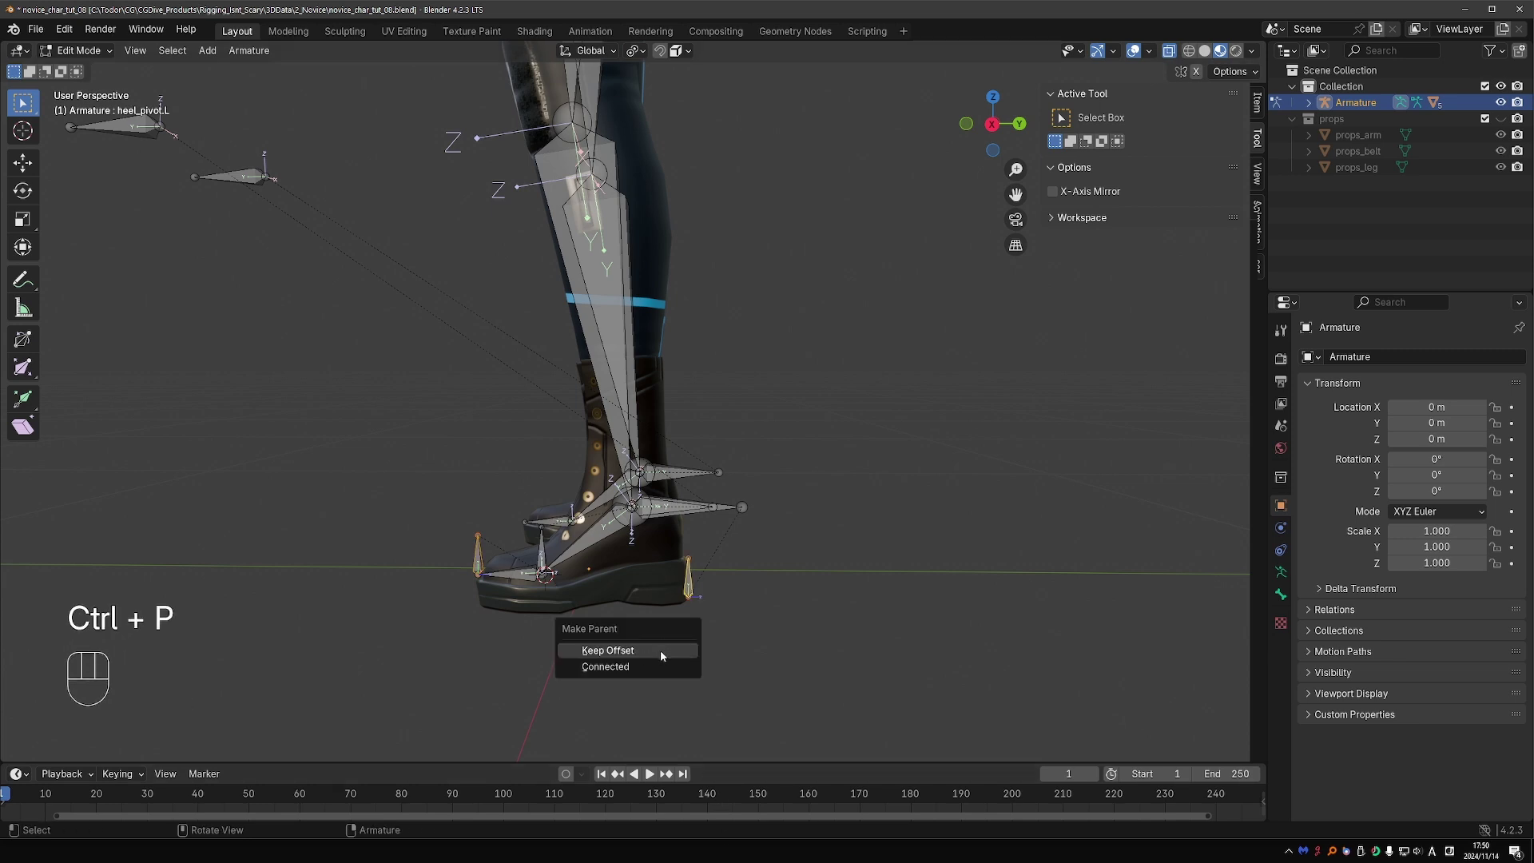
left_click(684, 578)
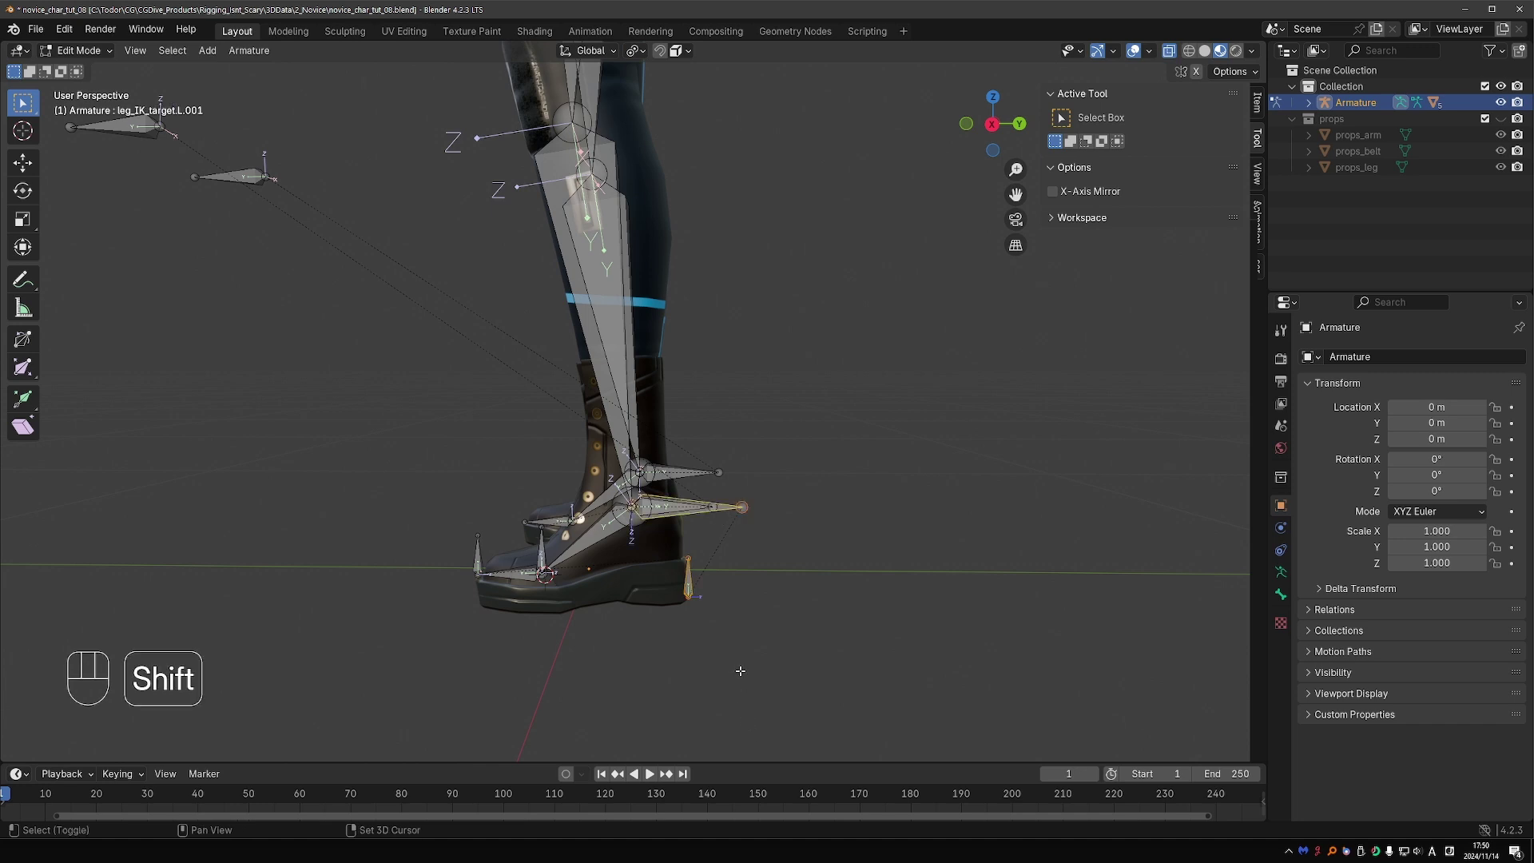
Step: Parent heel_pivot.L under leg_IK_target.L.001 keeping offset, nudging the bone into place
key("ctrl+p")
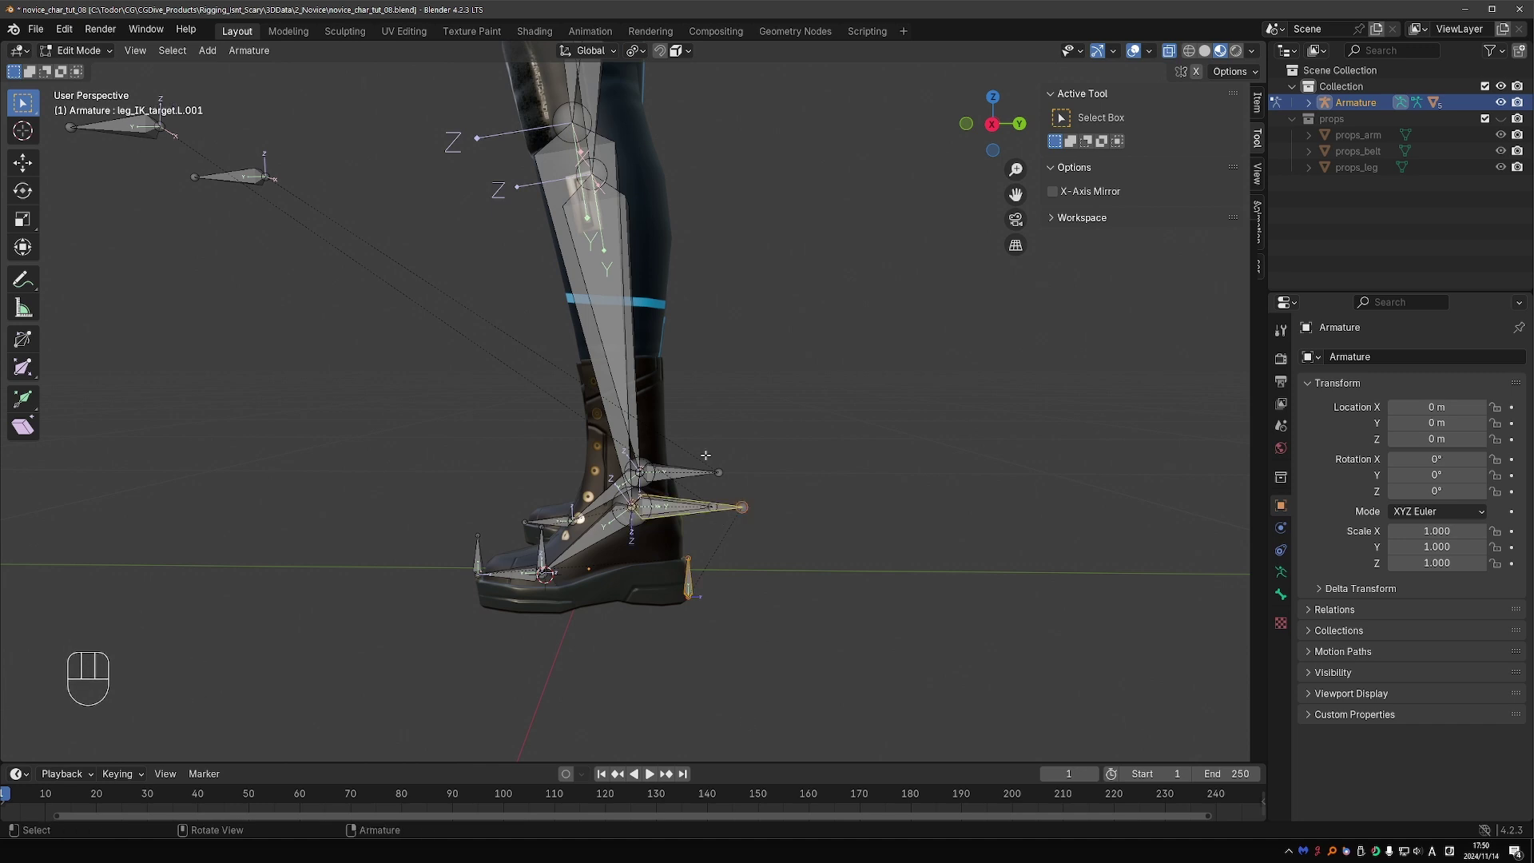
key("Tab")
left_click(730, 515)
key("g")
key("g")
left_click_drag(704, 570, 698, 556)
key("Tab")
Step: Parent leg_IK_target.L under ball_pivot.L and ball_pivot.L under toe_pivot.L with Keep Offset
key("Tab")
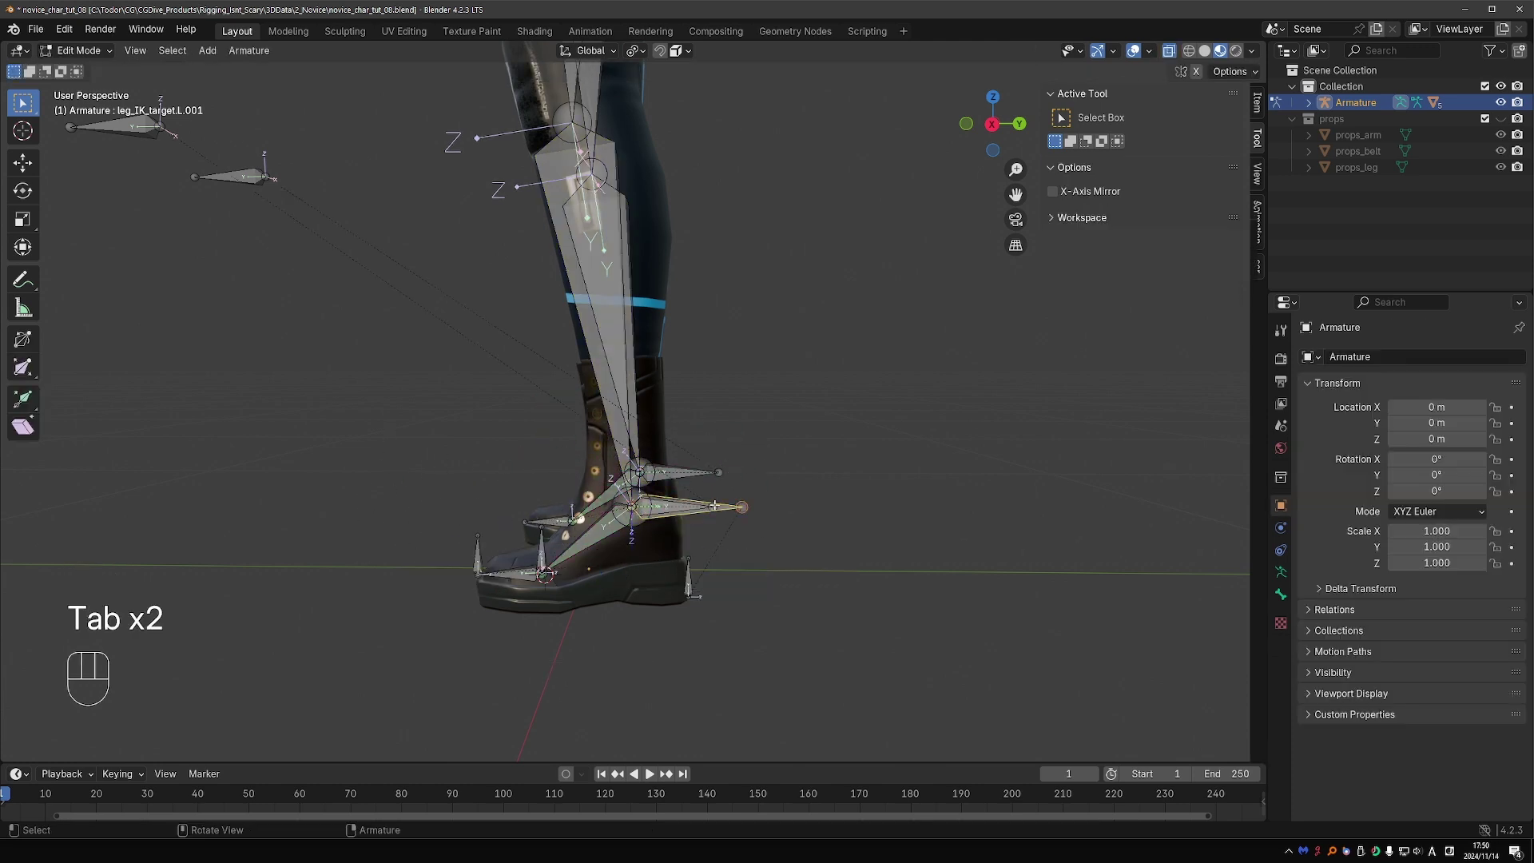
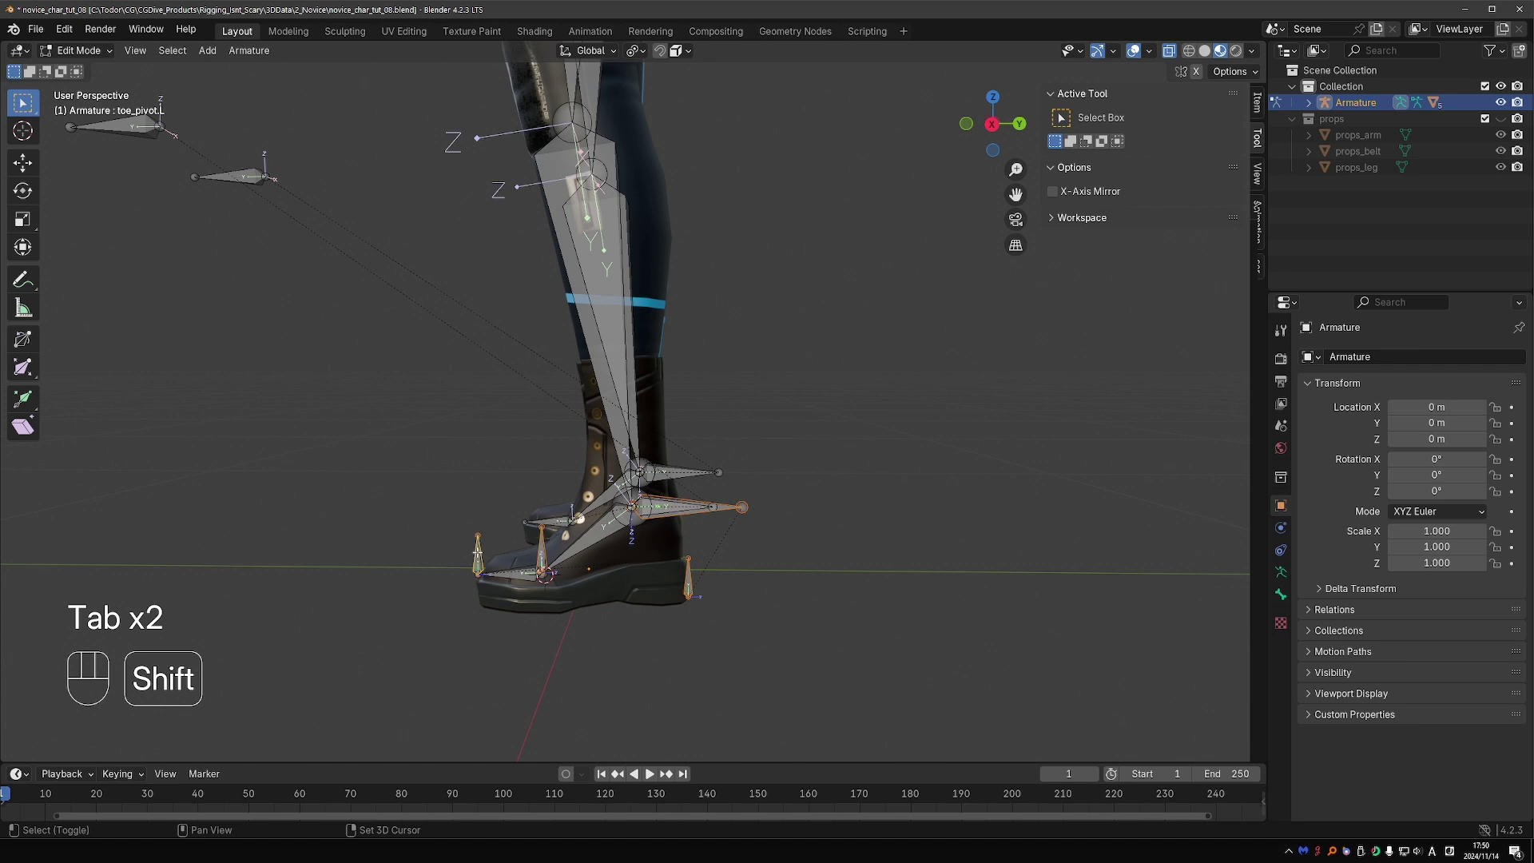
key("alt+p")
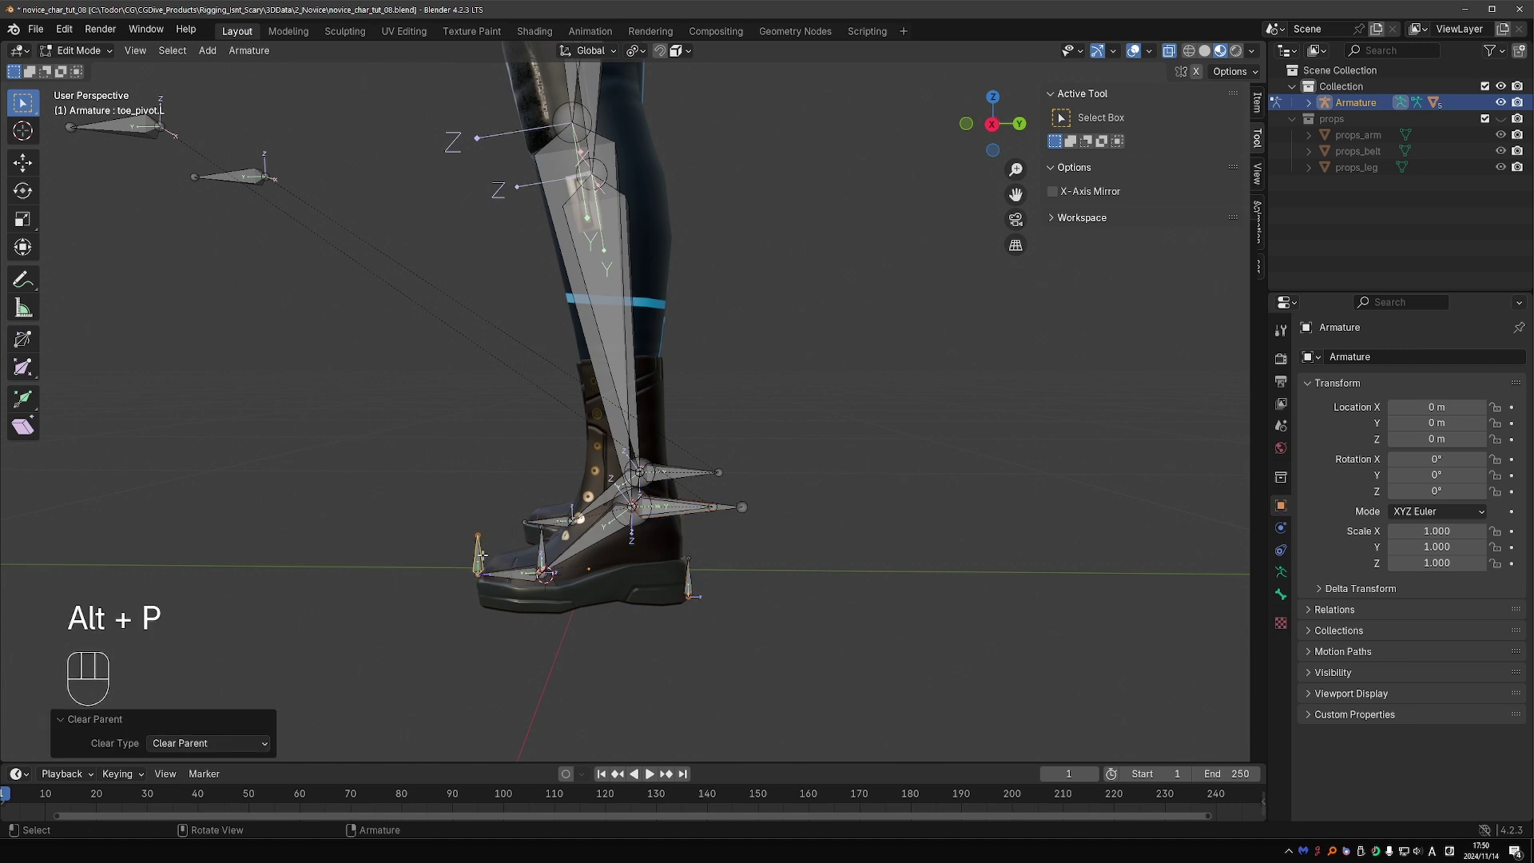
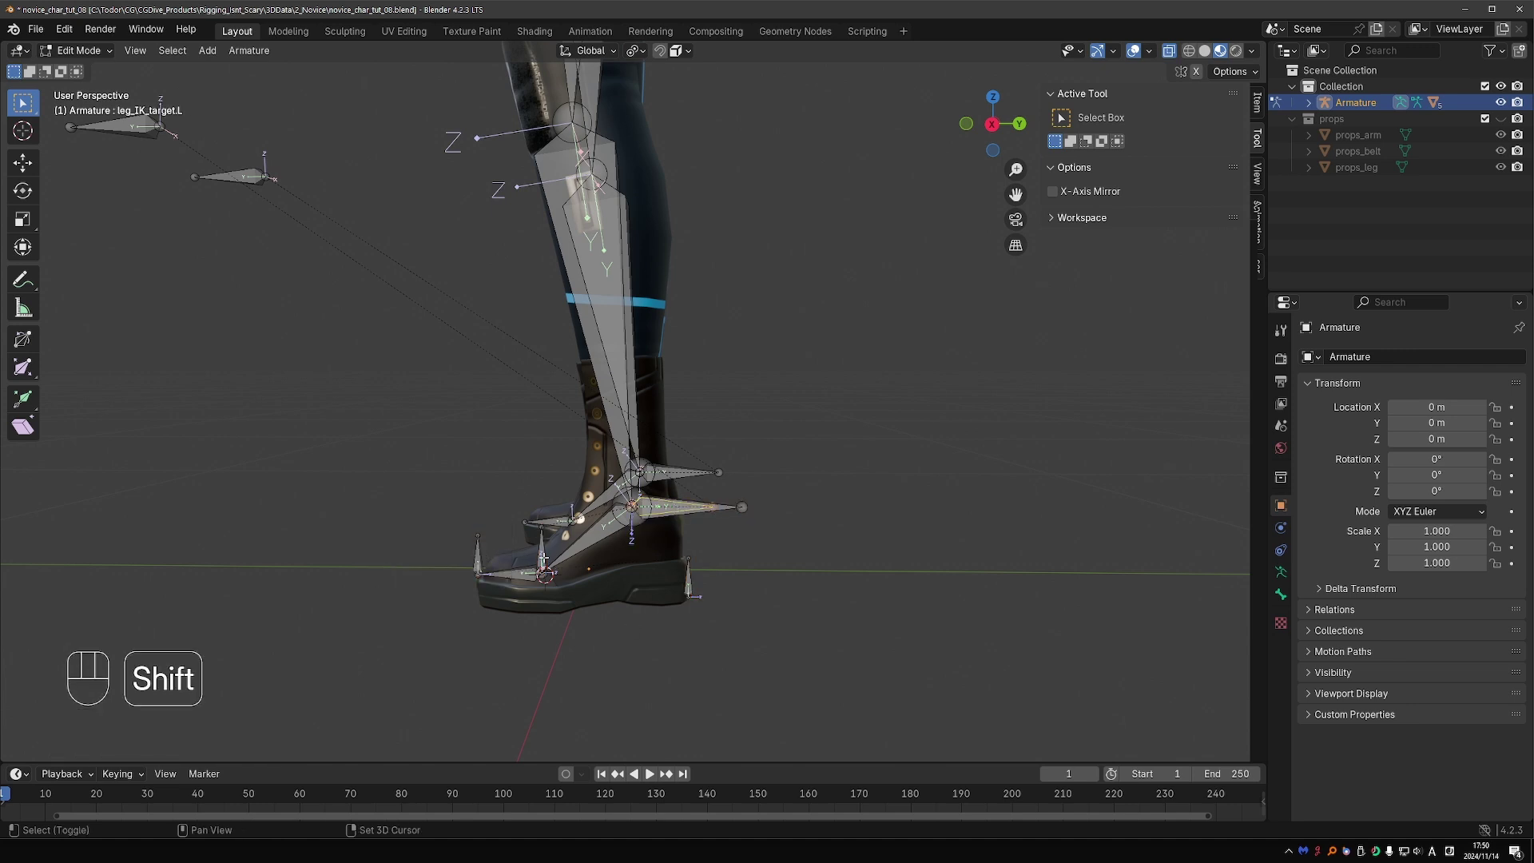
key("ctrl+p")
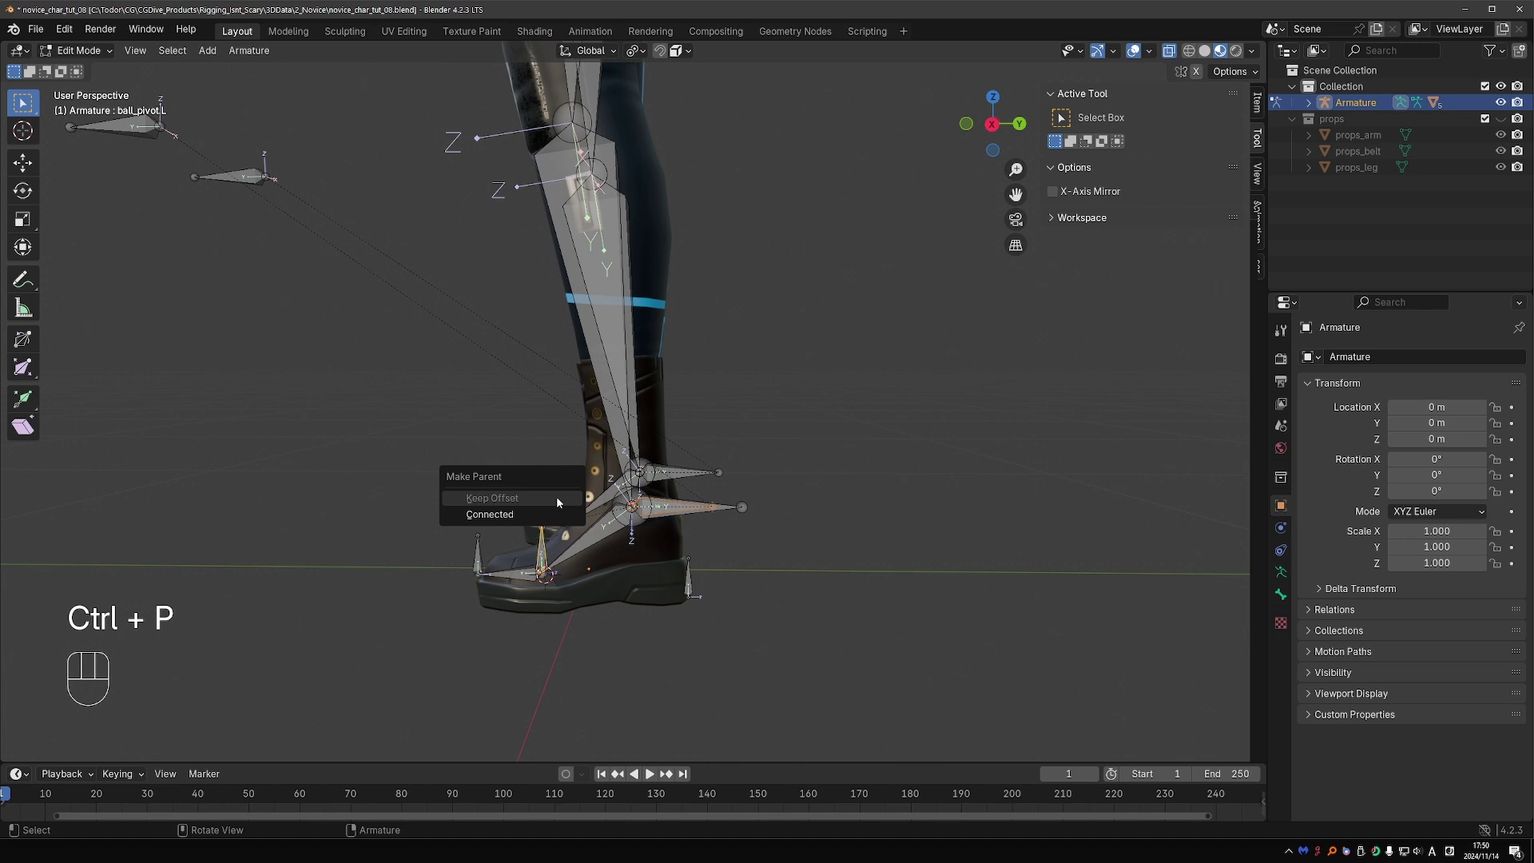
key("ctrl+p")
left_click(488, 552)
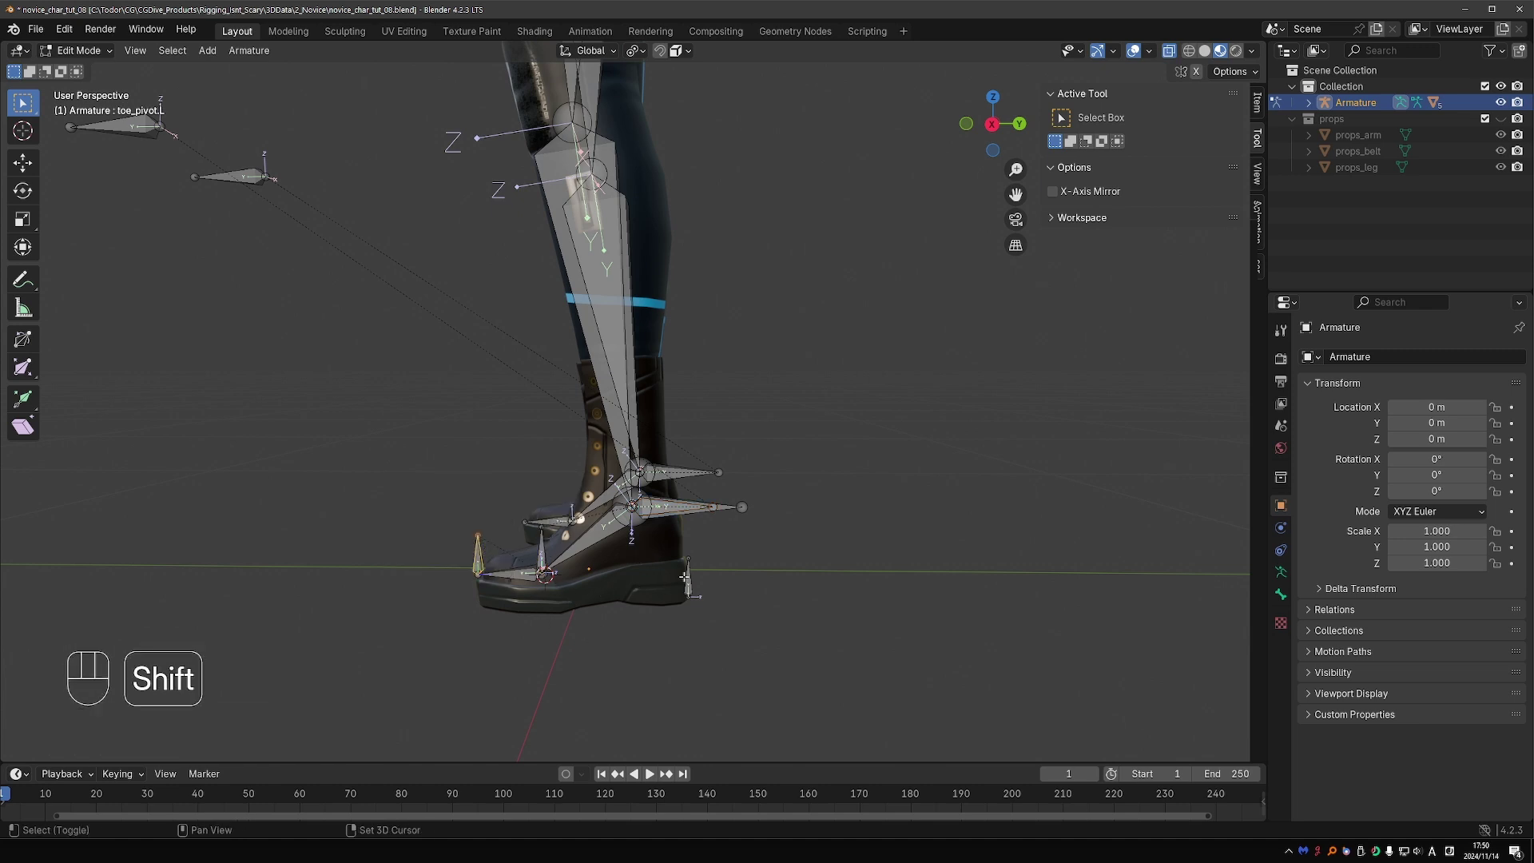
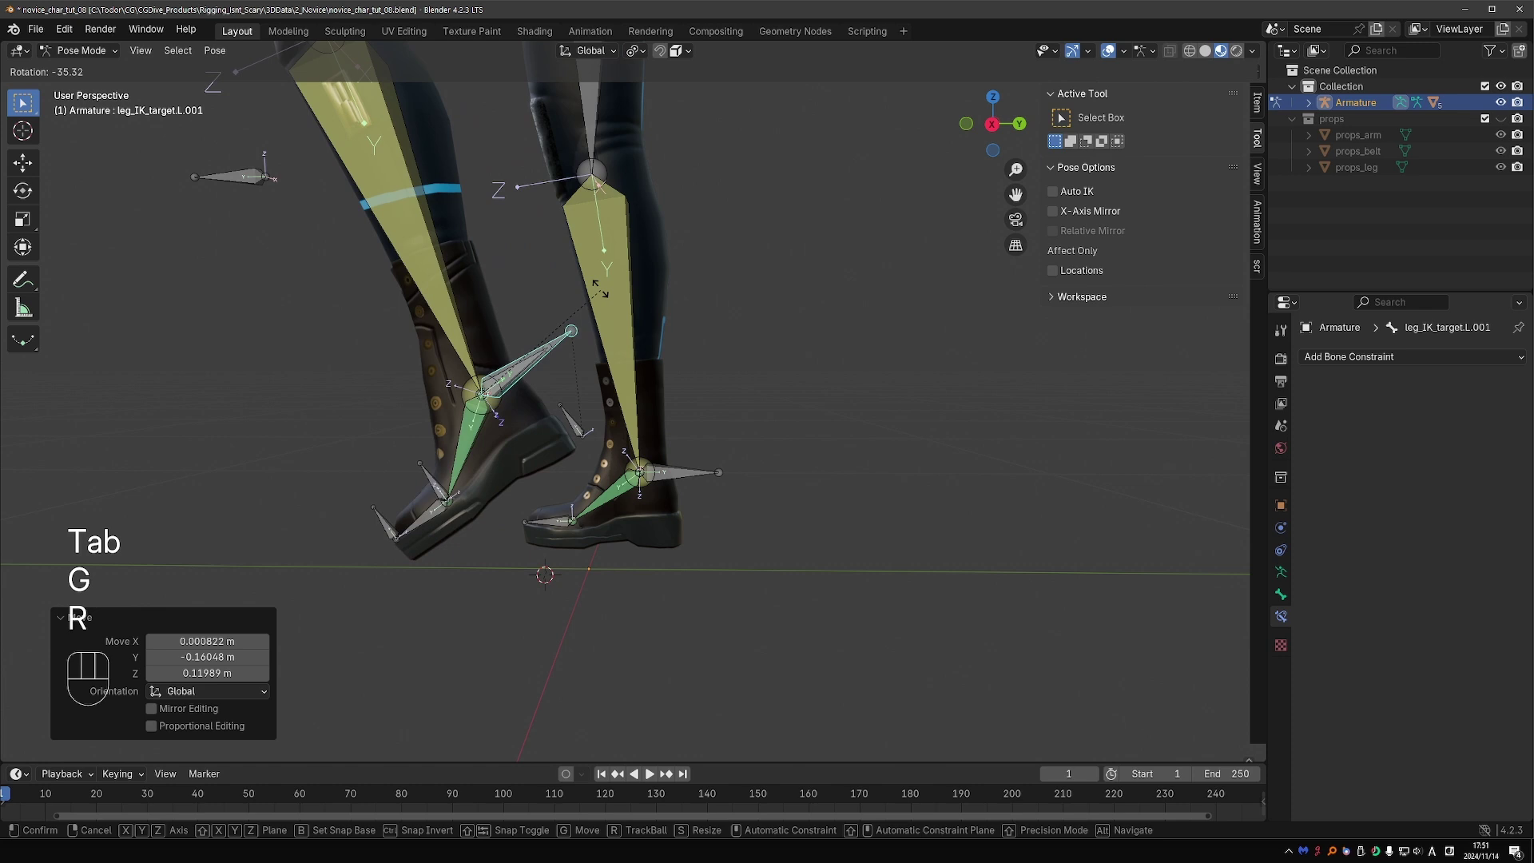
key("r")
key("r")
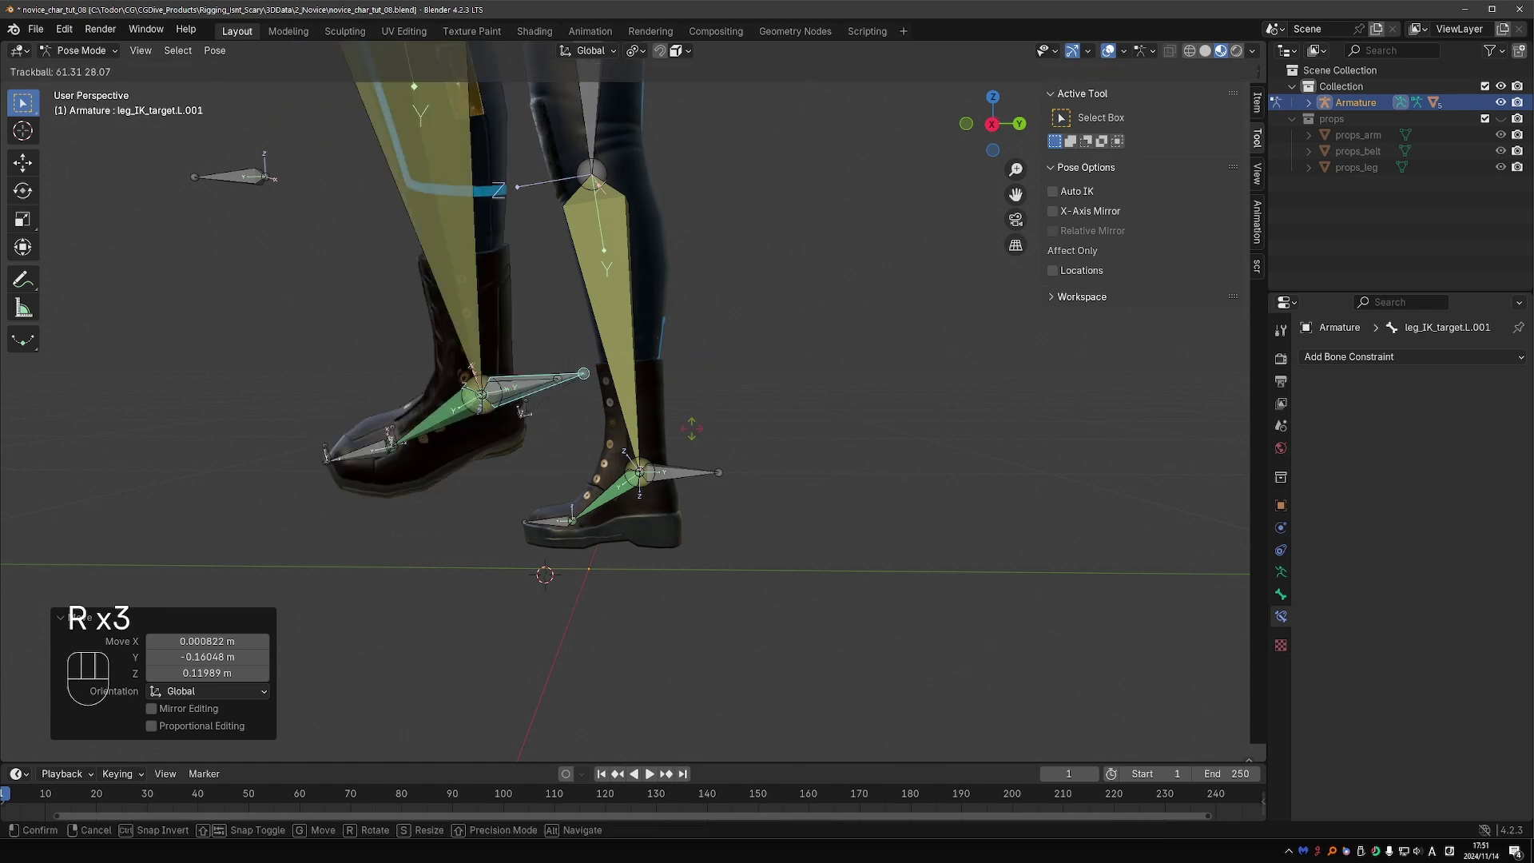
key("r")
key("r")
key("r")
key("r")
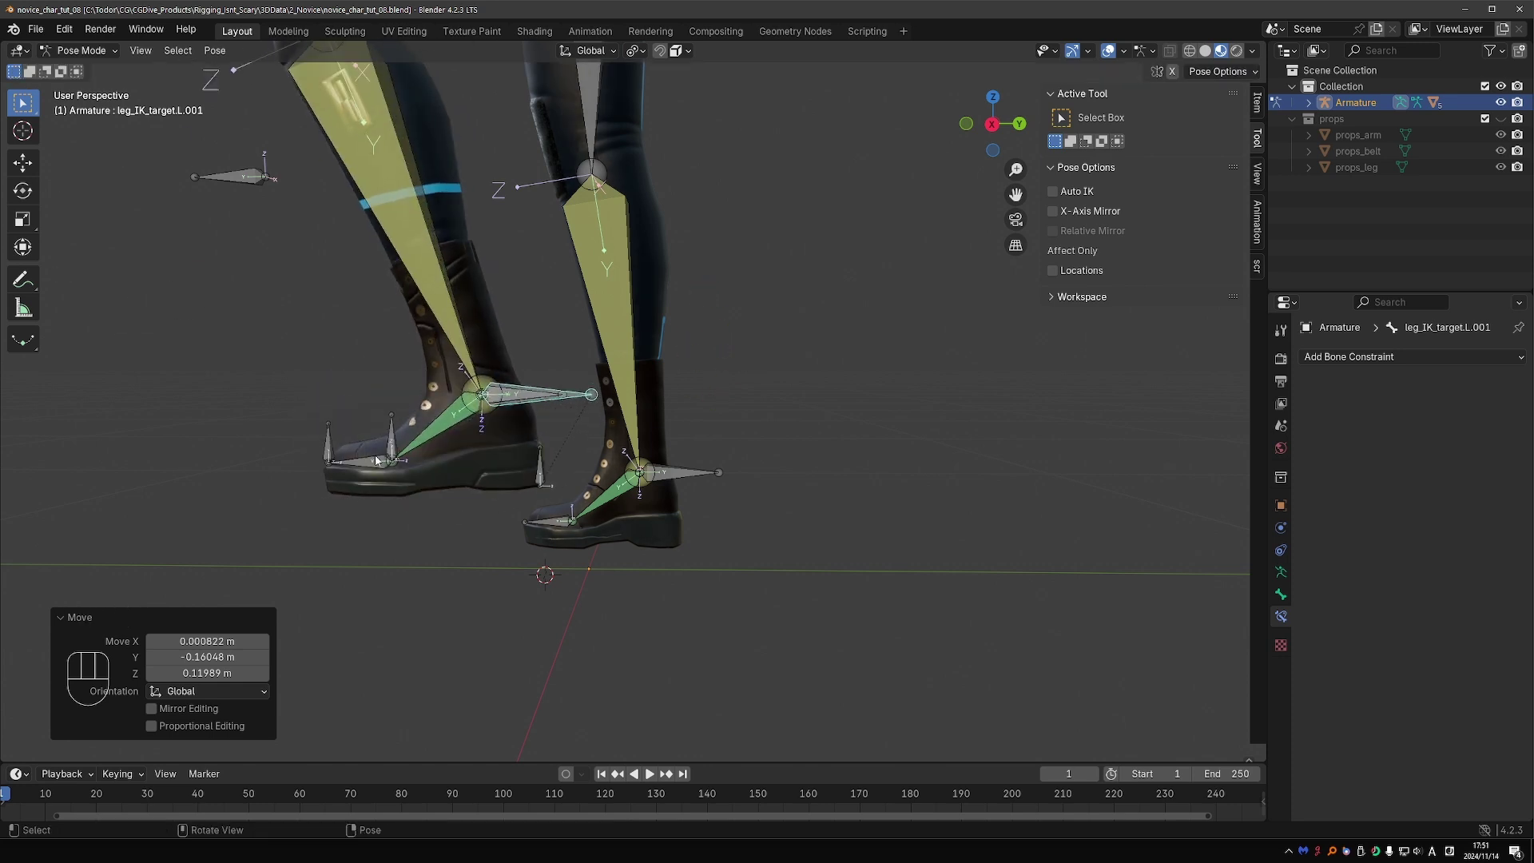
key("r")
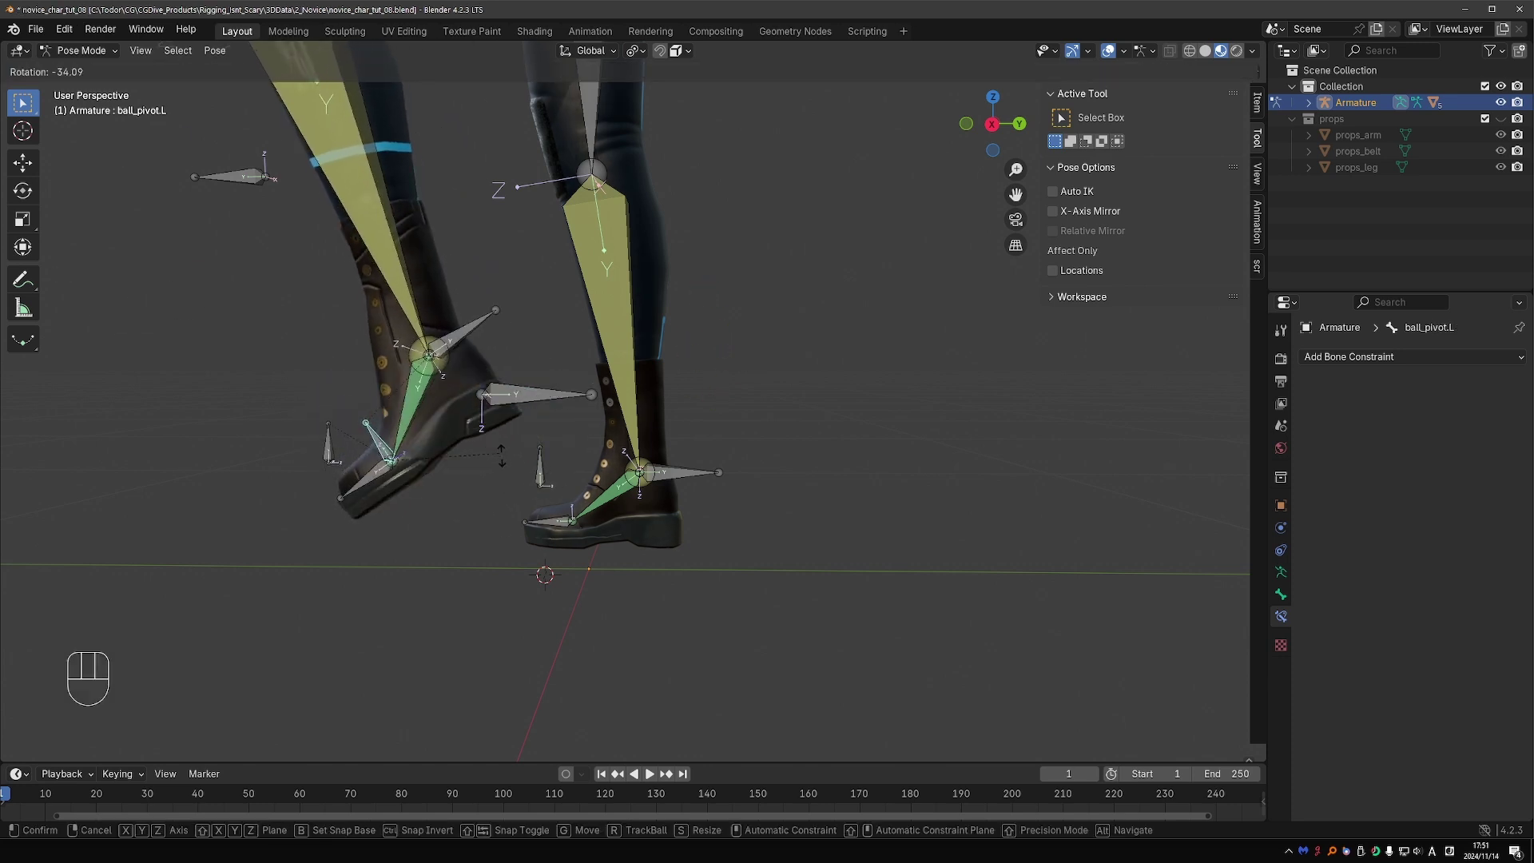
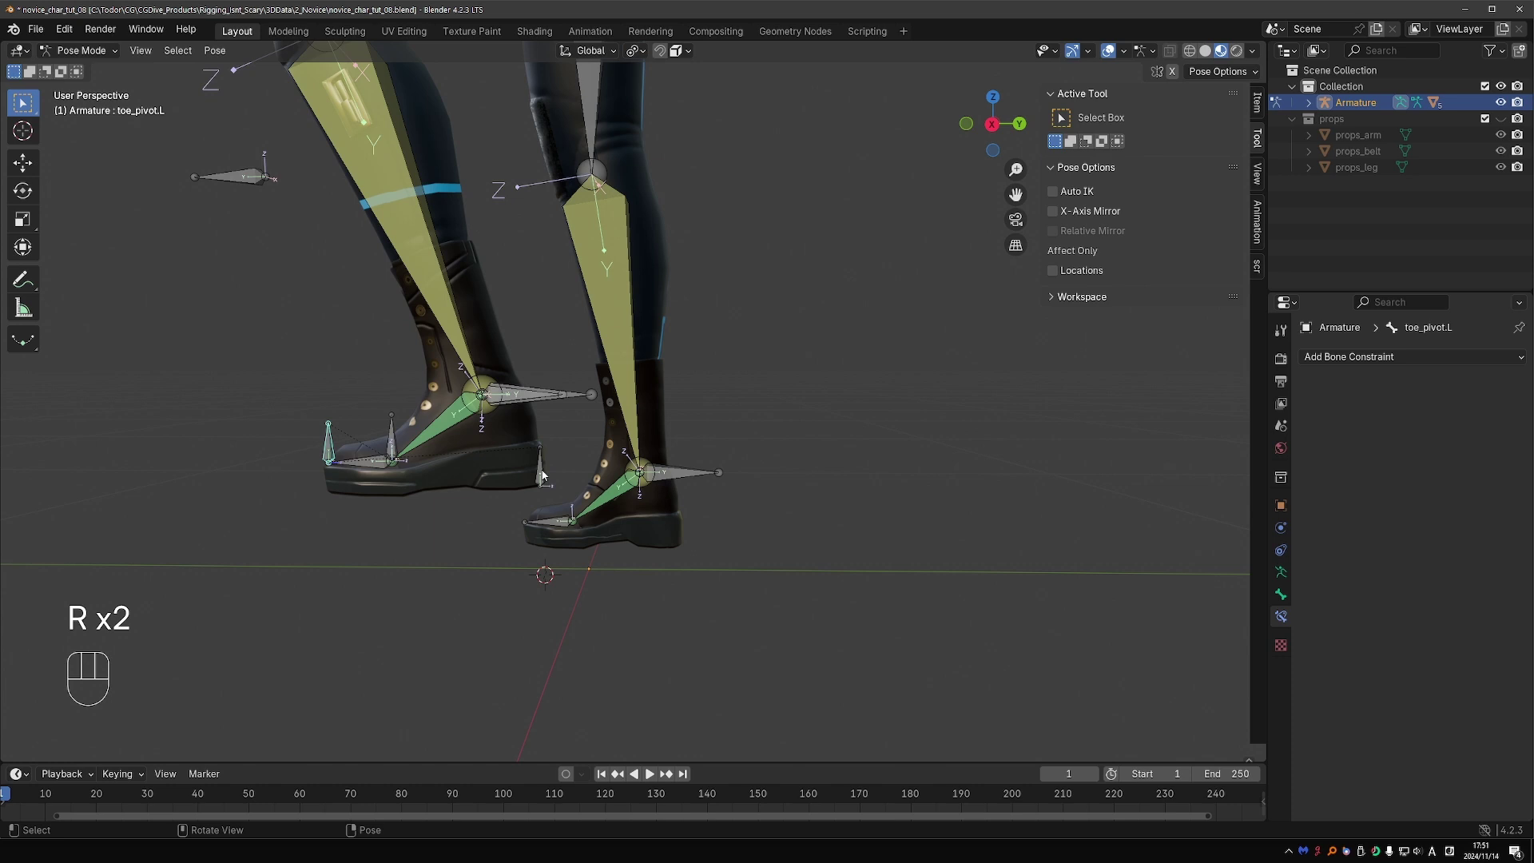
key("r")
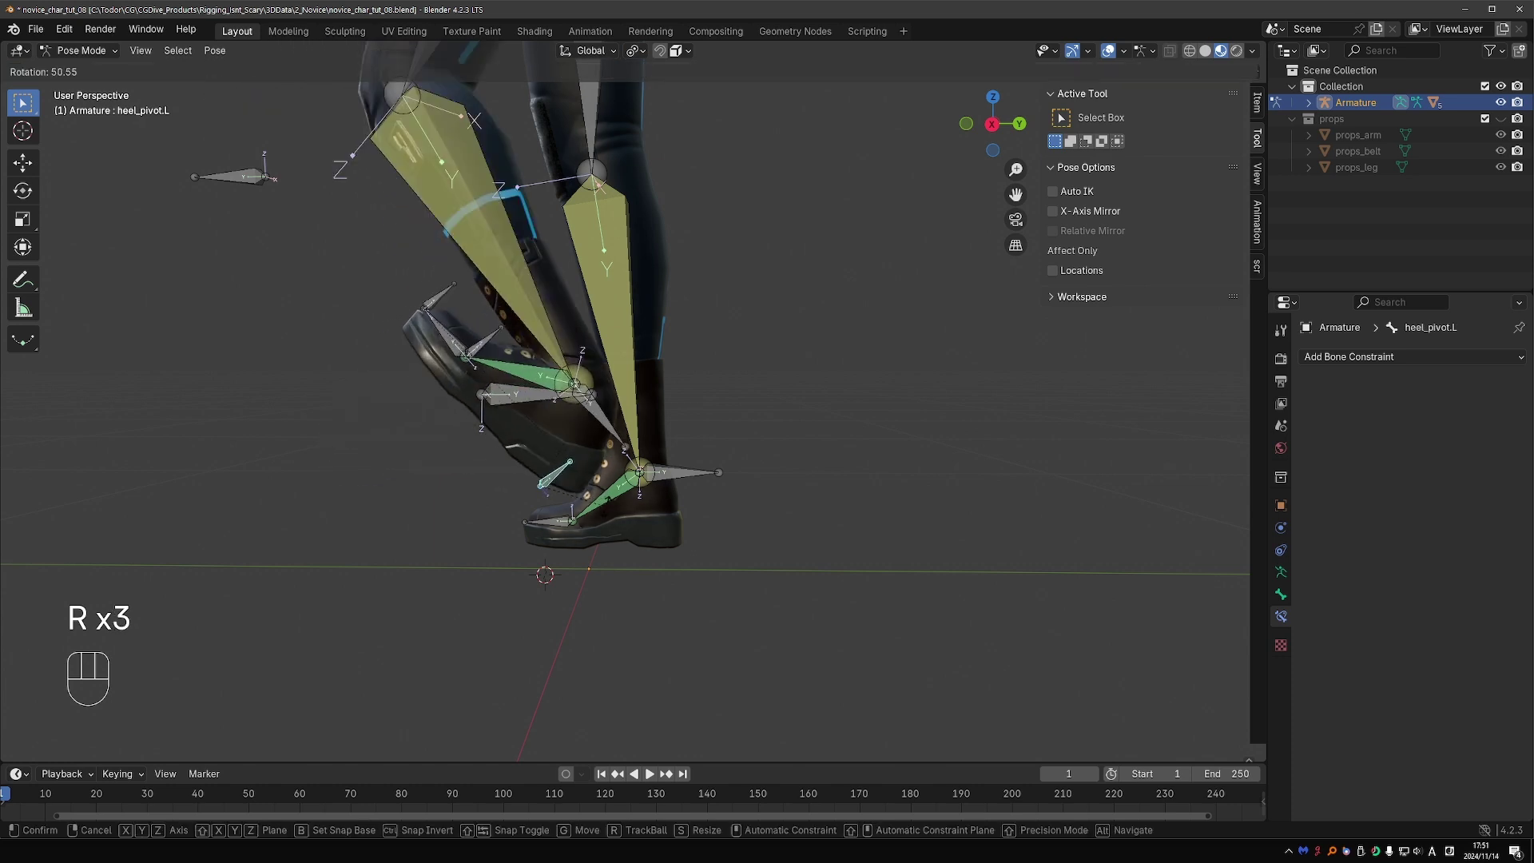
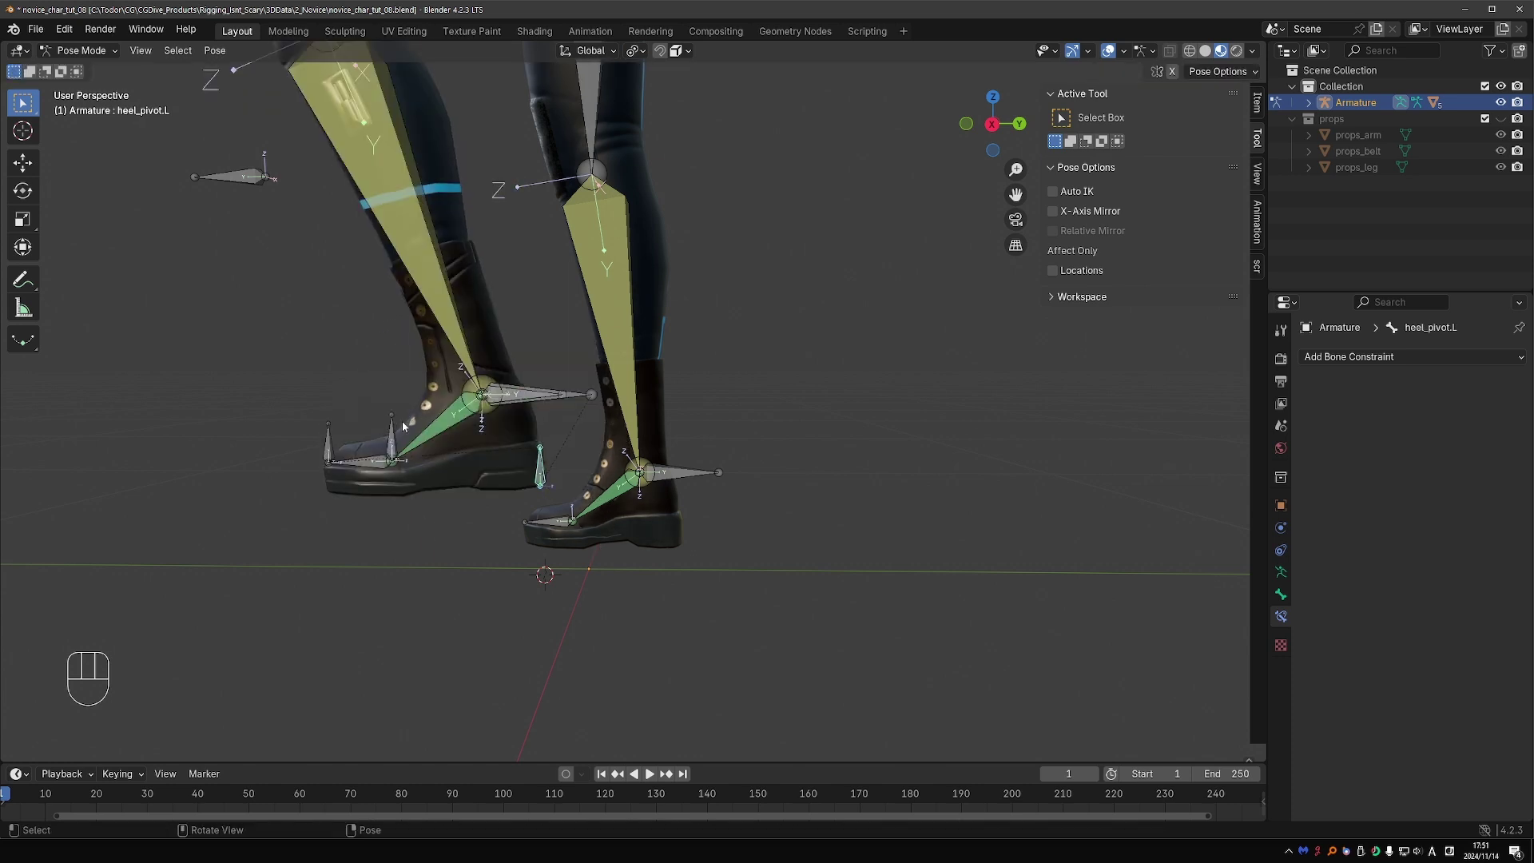
Step: Test-rotate the ball and heel pivots, cancel, then select all bones and clear them to rest pose
left_click(388, 431)
left_click(406, 433)
key("r")
key("r")
key("d")
key("d")
key("d")
right_click(405, 480)
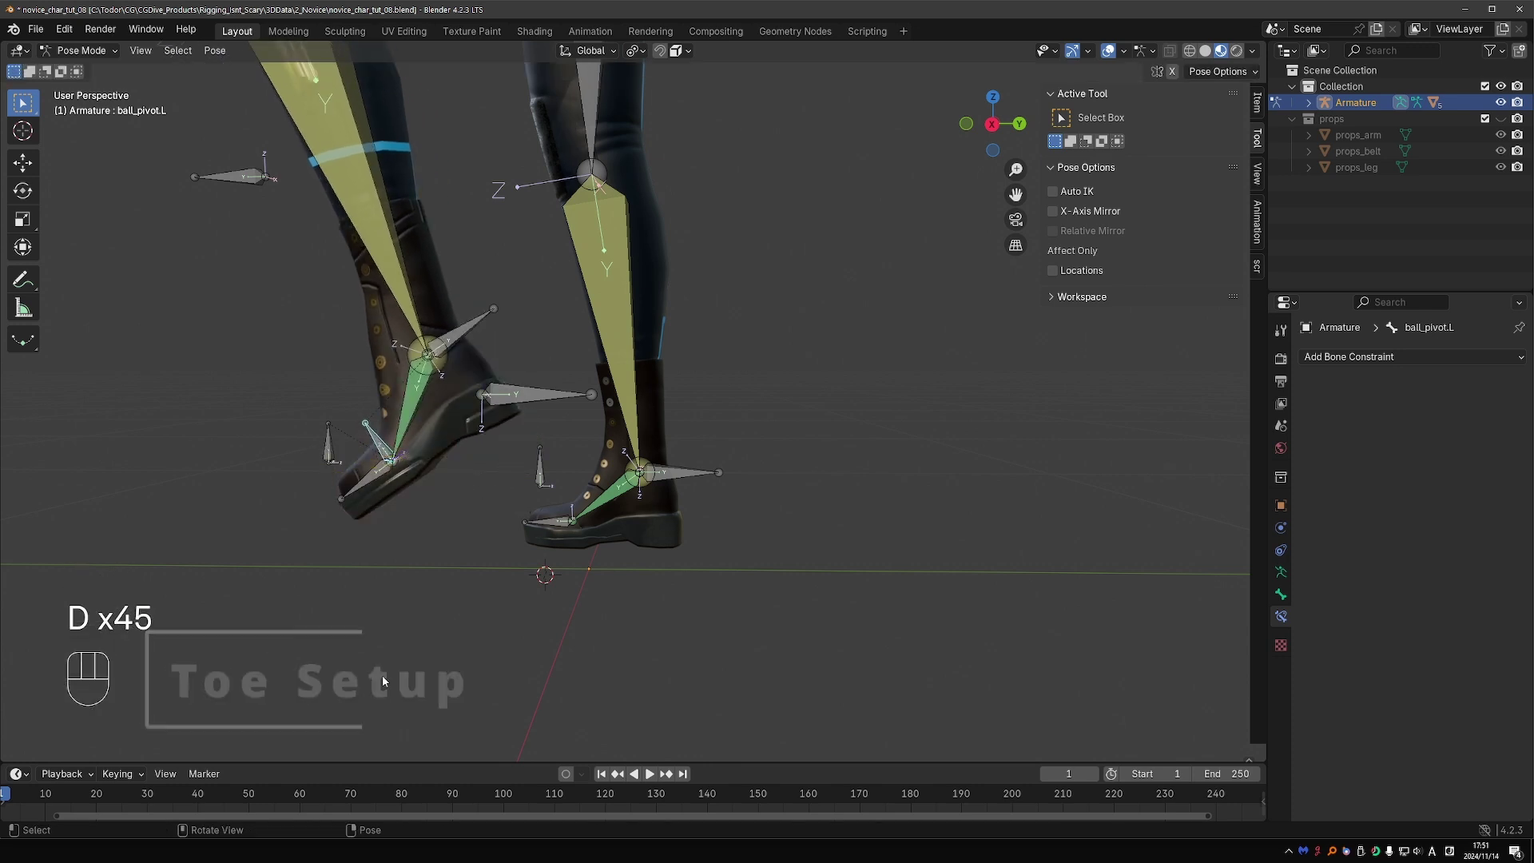
key("a")
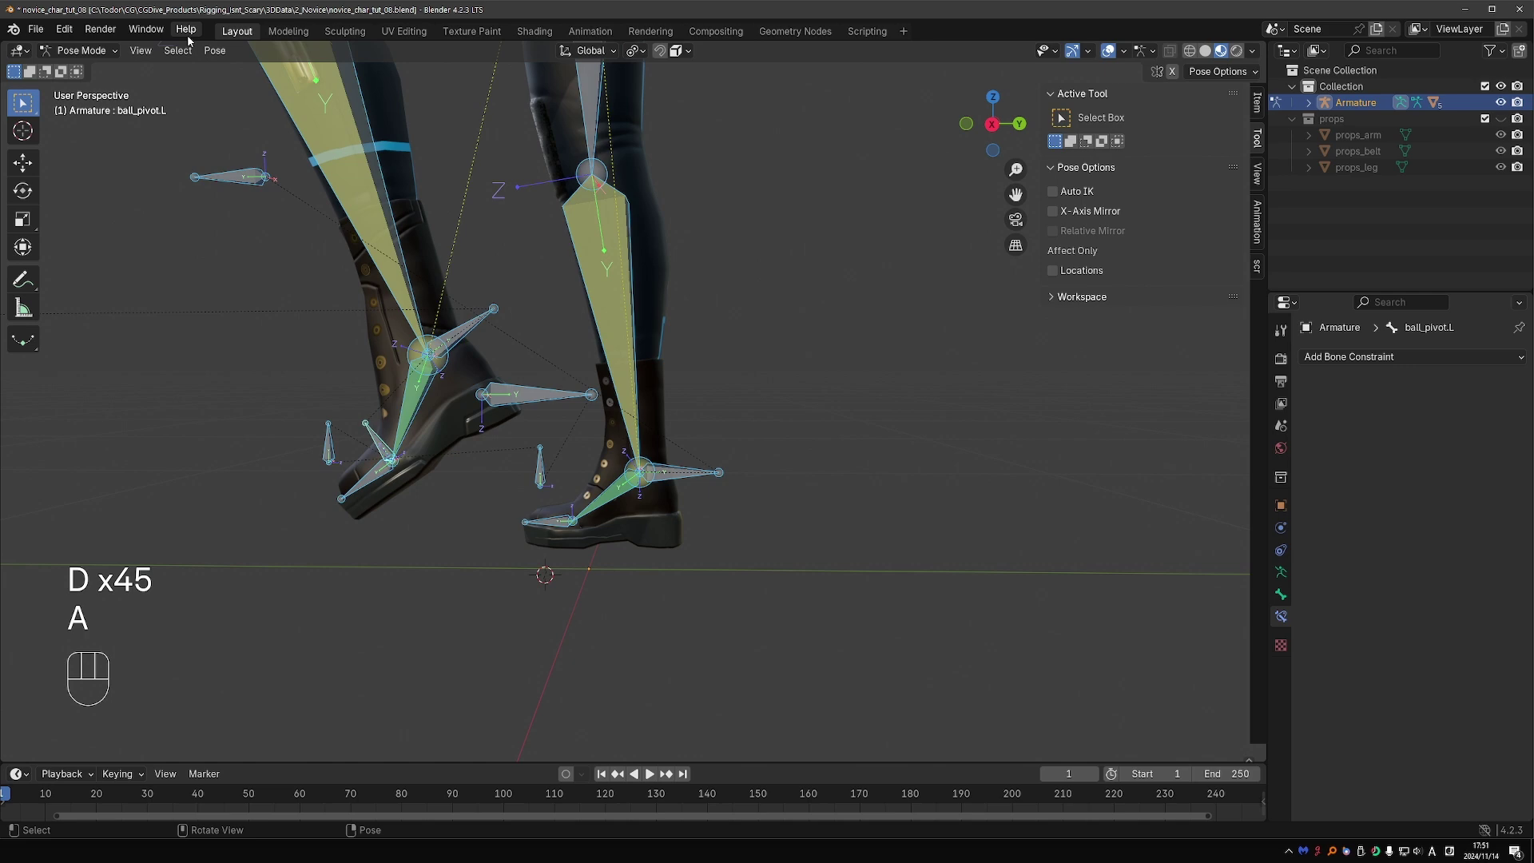
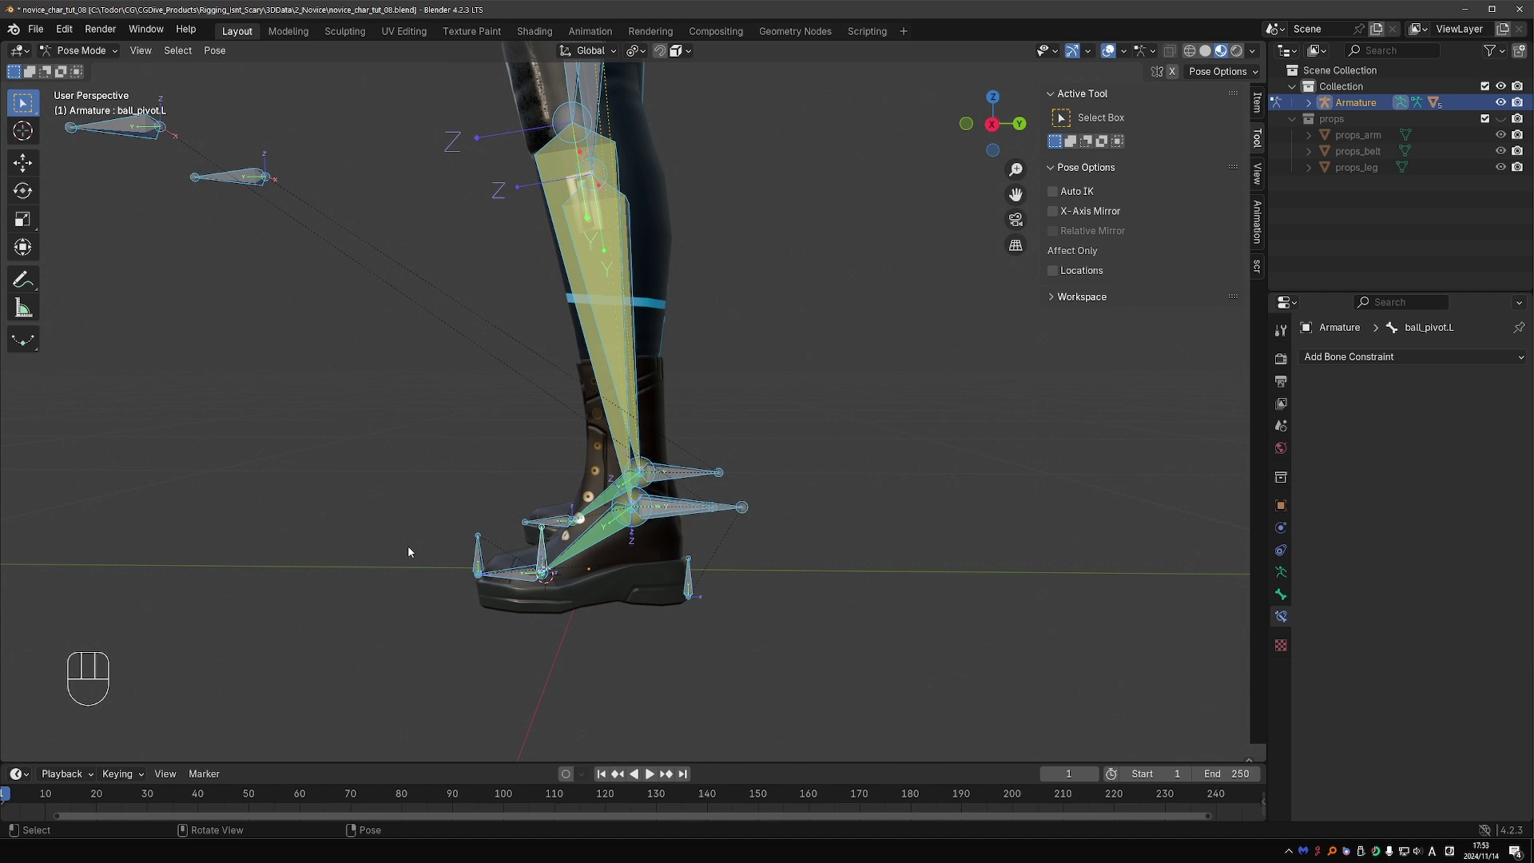
Step: Add a Damped Track bone constraint on toe.L targeting Armature bone toe_pivot.L
key("ctrl+z")
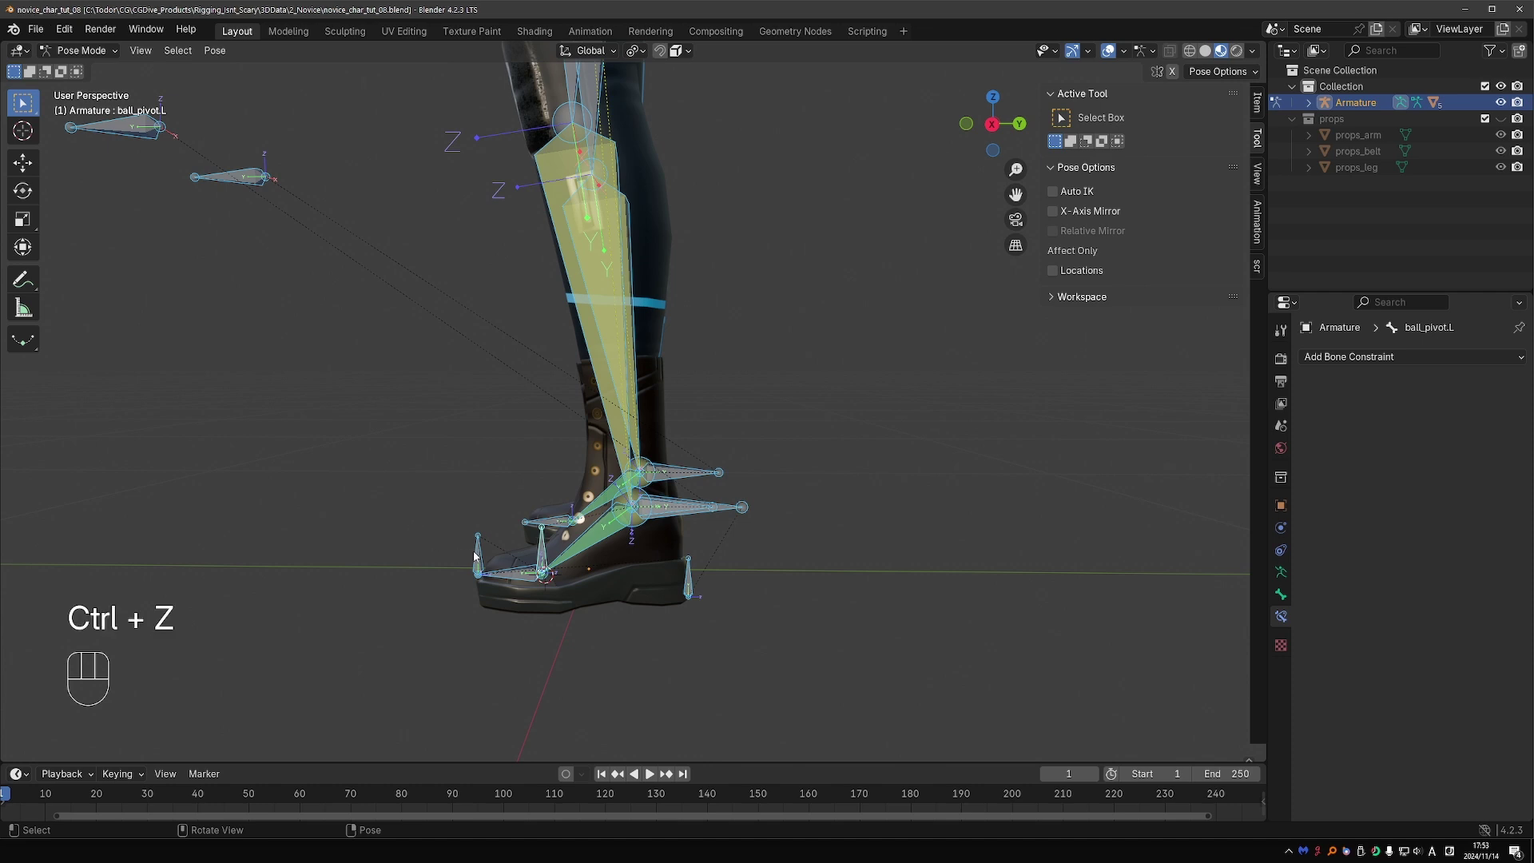
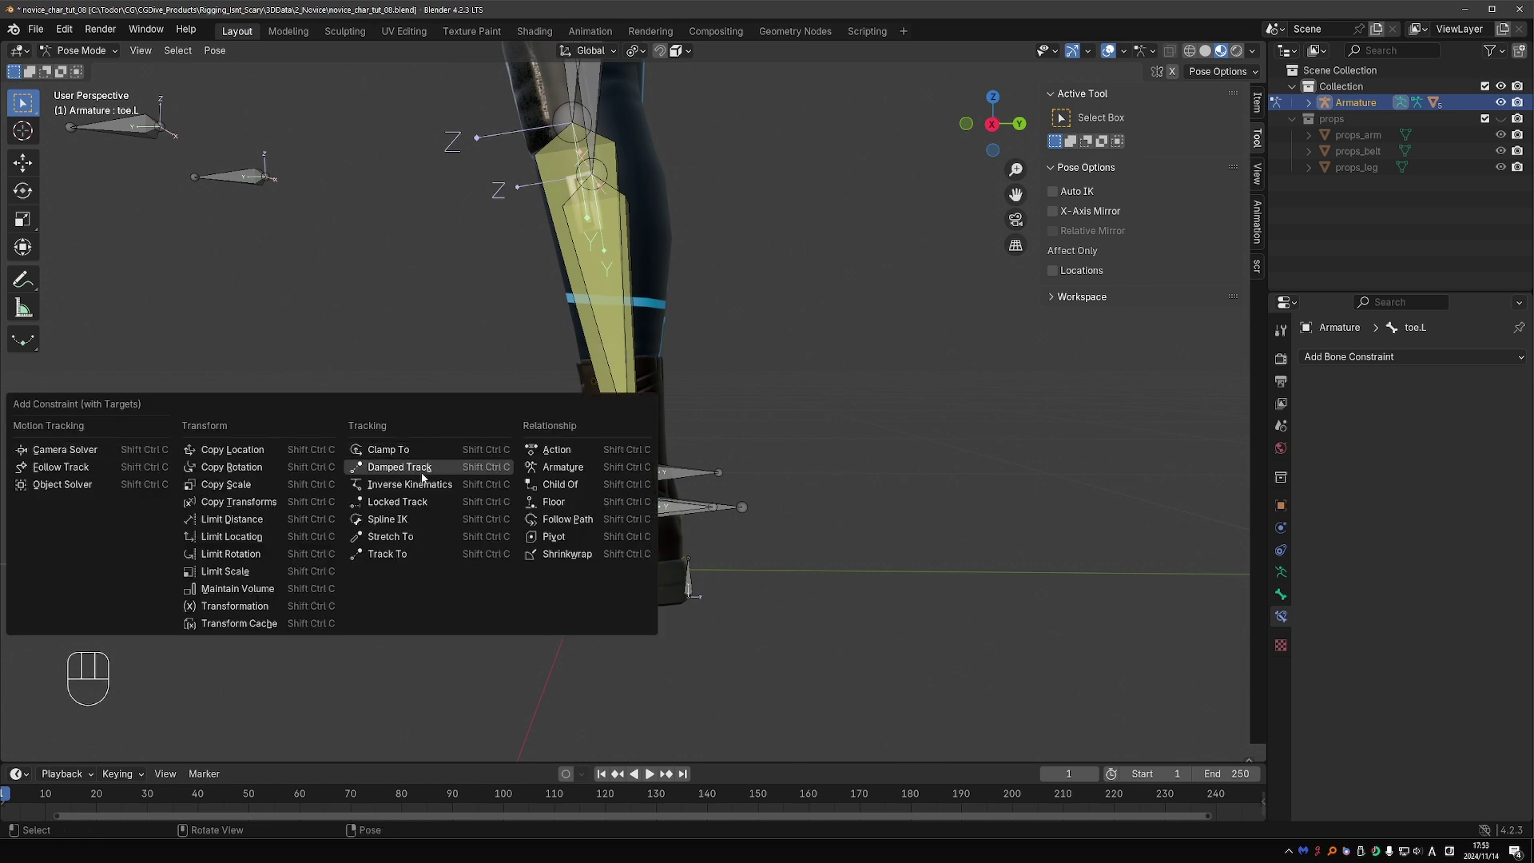
key("ctrl+shift+c")
key("d")
key("d")
key("d")
left_click(548, 578)
Step: Roll the foot on the ball pivot and rotate toe.L to check it tracks the toe pivot
key("r")
key("r")
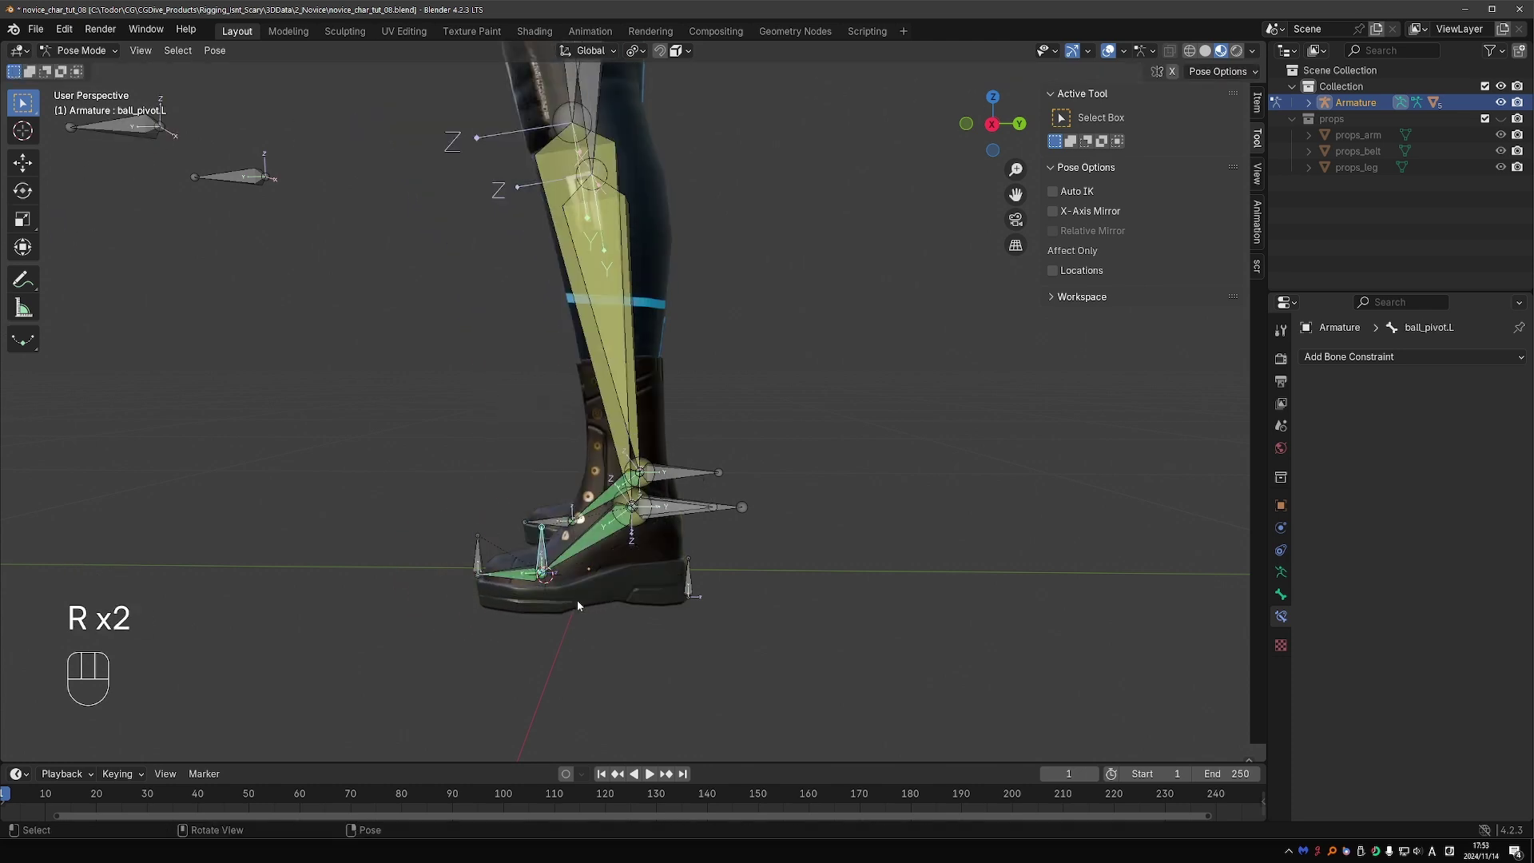
key("d")
key("r")
key("r")
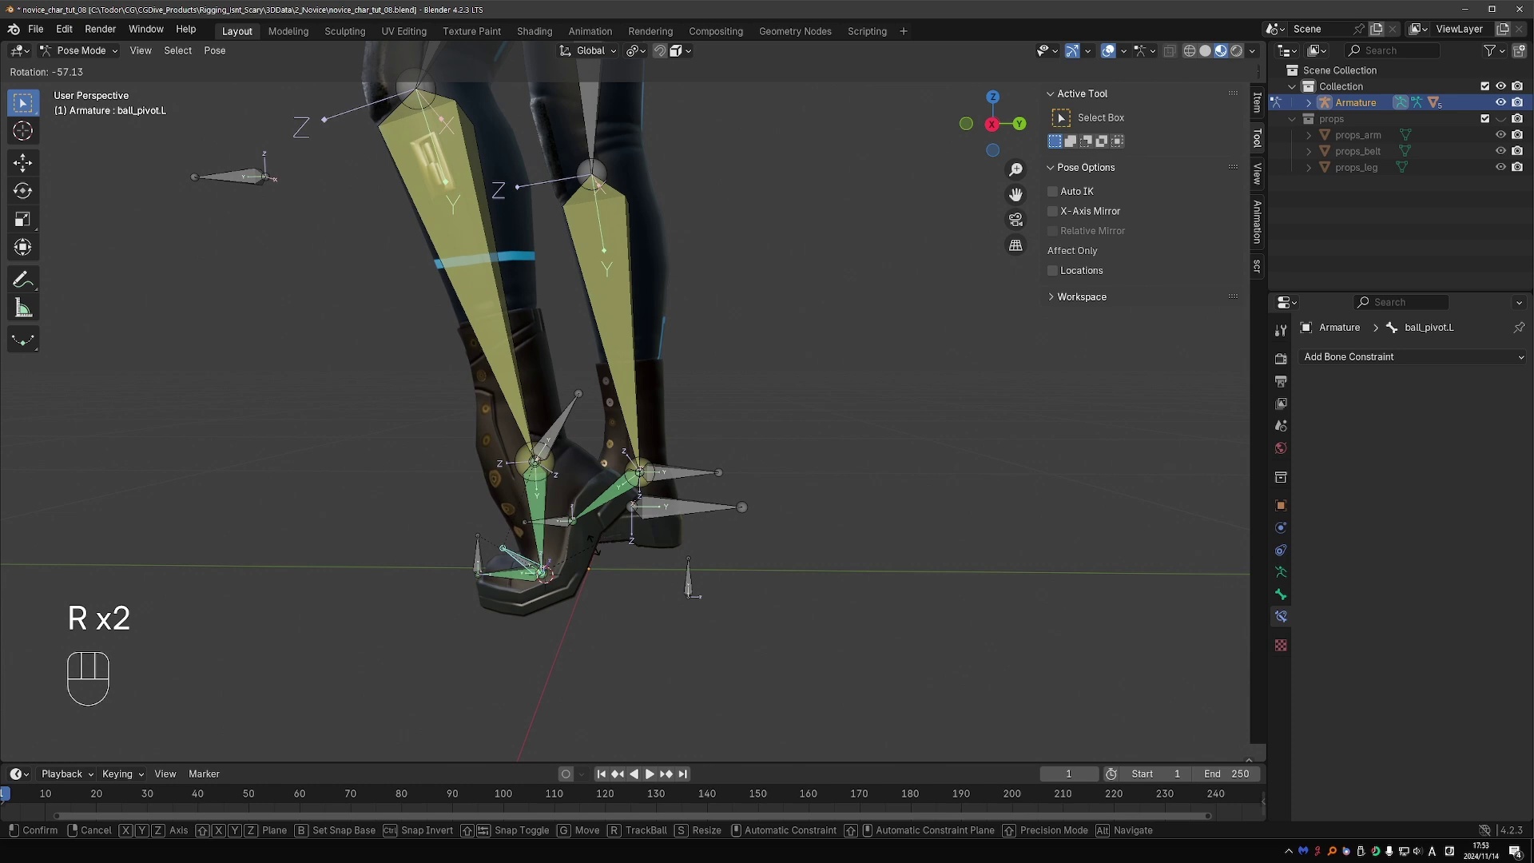
left_click_drag(620, 593, 516, 558)
key("g")
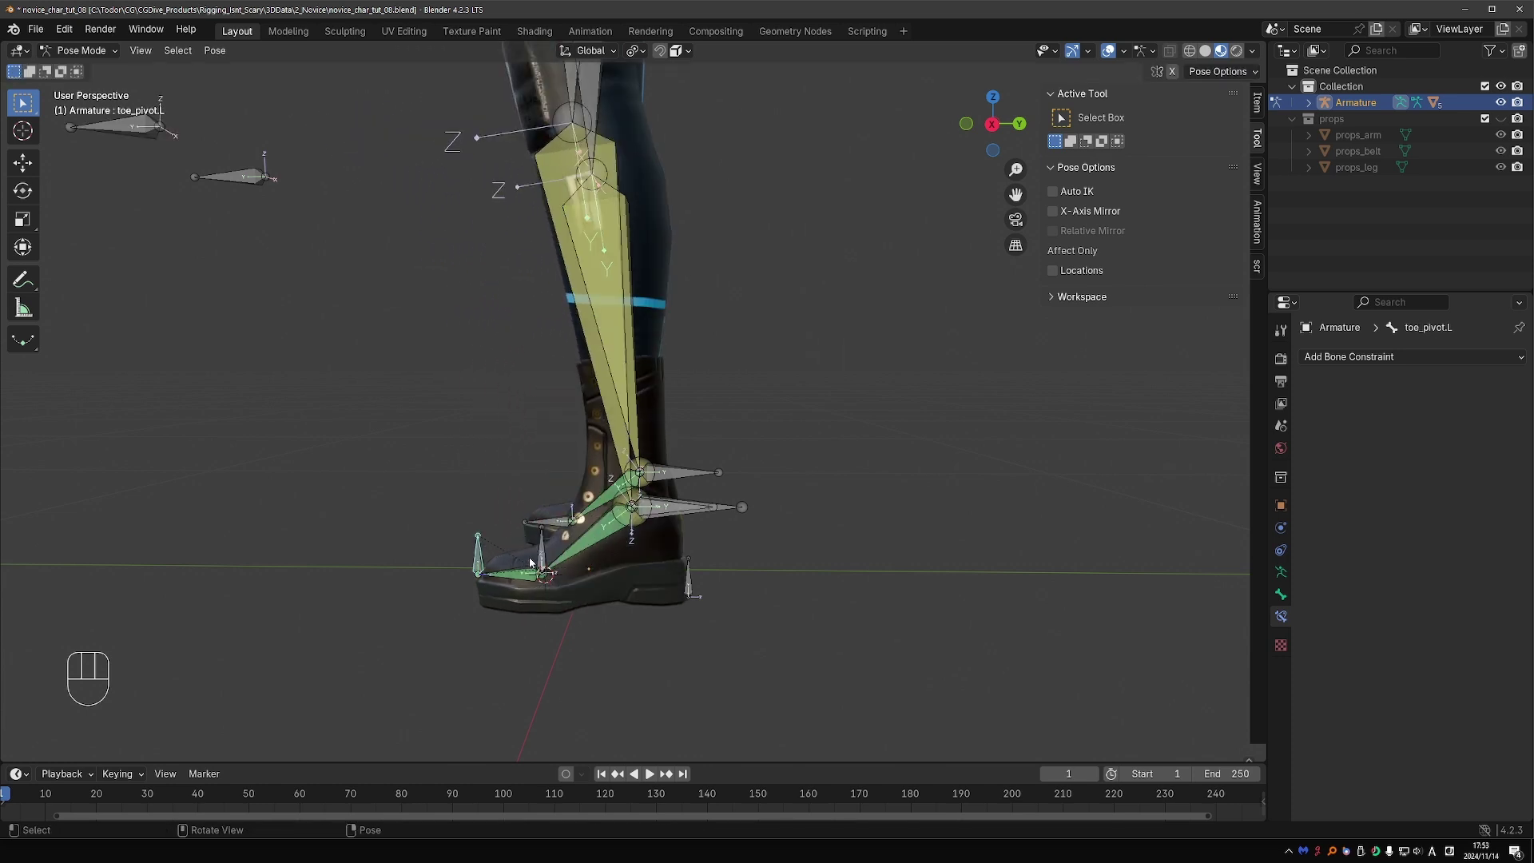
left_click(534, 568)
key("r")
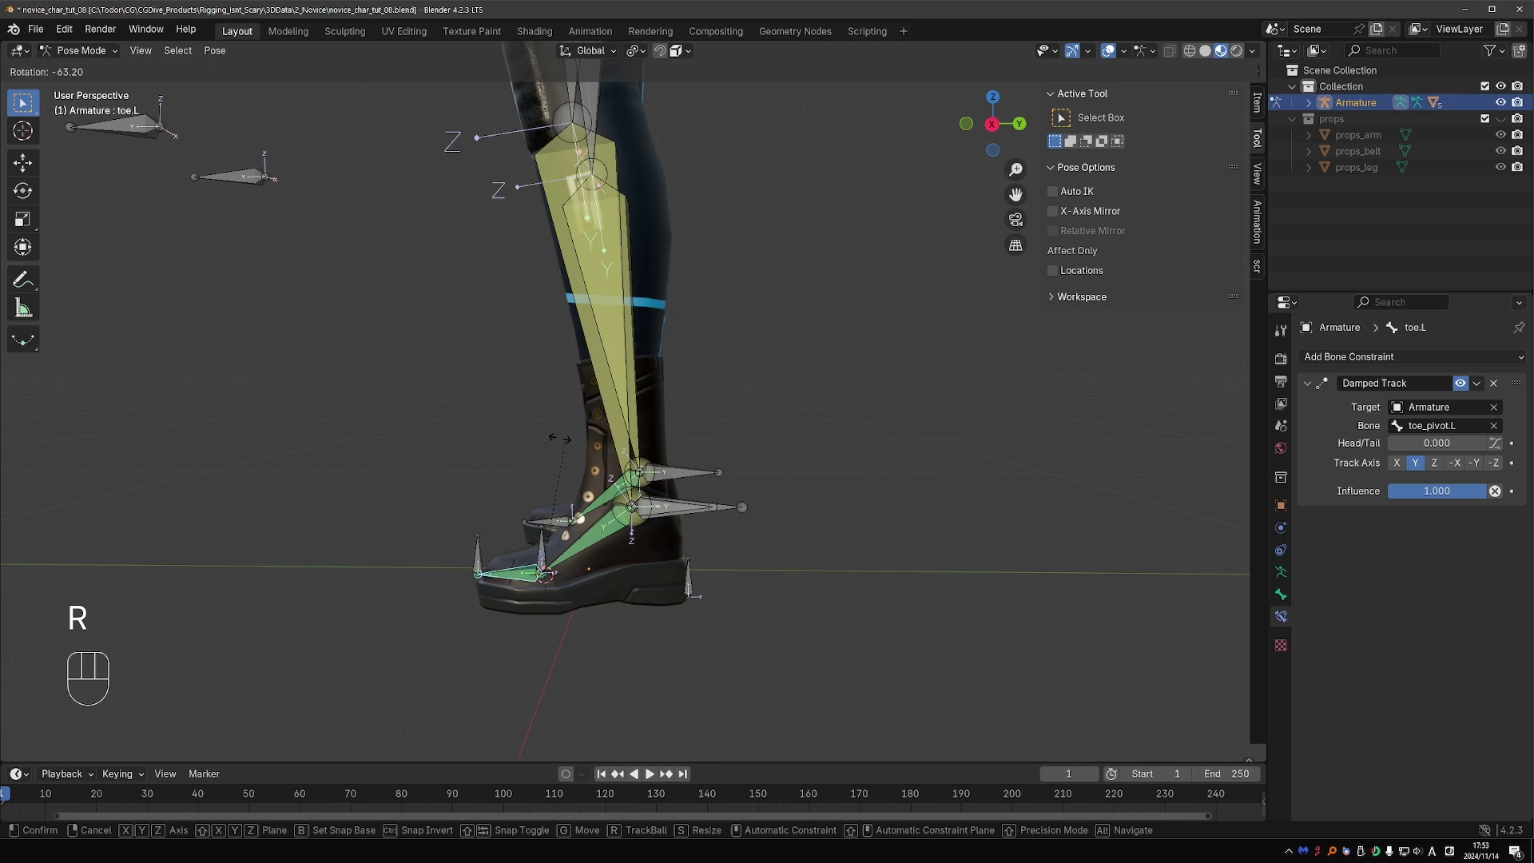
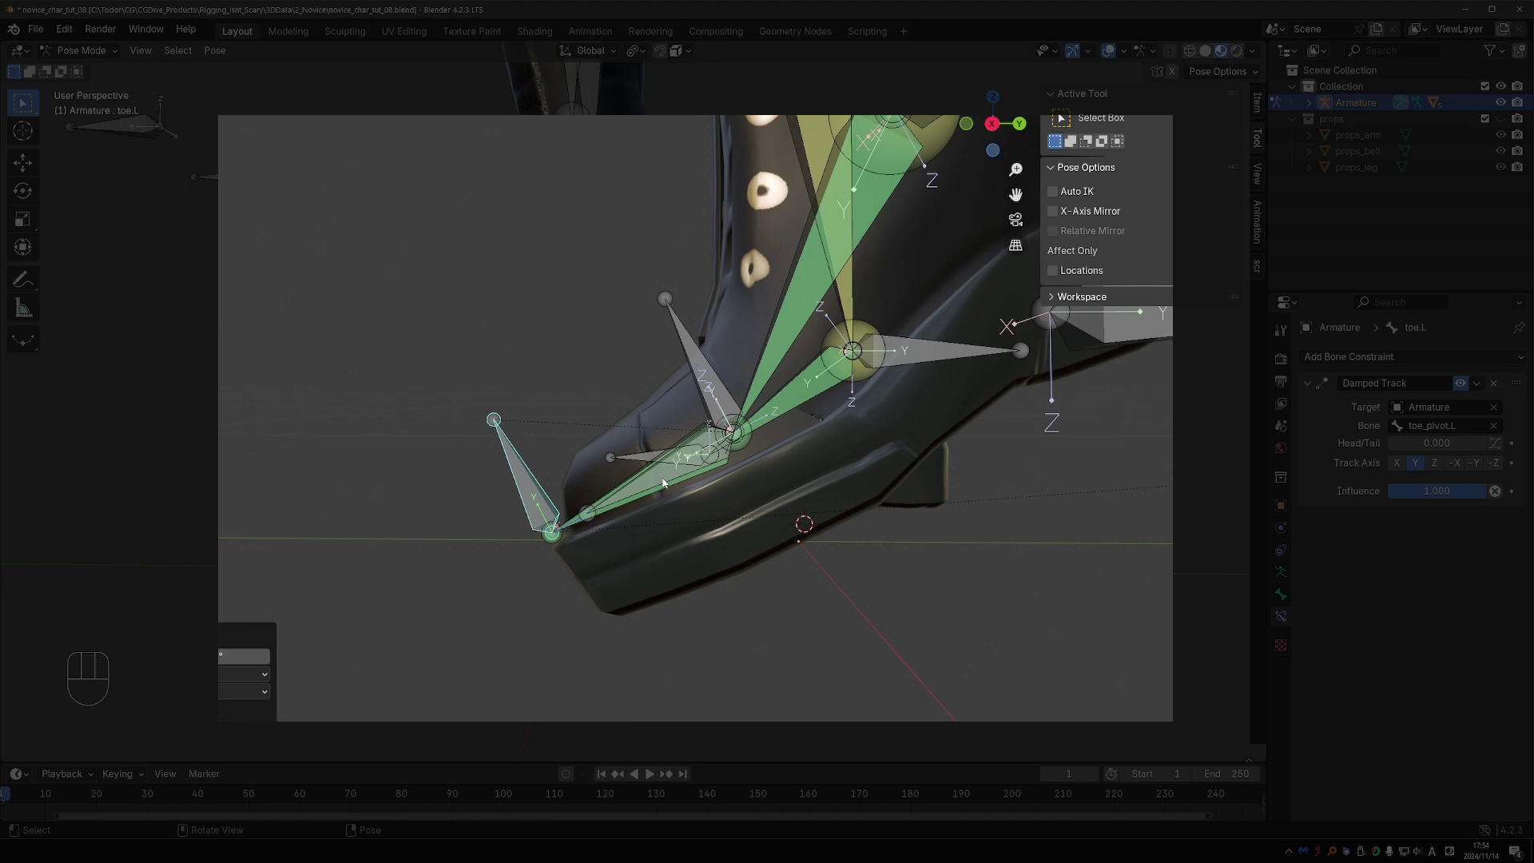
Step: In Edit Mode duplicate toe.L in place
key("Tab")
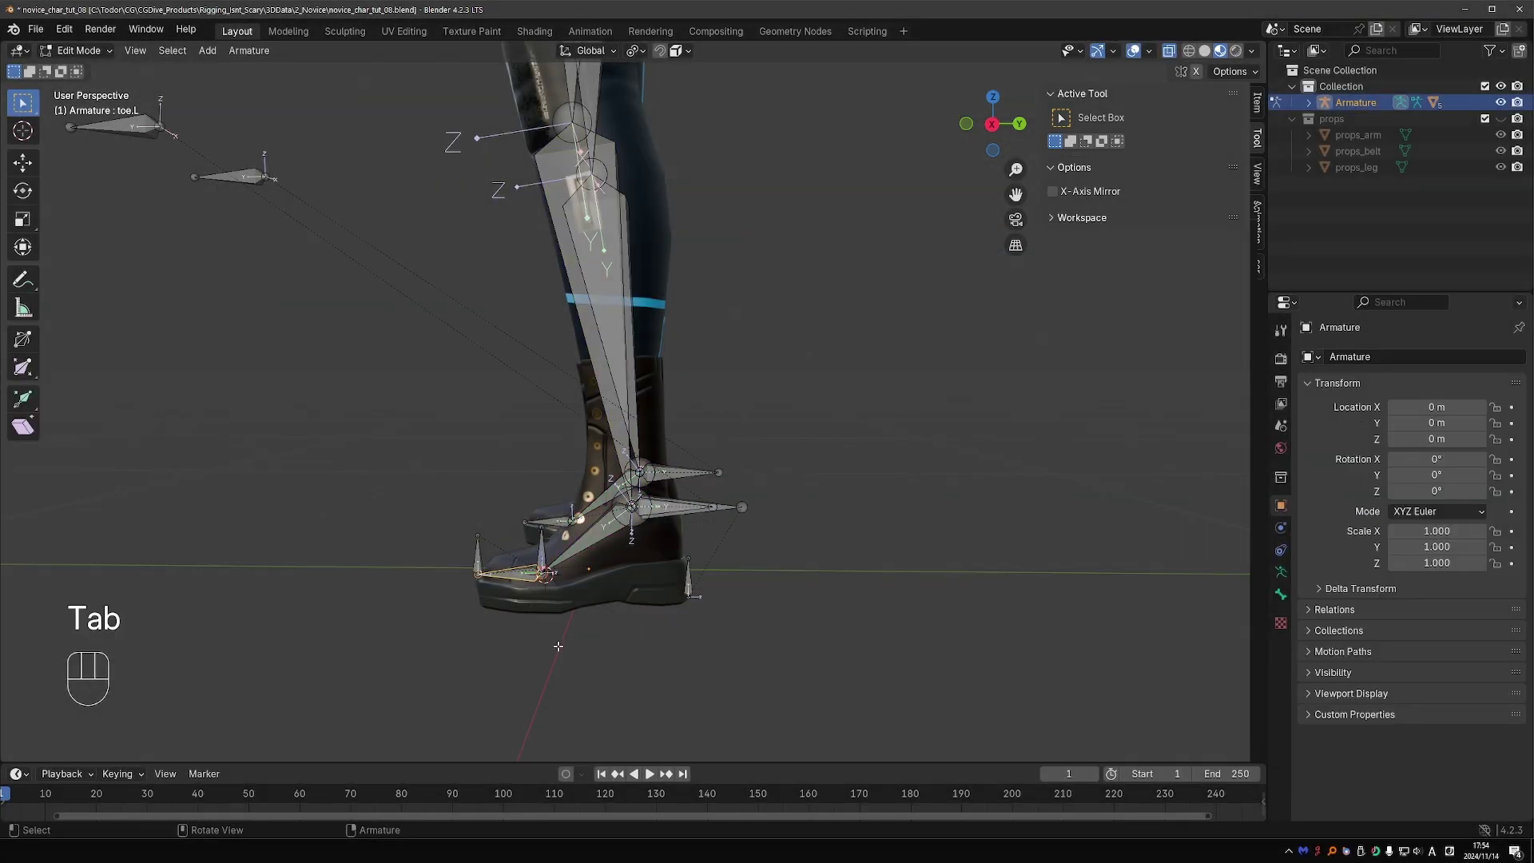
key("shift+d")
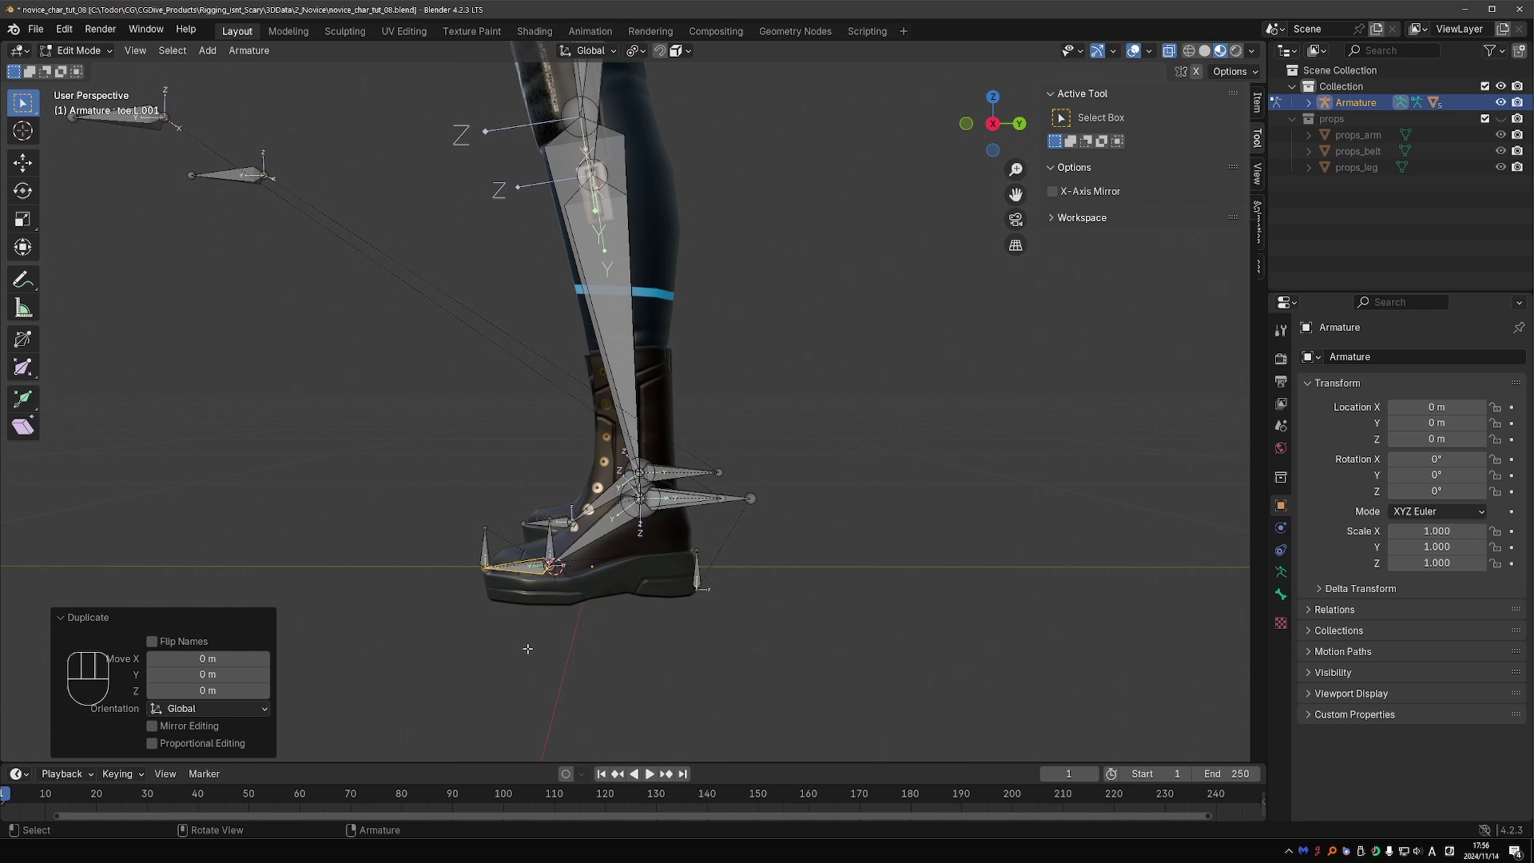
key("F2")
Step: Rename the duplicate to MCH-toe.L and scale the original toe.L down slightly
key("Left")
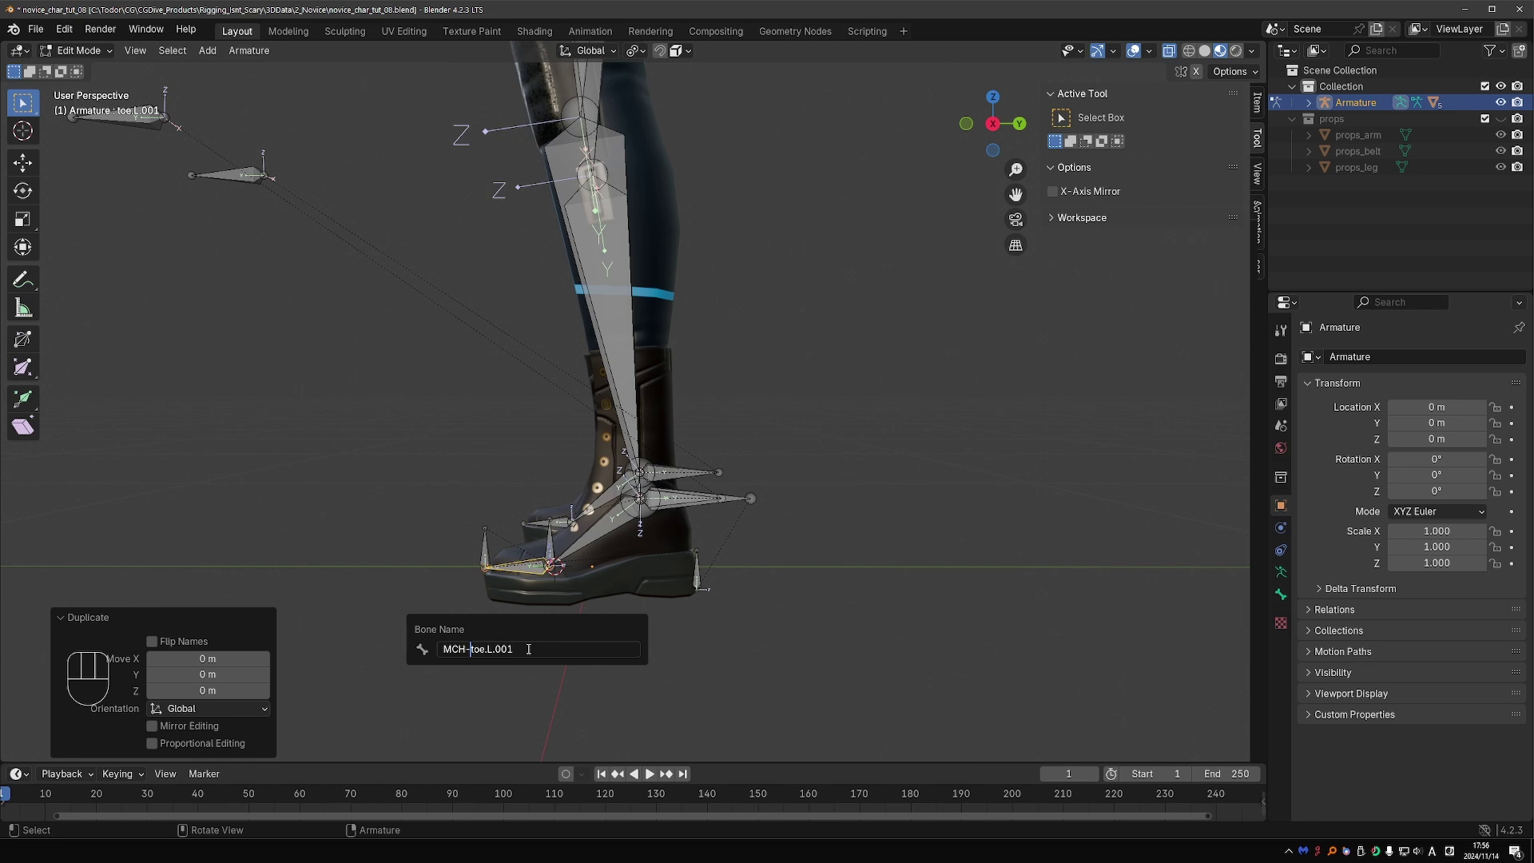
key("Right")
key("Right")
key("Right")
key("Right")
key("ctrl+shift+Right")
key("BackSpace")
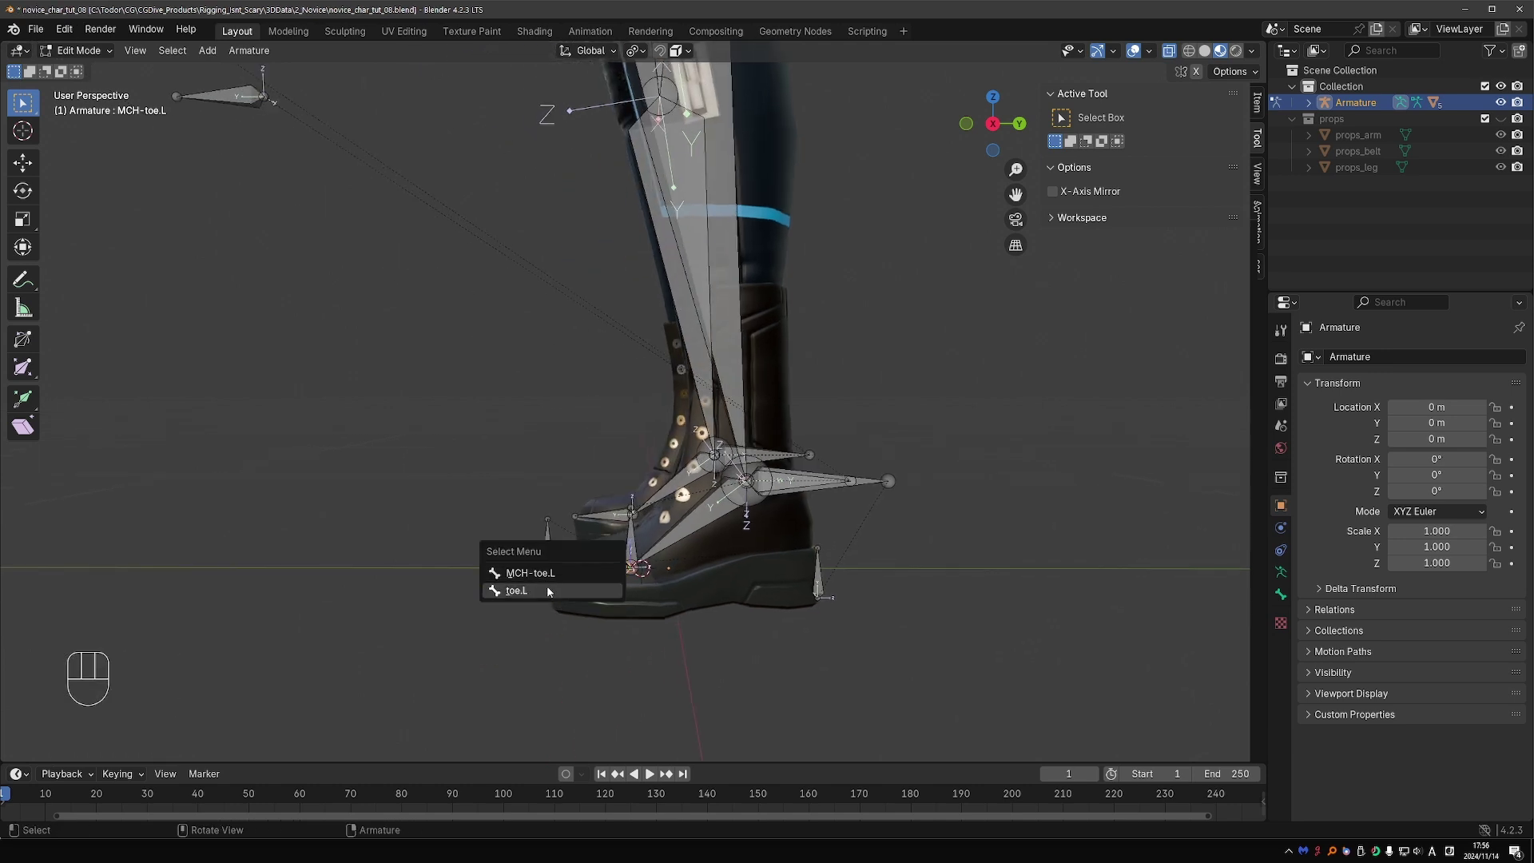
key("s")
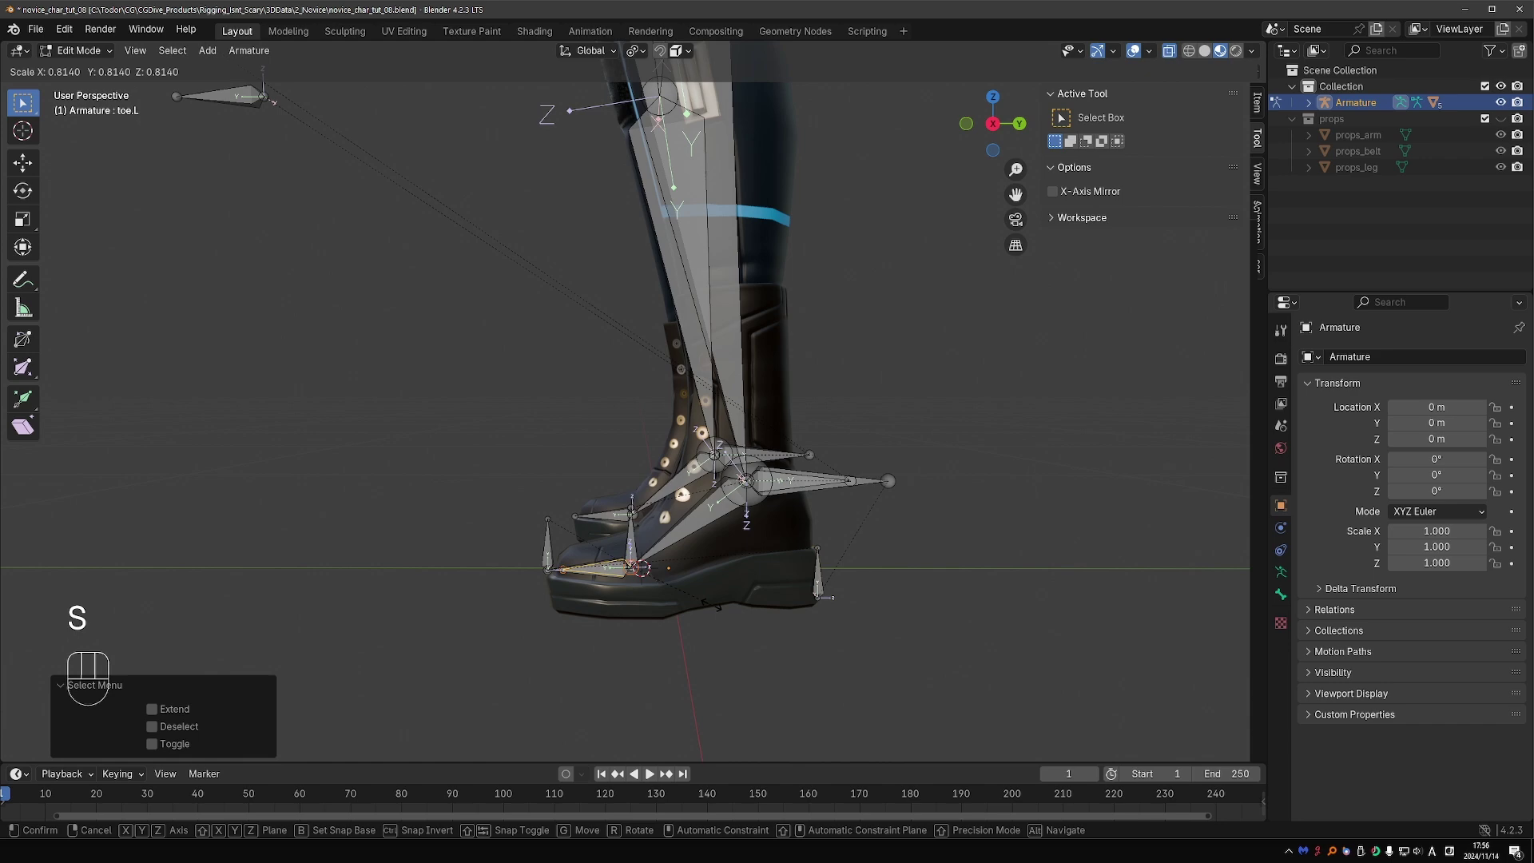
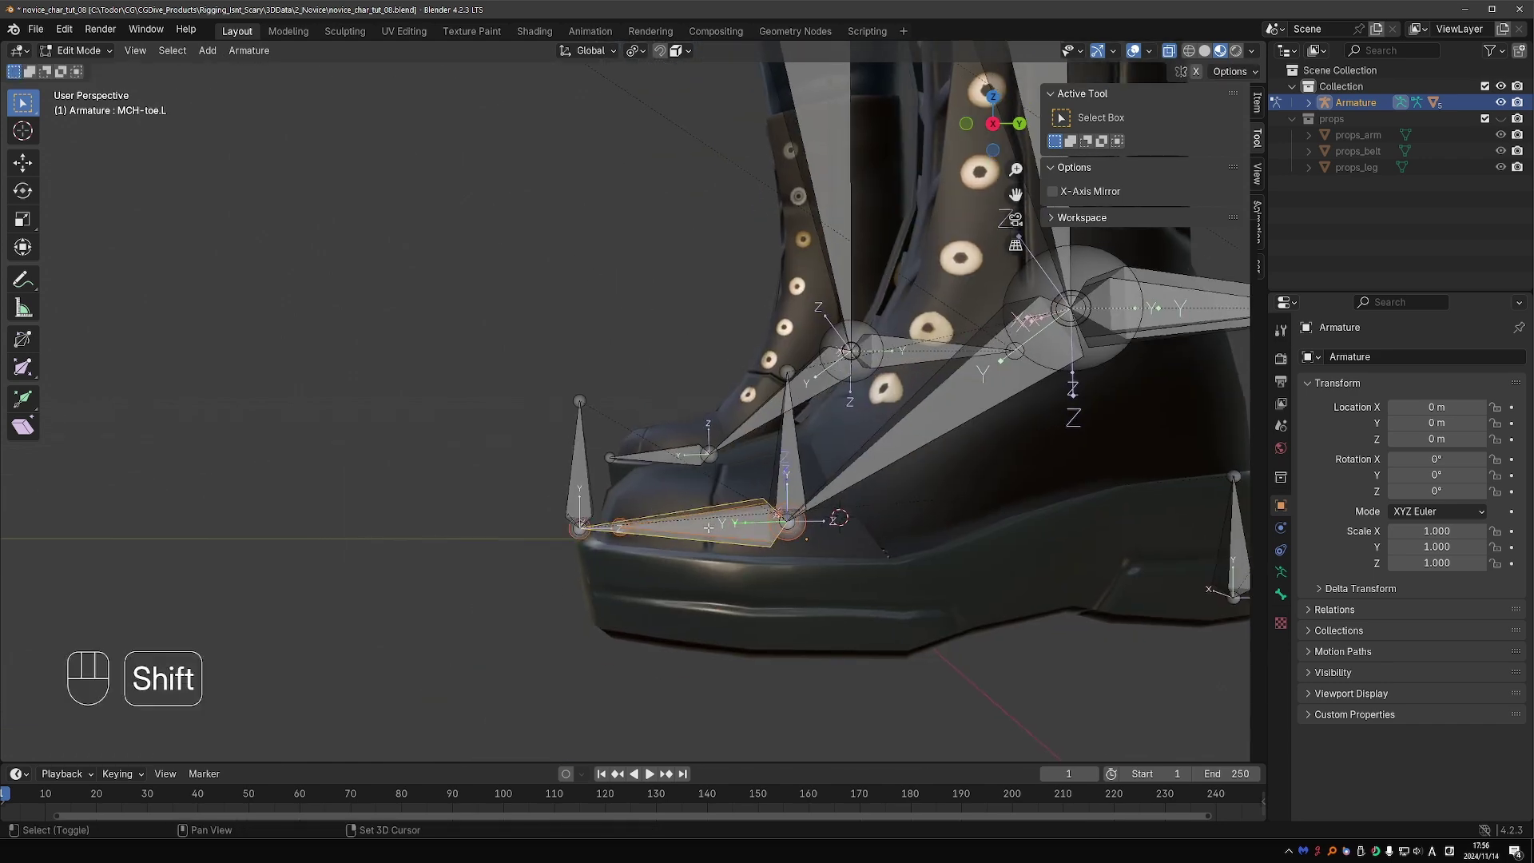
key("ctrl+p")
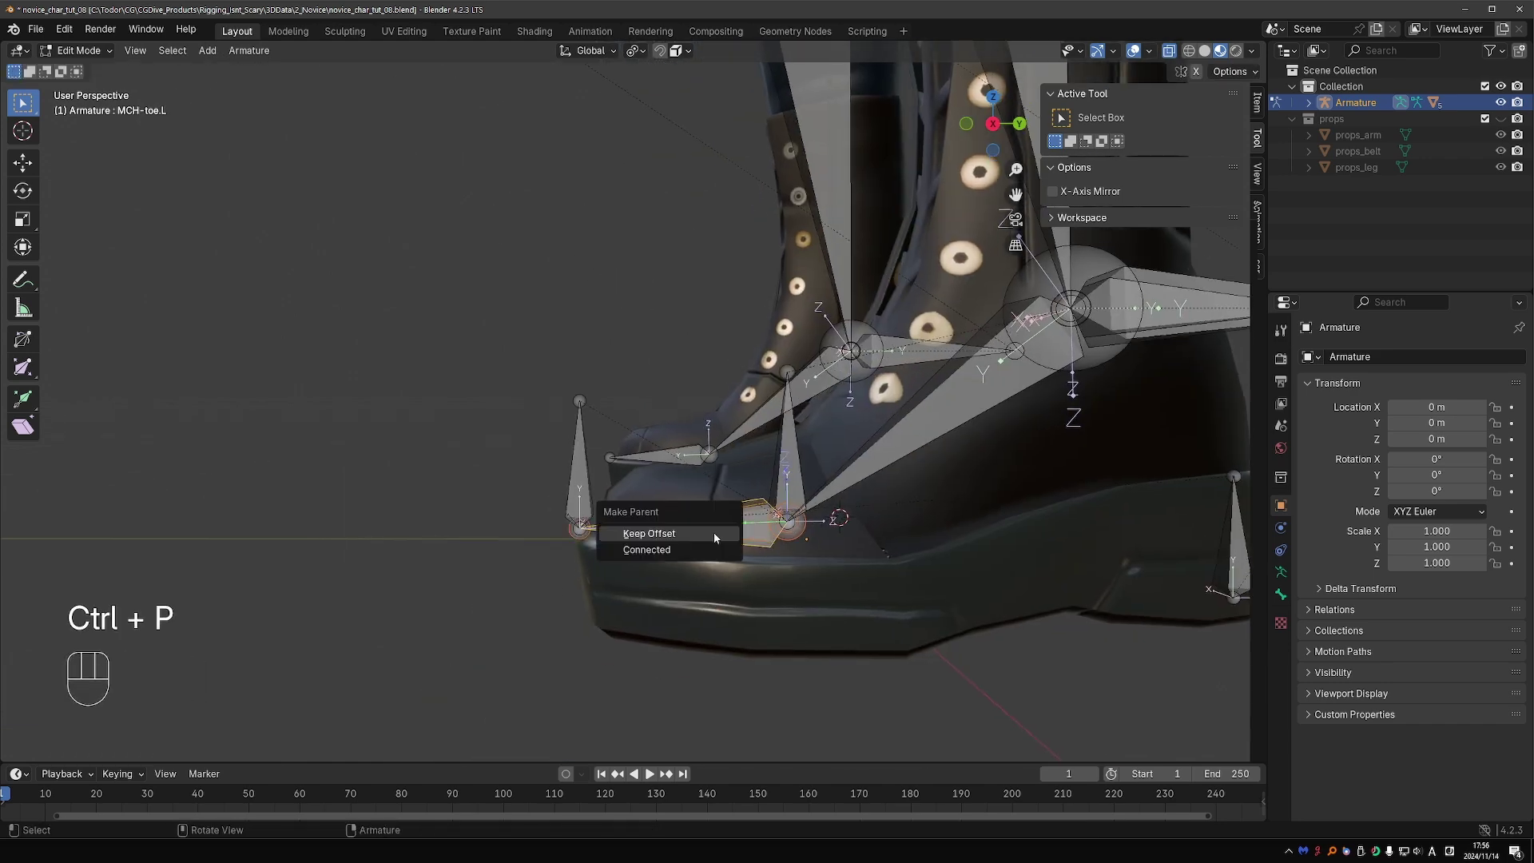
Step: Parent toe.L under MCH-toe.L keeping offset, delete toe.L's Damped Track, and rotate it to test
key("Tab")
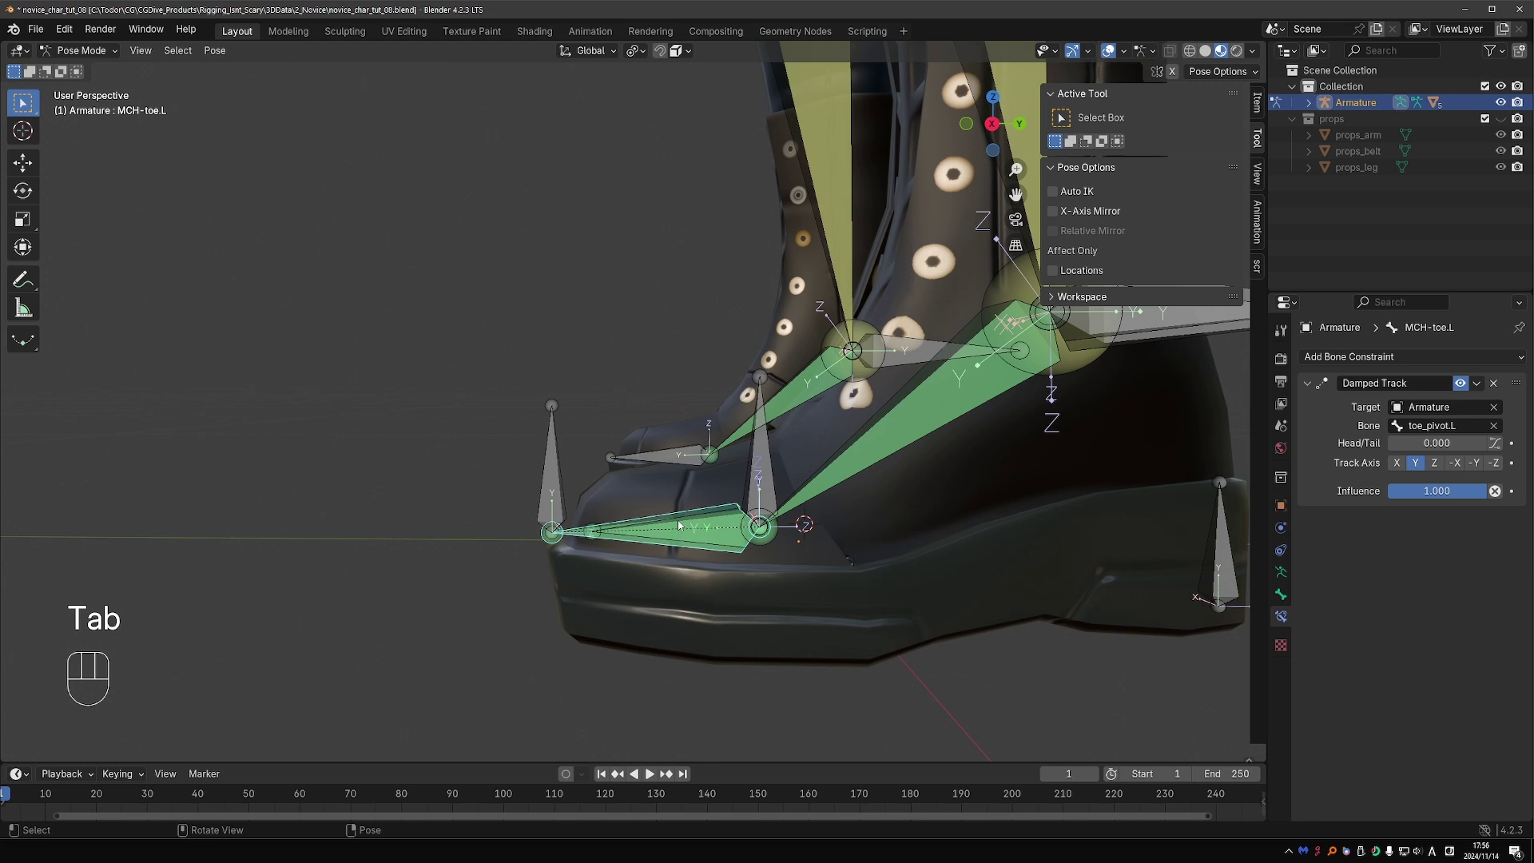
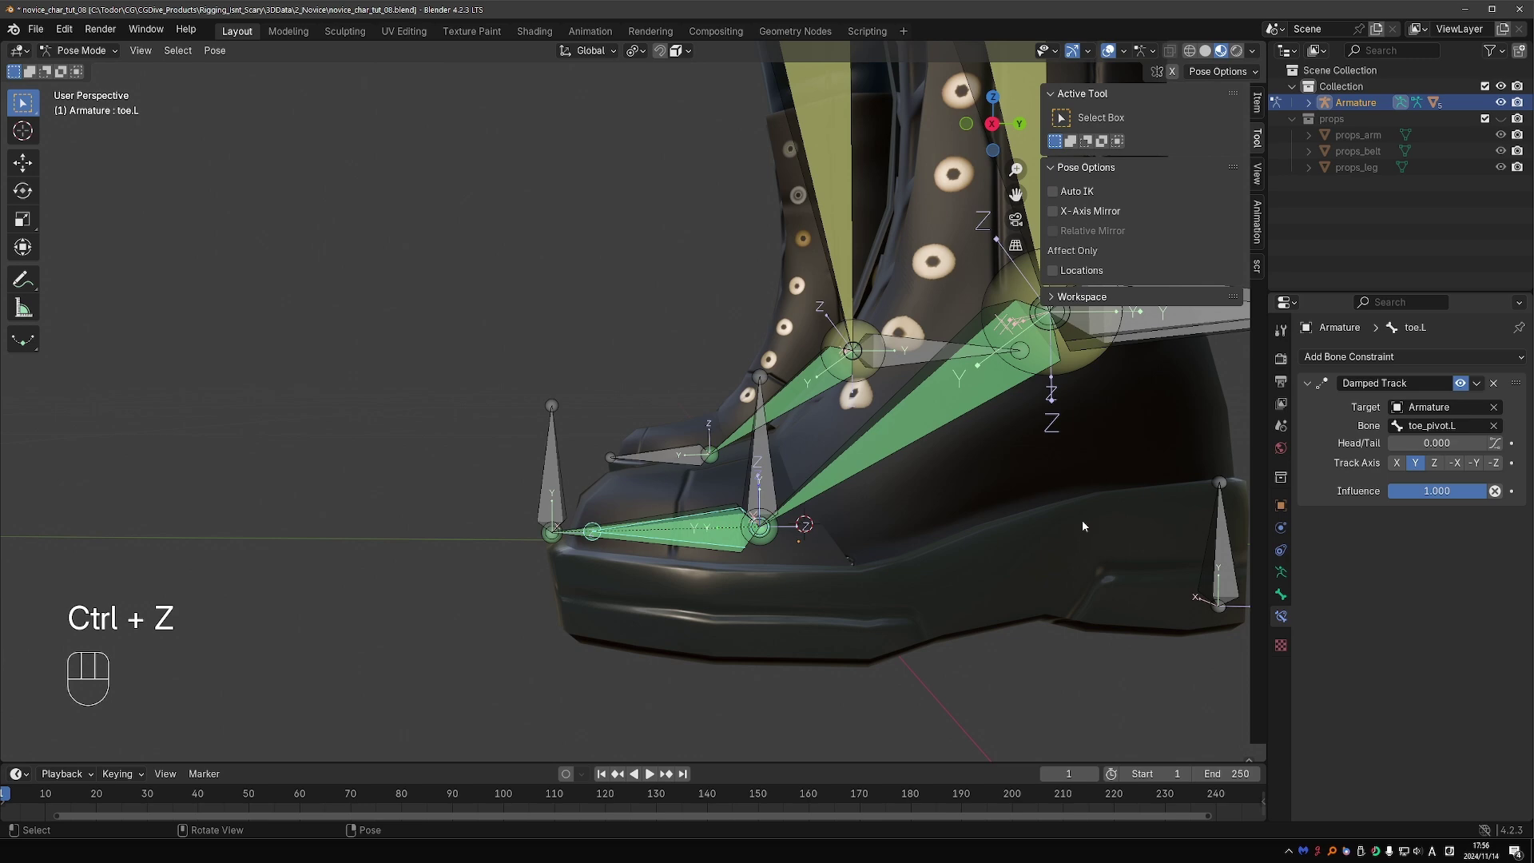
double_click(1494, 388)
key("e")
key("r")
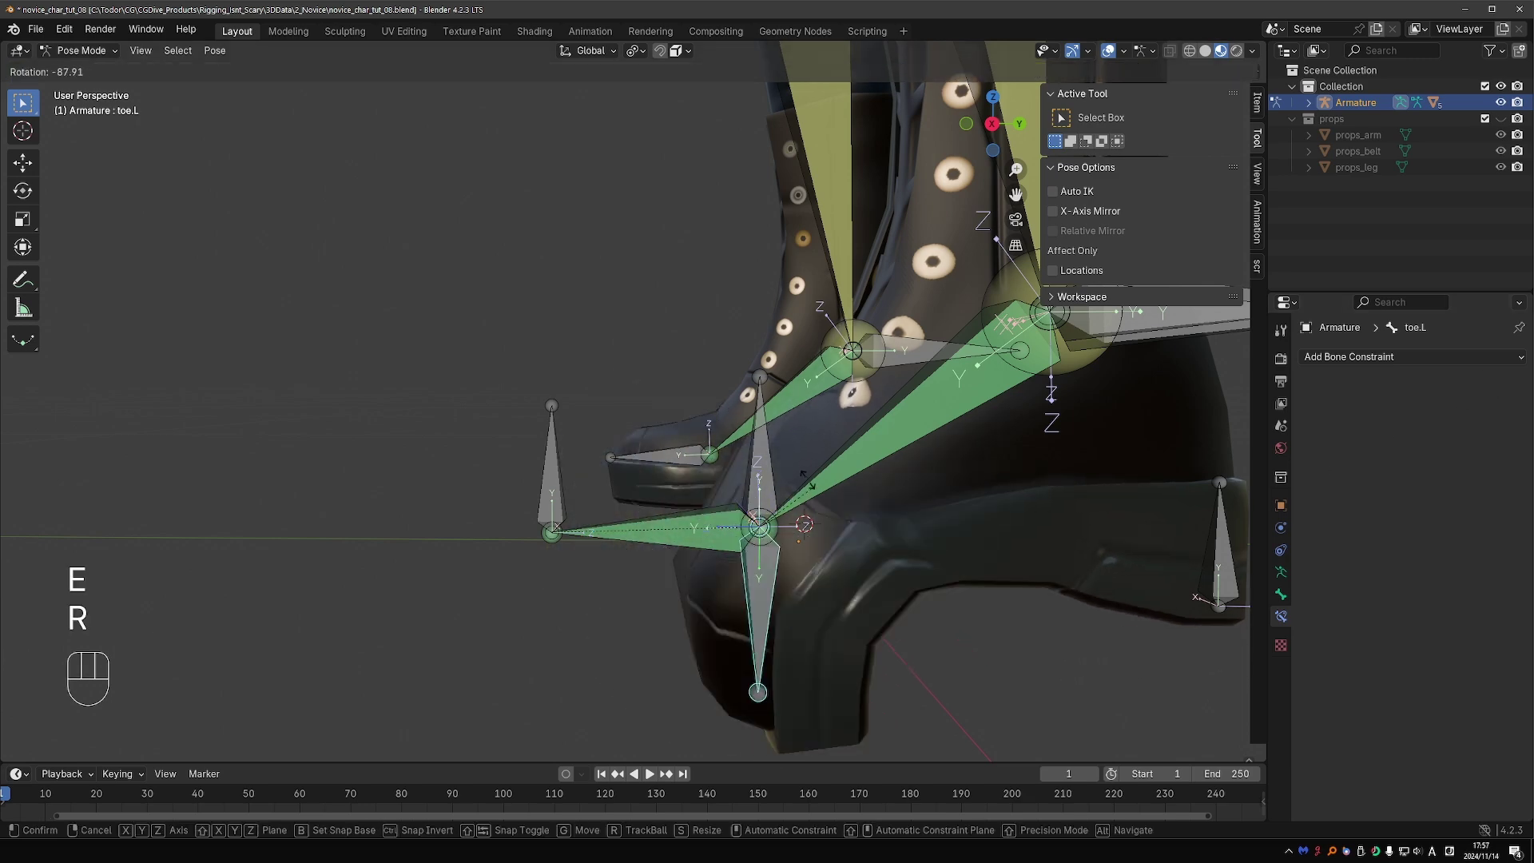
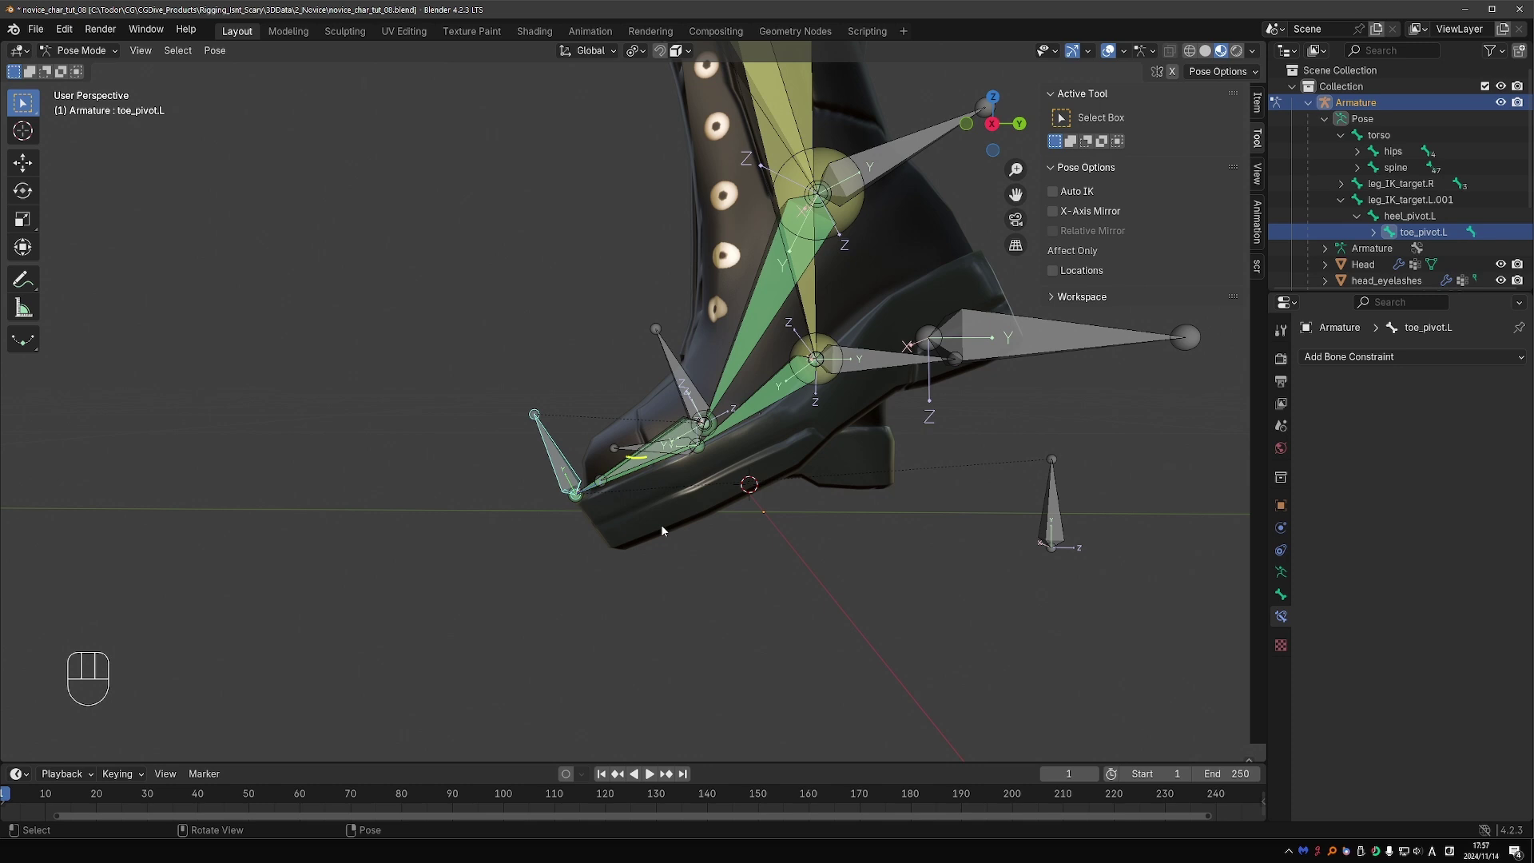
Step: Rename leg_IK_target.L.001 to ankle_pivot.L from the side view
key("d")
key("a")
left_click_drag(230, 57, 452, 92)
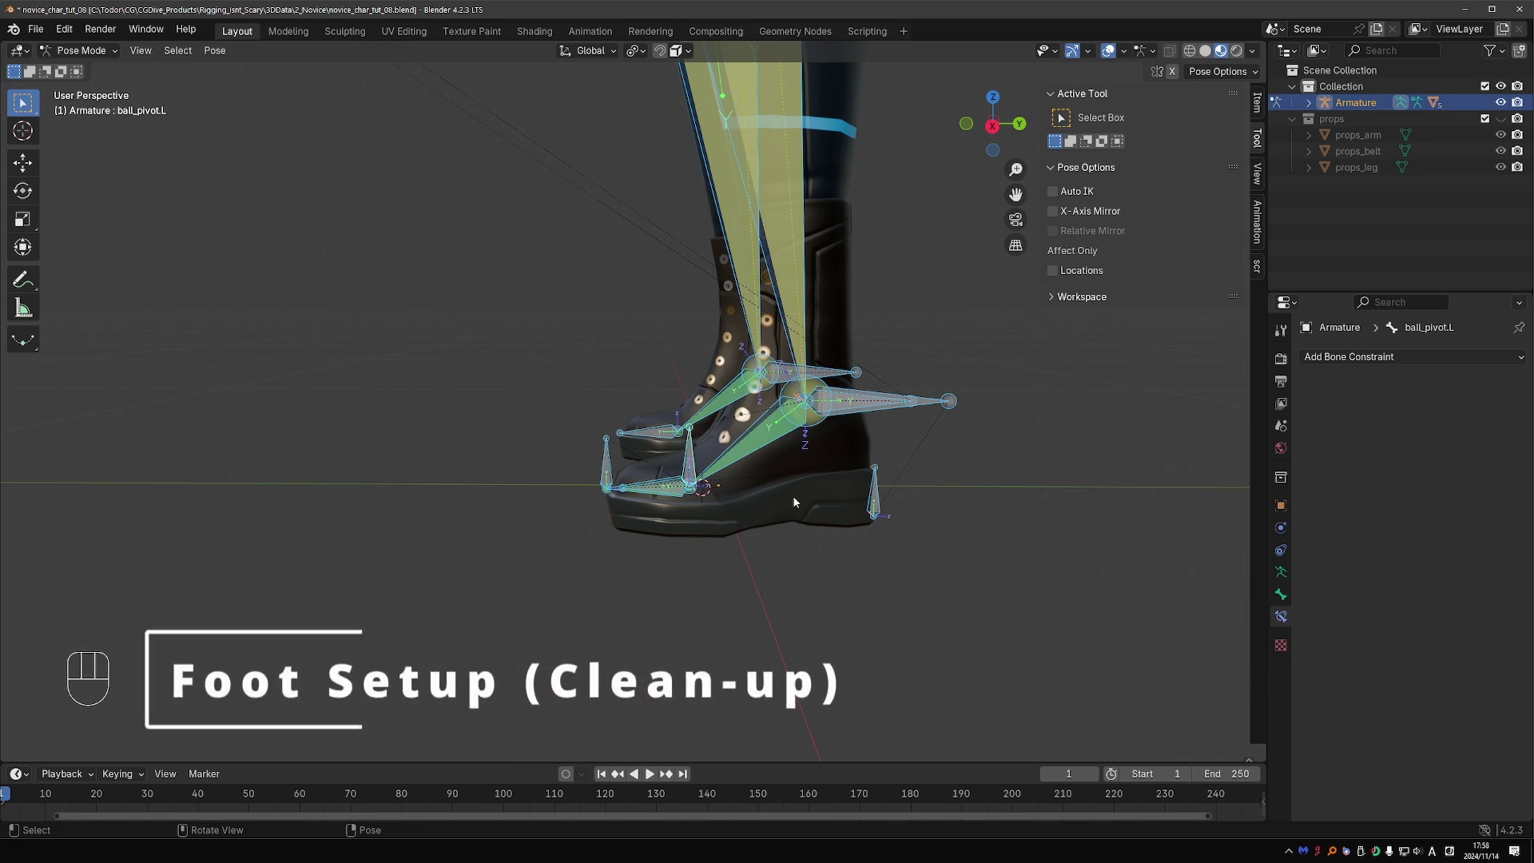
left_click(941, 401)
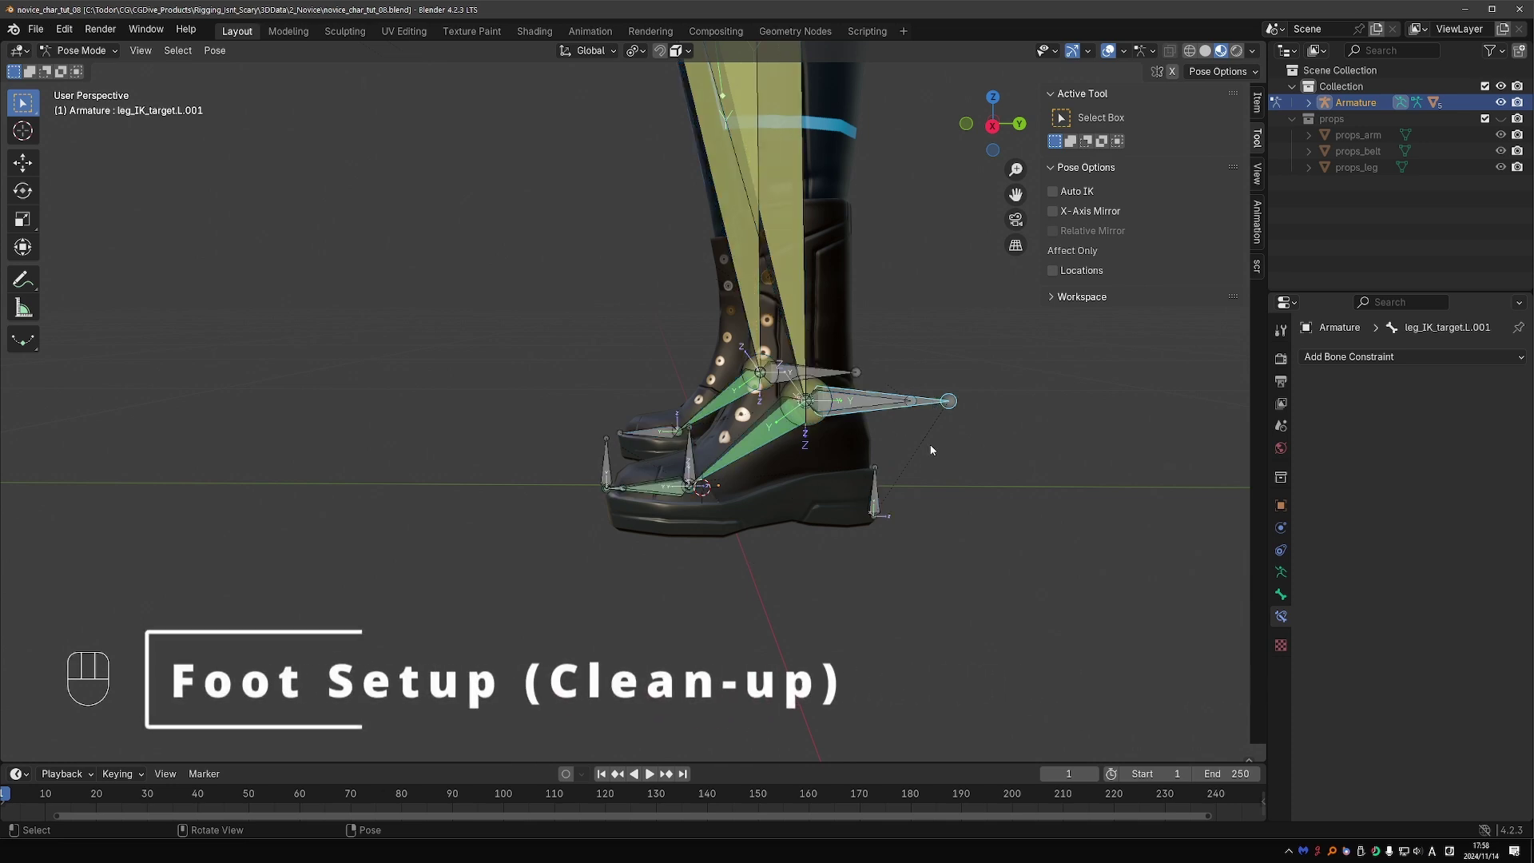
key("F2")
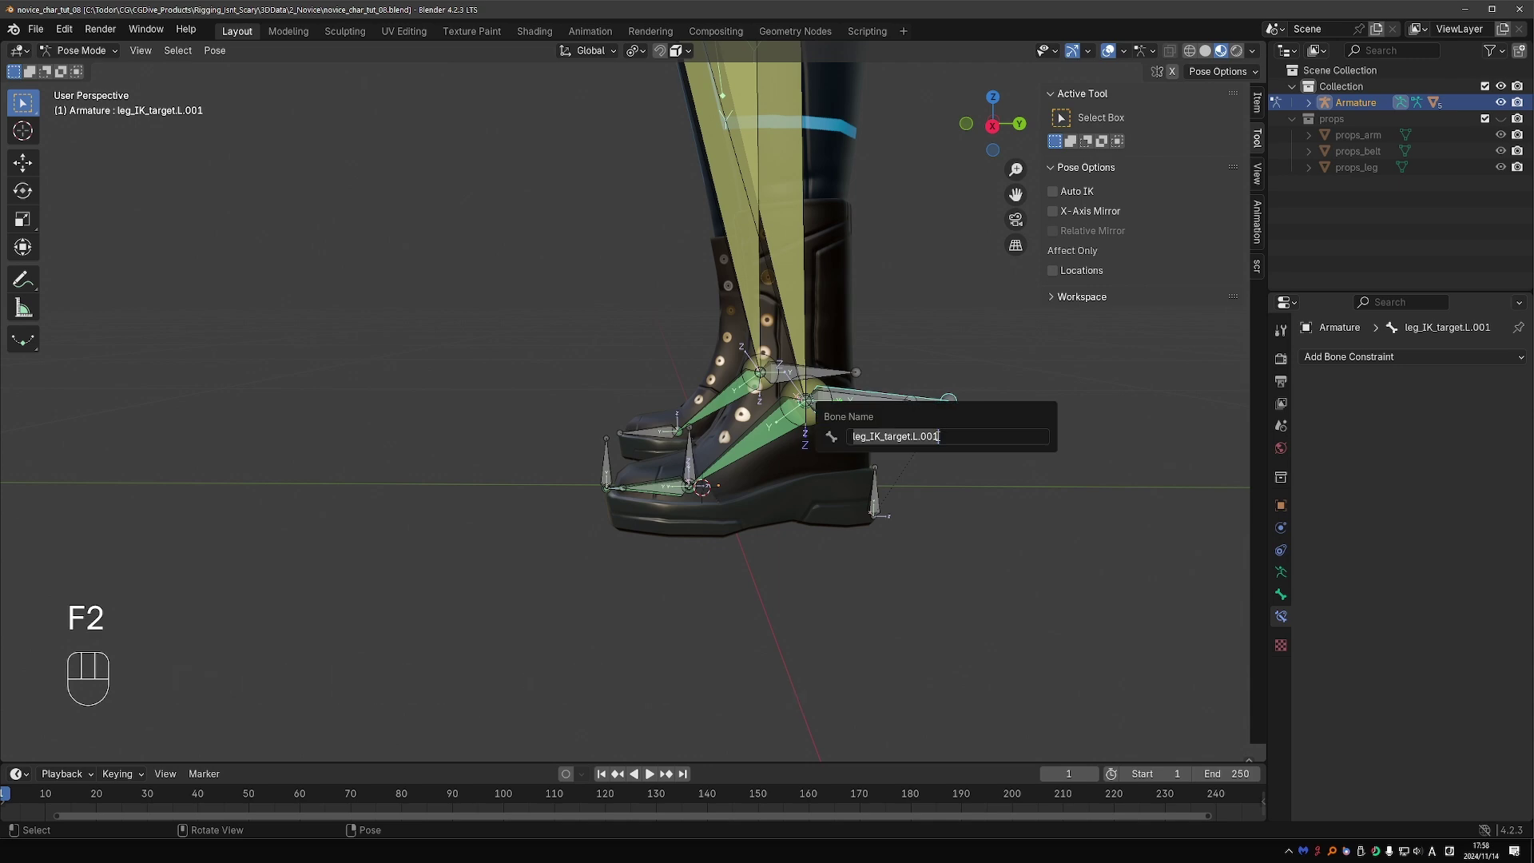
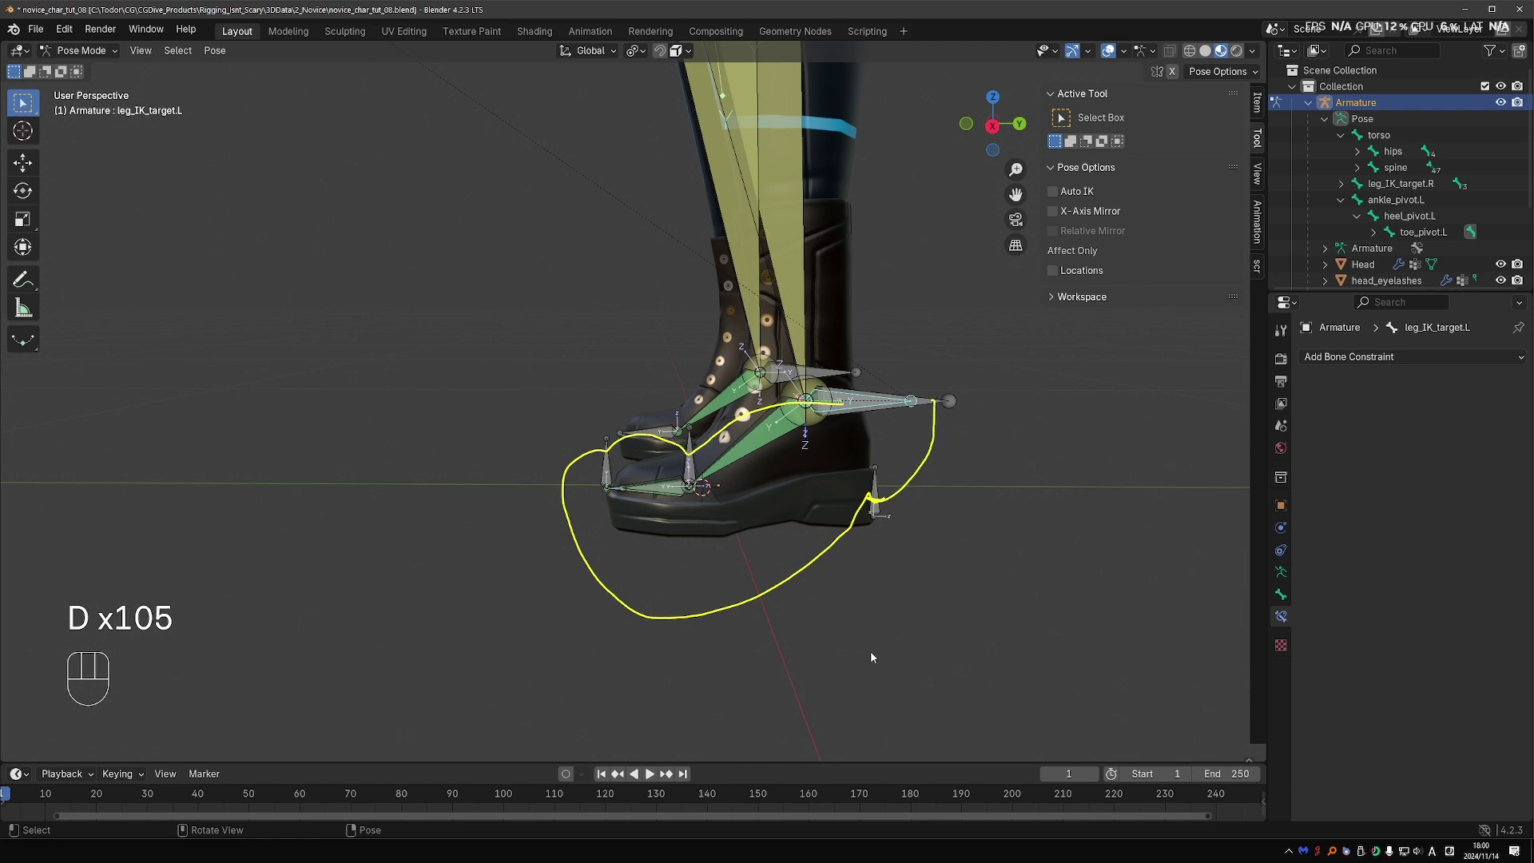
Step: Grab leg_IK_target.L to confirm the left foot still follows, then cancel
key("d")
key("d")
key("d")
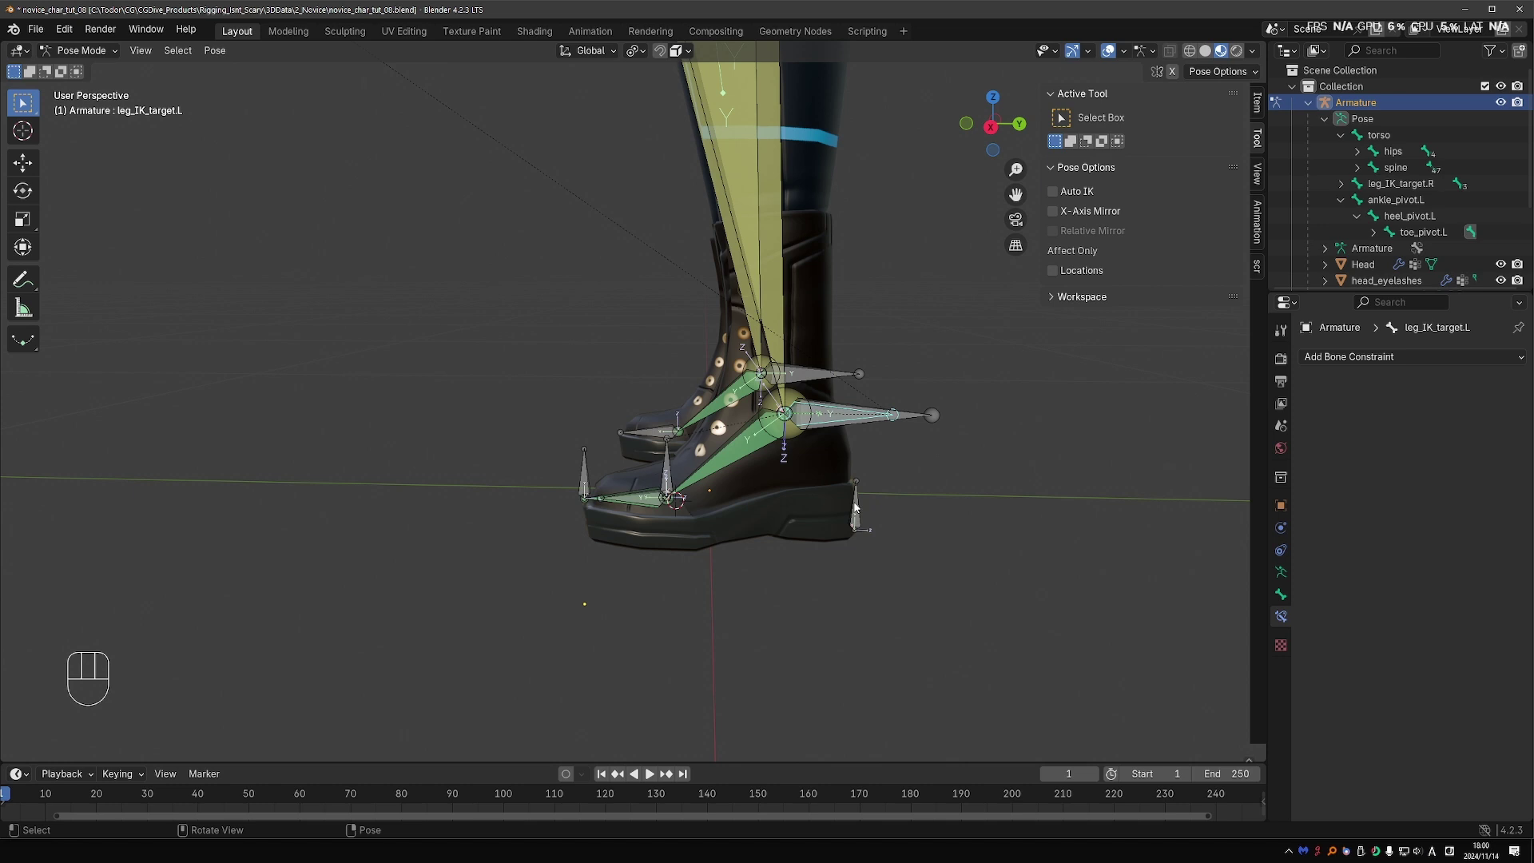
key("g")
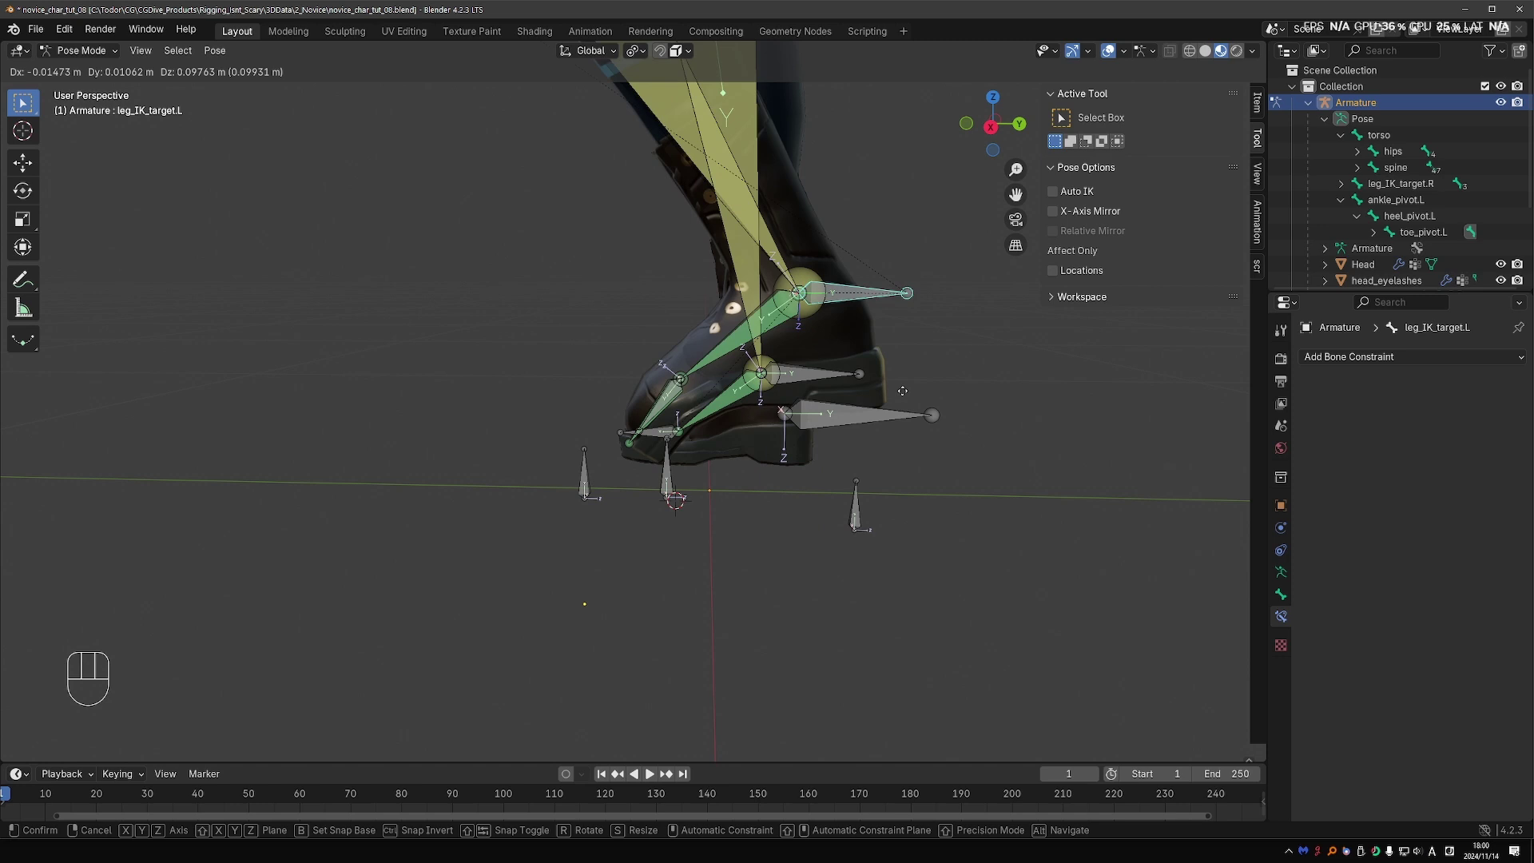
Step: Rename leg_IK_target.L to MCH-leg_IK_target.L and move it with MCH-toe.L into a new MCH collection
left_click_drag(889, 397, 867, 508)
key("F2")
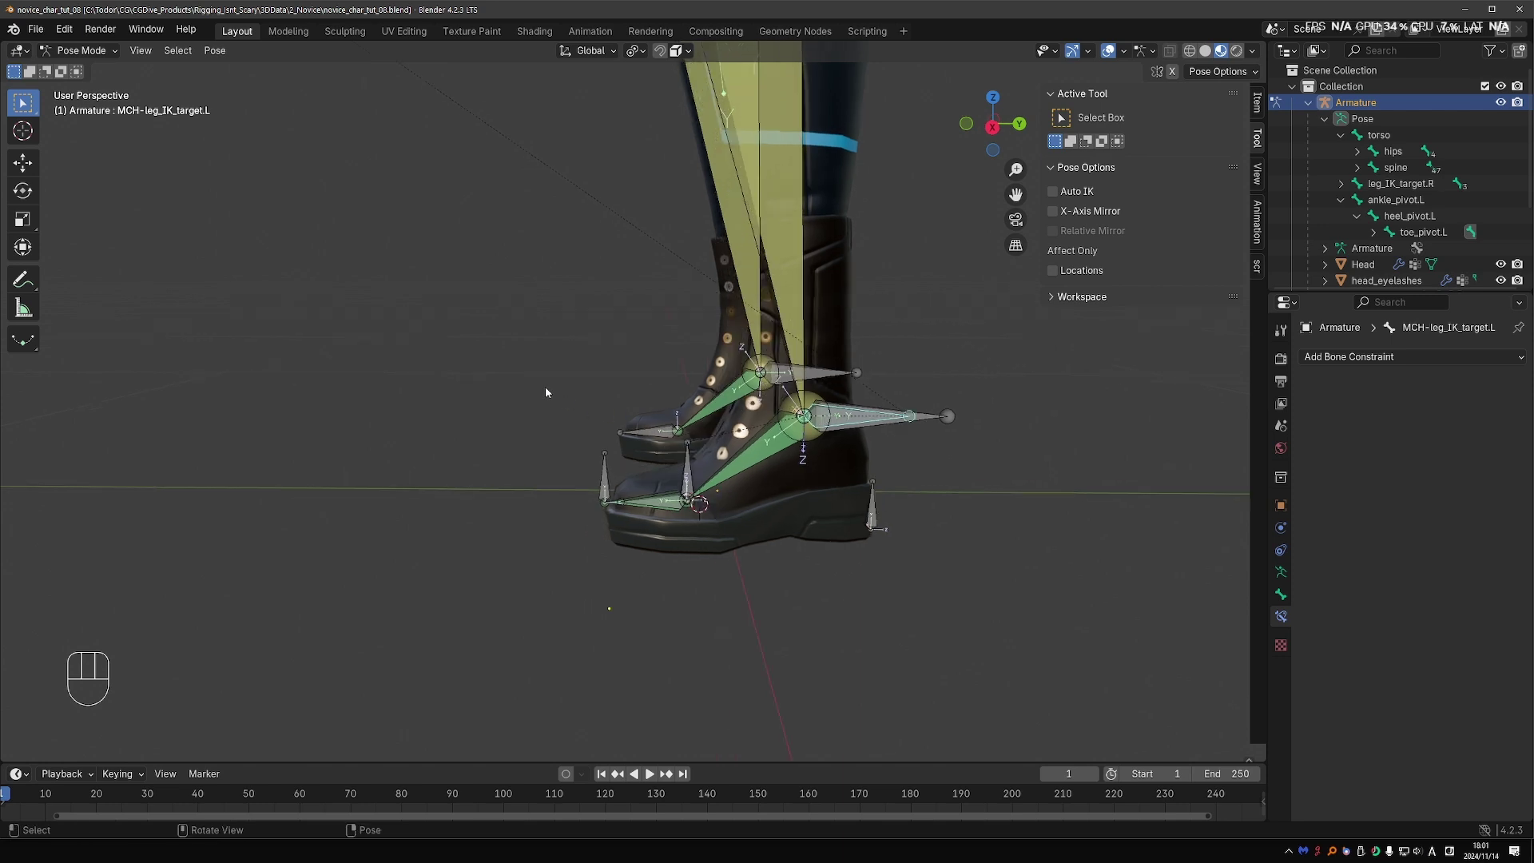
key("m")
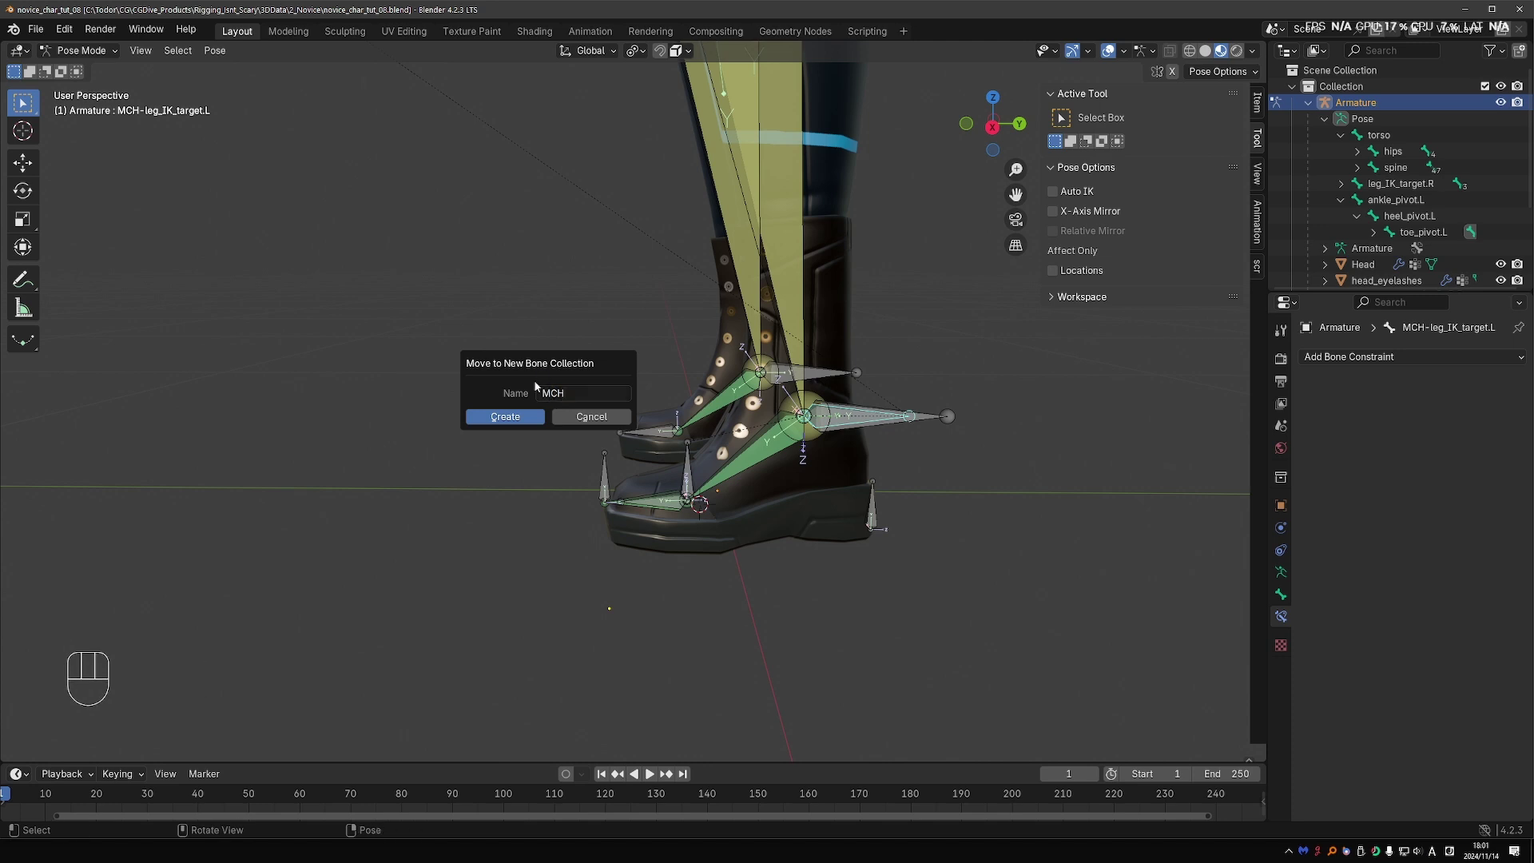
left_click(676, 499)
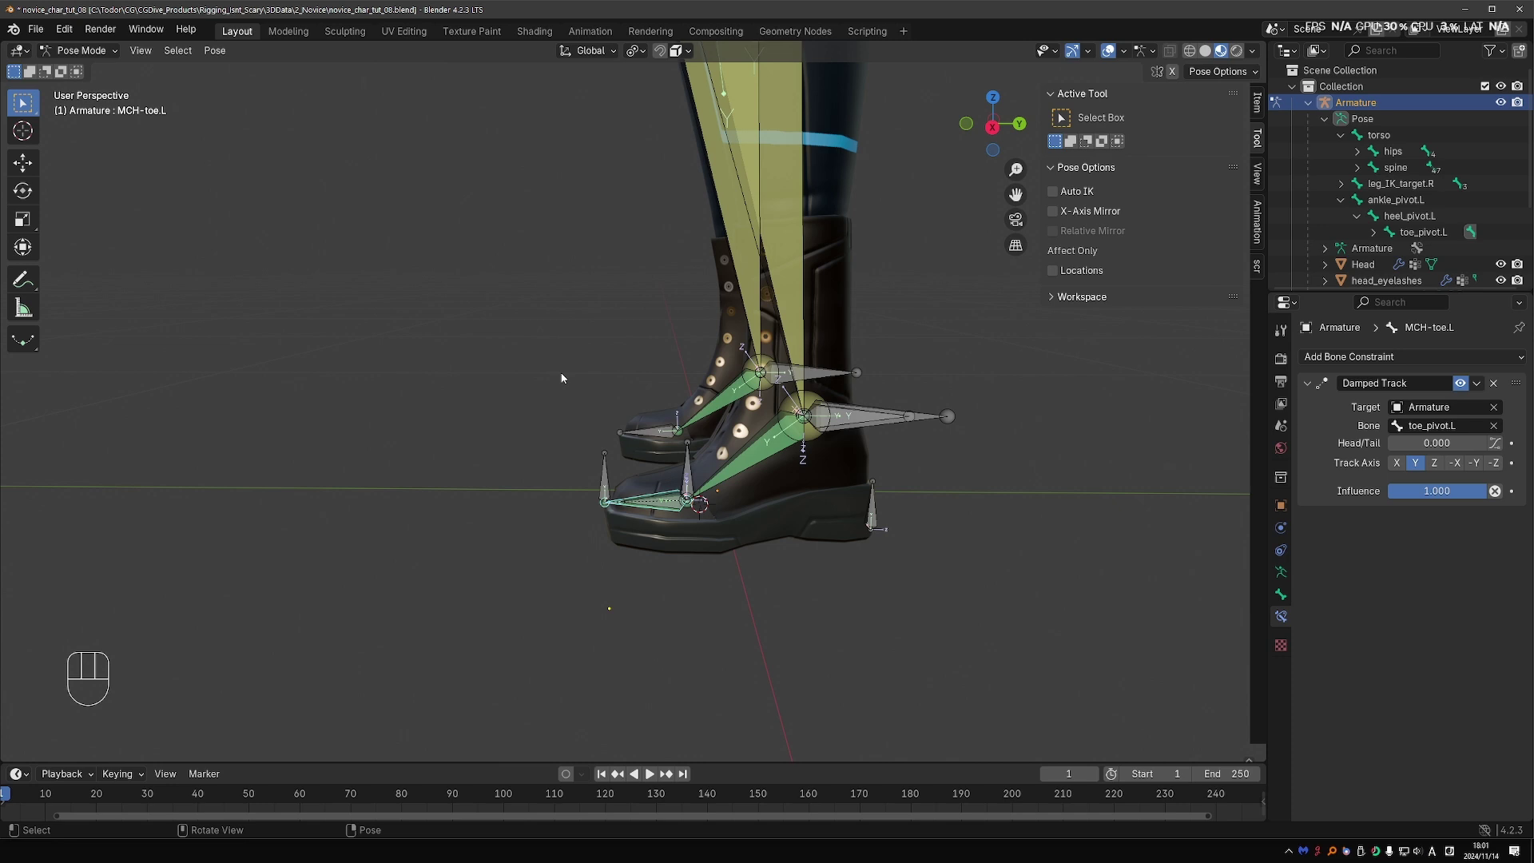
key("m")
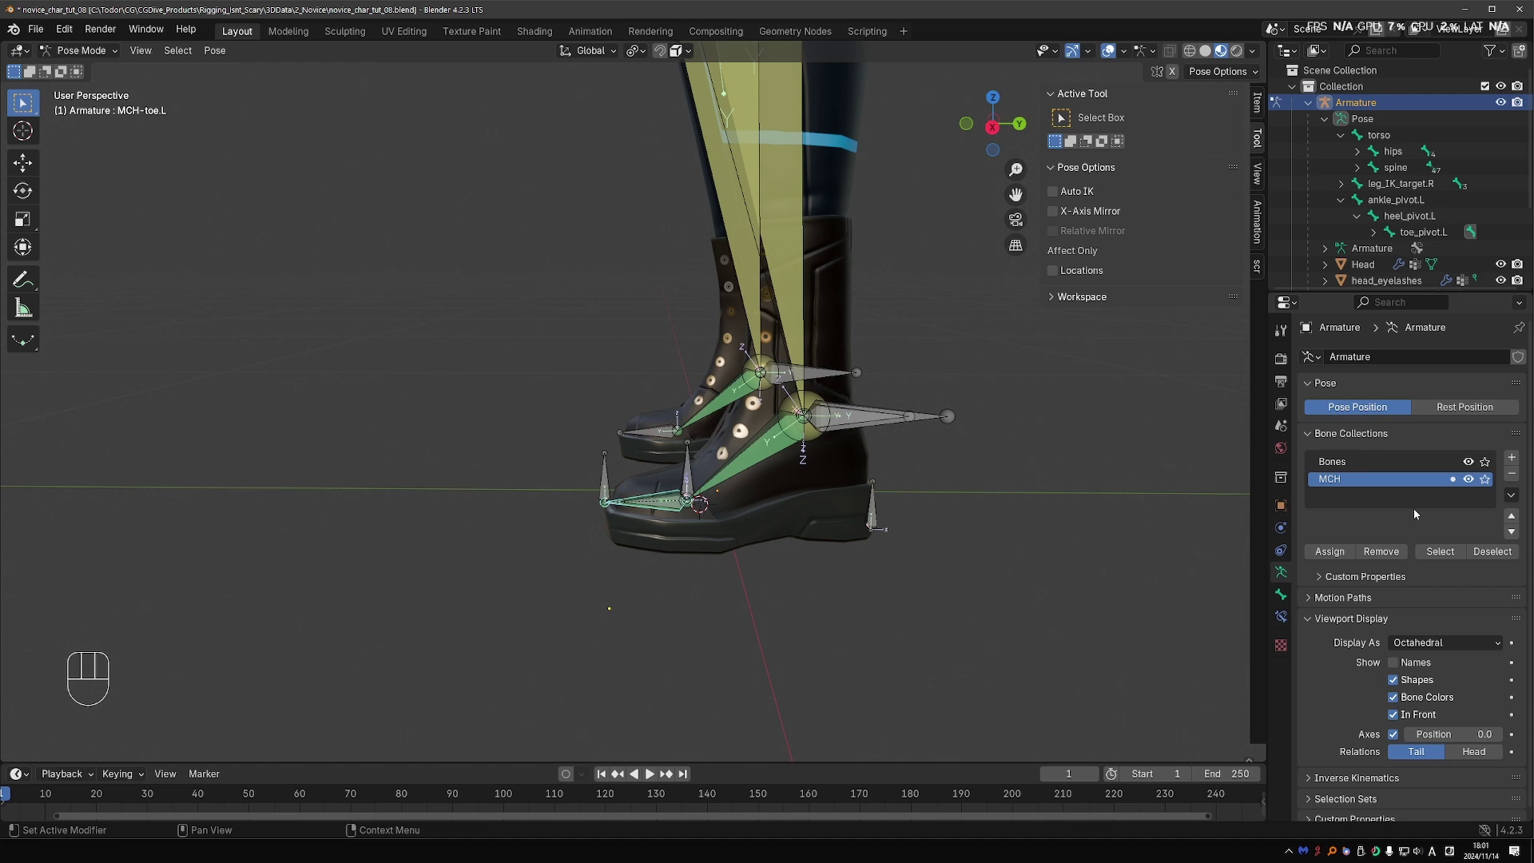
Step: Toggle the MCH collection's visibility and symmetrize the left foot bones into .R counterparts
left_click(1477, 486)
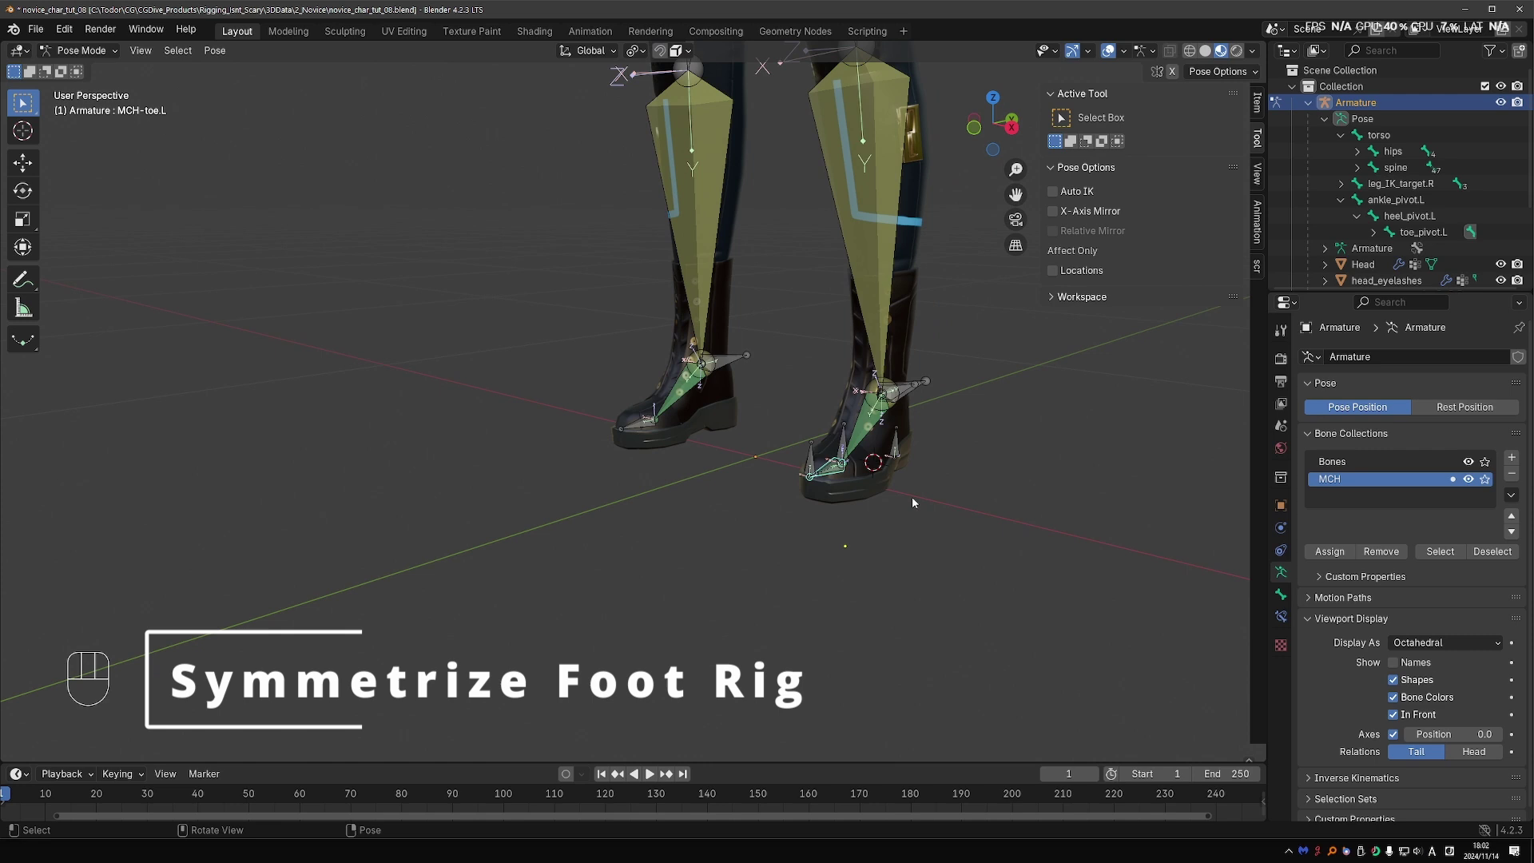
key("Tab")
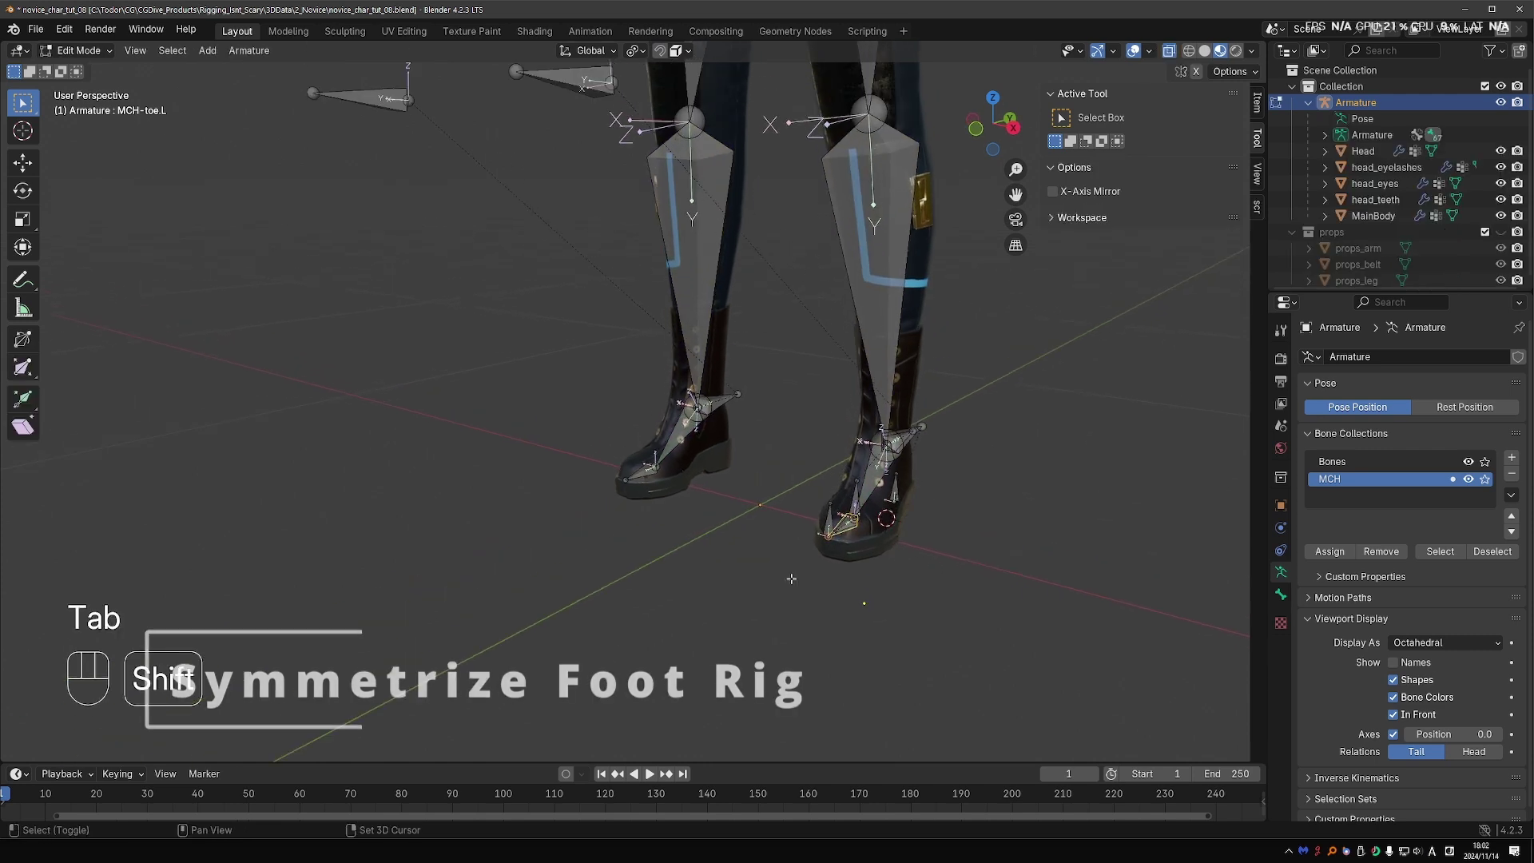
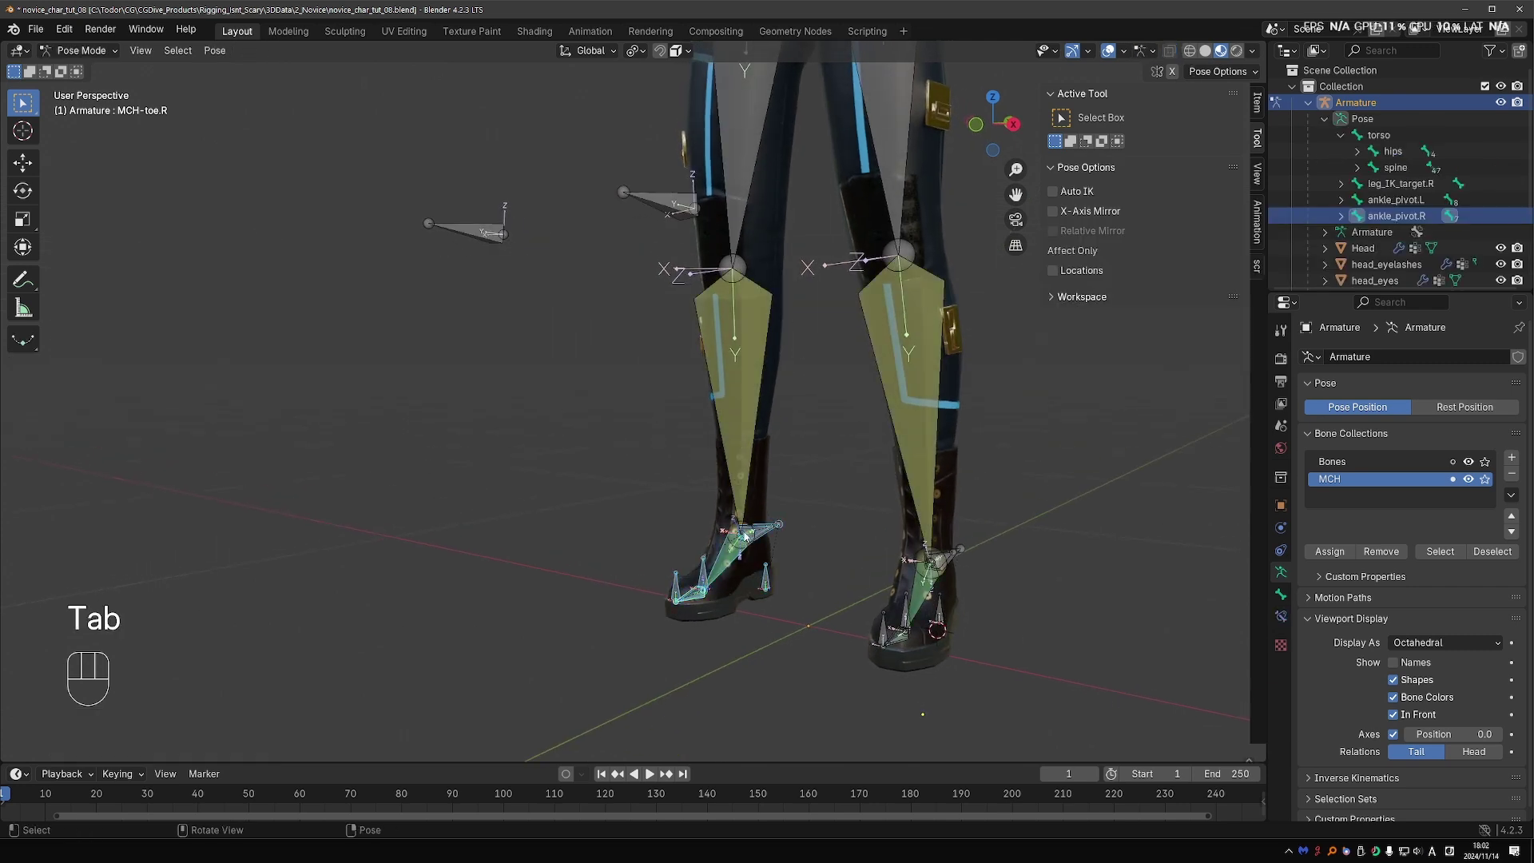
key("g")
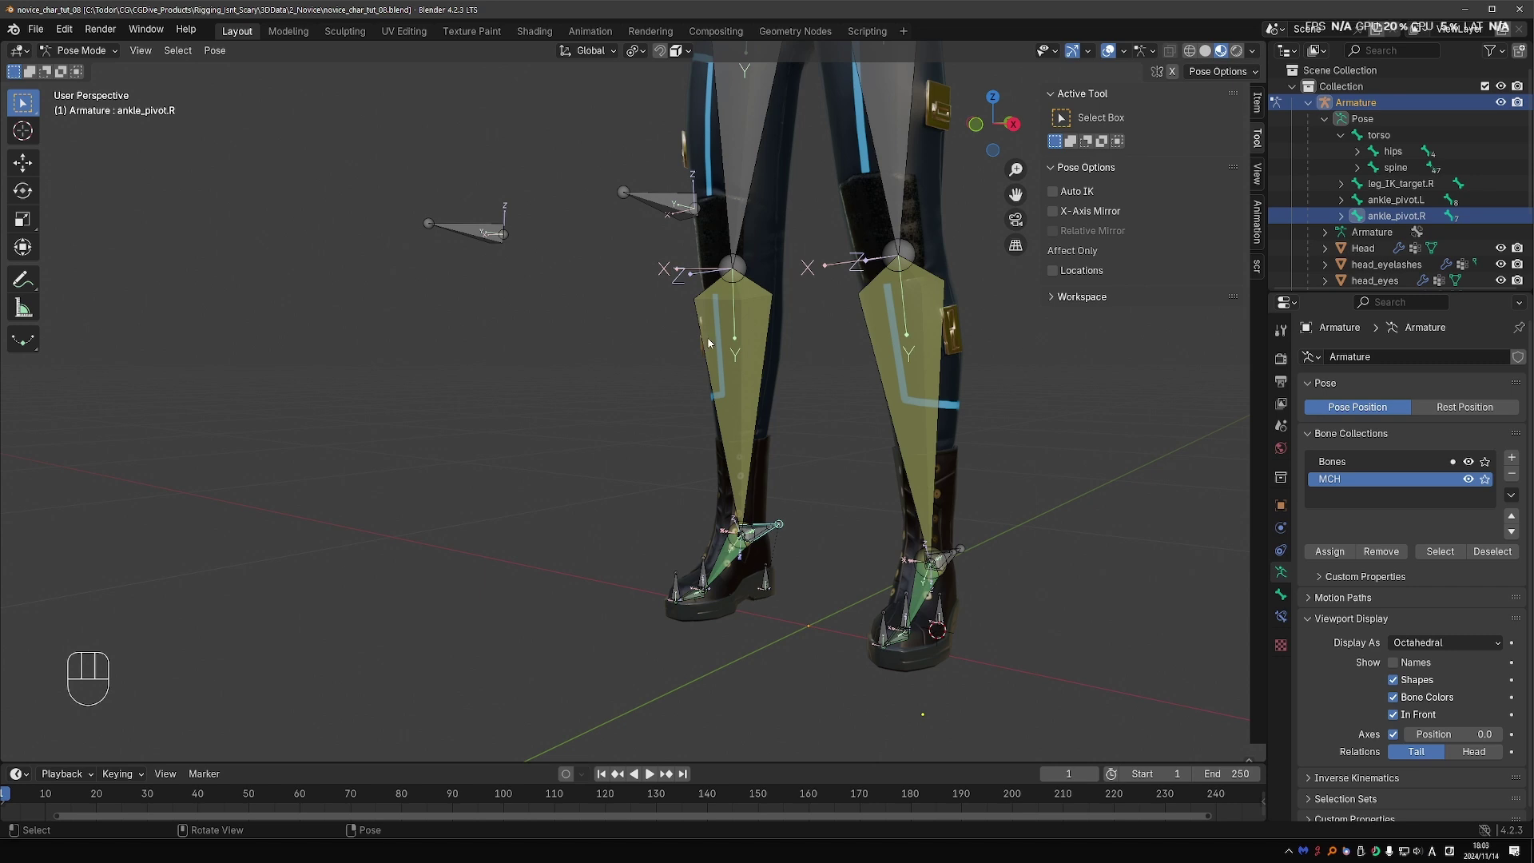
key("Tab")
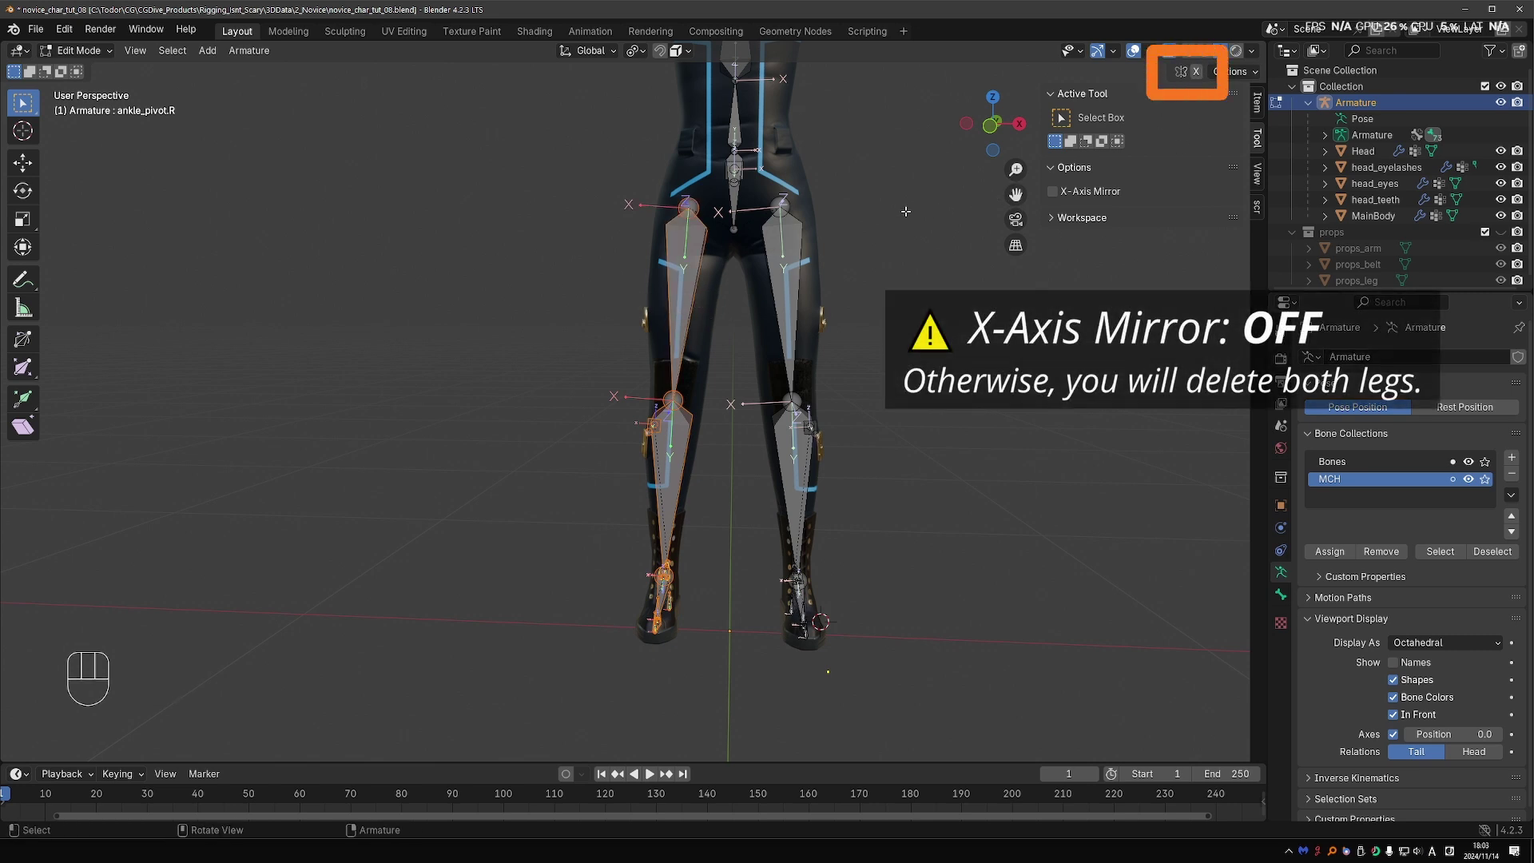
key("x")
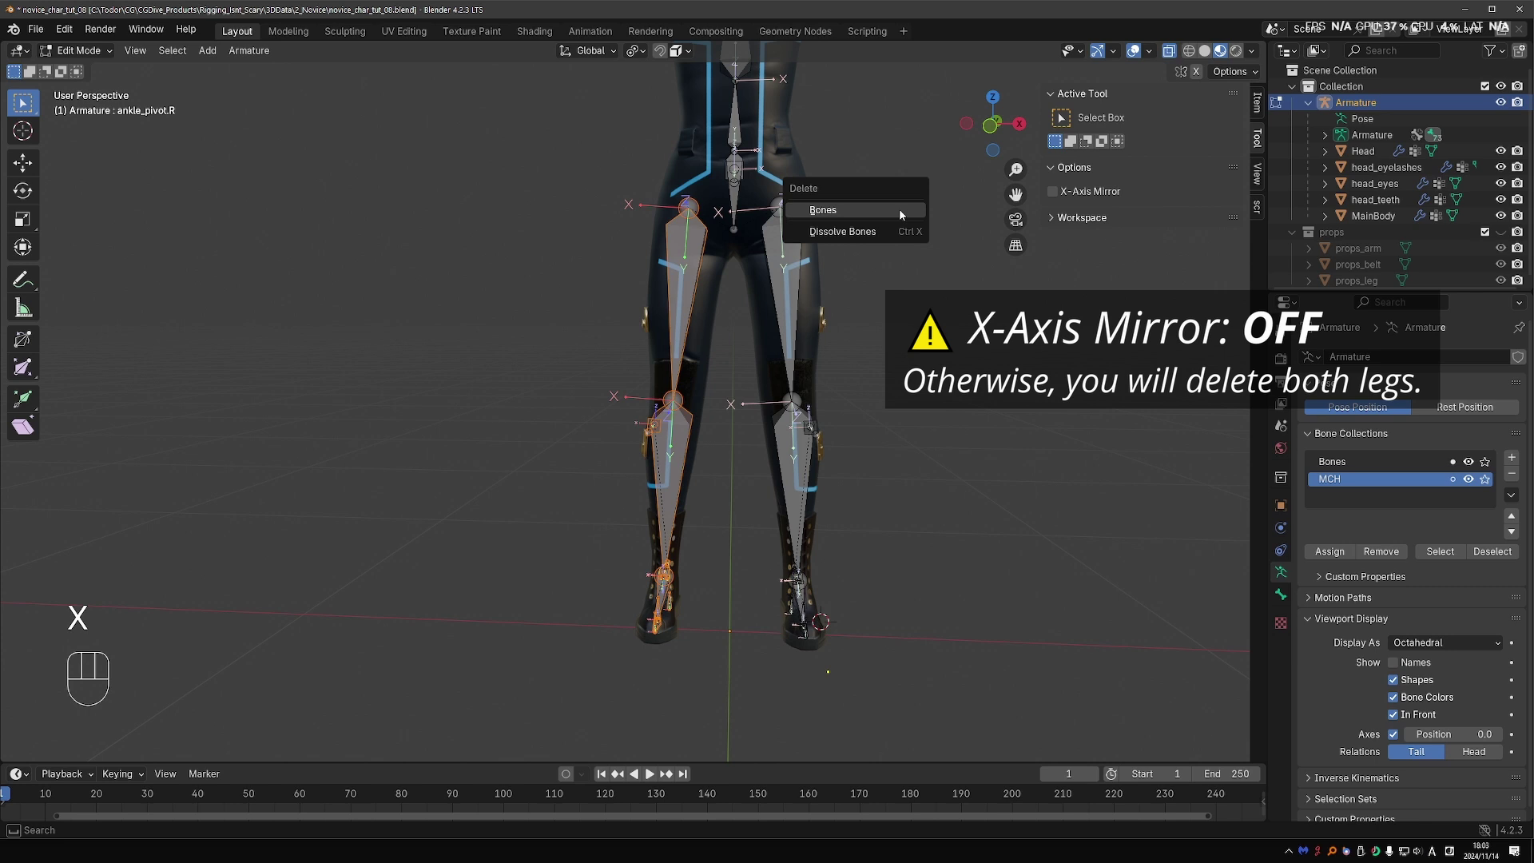
key("ctrl+shift+z")
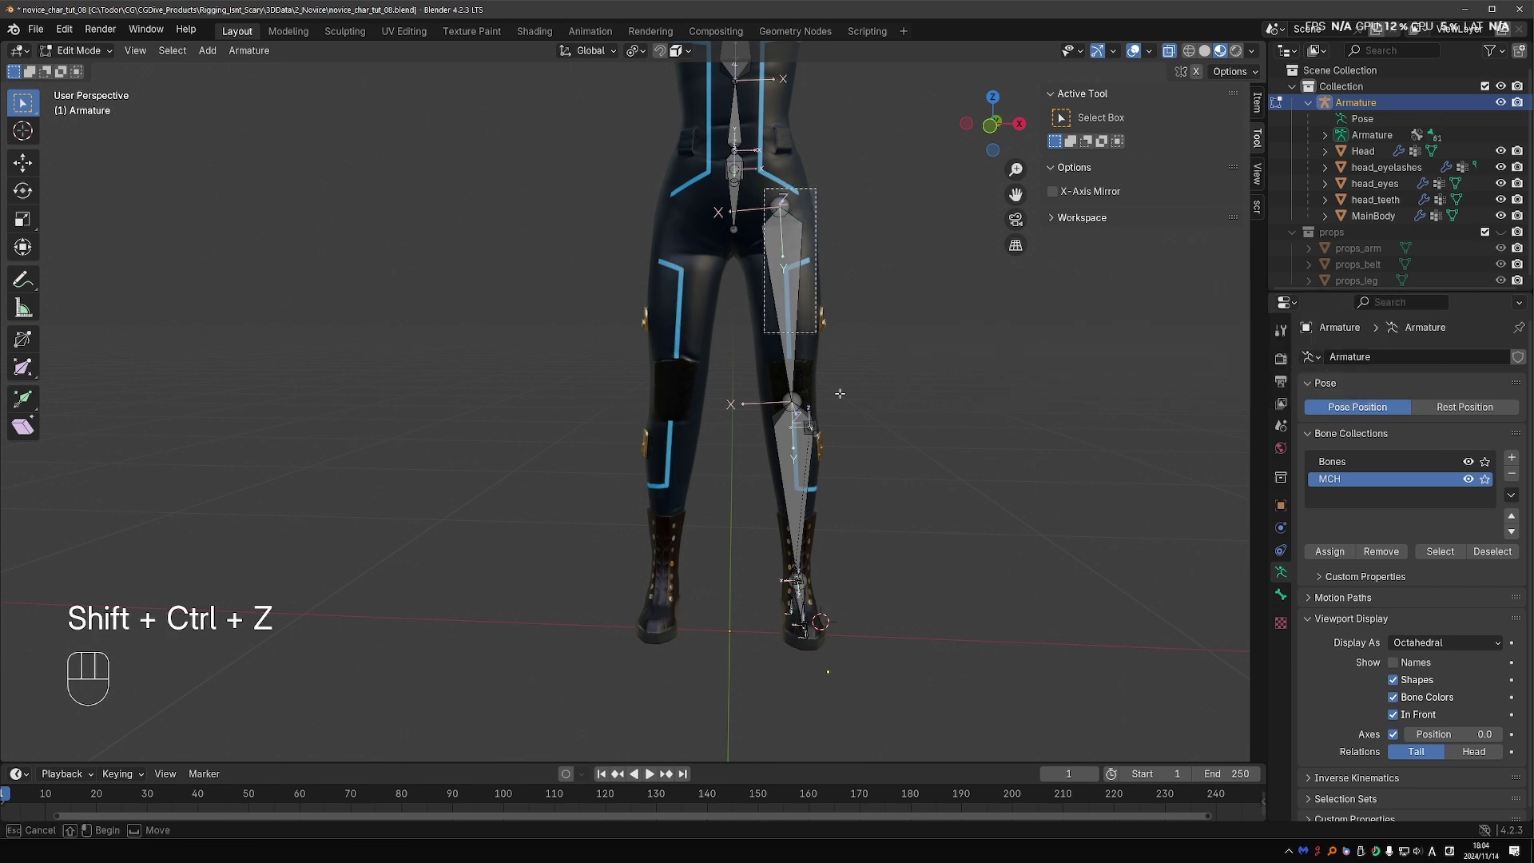